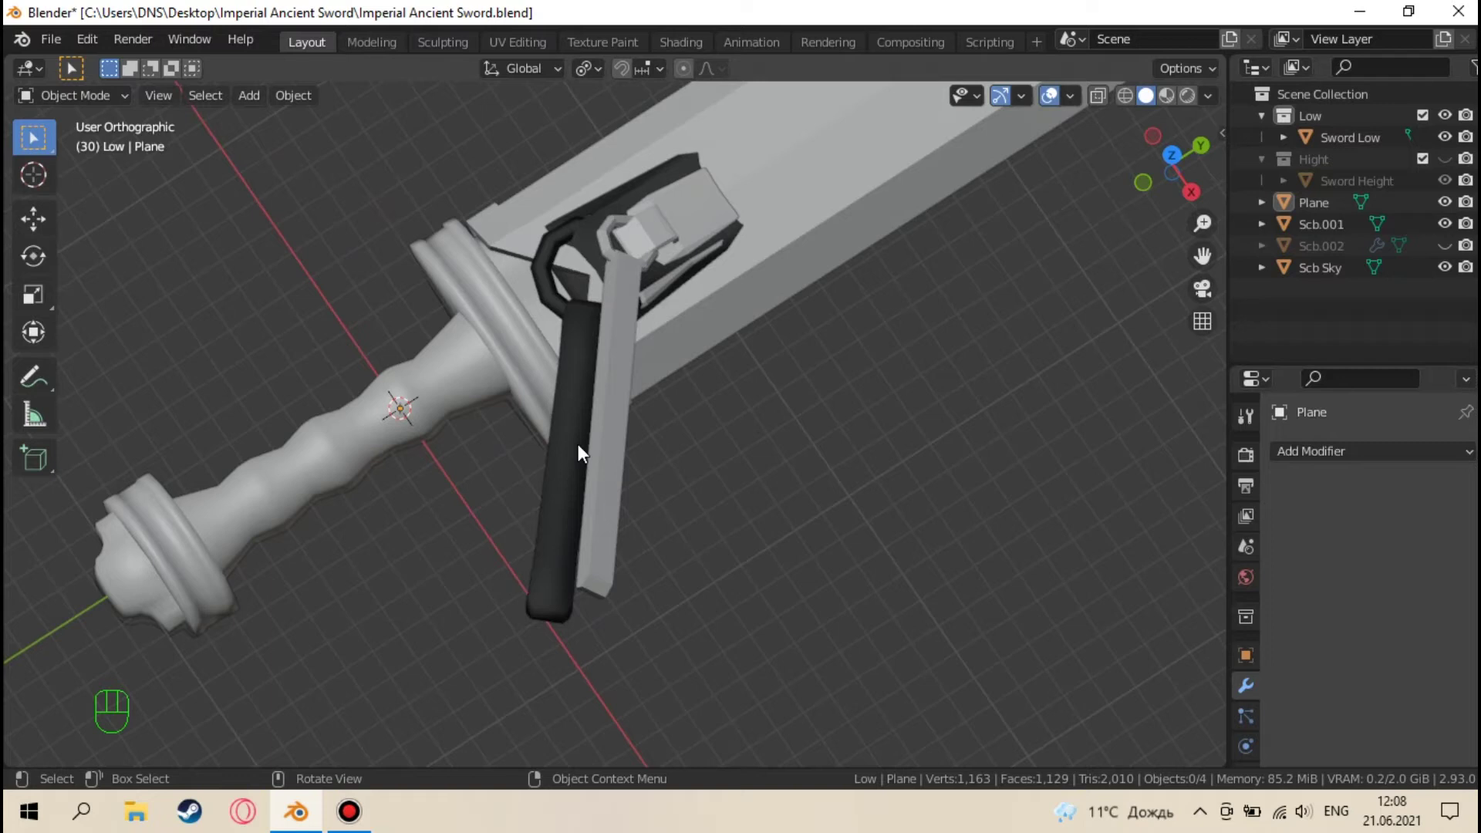
# Select the Plane guard piece and the blade Scb.001 in the Outliner
pyautogui.click(578, 453)
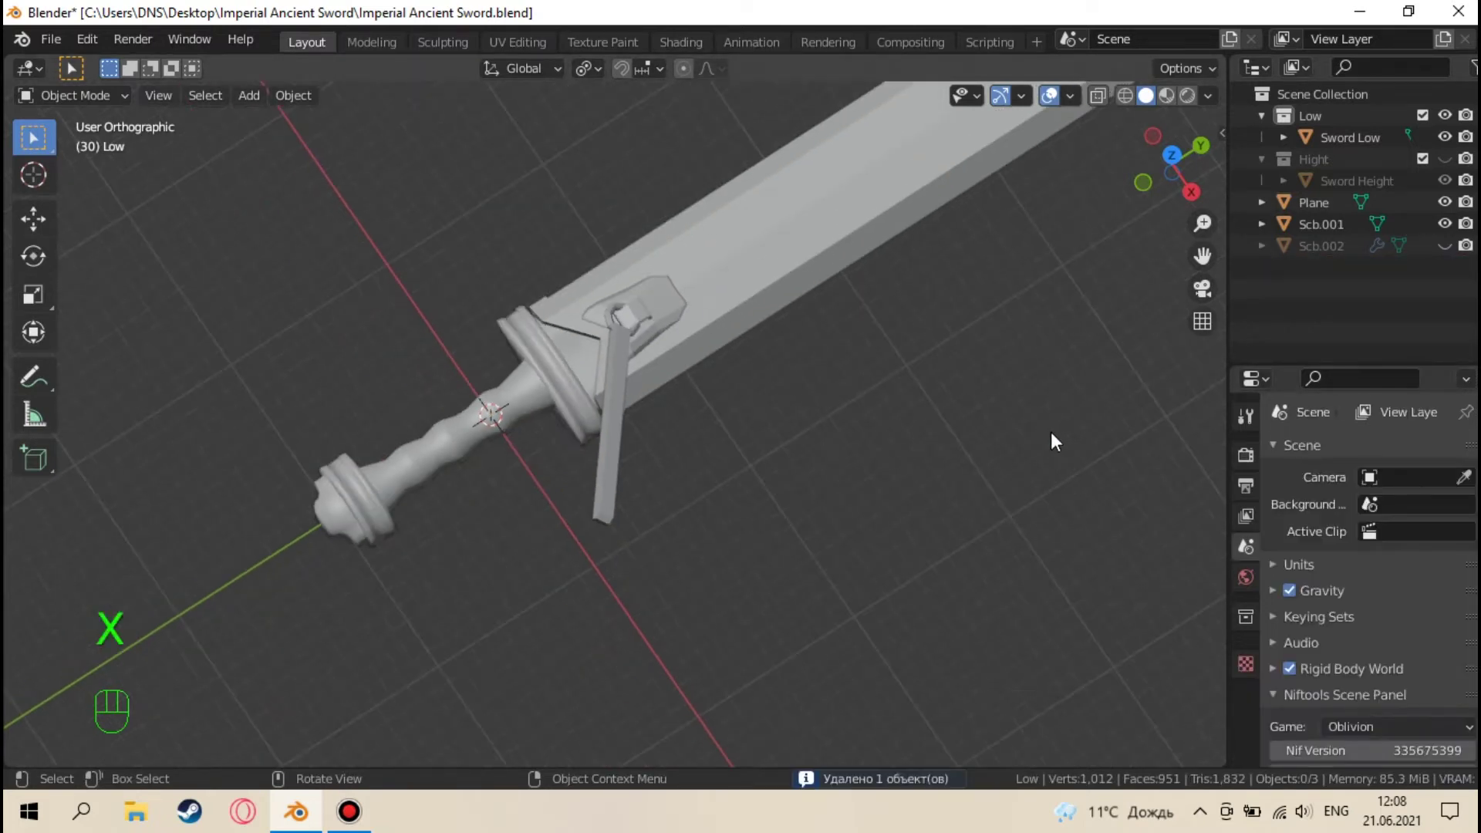
pyautogui.middleClick(967, 441)
pyautogui.click(1318, 229)
pyautogui.click(1323, 218)
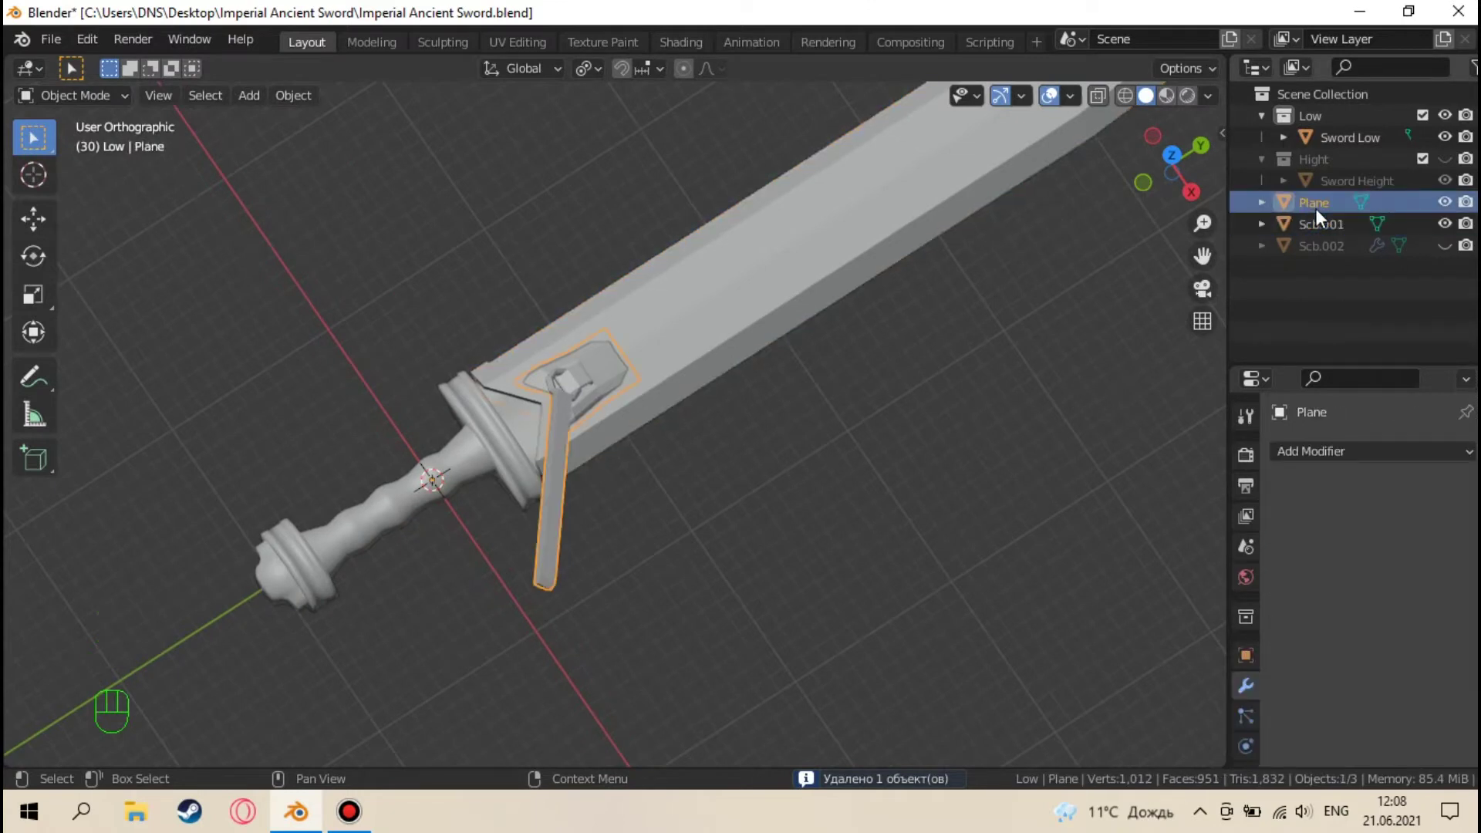
pyautogui.click(1320, 228)
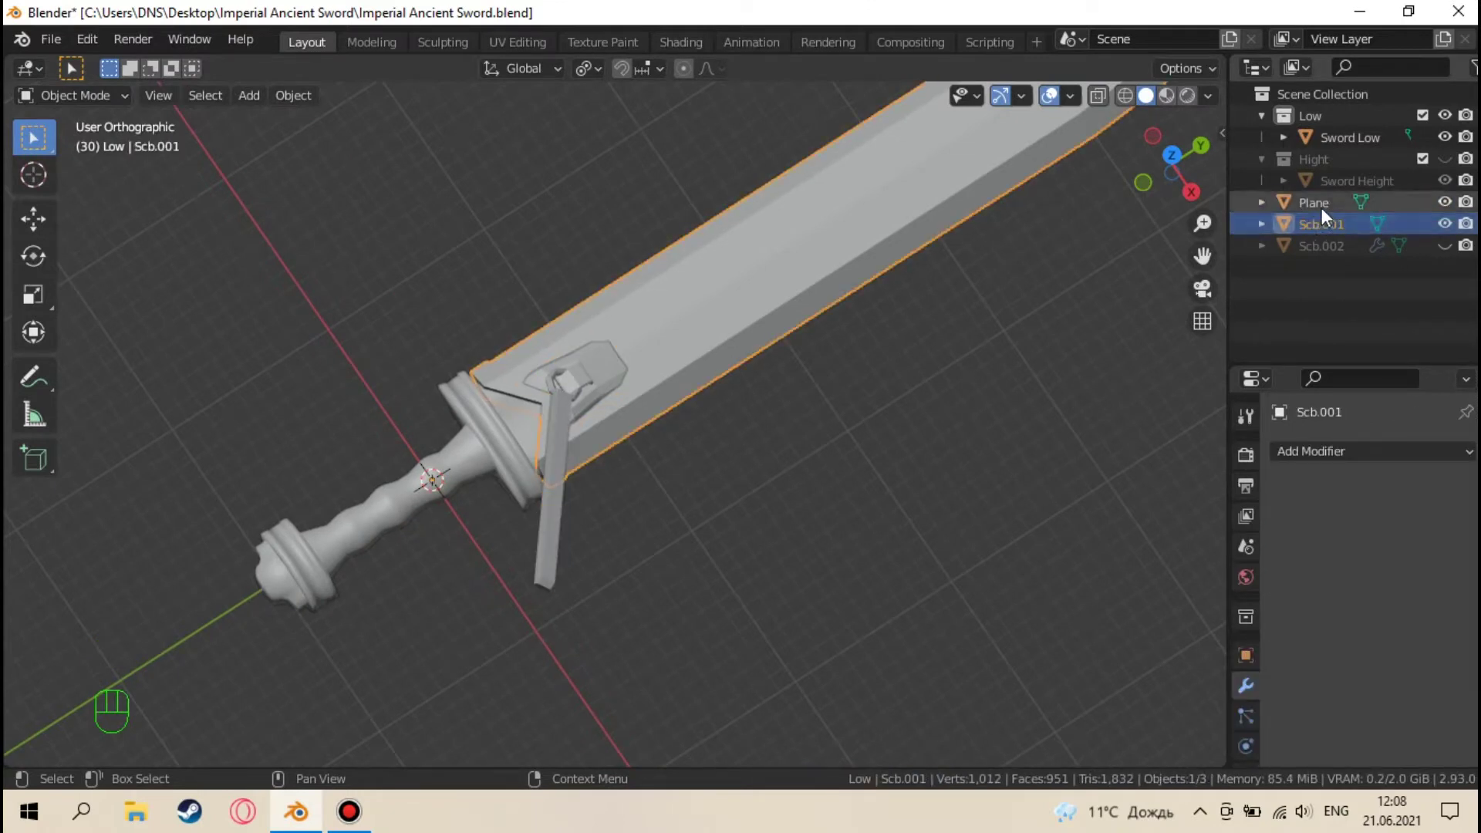
# Orbit and zoom the view to frame the clasp and strap on the blade closely
pyautogui.moveTo(907, 399); pyautogui.dragTo(1278, 241)
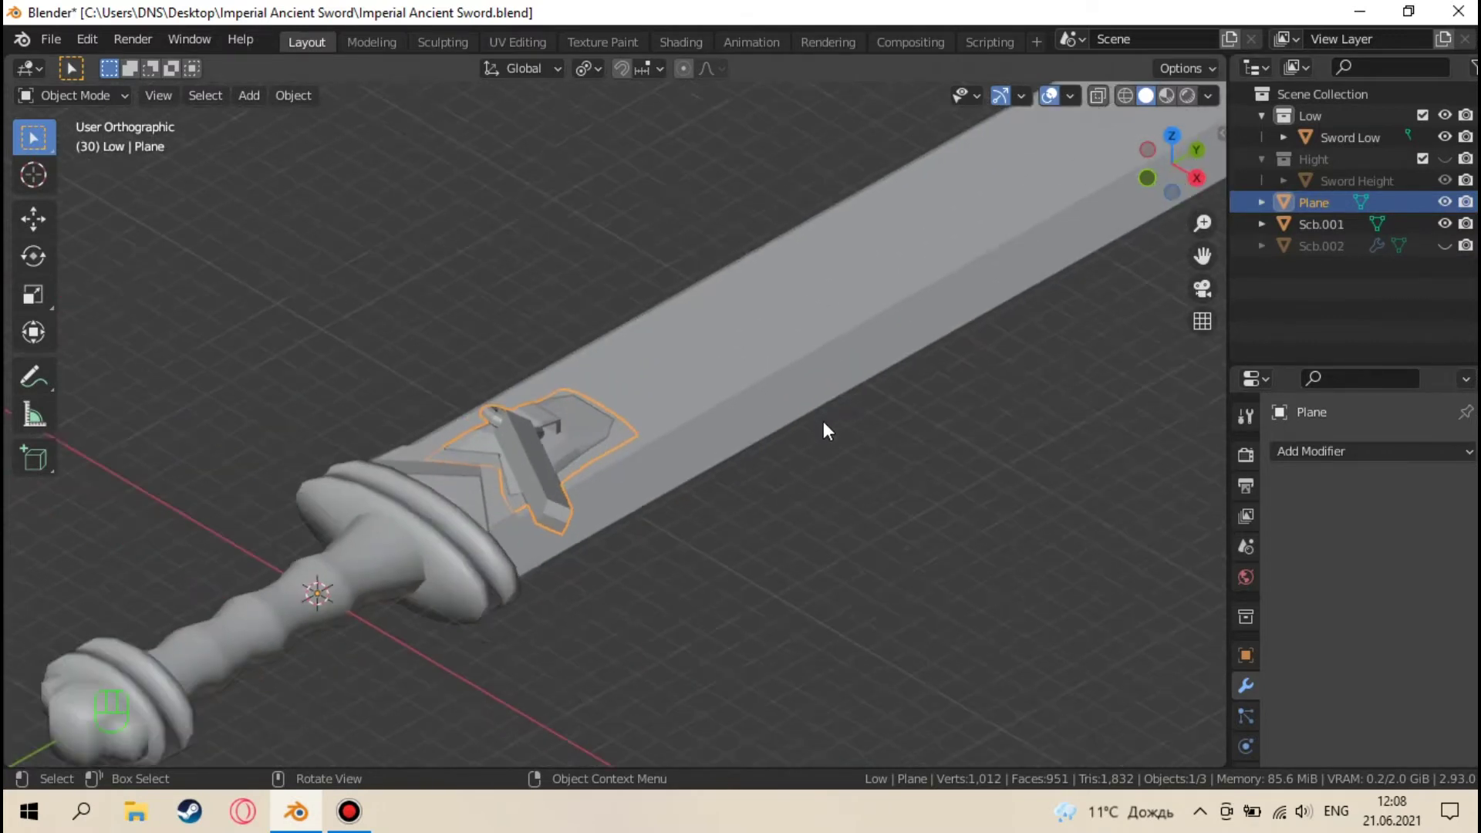
pyautogui.moveTo(815, 454); pyautogui.dragTo(677, 481)
pyautogui.moveTo(553, 494); pyautogui.dragTo(566, 447)
pyautogui.moveTo(602, 447); pyautogui.dragTo(634, 463)
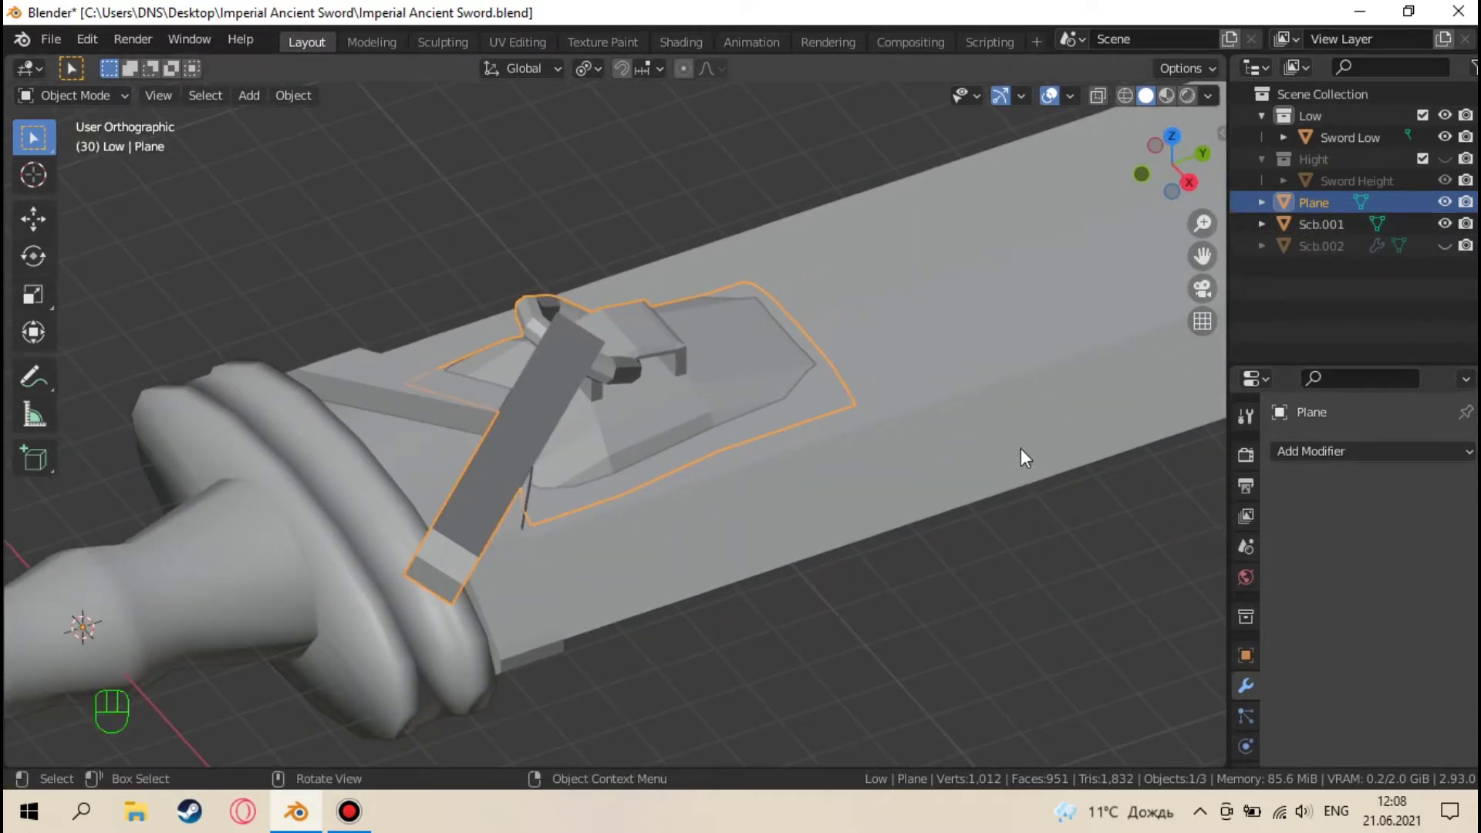
# Paste copies of Plane and Scb.001 into the Low collection as Plane.001 and Scb.003, then hide Low
pyautogui.press('ctrl+v')
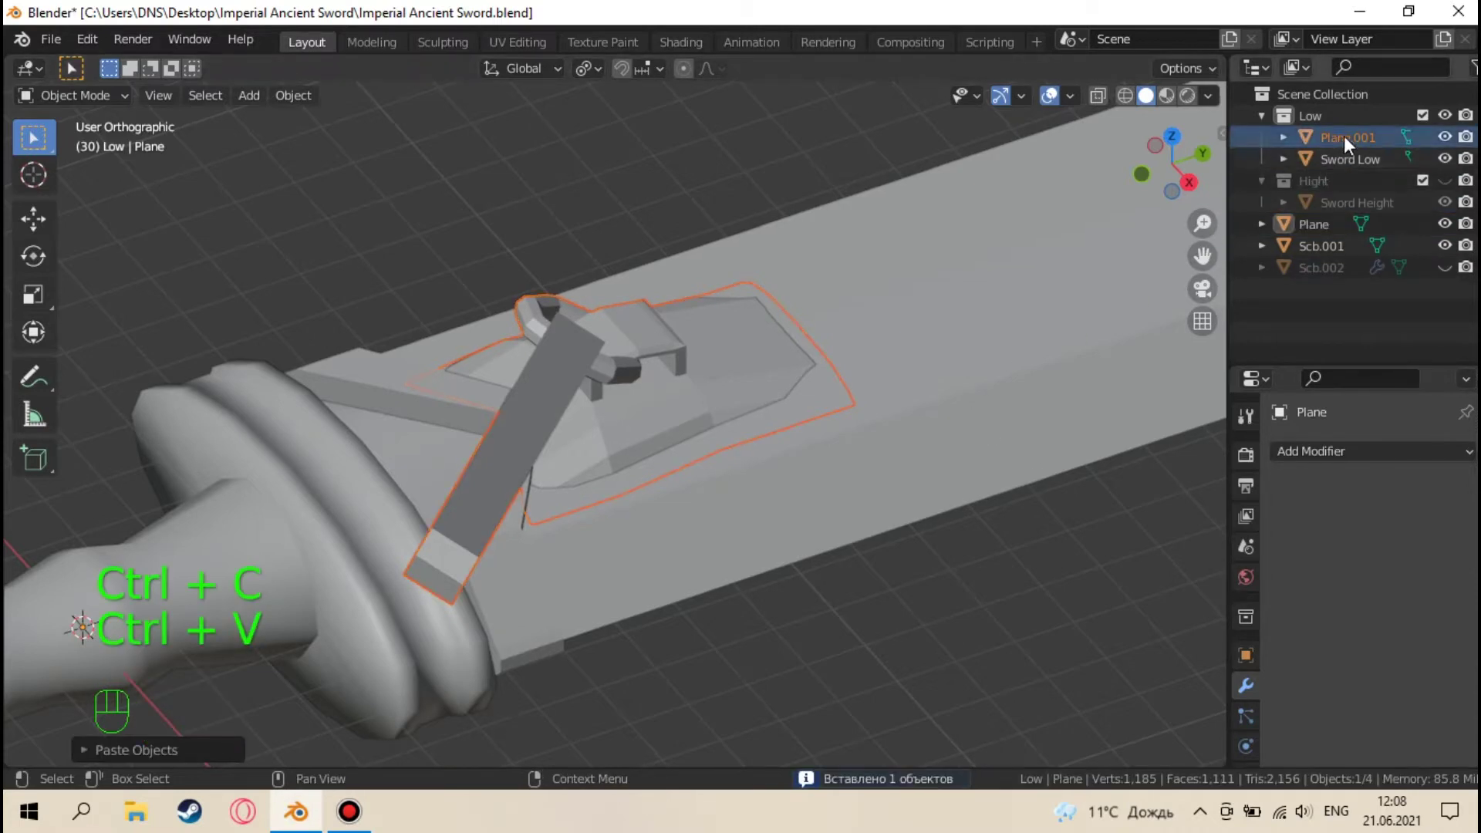
pyautogui.click(1351, 145)
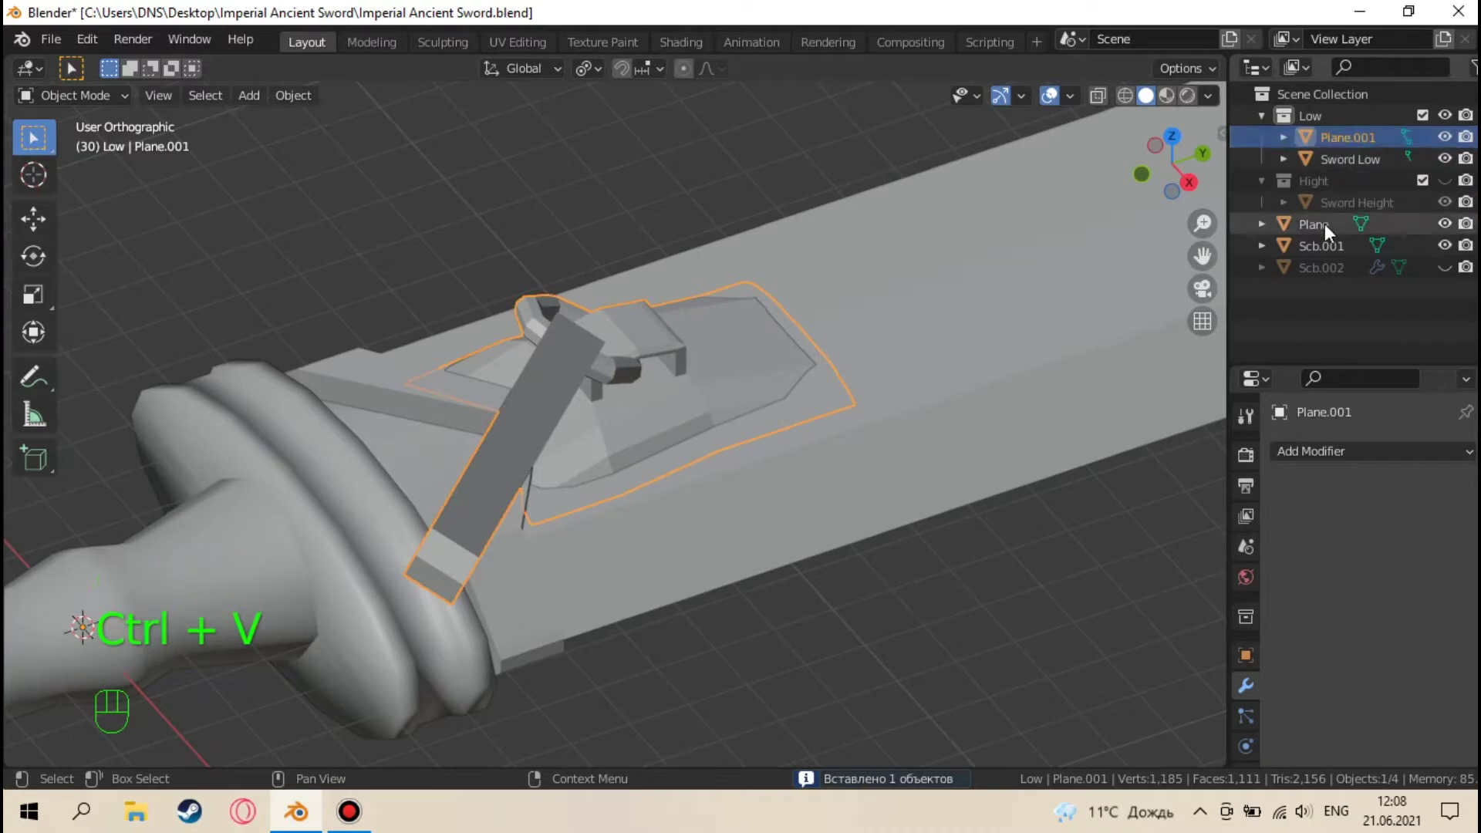
pyautogui.click(1329, 233)
pyautogui.click(979, 376)
pyautogui.press('ctrl+v')
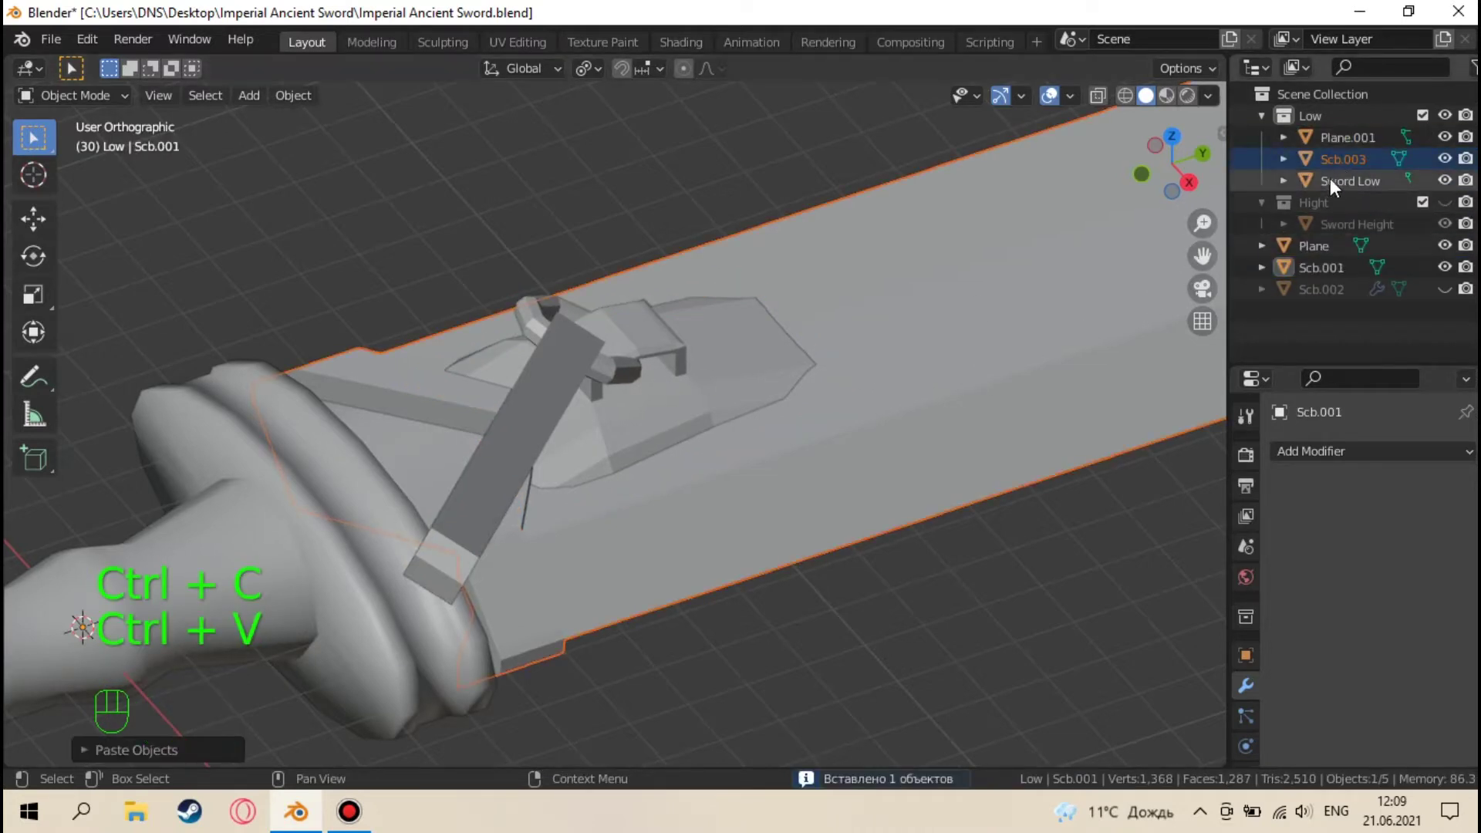
pyautogui.click(1452, 125)
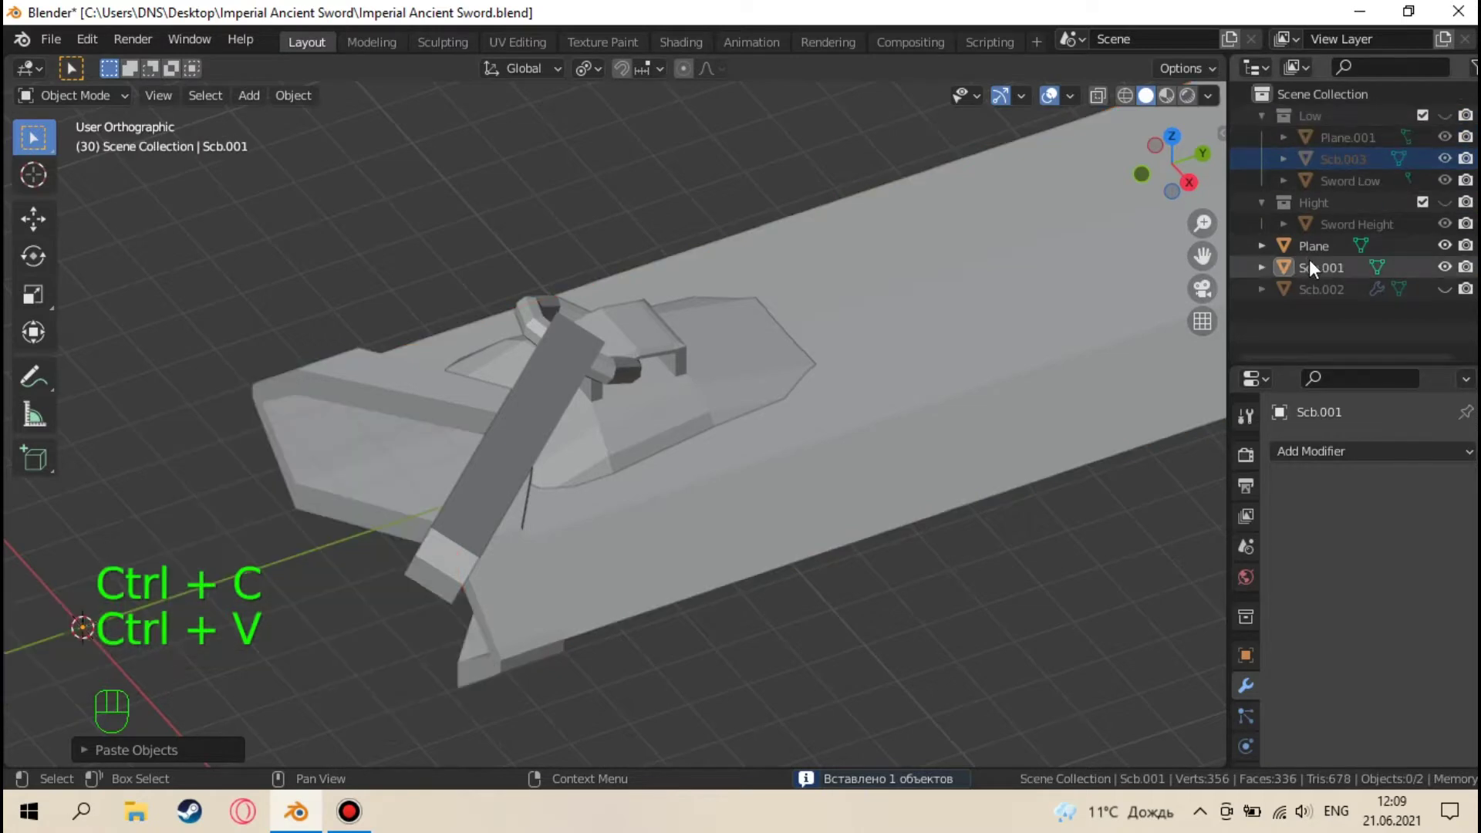
# Show the Hight collection and move Plane and Scb.001 into it
pyautogui.click(1449, 213)
pyautogui.moveTo(1310, 256); pyautogui.dragTo(1320, 220)
pyautogui.moveTo(1339, 259); pyautogui.dragTo(1328, 222)
# Give Plane a Bevel modifier and a Subdivision modifier
pyautogui.click(1352, 239)
pyautogui.moveTo(1335, 450); pyautogui.dragTo(1057, 118)
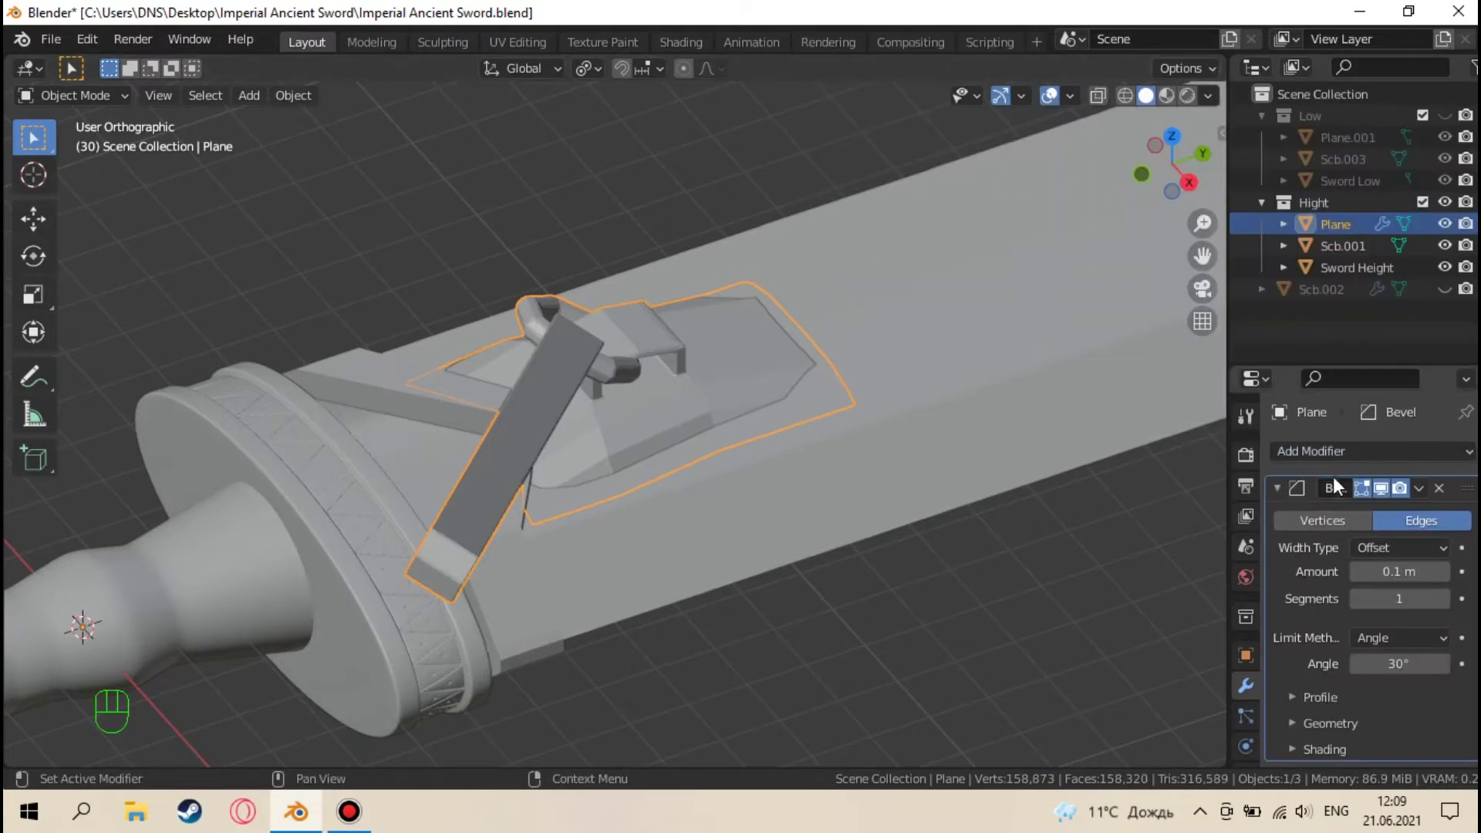
pyautogui.click(1448, 611)
pyautogui.moveTo(1288, 492); pyautogui.dragTo(1316, 468)
pyautogui.moveTo(1322, 463); pyautogui.dragTo(1047, 349)
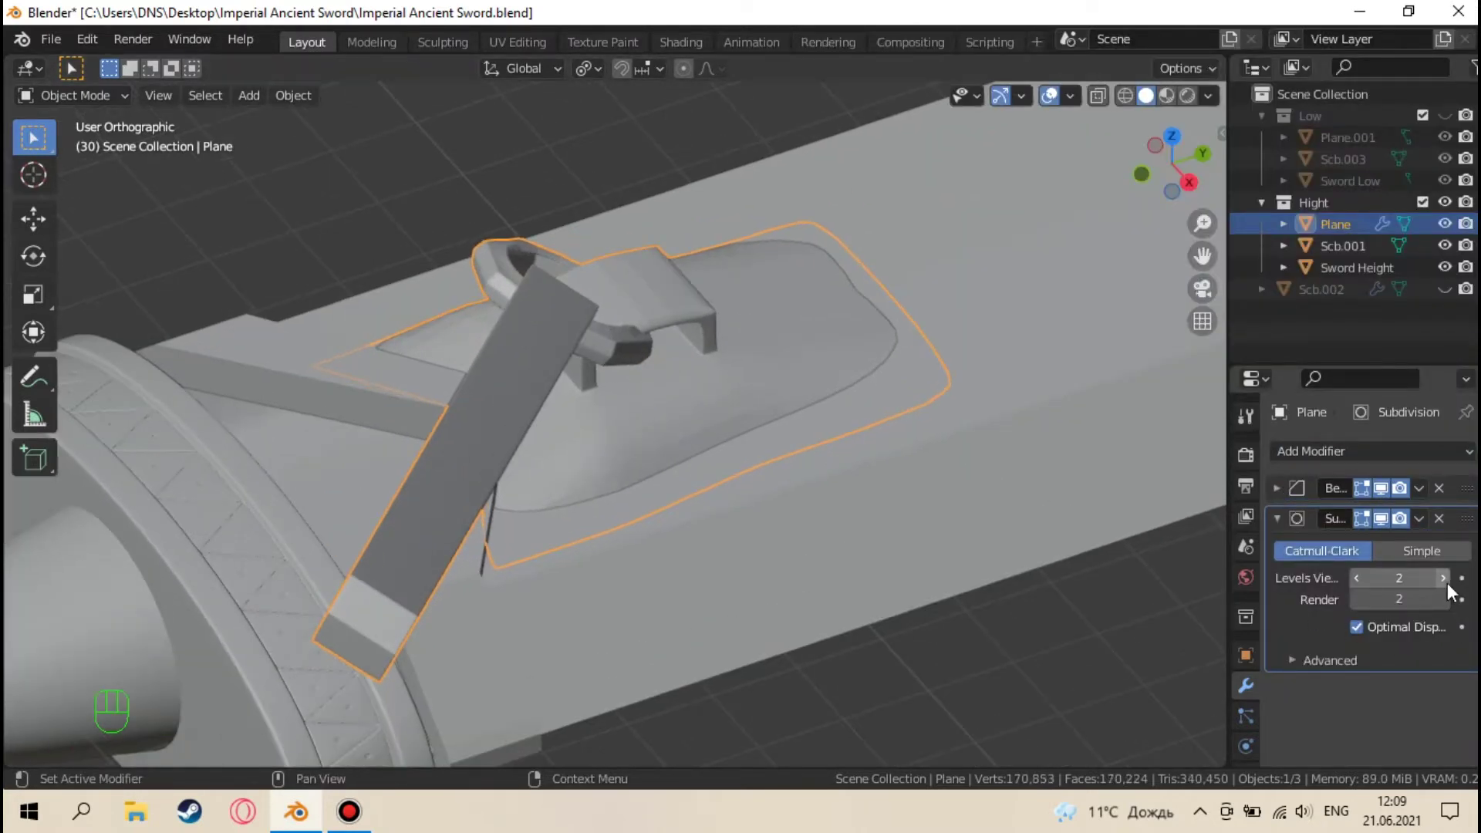
# Raise Plane's Subdivision viewport level to 3, drop the Bevel, and enter Edit Mode
pyautogui.moveTo(802, 473); pyautogui.dragTo(625, 403)
pyautogui.click(1386, 493)
pyautogui.click(1386, 493)
pyautogui.click(1386, 493)
pyautogui.click(1387, 493)
pyautogui.click(1387, 493)
pyautogui.moveTo(1010, 526); pyautogui.dragTo(999, 551)
pyautogui.click(1442, 500)
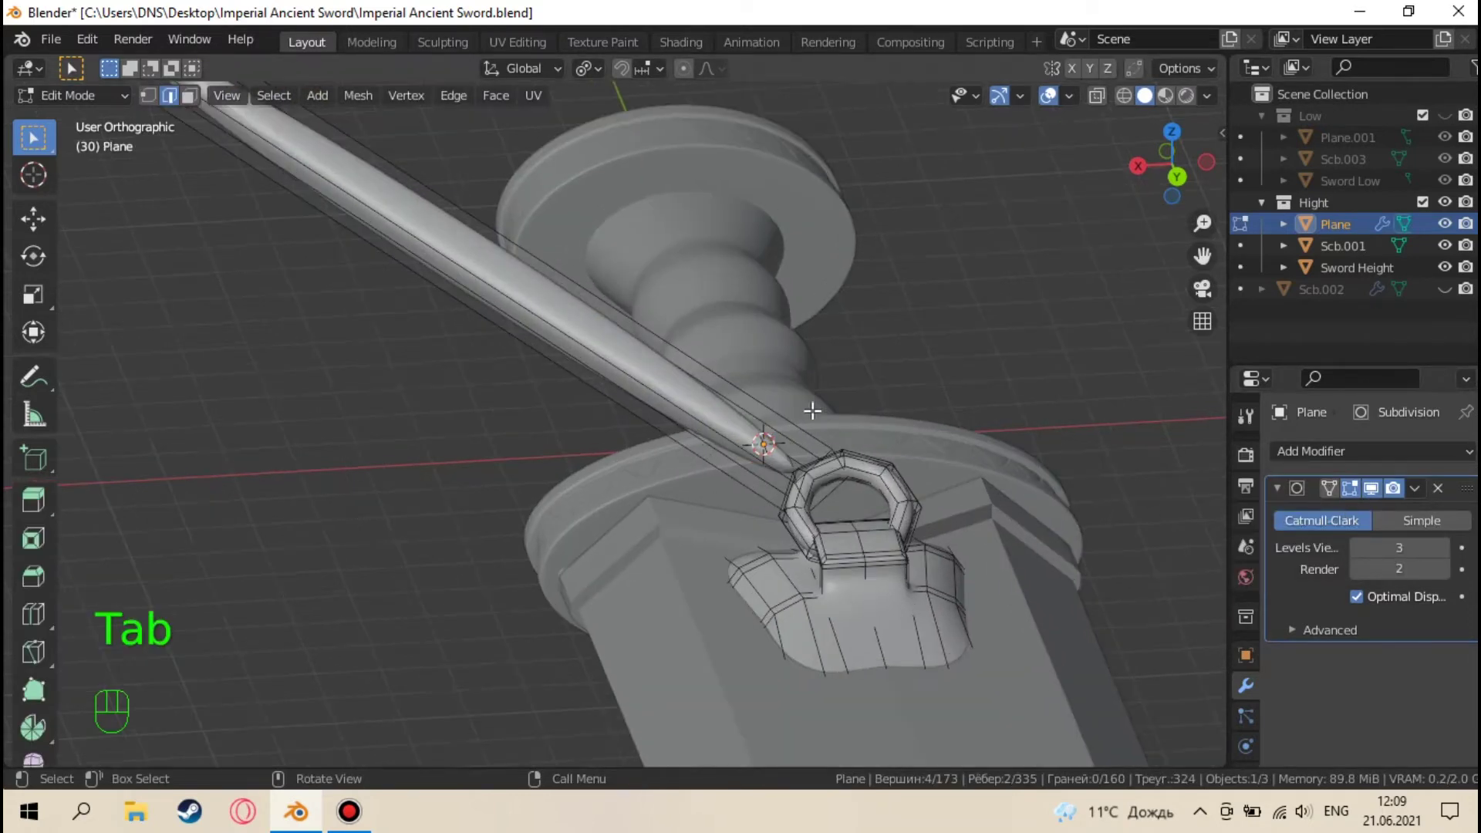
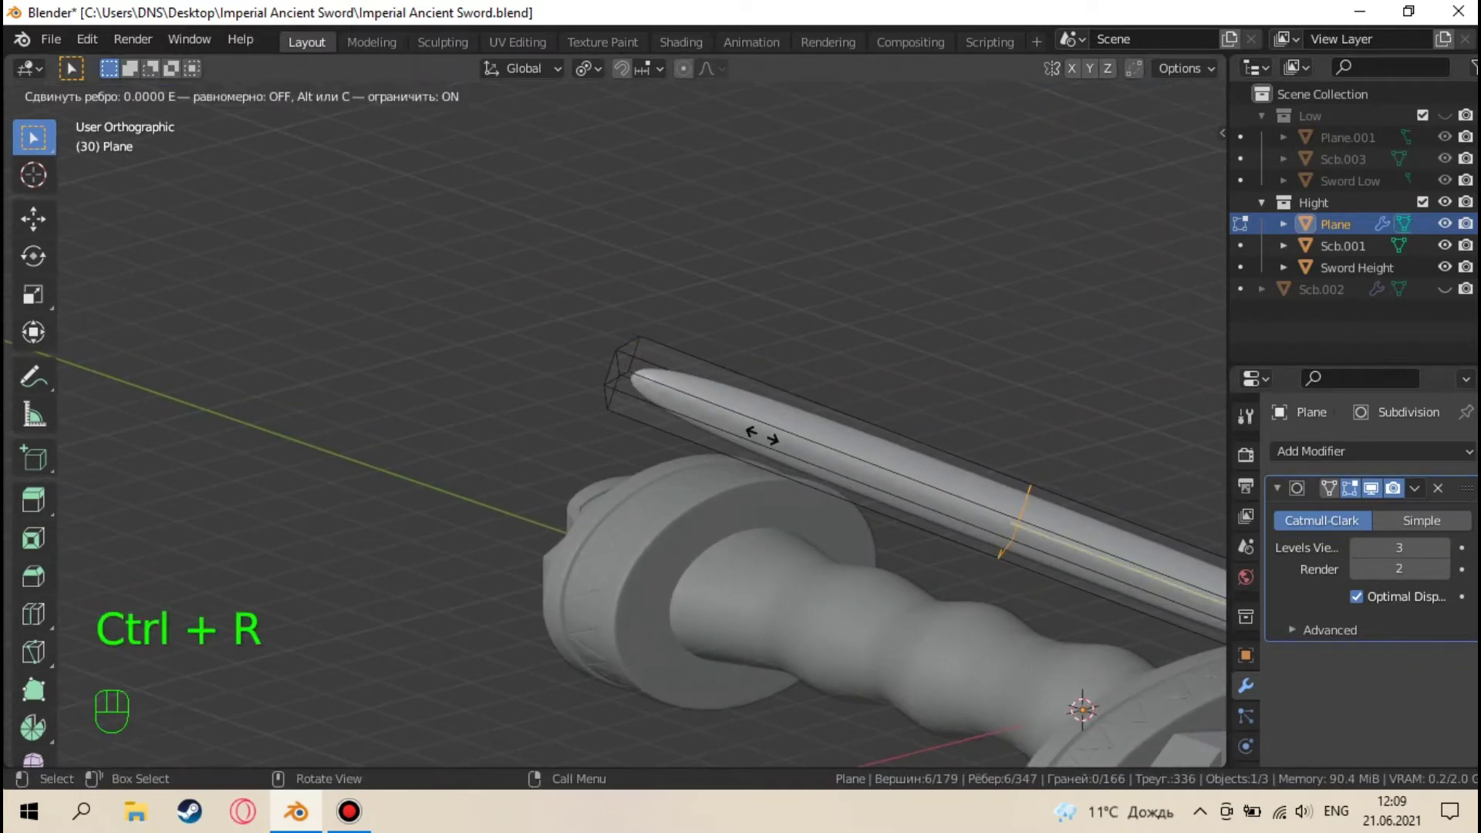
# Add an edge loop along the strap and slide it toward the strap tip
pyautogui.press('ctrl+z')
pyautogui.middleClick(1040, 500)
pyautogui.middleClick(853, 388)
pyautogui.press('Tab')
pyautogui.press('ctrl+r')
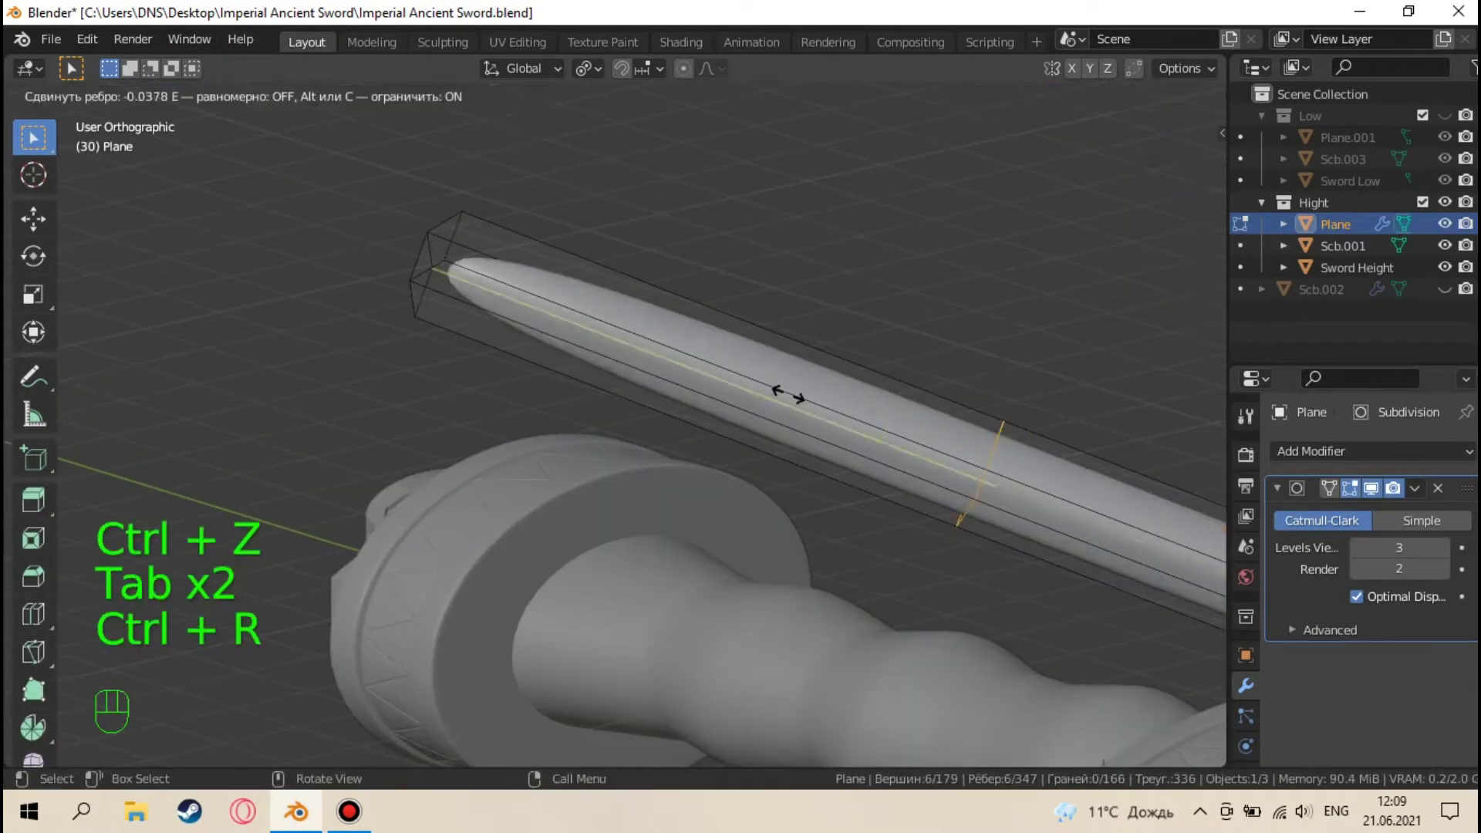
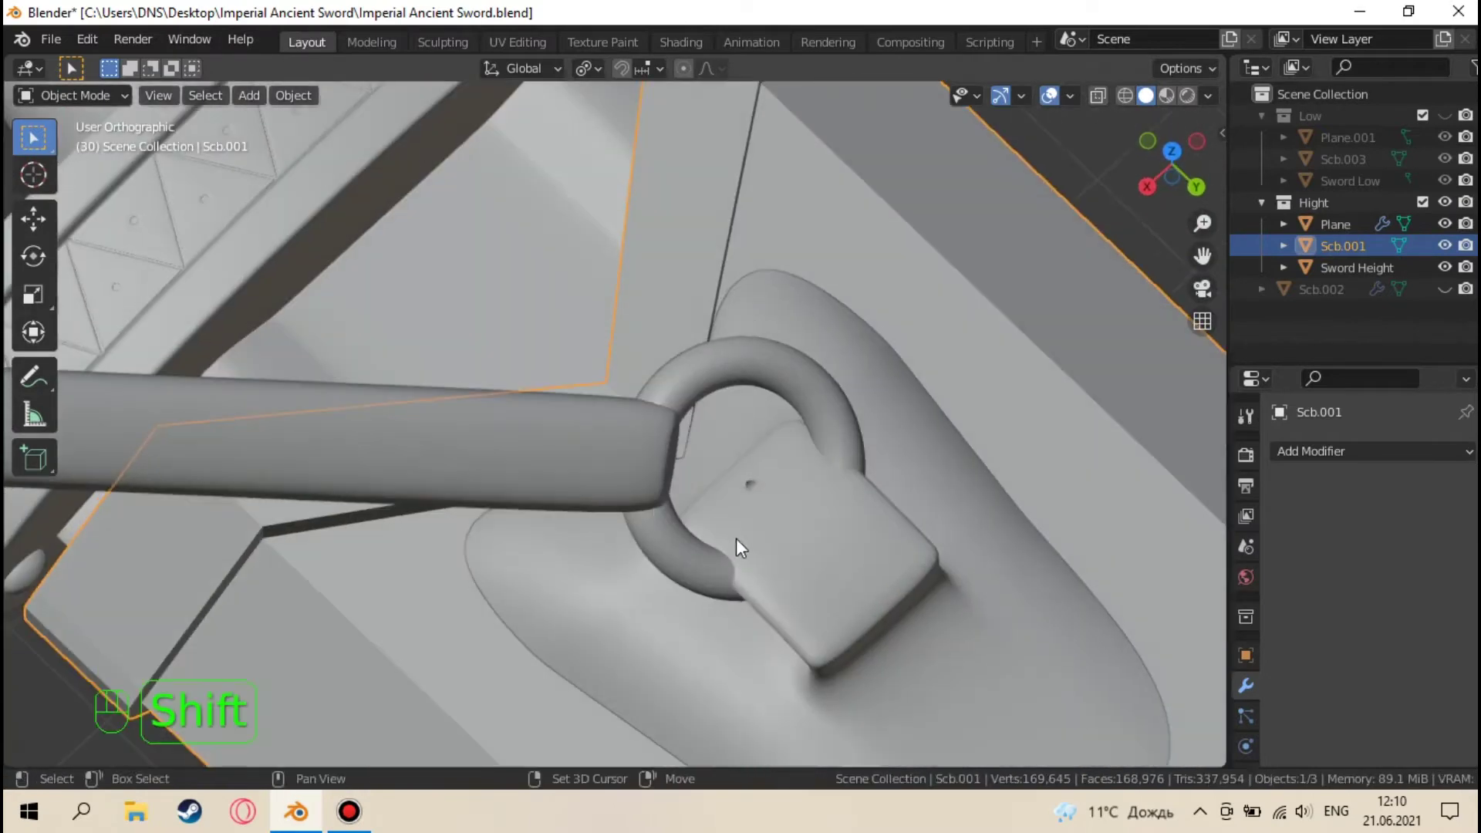
# Edit Plane's clasp plate with X-ray on, sliding a vertex along its edge
pyautogui.moveTo(686, 467); pyautogui.dragTo(749, 485)
pyautogui.click(789, 495)
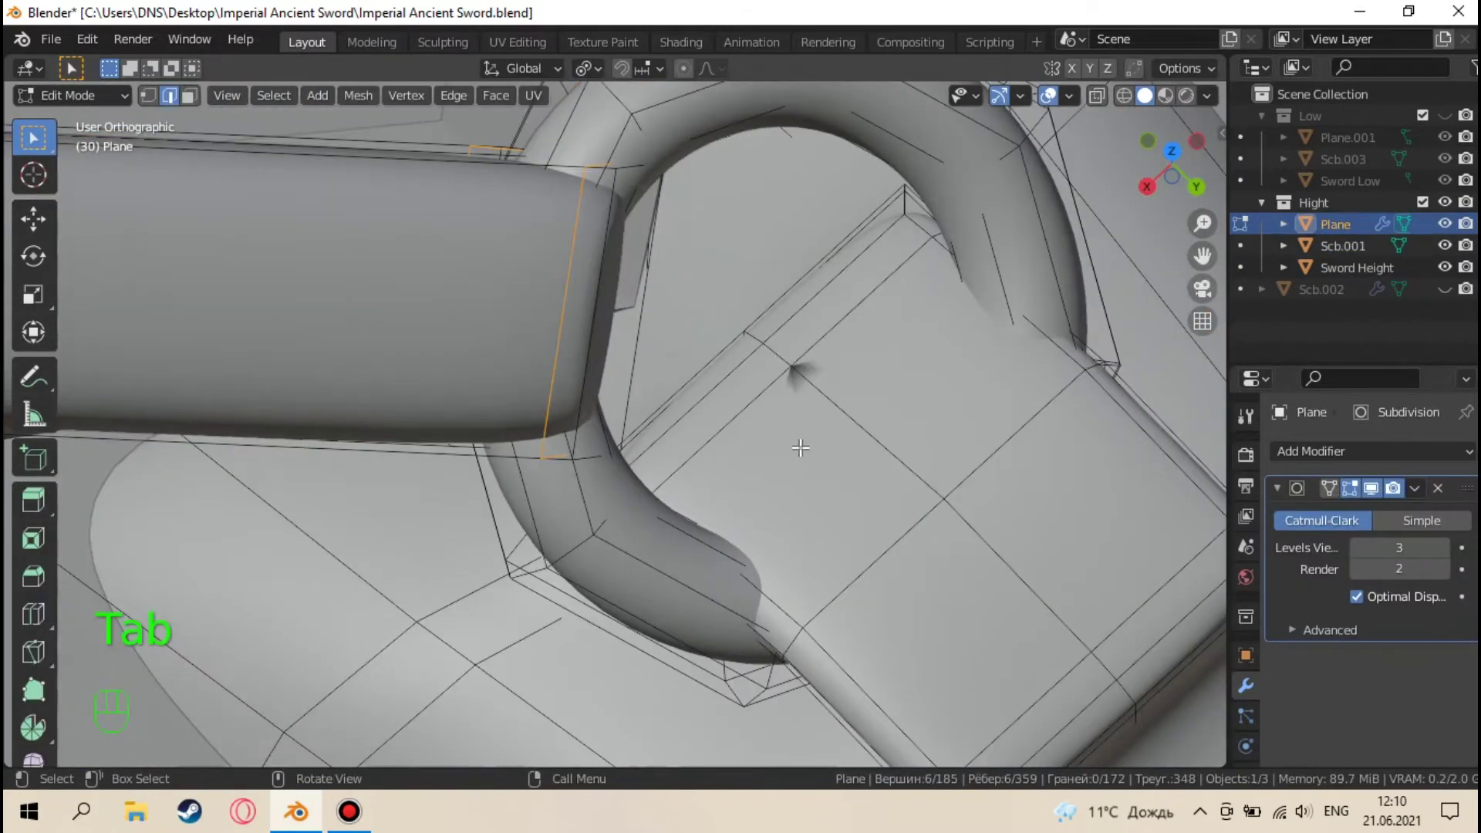
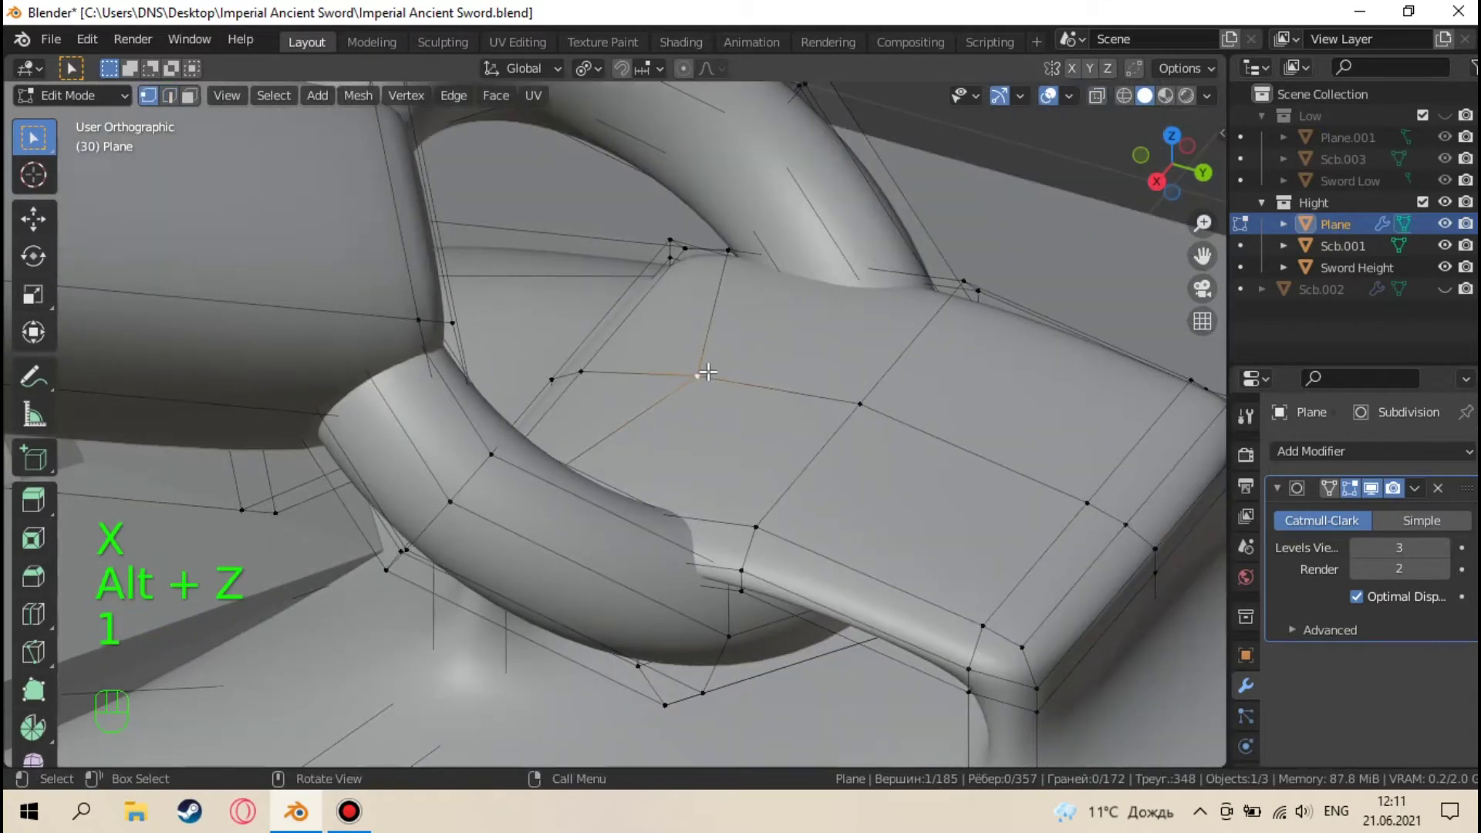
pyautogui.press('KP_7')
pyautogui.press('g')
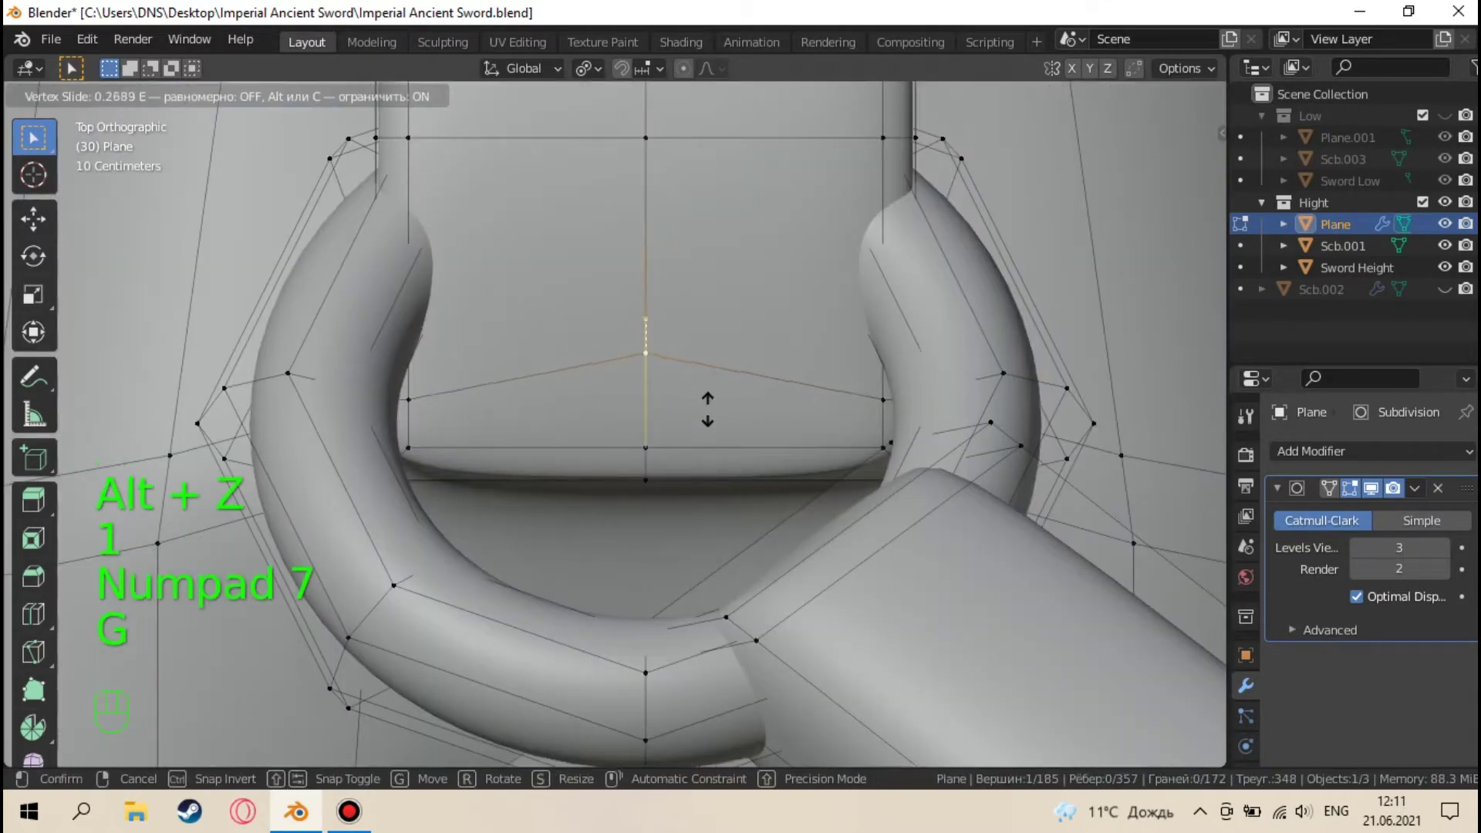
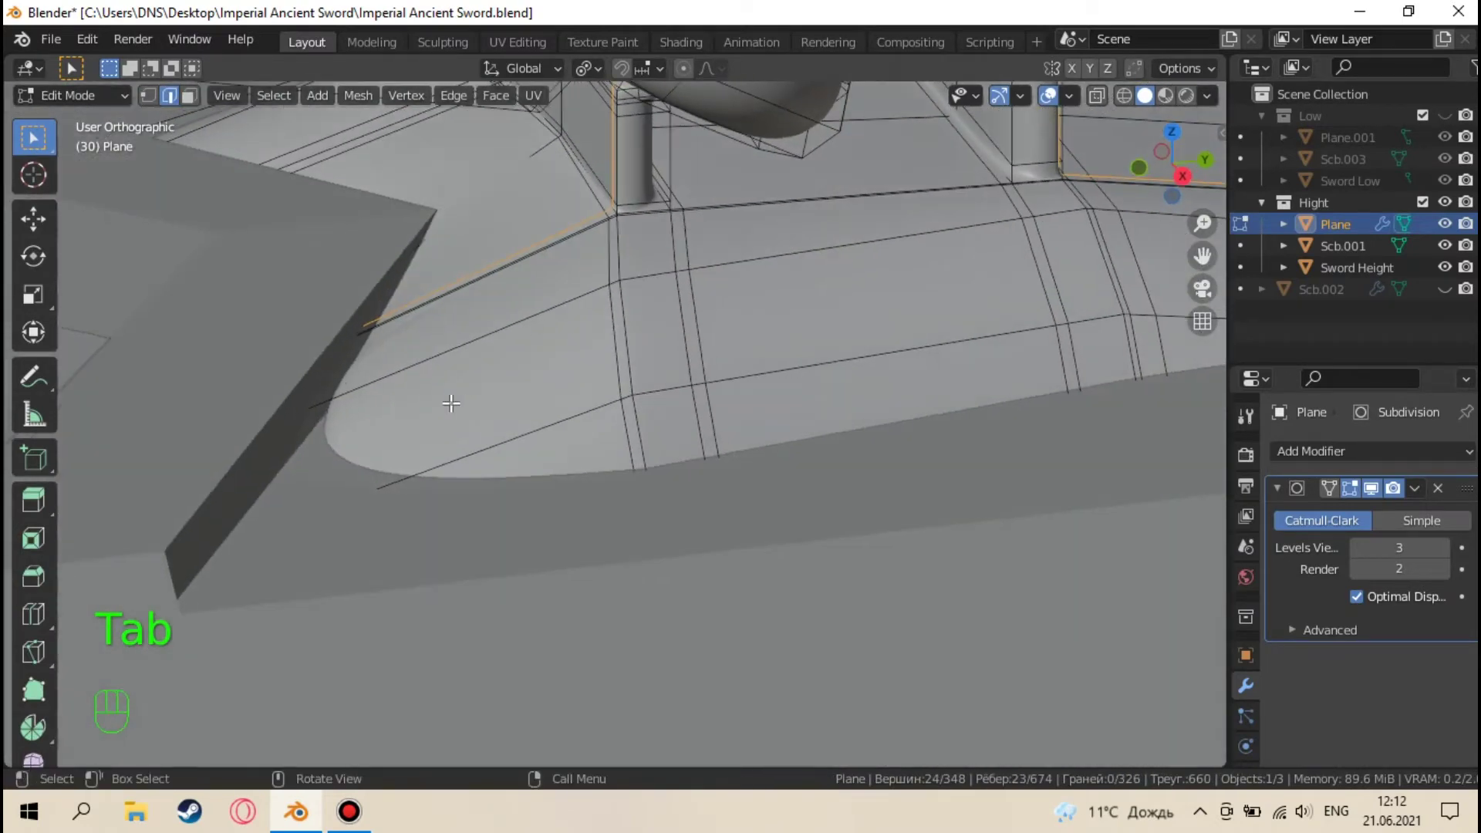
# Insert two edge loops across the base plate and slide them toward the plate border
pyautogui.press('ctrl+r')
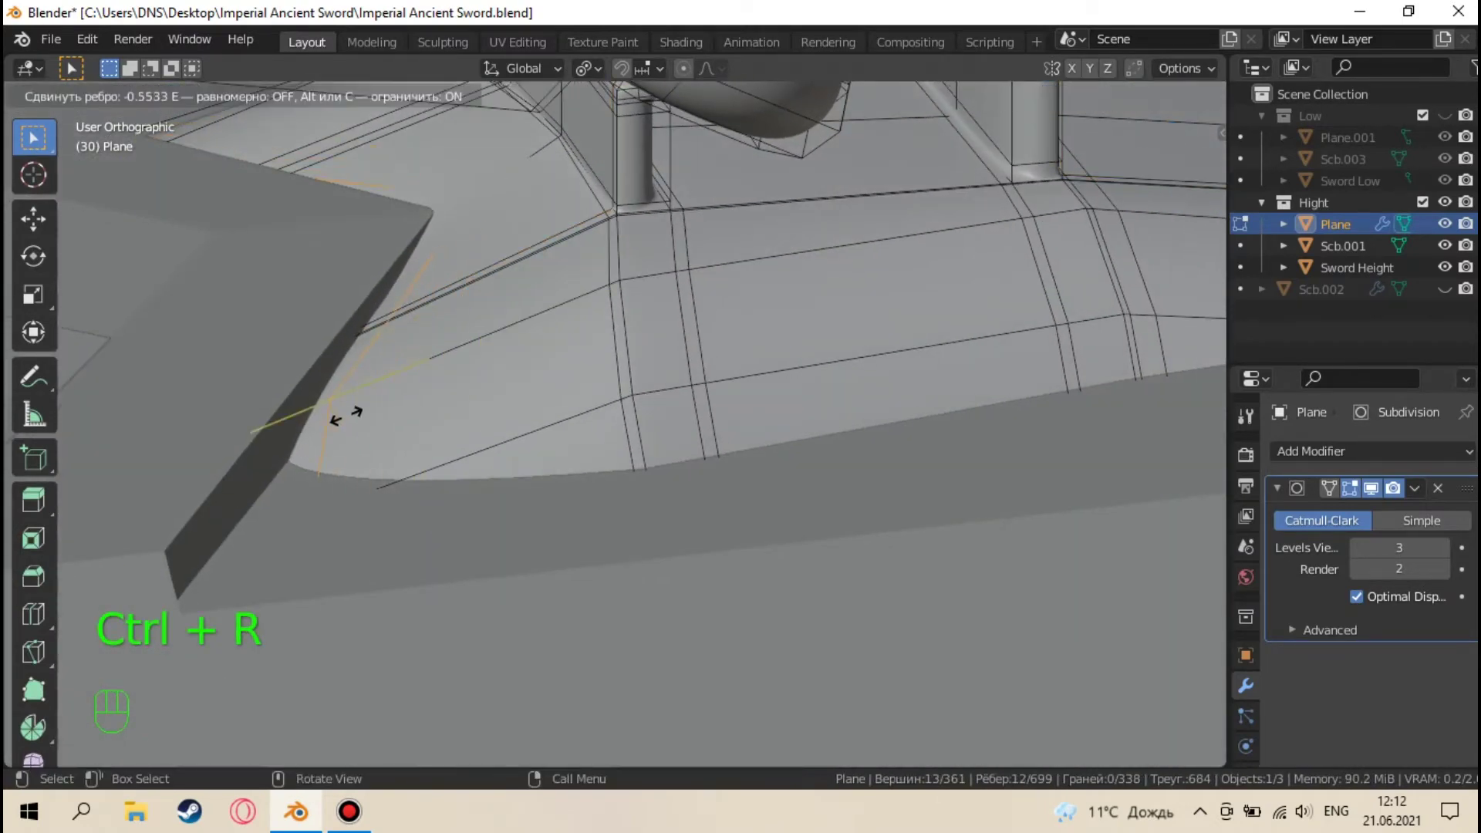
pyautogui.press('Tab')
pyautogui.moveTo(515, 449); pyautogui.dragTo(387, 486)
pyautogui.middleClick(577, 443)
pyautogui.press('Tab')
pyautogui.press('ctrl+r')
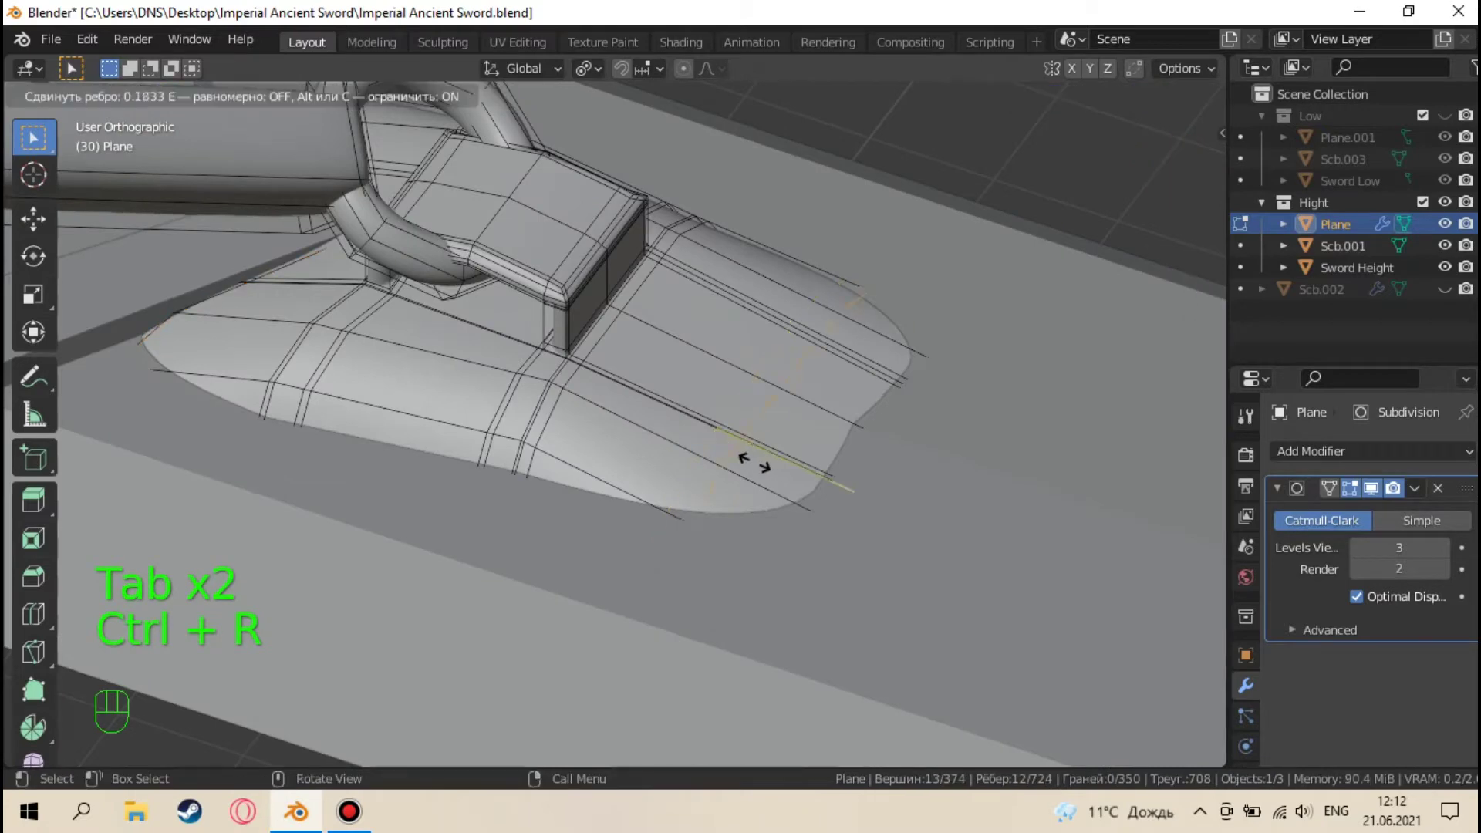
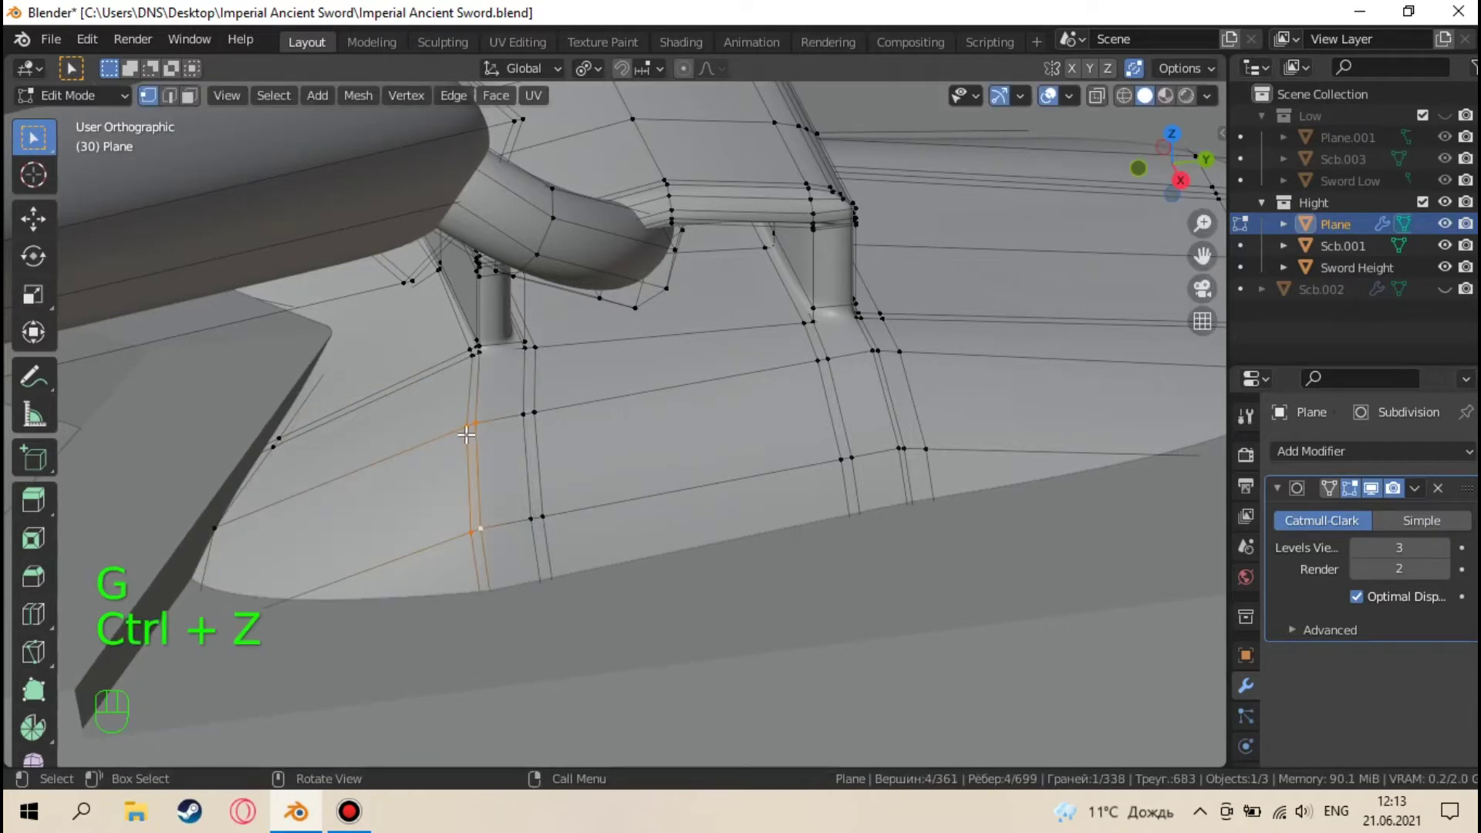
# Slide an edge loop on the guard with X-ray toggled, checking the smoothed result between edits
pyautogui.press('g')
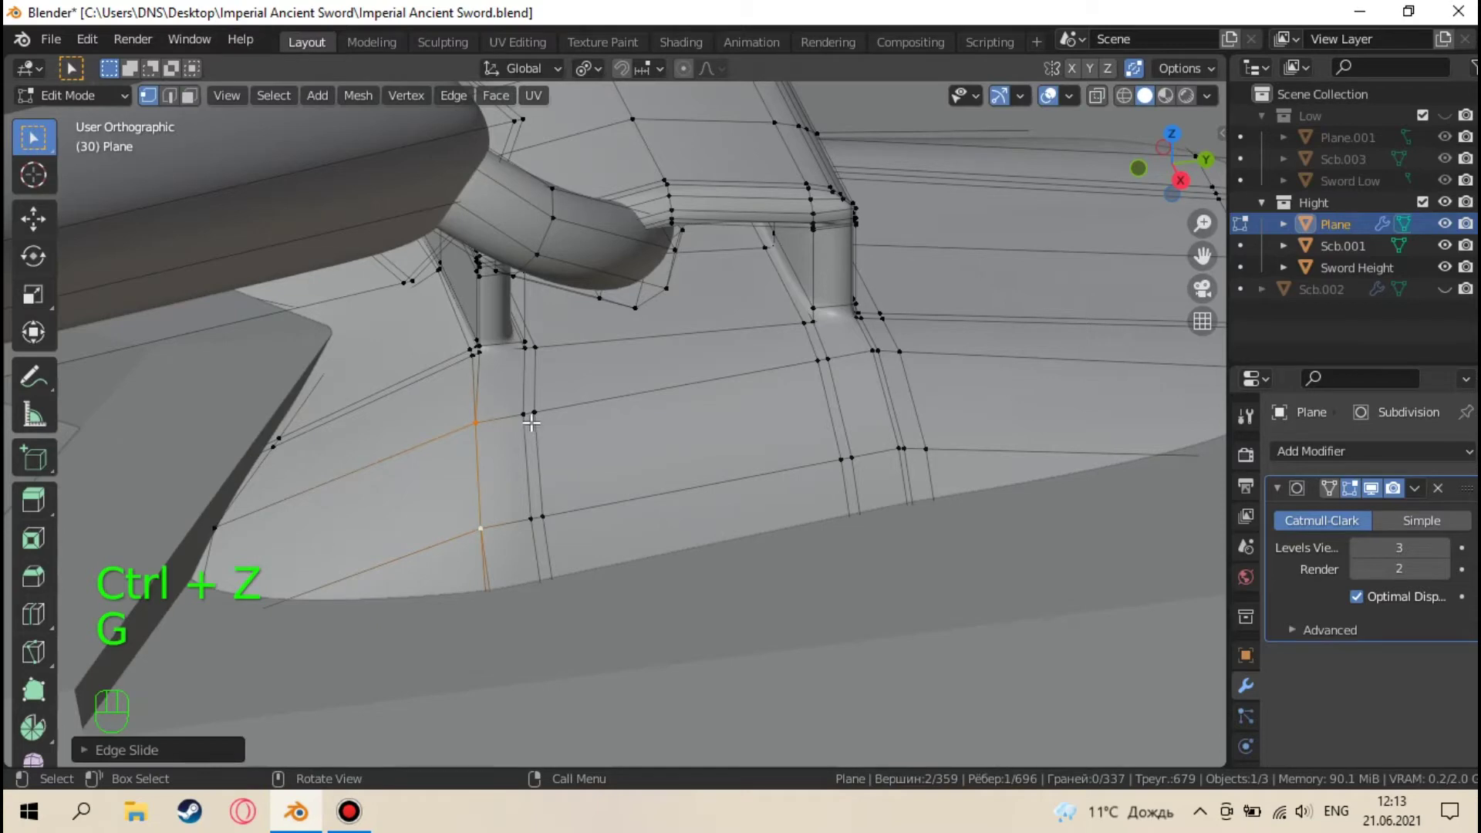
pyautogui.press('alt+z')
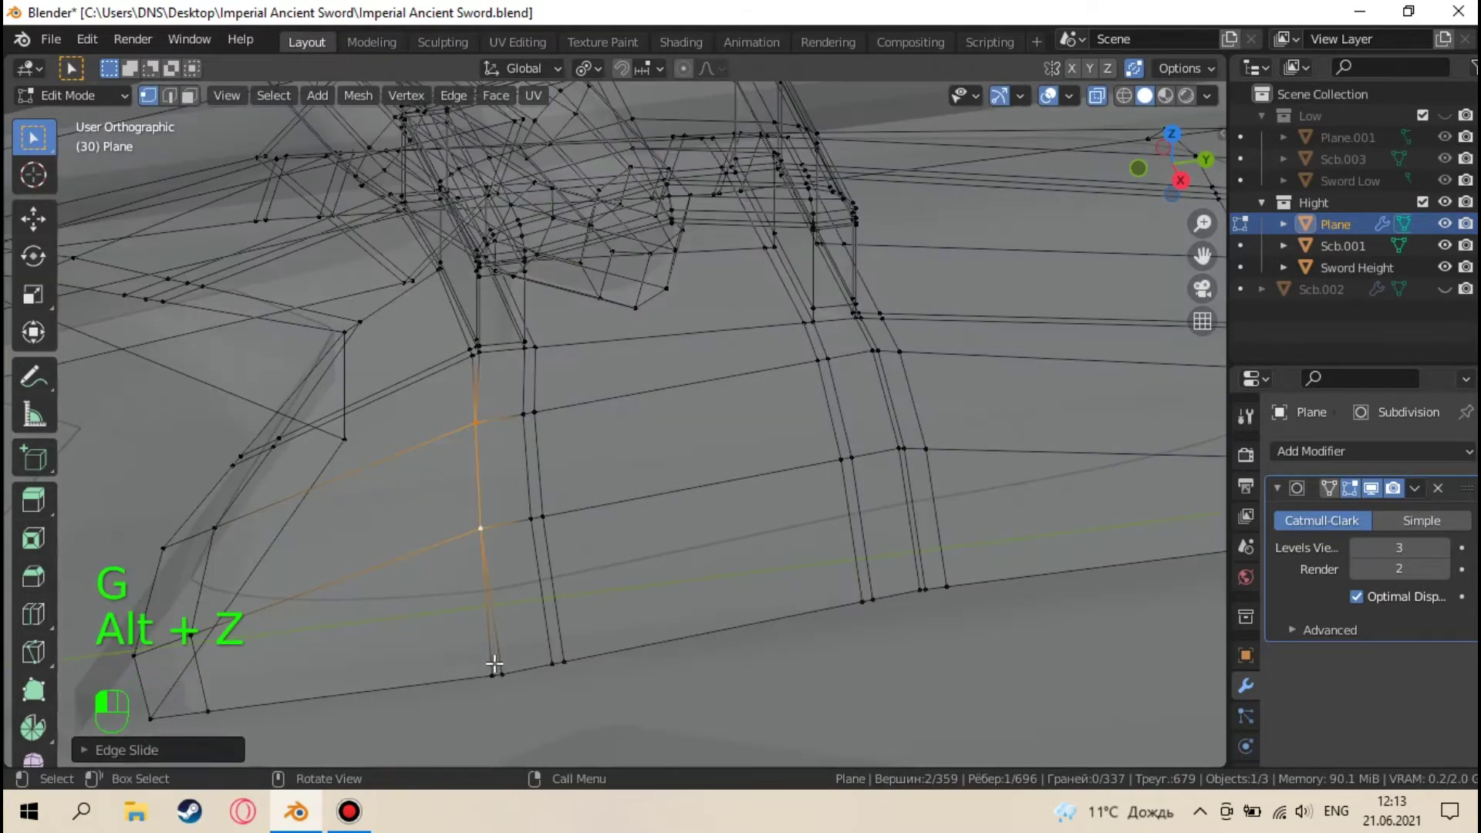
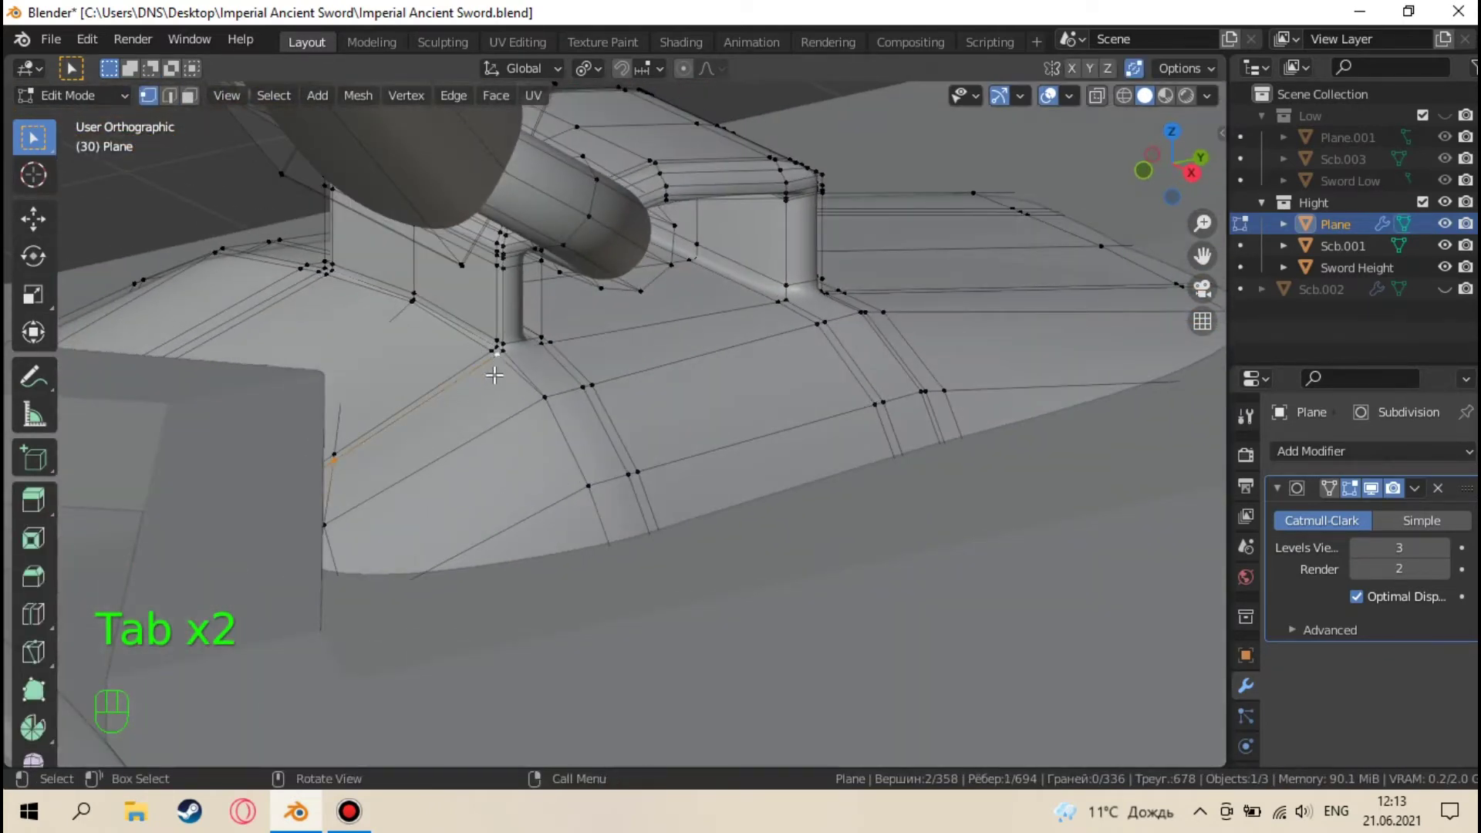
pyautogui.press('g')
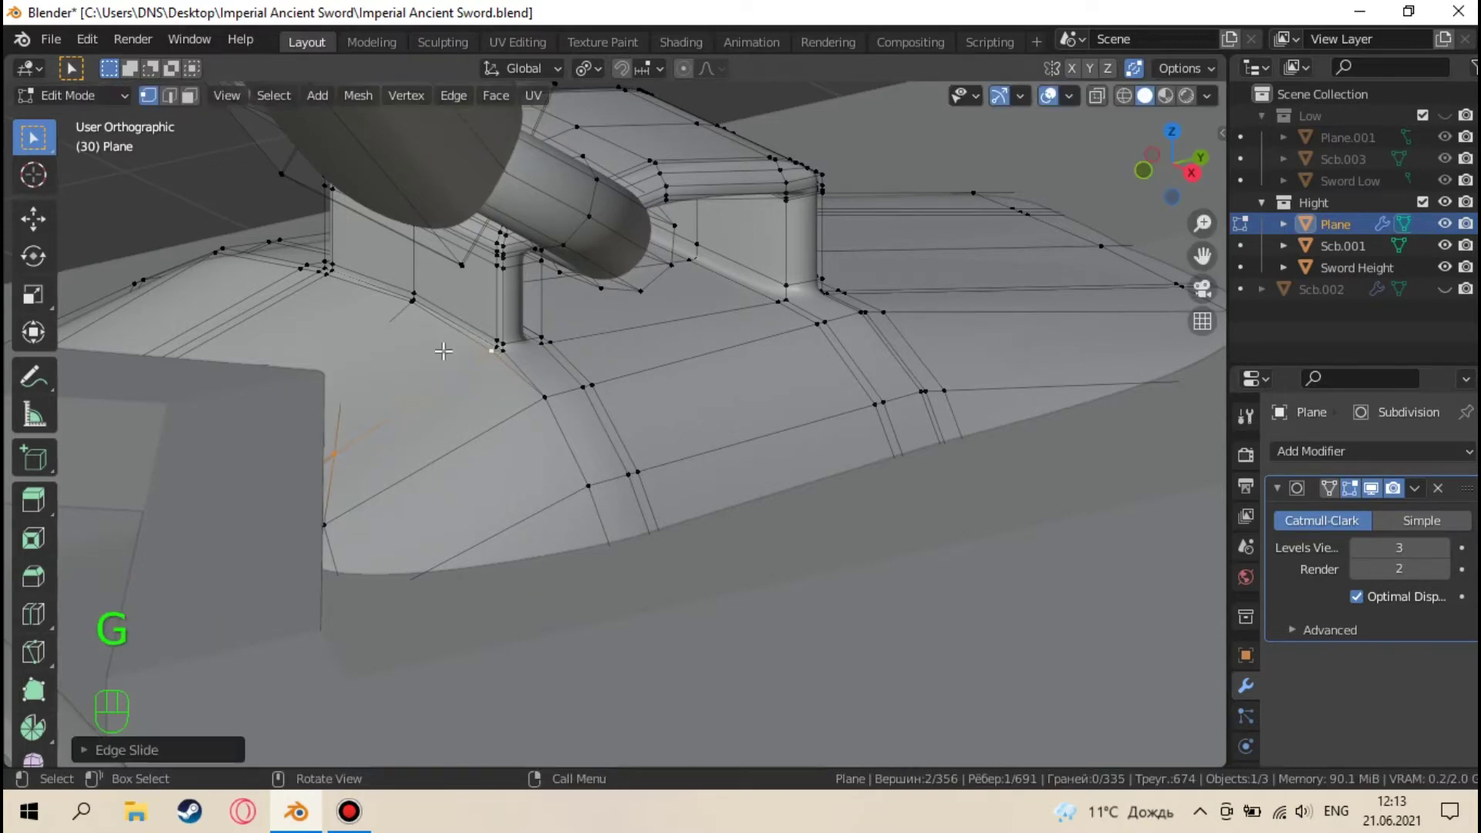
pyautogui.press('Tab')
pyautogui.moveTo(606, 414); pyautogui.dragTo(414, 450)
pyautogui.press('Tab')
pyautogui.press('Tab')
pyautogui.moveTo(788, 449); pyautogui.dragTo(673, 413)
pyautogui.press('Tab')
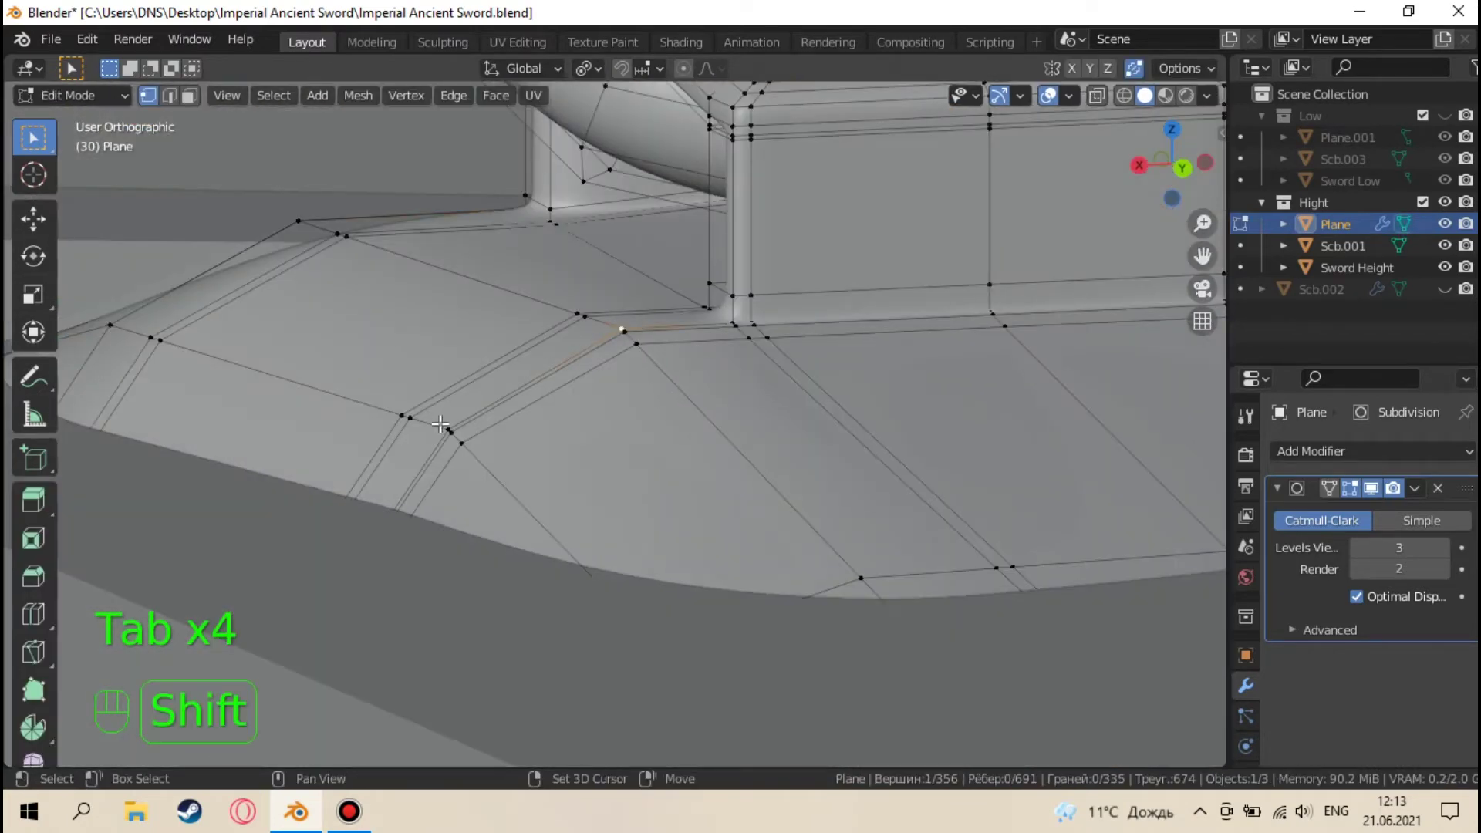
# Slide the edges beside the clasp post into place, confirm, and return to Object Mode
pyautogui.press('alt+z')
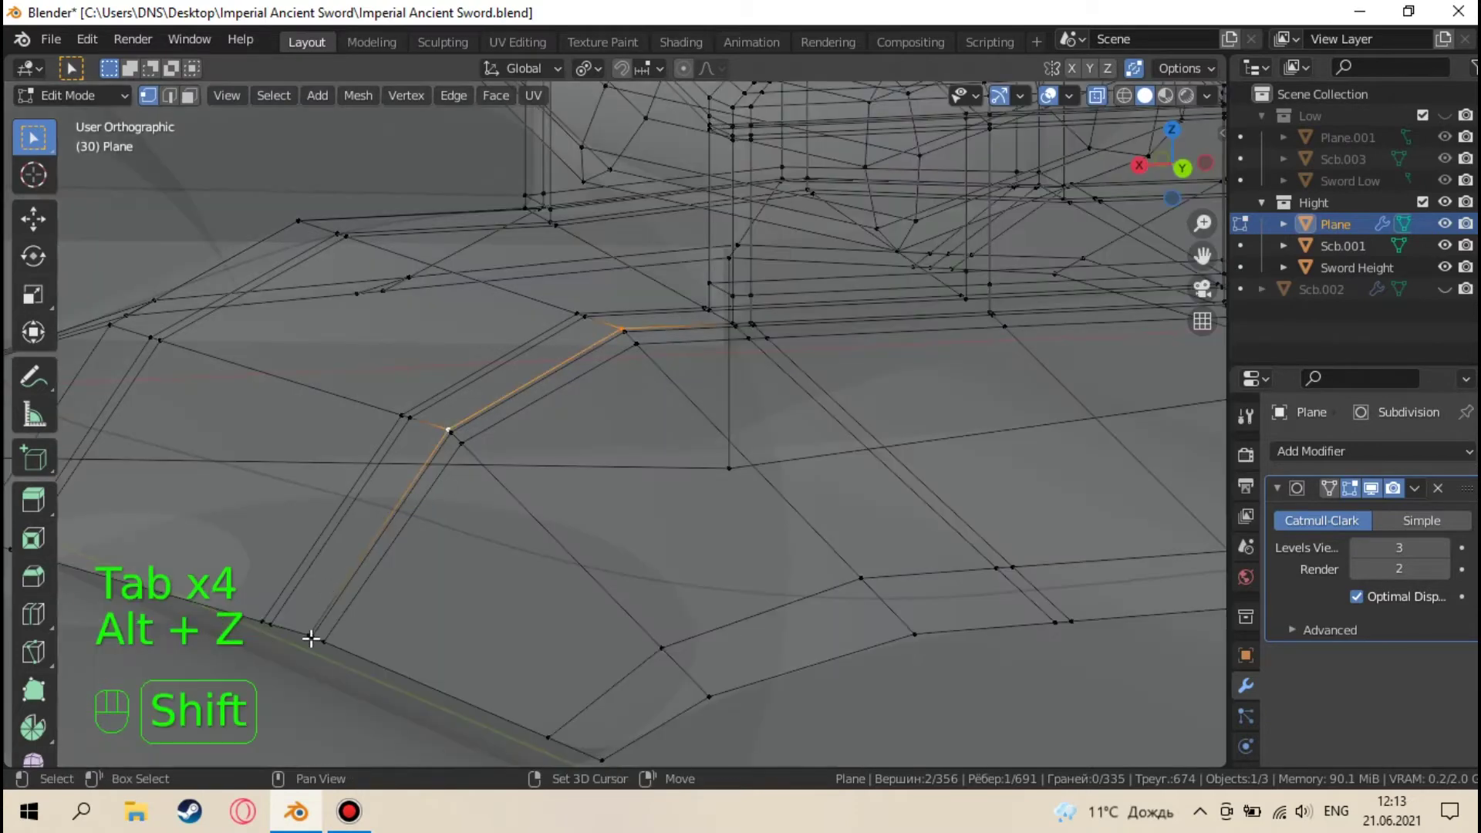
pyautogui.press('g')
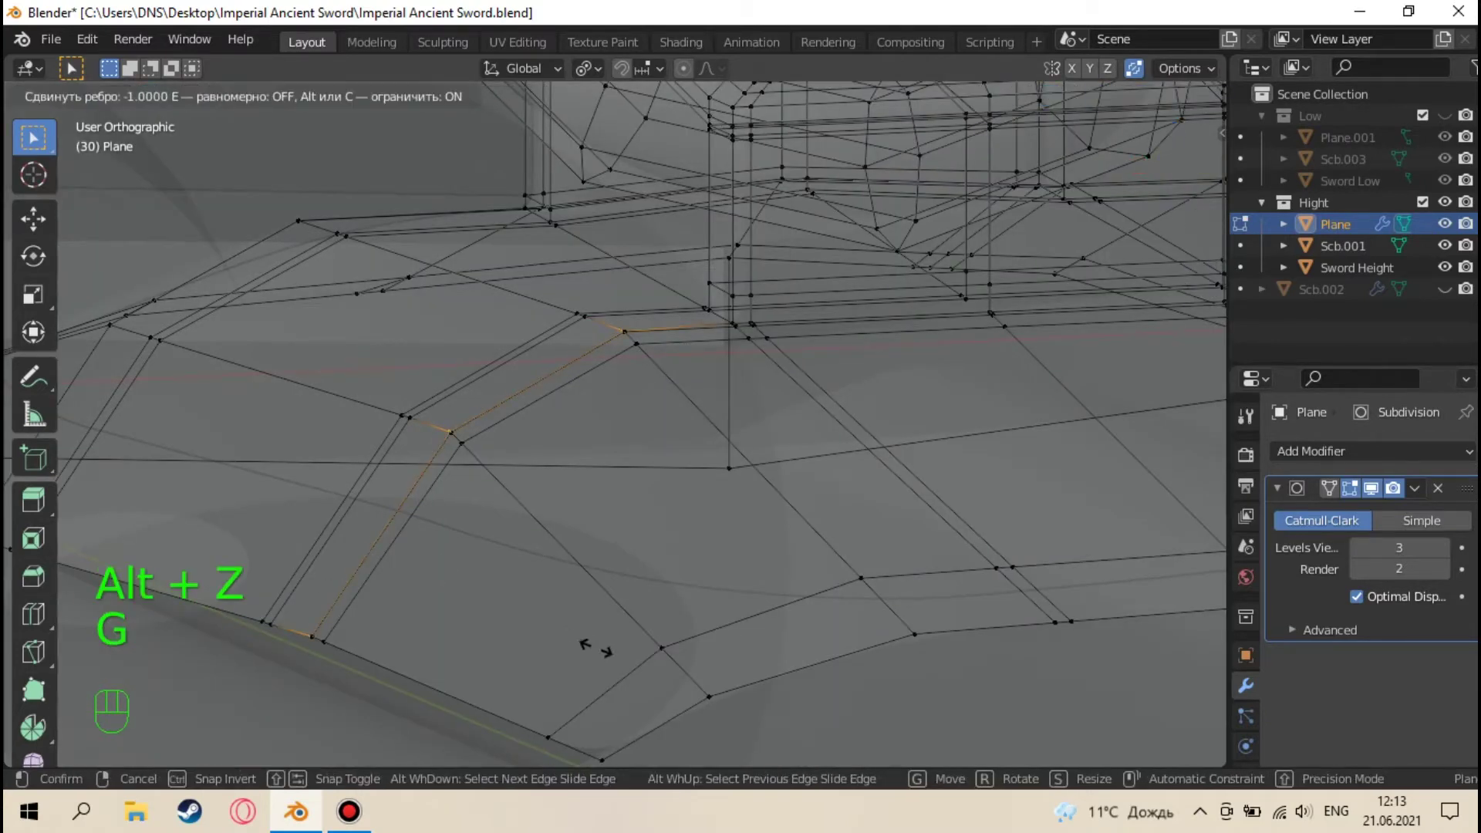
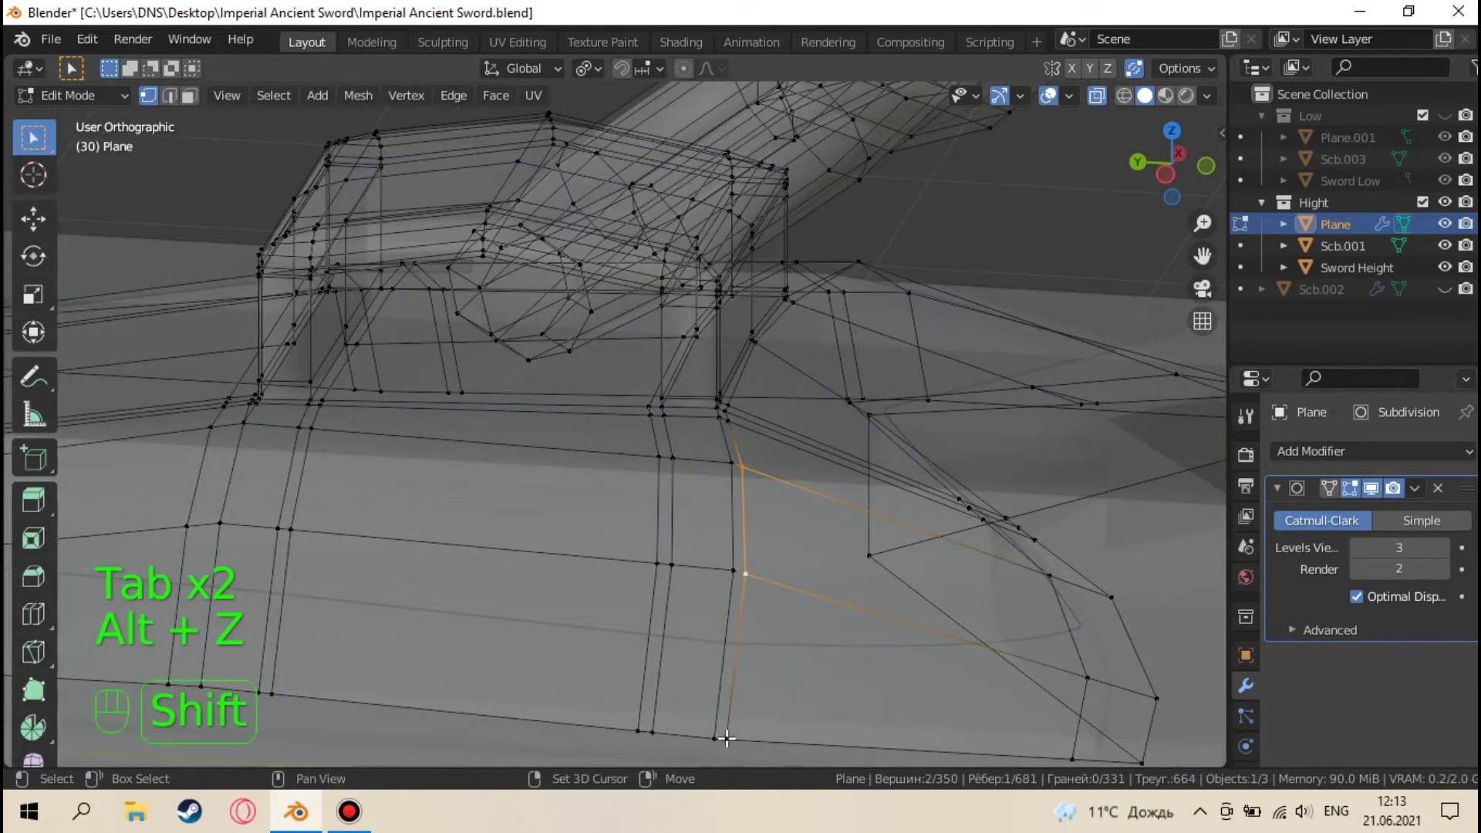
pyautogui.press('alt+z')
pyautogui.press('g')
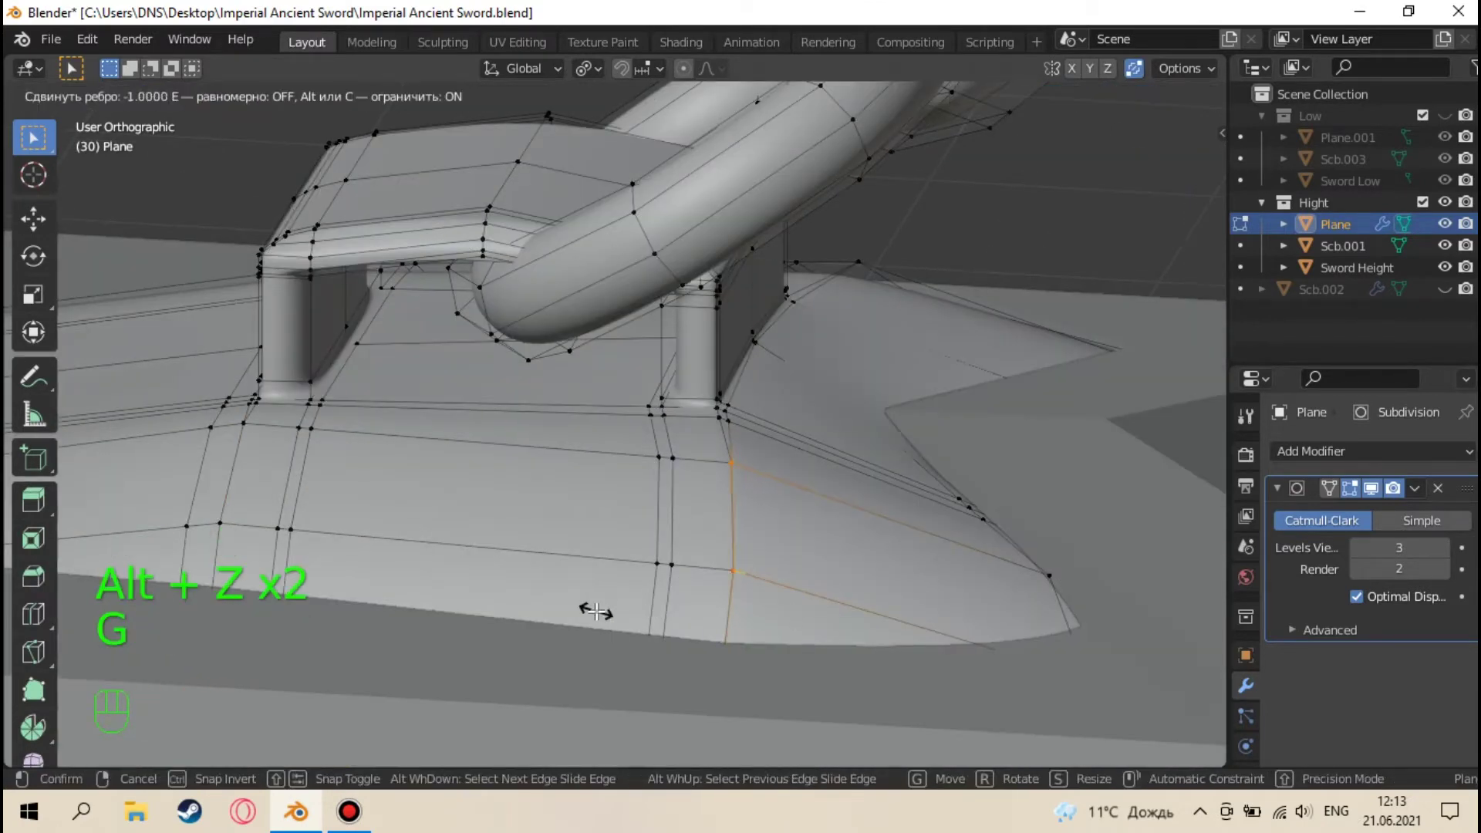
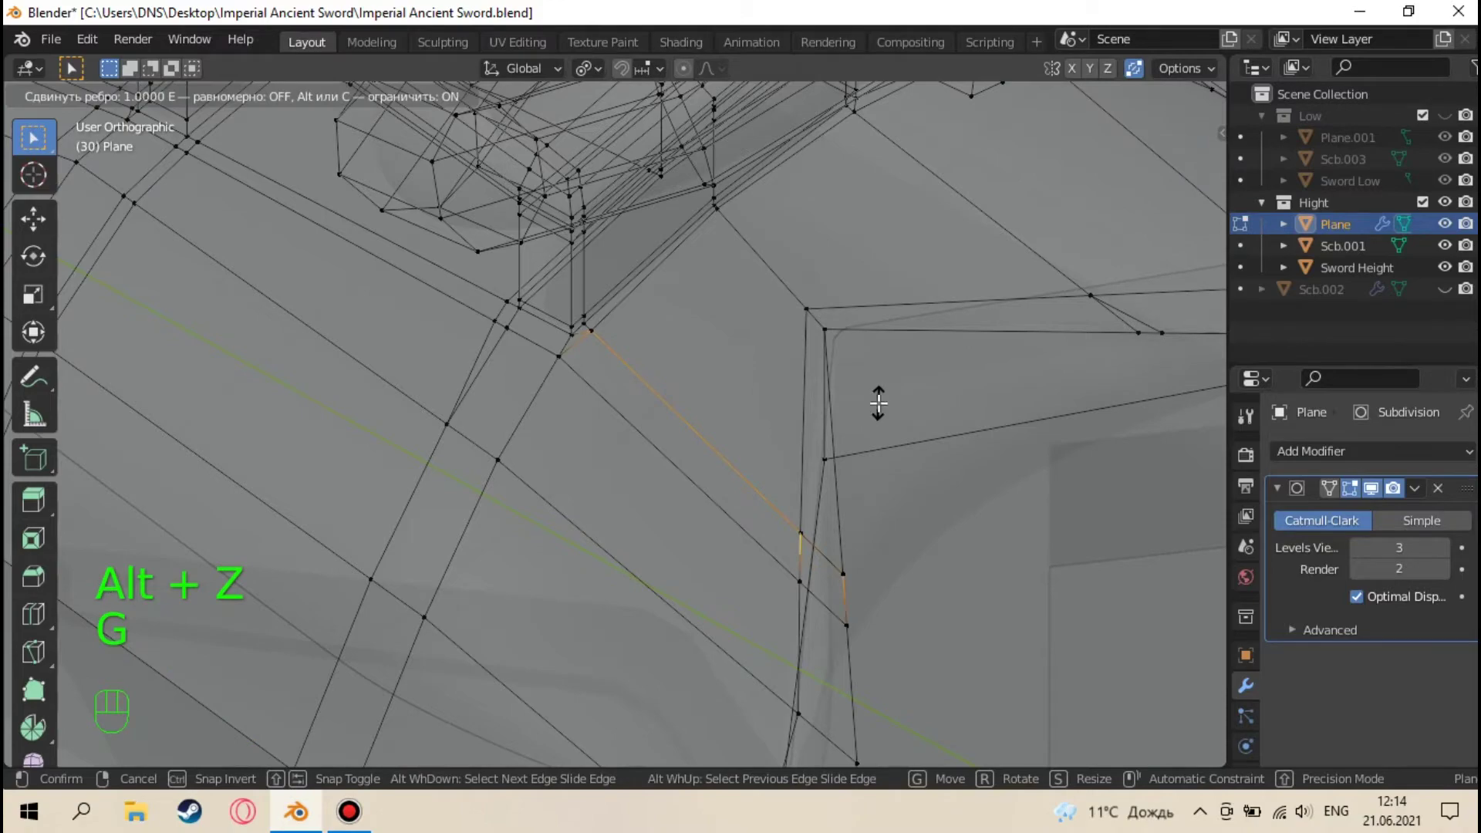
pyautogui.press('alt+z')
pyautogui.press('Tab')
# Orbit around the hilt and select the blade Scb.001, which has no modifiers
pyautogui.moveTo(715, 446); pyautogui.dragTo(251, 375)
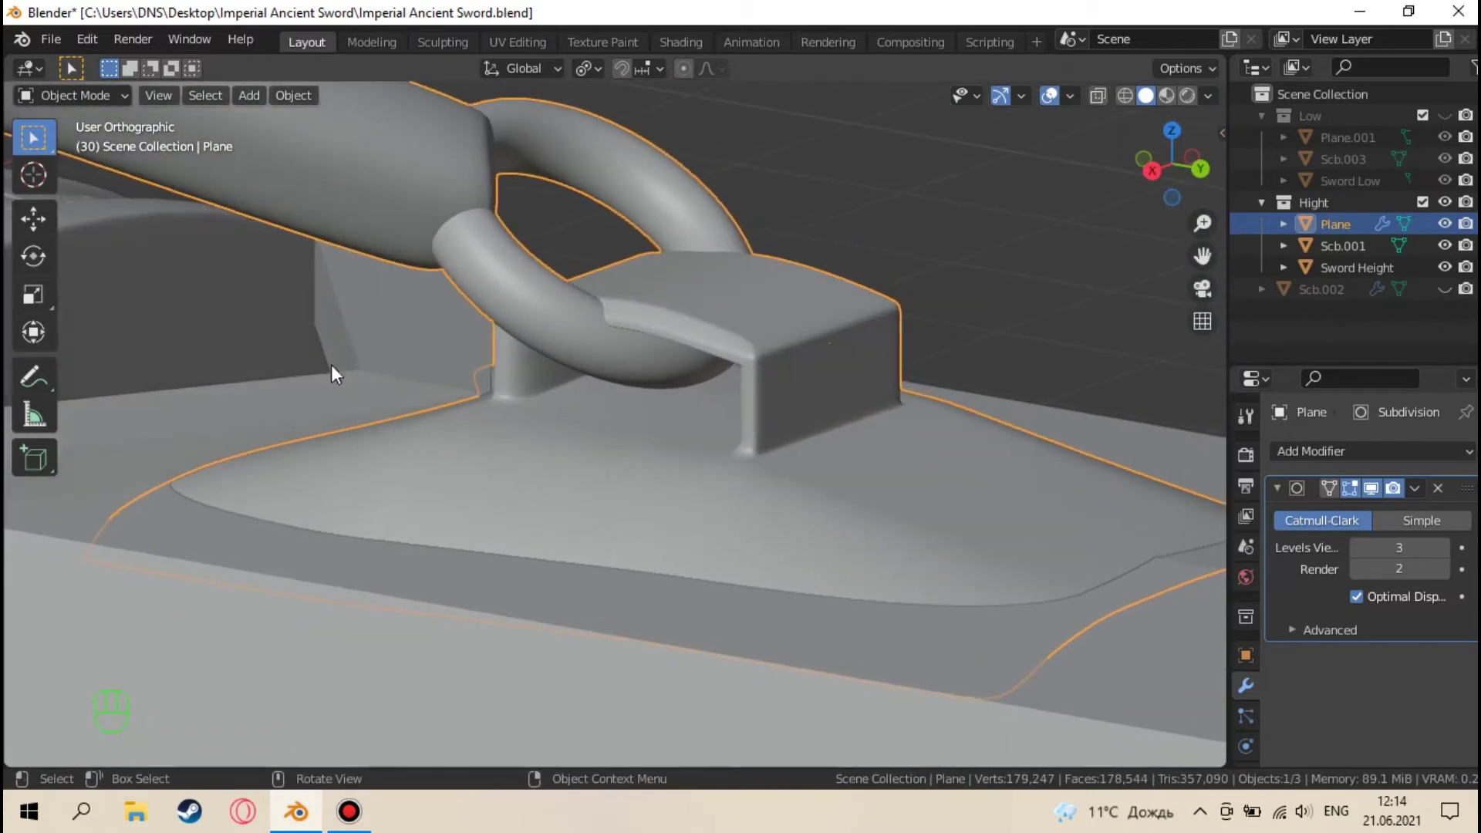
pyautogui.moveTo(633, 370); pyautogui.dragTo(827, 263)
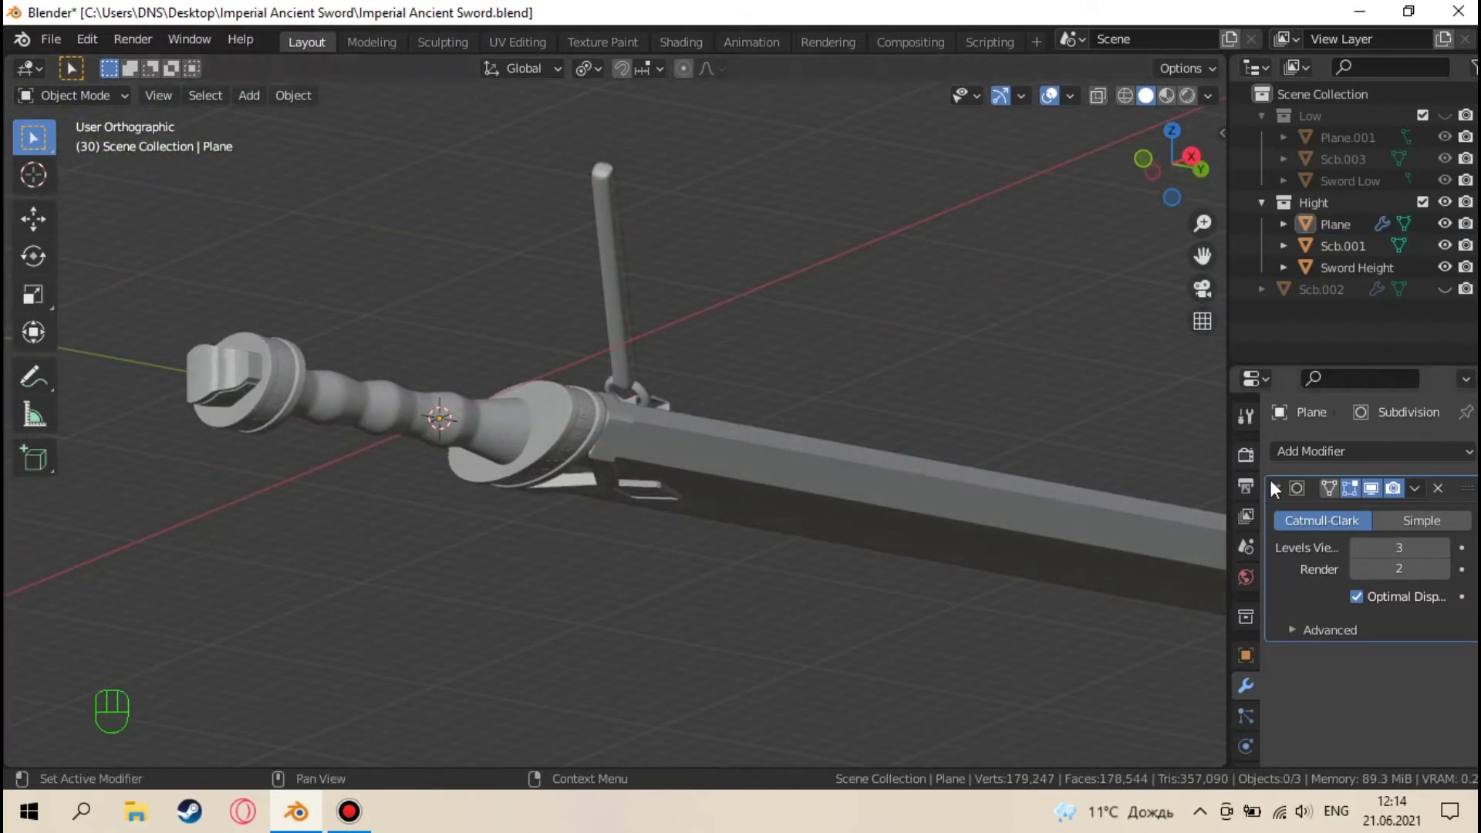
pyautogui.moveTo(1279, 503); pyautogui.dragTo(1146, 498)
pyautogui.click(1057, 518)
pyautogui.moveTo(987, 460); pyautogui.dragTo(980, 578)
pyautogui.click(812, 508)
pyautogui.middleClick(794, 522)
# Hide Plane and Sword Height so only the blade Scb.001 is visible
pyautogui.moveTo(720, 496); pyautogui.dragTo(675, 445)
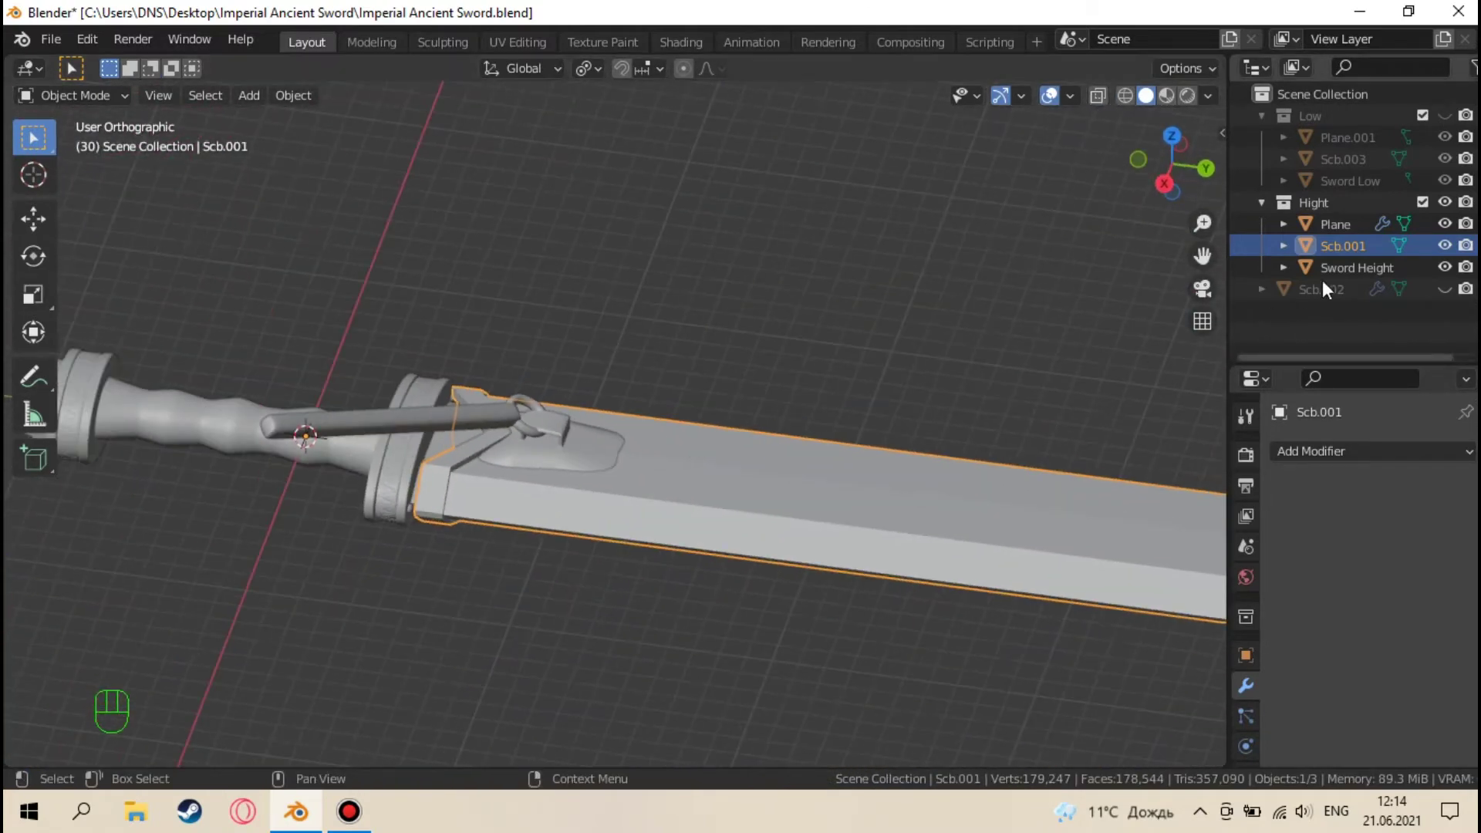
pyautogui.click(1453, 233)
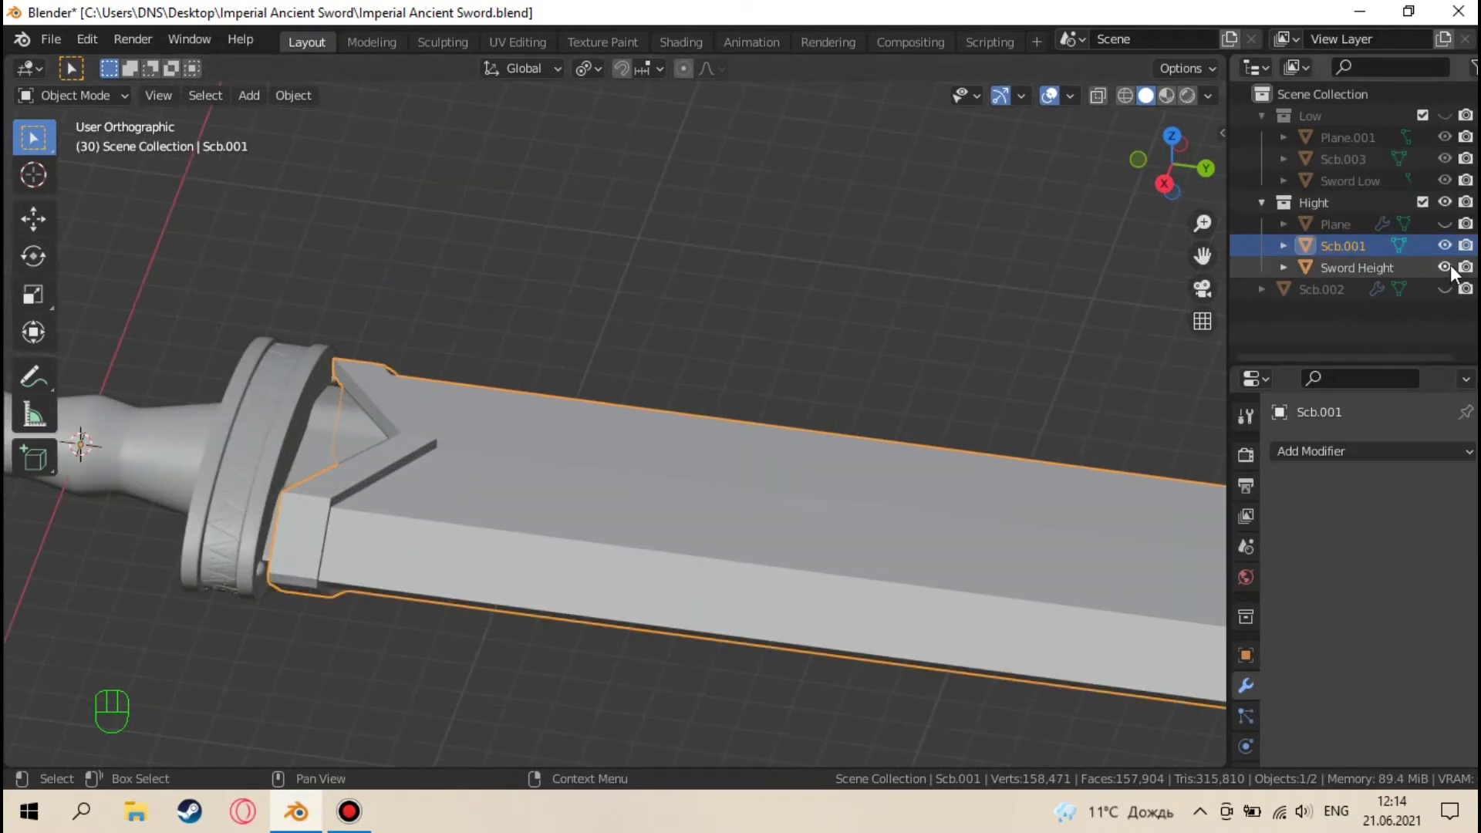
pyautogui.click(1457, 273)
# Give the blade a Bevel modifier with 2 segments and inspect the bevelled edges
pyautogui.moveTo(1336, 457); pyautogui.dragTo(1049, 70)
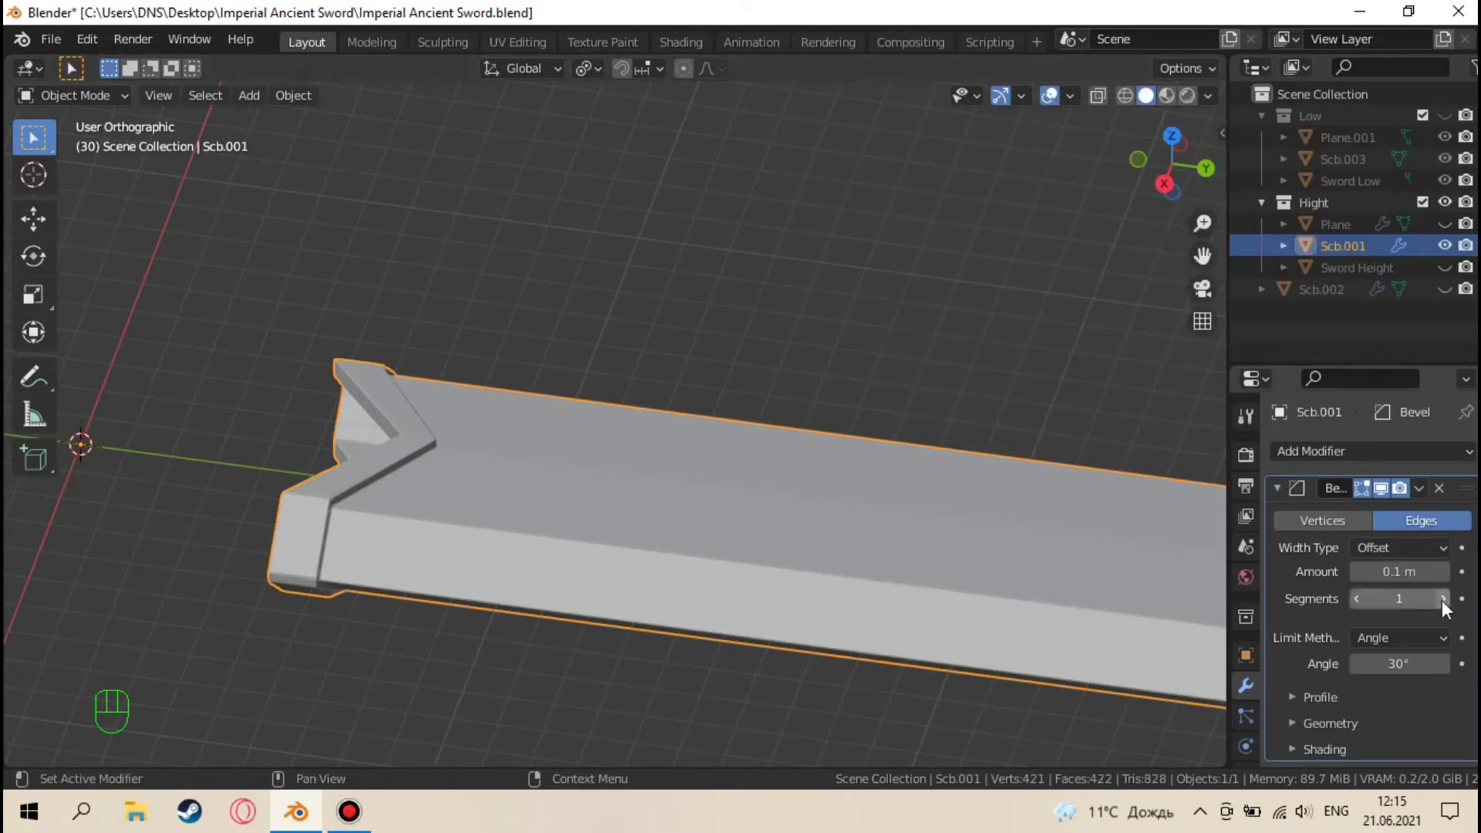
pyautogui.moveTo(1449, 610); pyautogui.dragTo(1432, 514)
pyautogui.moveTo(1410, 460); pyautogui.dragTo(1081, 338)
pyautogui.moveTo(959, 460); pyautogui.dragTo(1017, 484)
pyautogui.moveTo(677, 450); pyautogui.dragTo(761, 378)
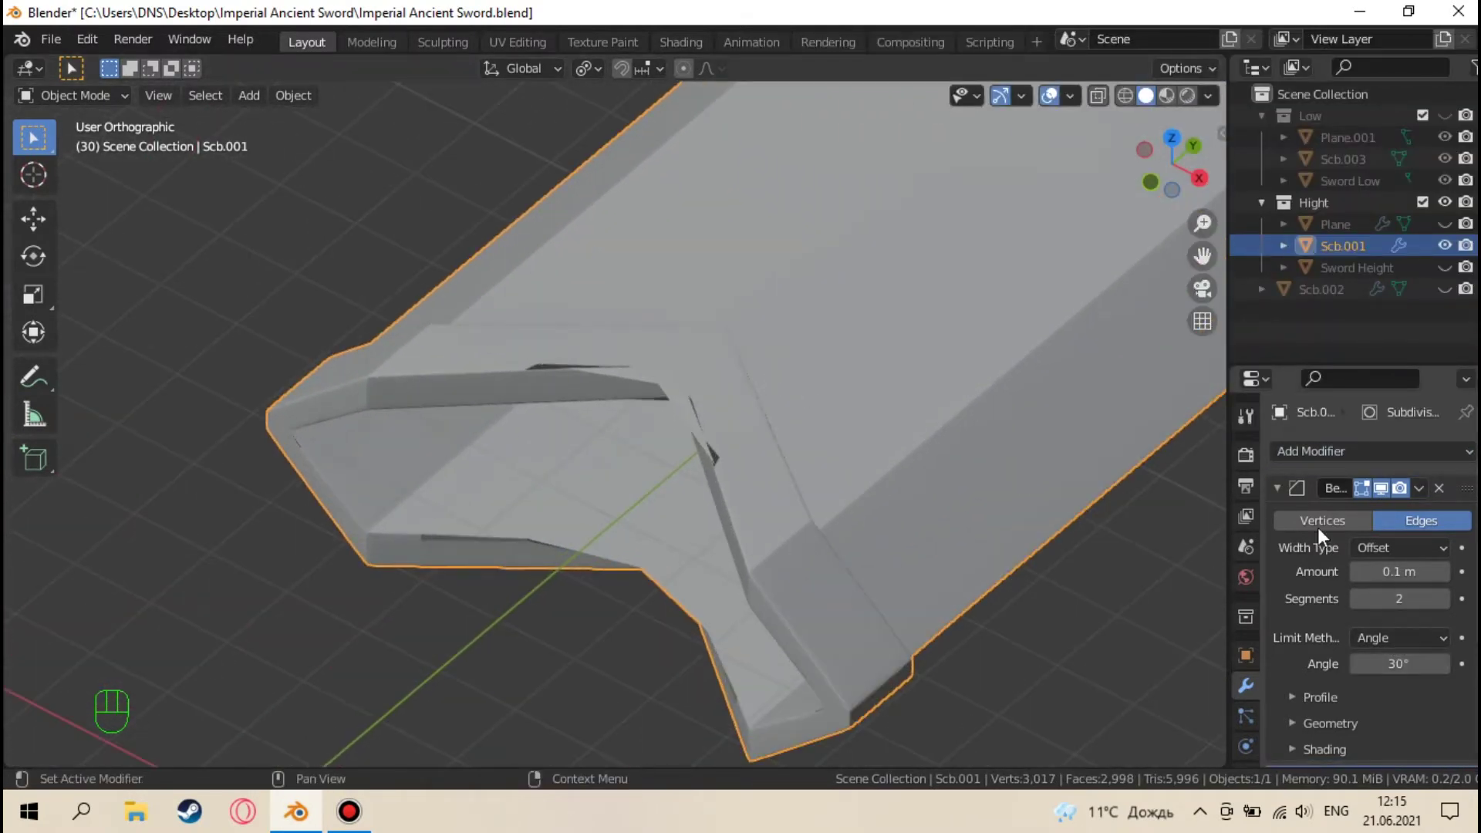
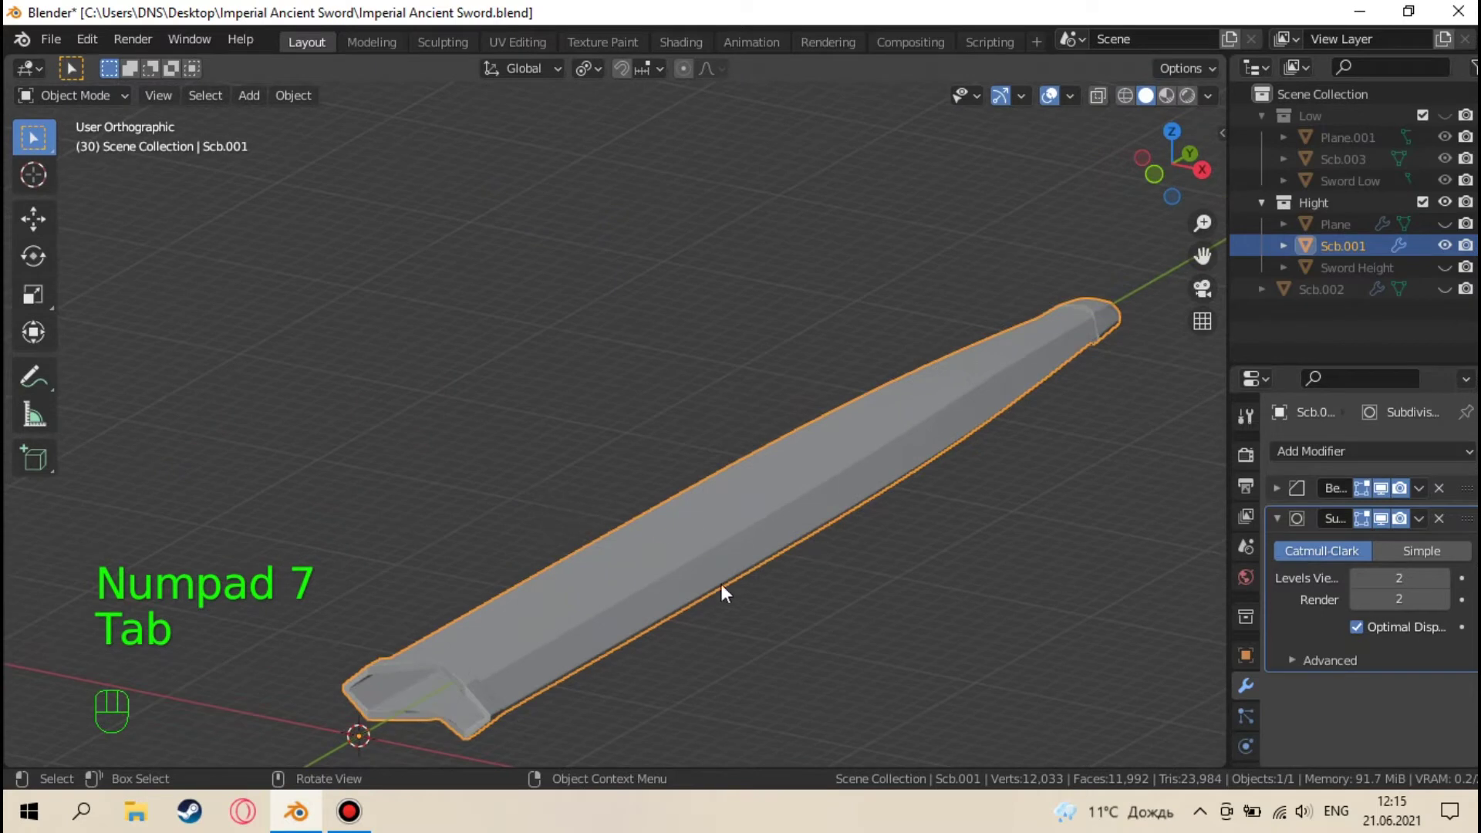
# Add a Subdivision Surface modifier to the blade and check it along its length
pyautogui.middleClick(781, 494)
pyautogui.click(1392, 490)
pyautogui.moveTo(816, 463); pyautogui.dragTo(1386, 492)
pyautogui.click(1385, 492)
pyautogui.moveTo(817, 551); pyautogui.dragTo(439, 621)
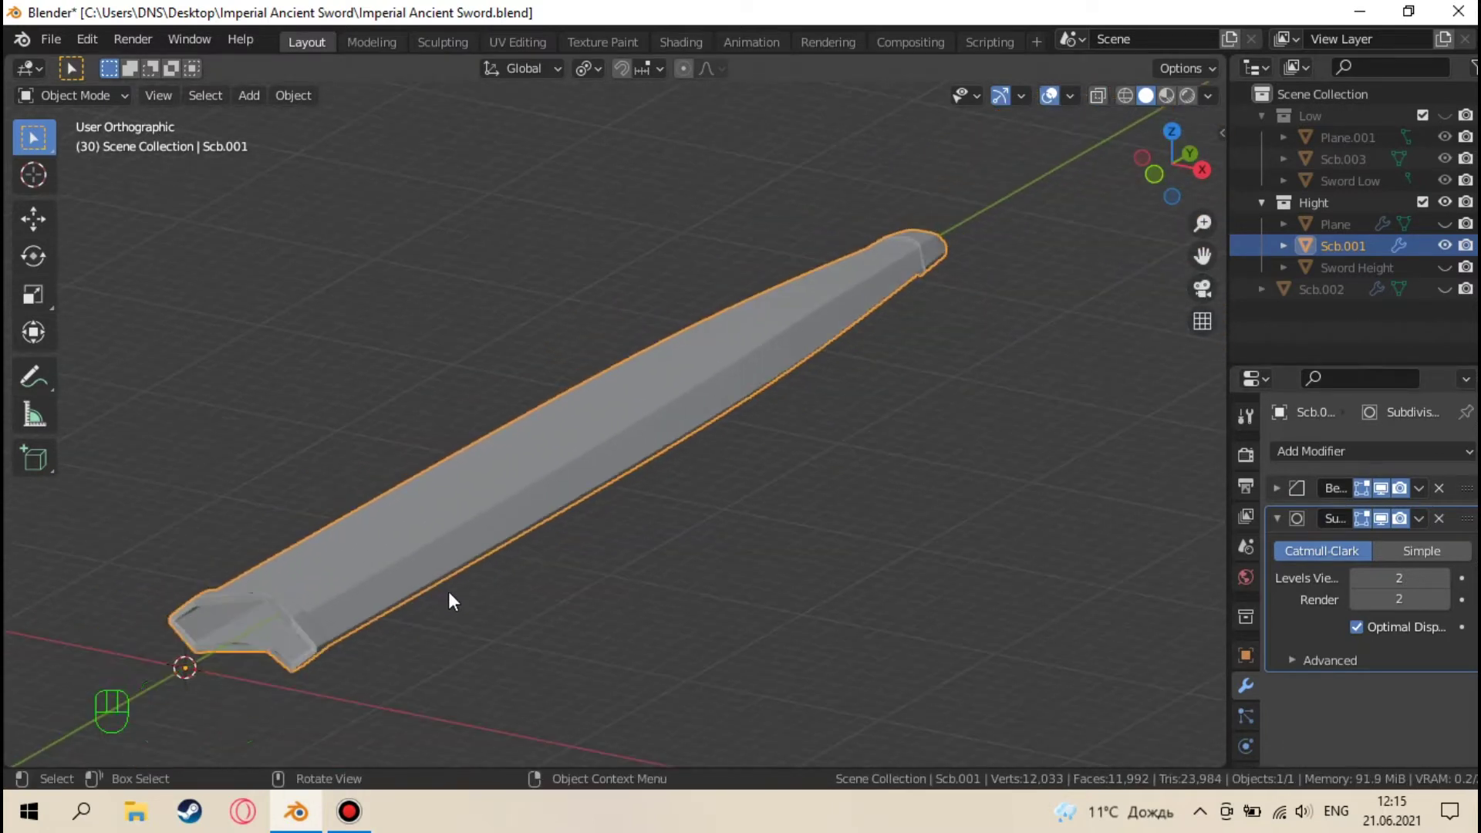
# Inspect the blade surface and tip, then remove both the Bevel and Subdivision modifiers
pyautogui.middleClick(732, 489)
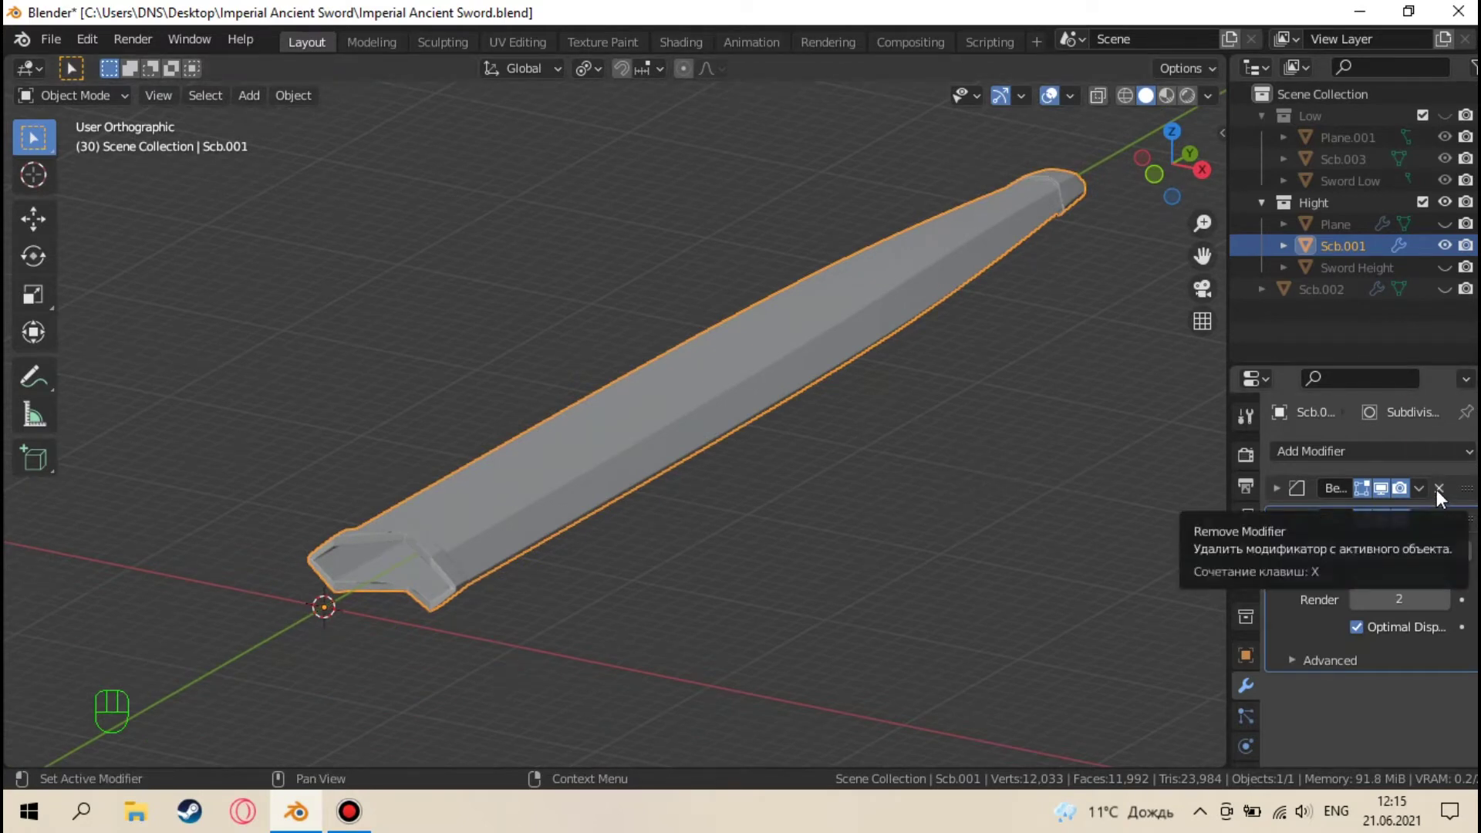
pyautogui.middleClick(609, 448)
pyautogui.middleClick(685, 439)
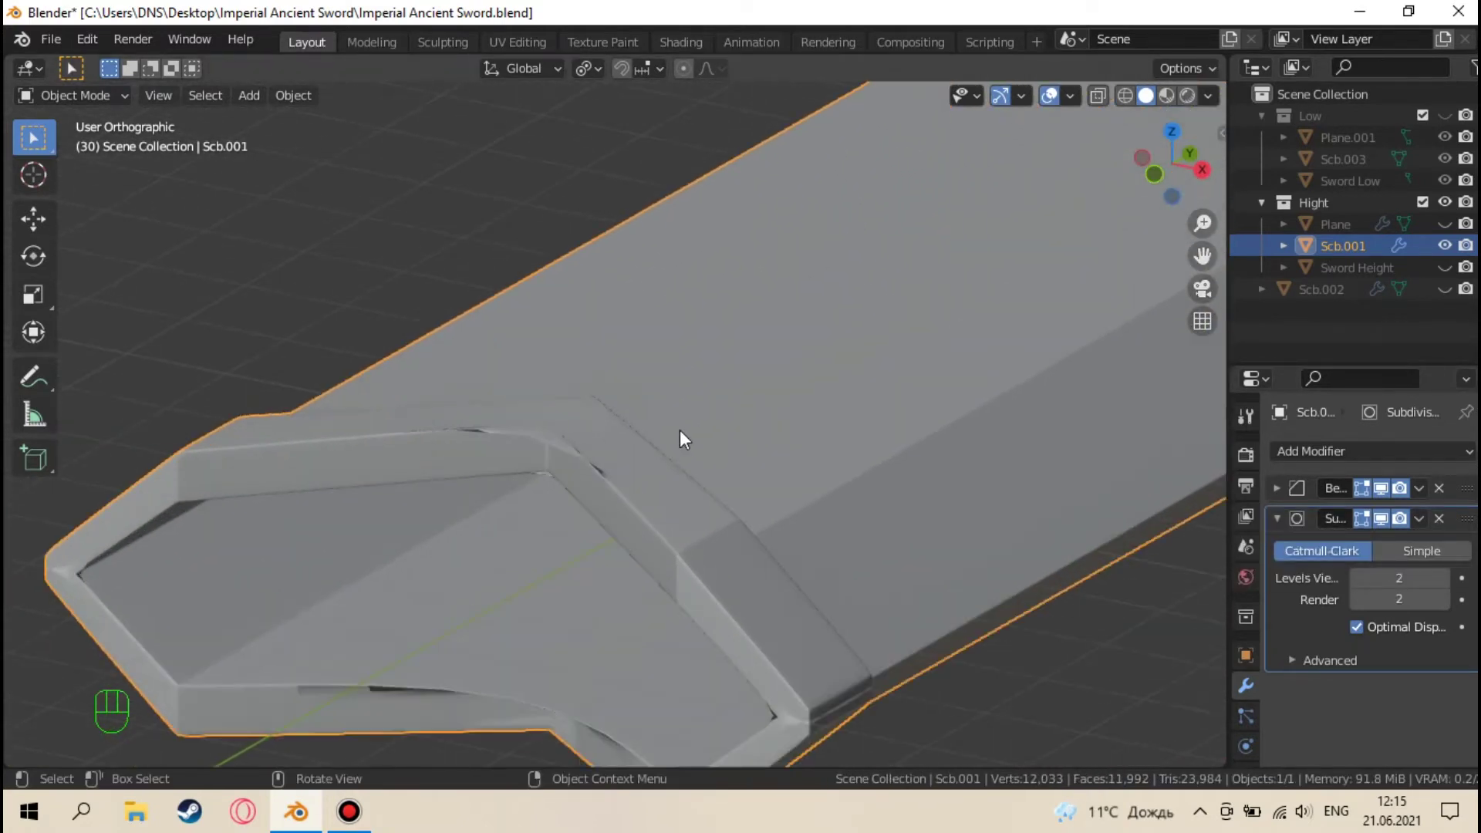
pyautogui.middleClick(674, 454)
pyautogui.moveTo(479, 551); pyautogui.dragTo(399, 548)
pyautogui.moveTo(635, 441); pyautogui.dragTo(435, 481)
pyautogui.moveTo(743, 353); pyautogui.dragTo(920, 208)
pyautogui.moveTo(789, 373); pyautogui.dragTo(630, 639)
pyautogui.middleClick(665, 549)
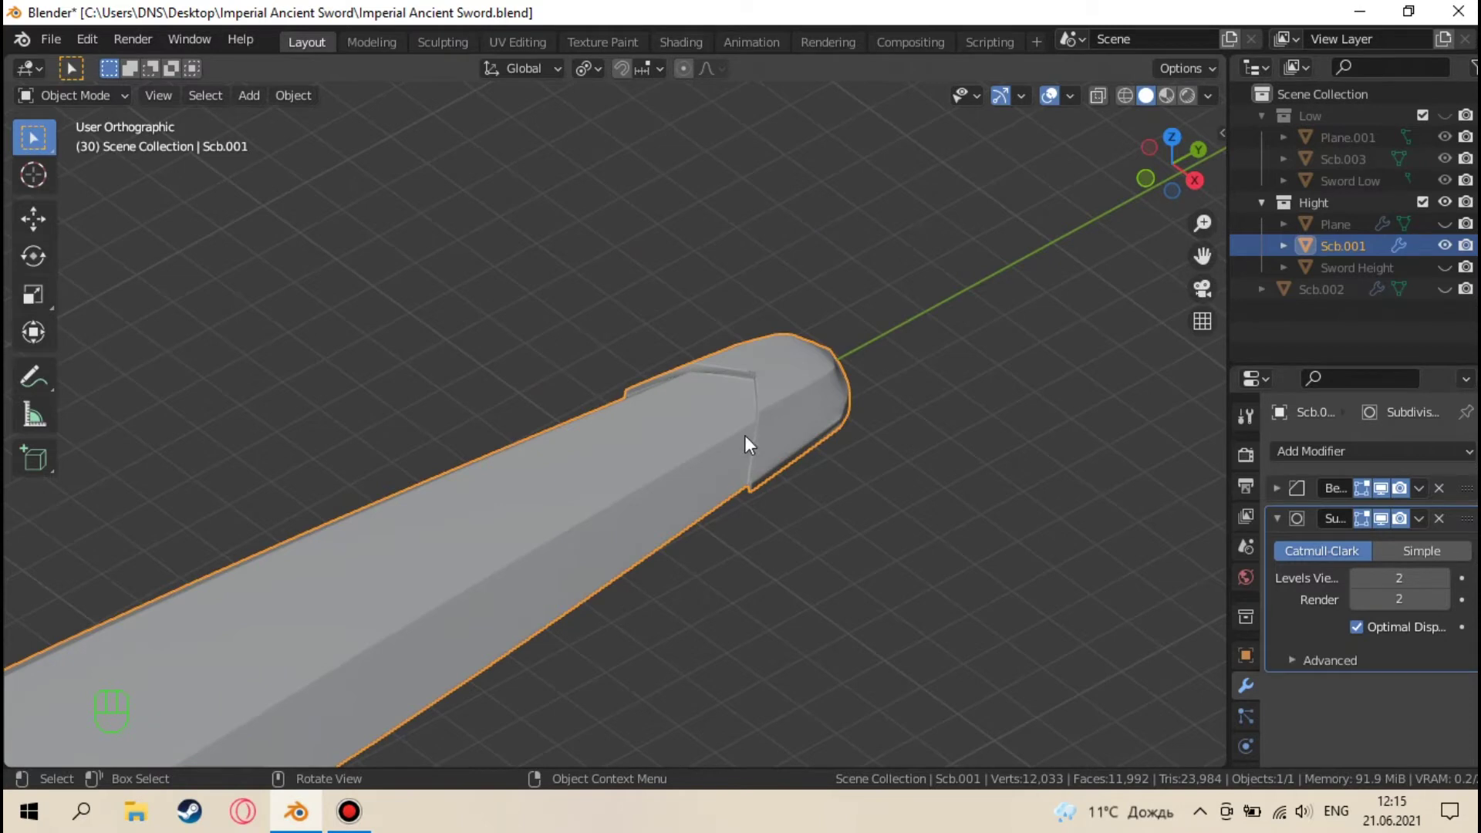
pyautogui.moveTo(701, 455); pyautogui.dragTo(945, 334)
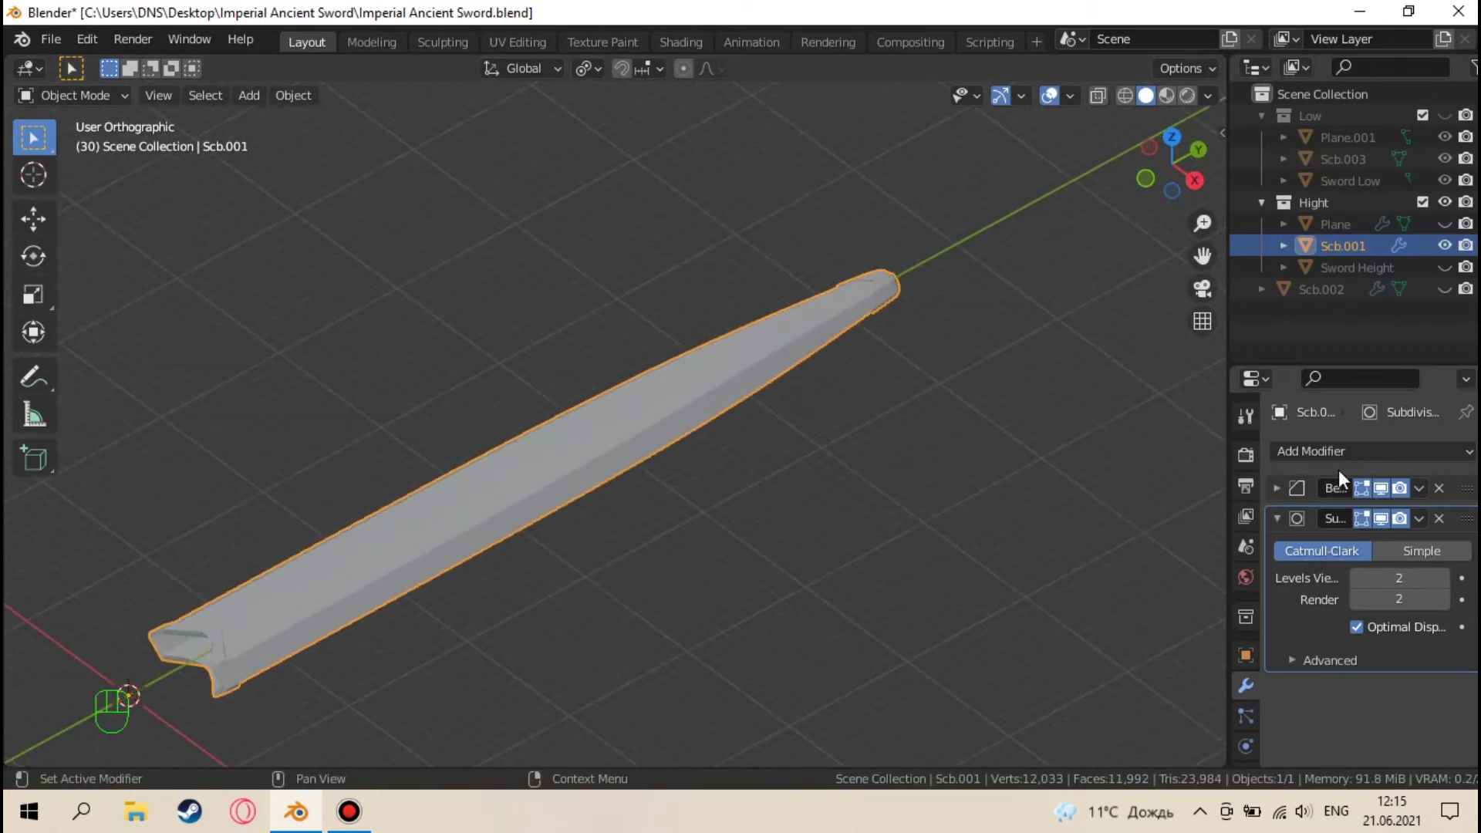
pyautogui.click(1446, 514)
pyautogui.click(1442, 496)
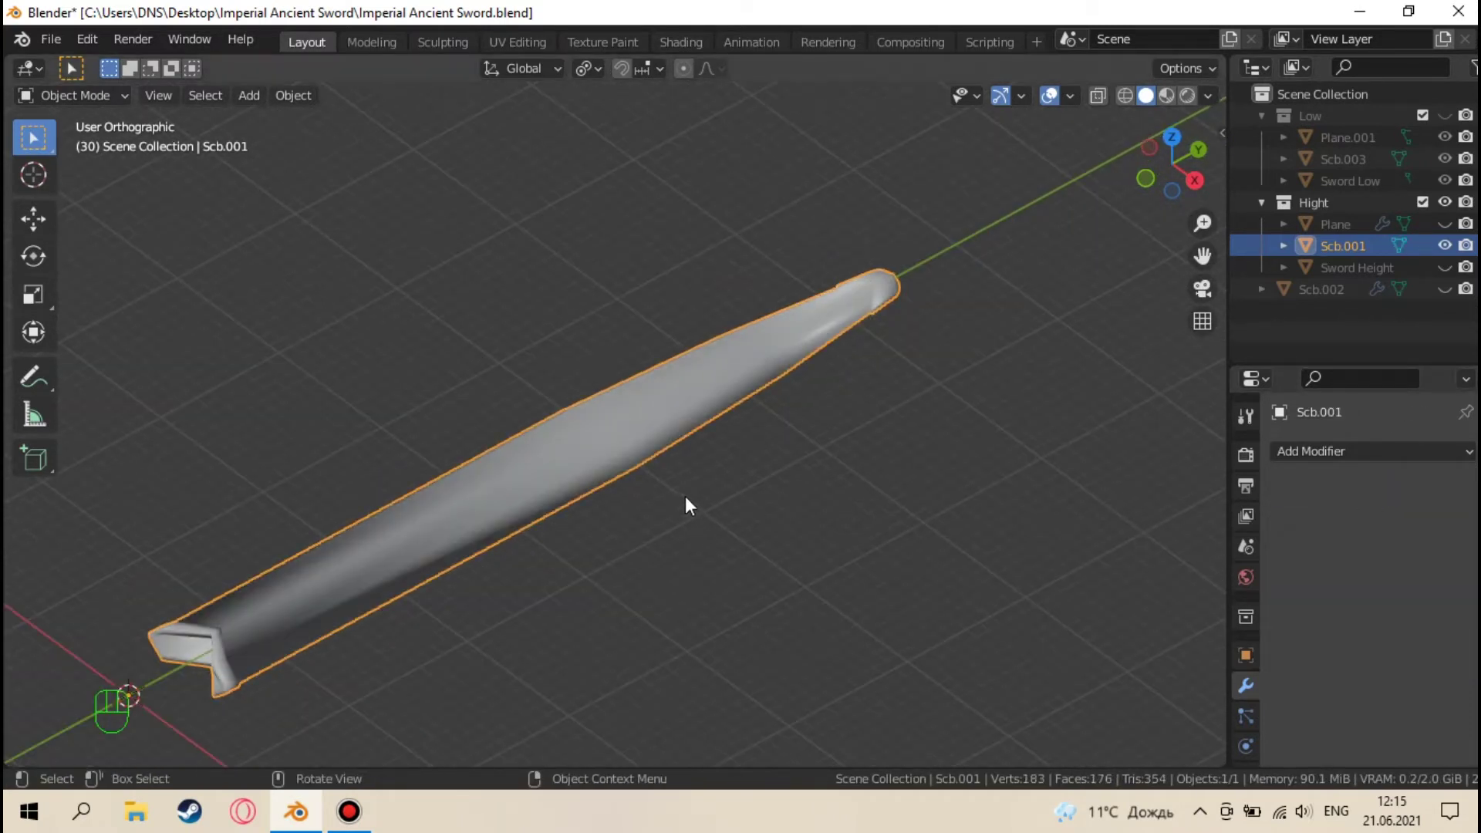
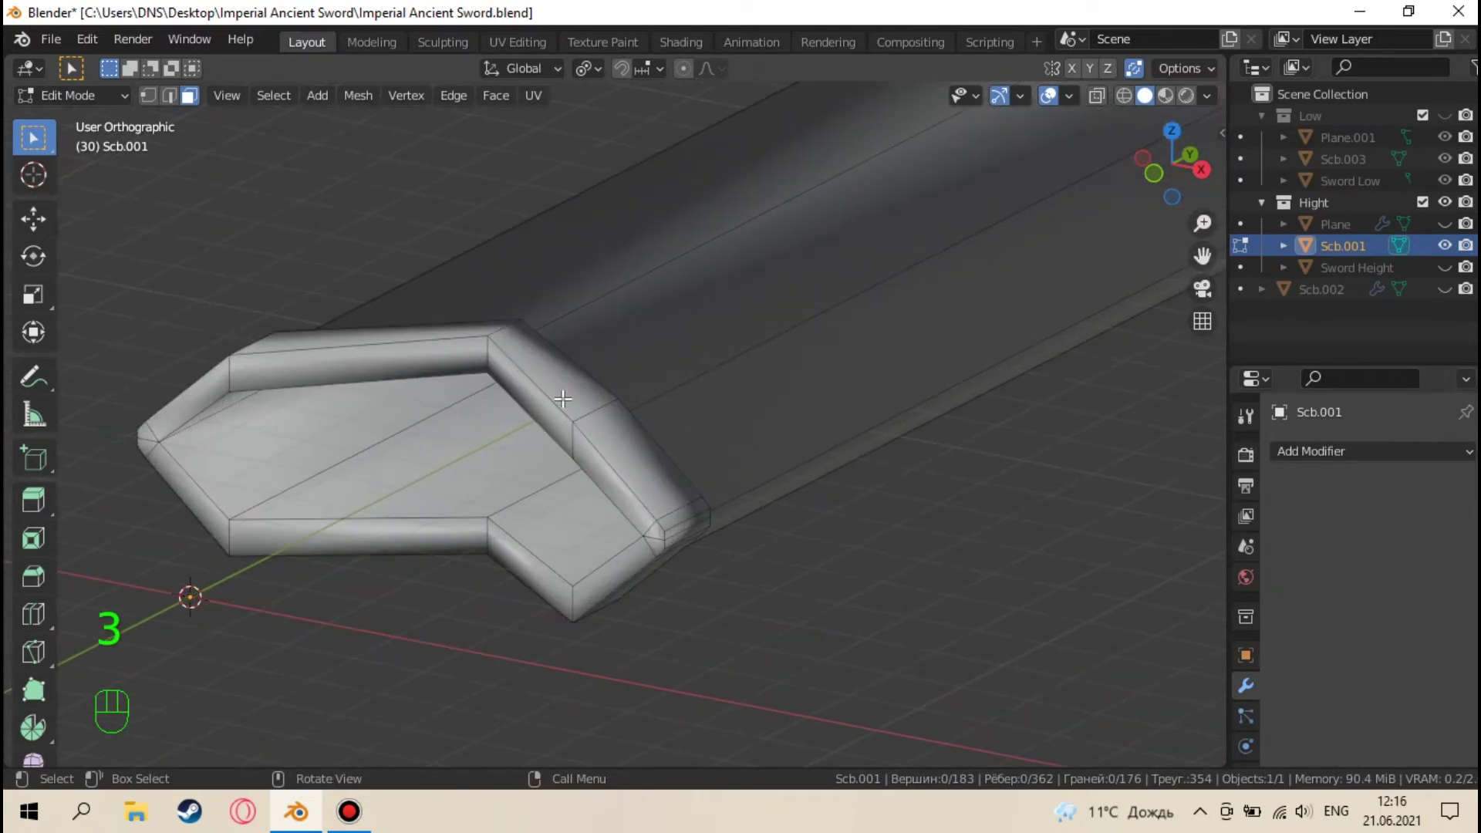
# Separate the blade's flat hexagonal base faces into a new object, Scb.004, from top view
pyautogui.press('KP_7')
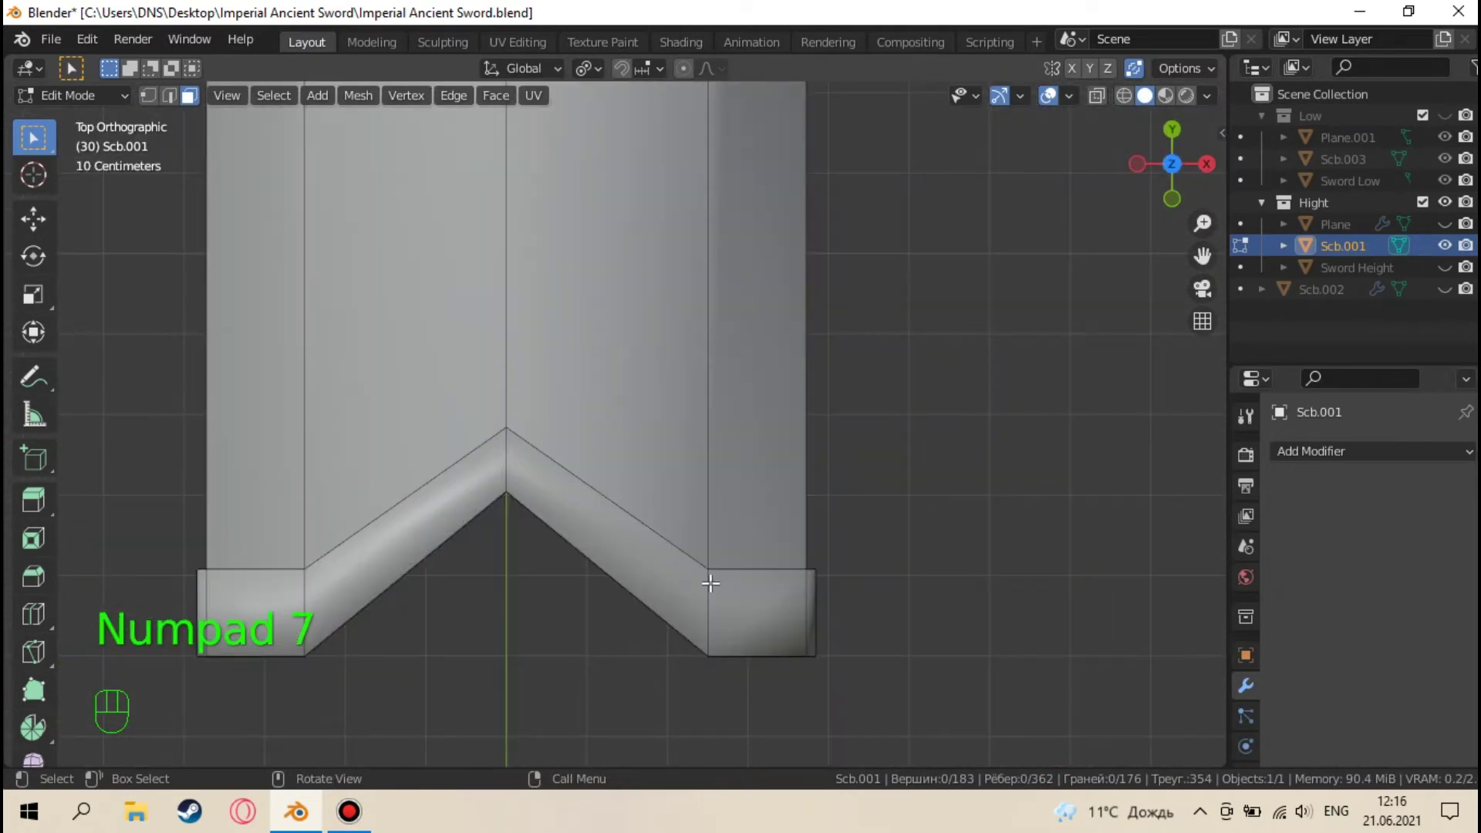
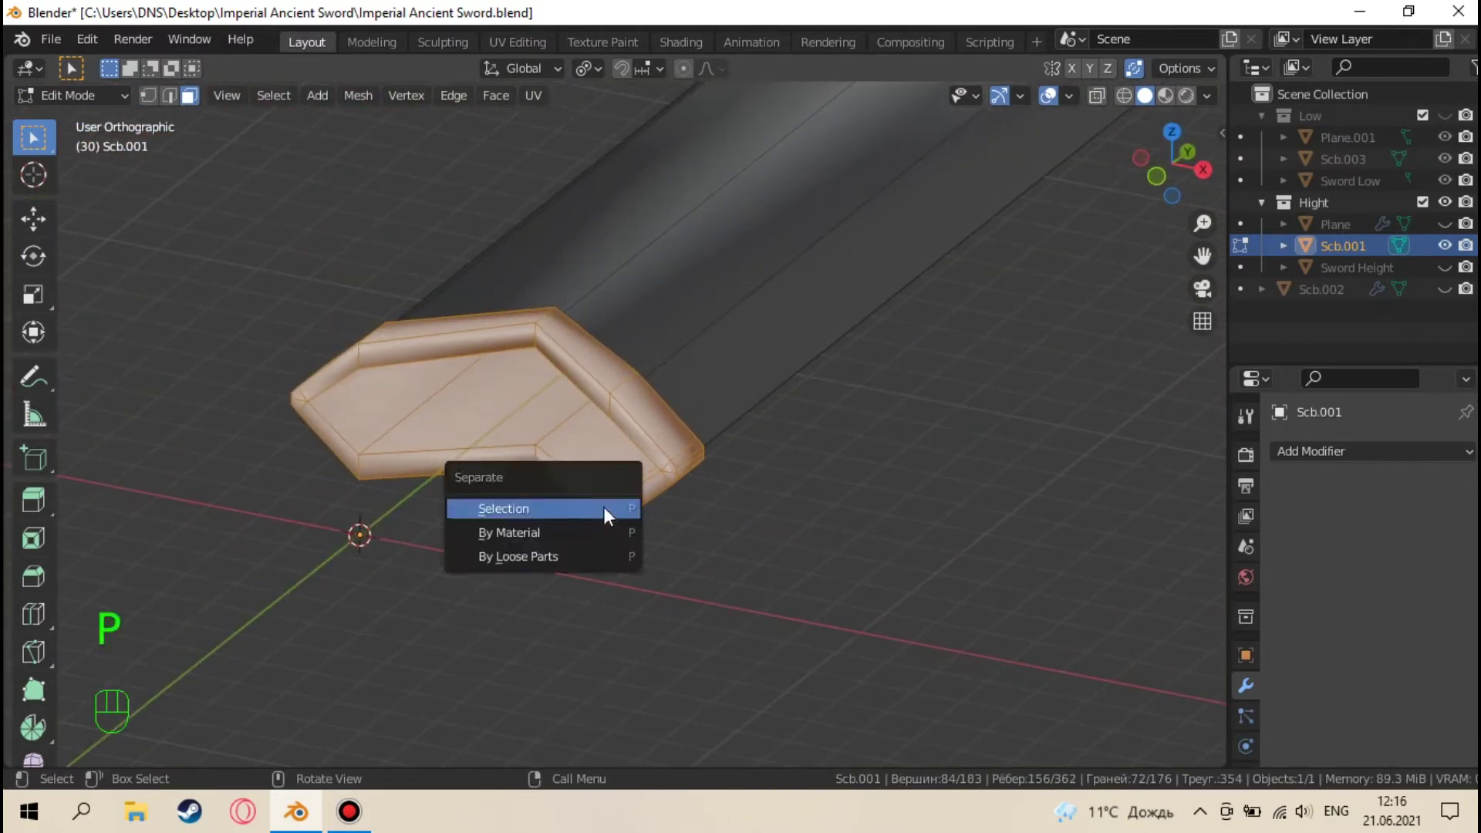
pyautogui.press('Tab')
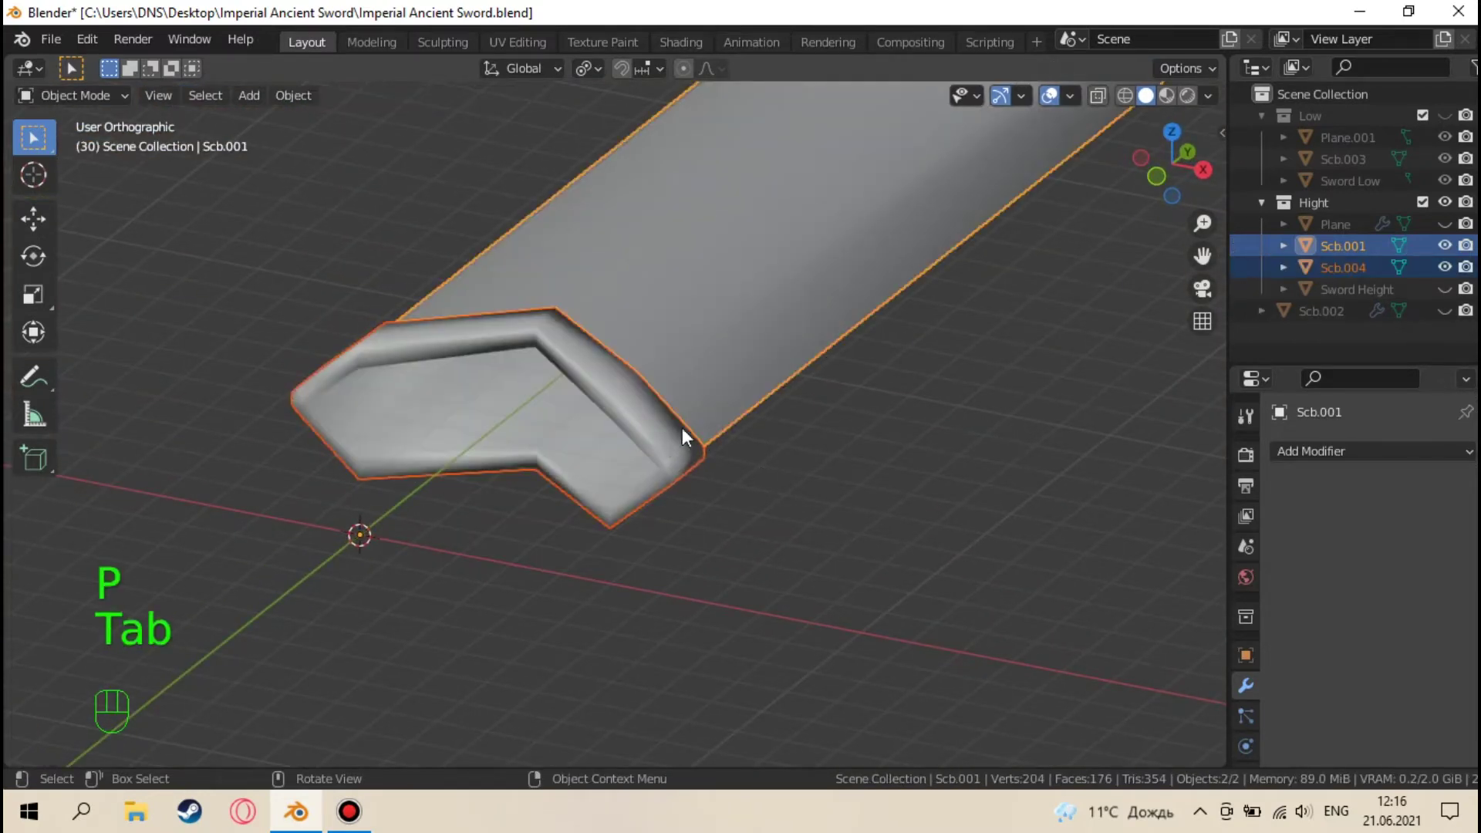
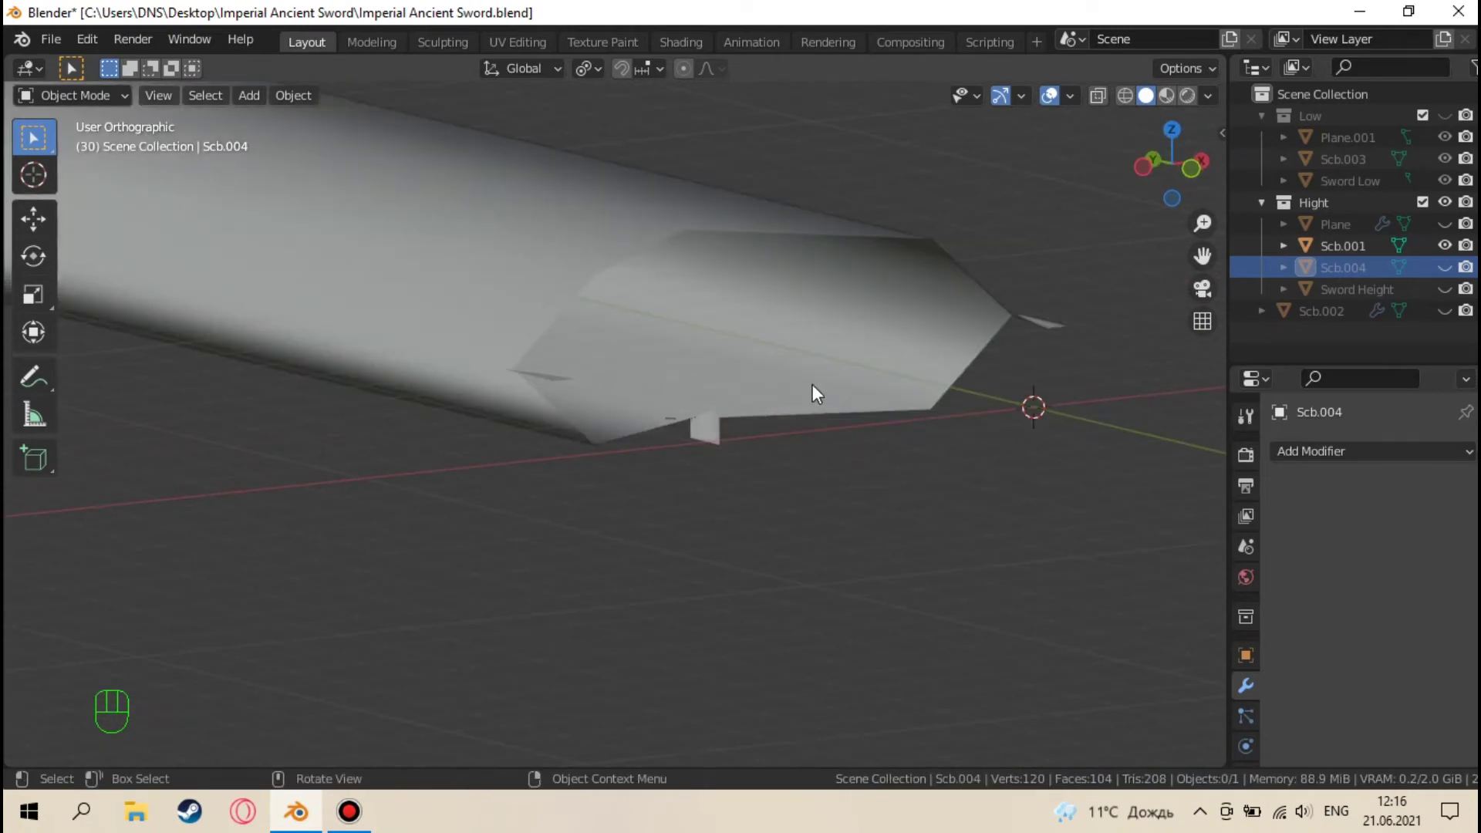
# Toggle Scb.004's visibility in the Outliner while orbiting to inspect the blade's cut base edge
pyautogui.moveTo(821, 409); pyautogui.dragTo(827, 473)
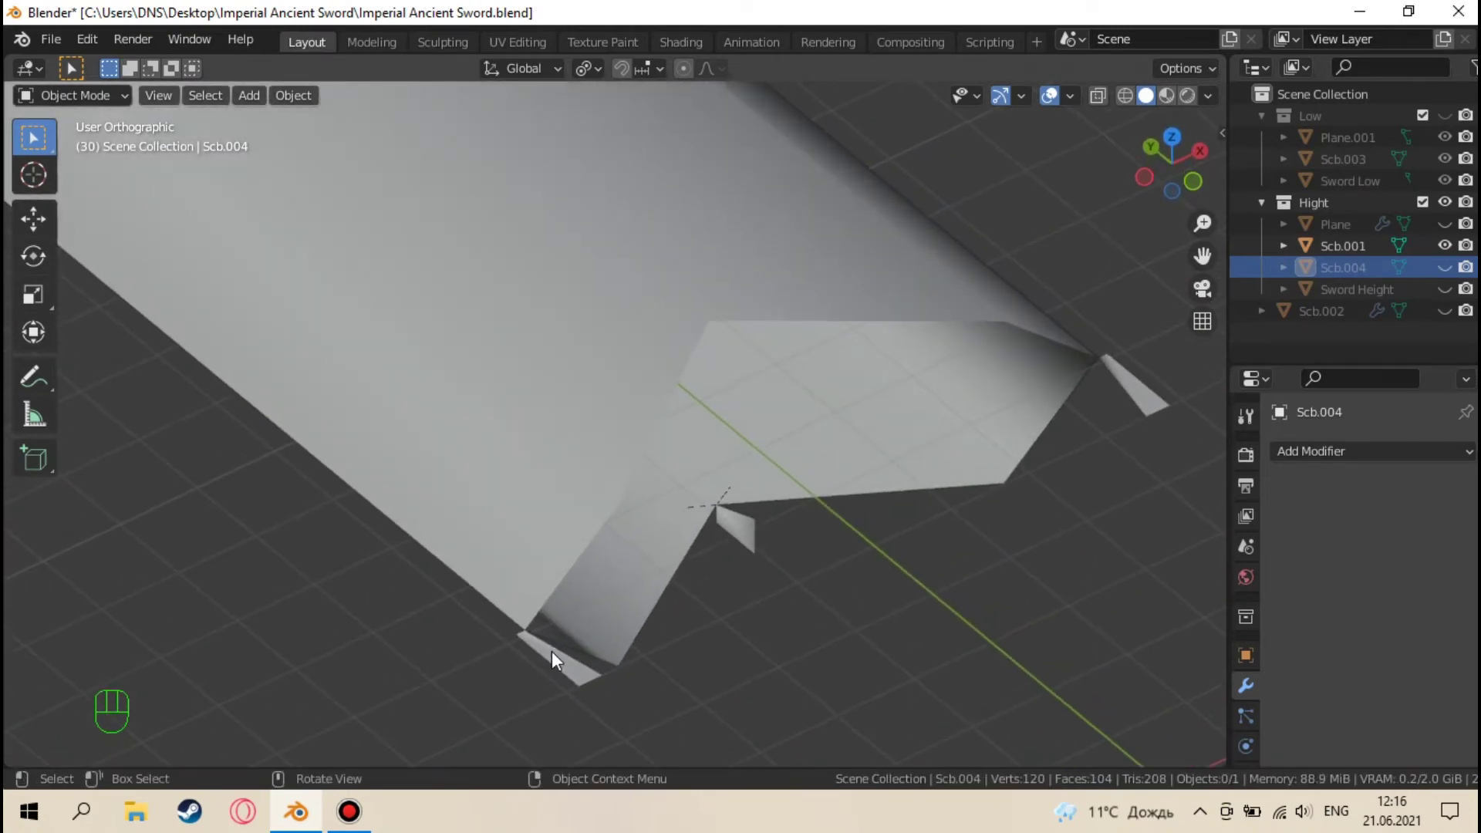
pyautogui.moveTo(621, 575); pyautogui.dragTo(655, 532)
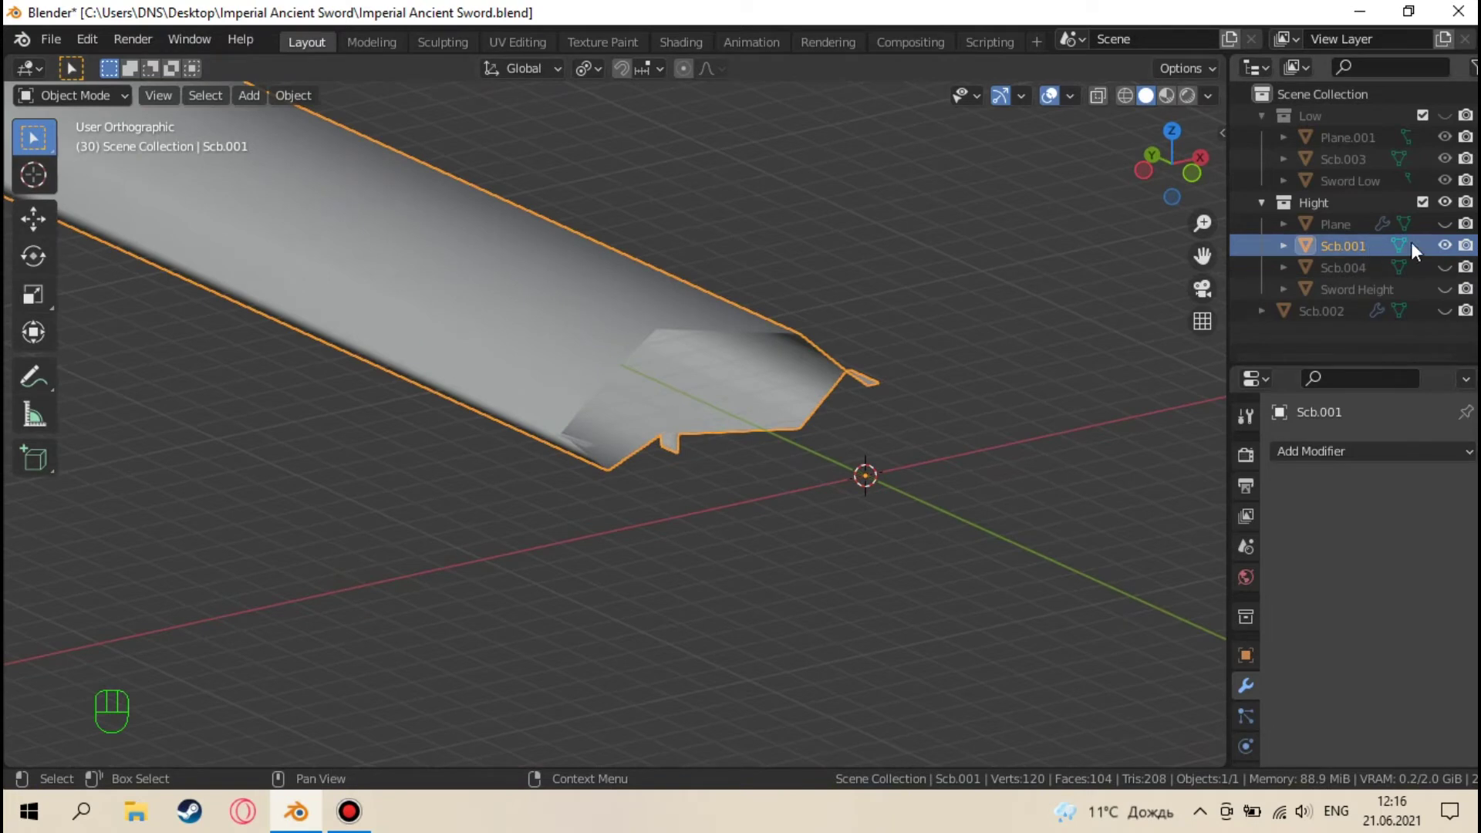
pyautogui.click(1449, 251)
pyautogui.click(1454, 267)
pyautogui.moveTo(608, 442); pyautogui.dragTo(593, 428)
pyautogui.moveTo(726, 366); pyautogui.dragTo(1234, 296)
# Set Outliner visibility so Scb.004 shows beside blade Scb.001 with Plane and Sword Height hidden
pyautogui.click(1446, 252)
pyautogui.click(1447, 230)
pyautogui.click(1447, 230)
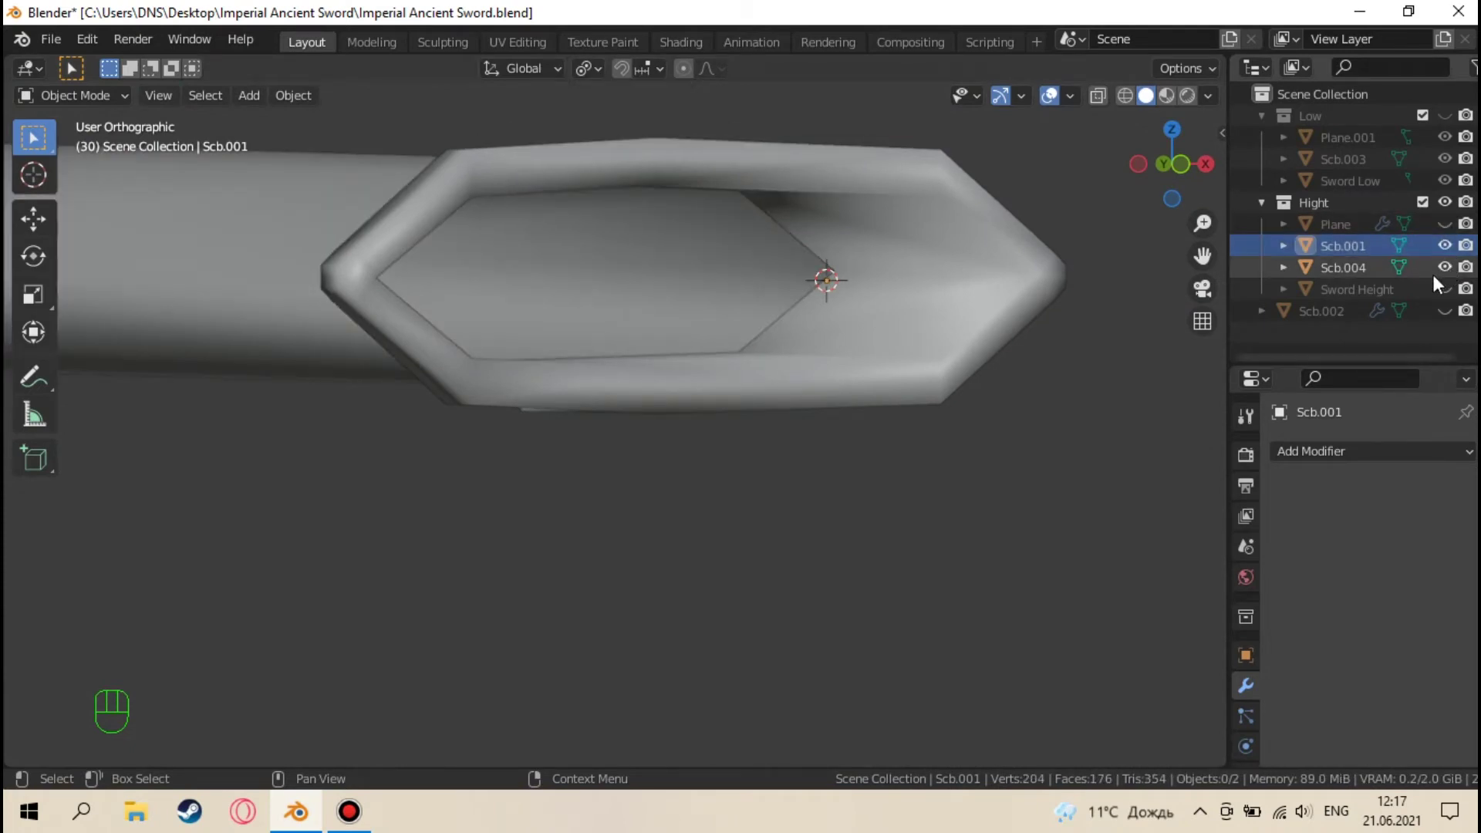
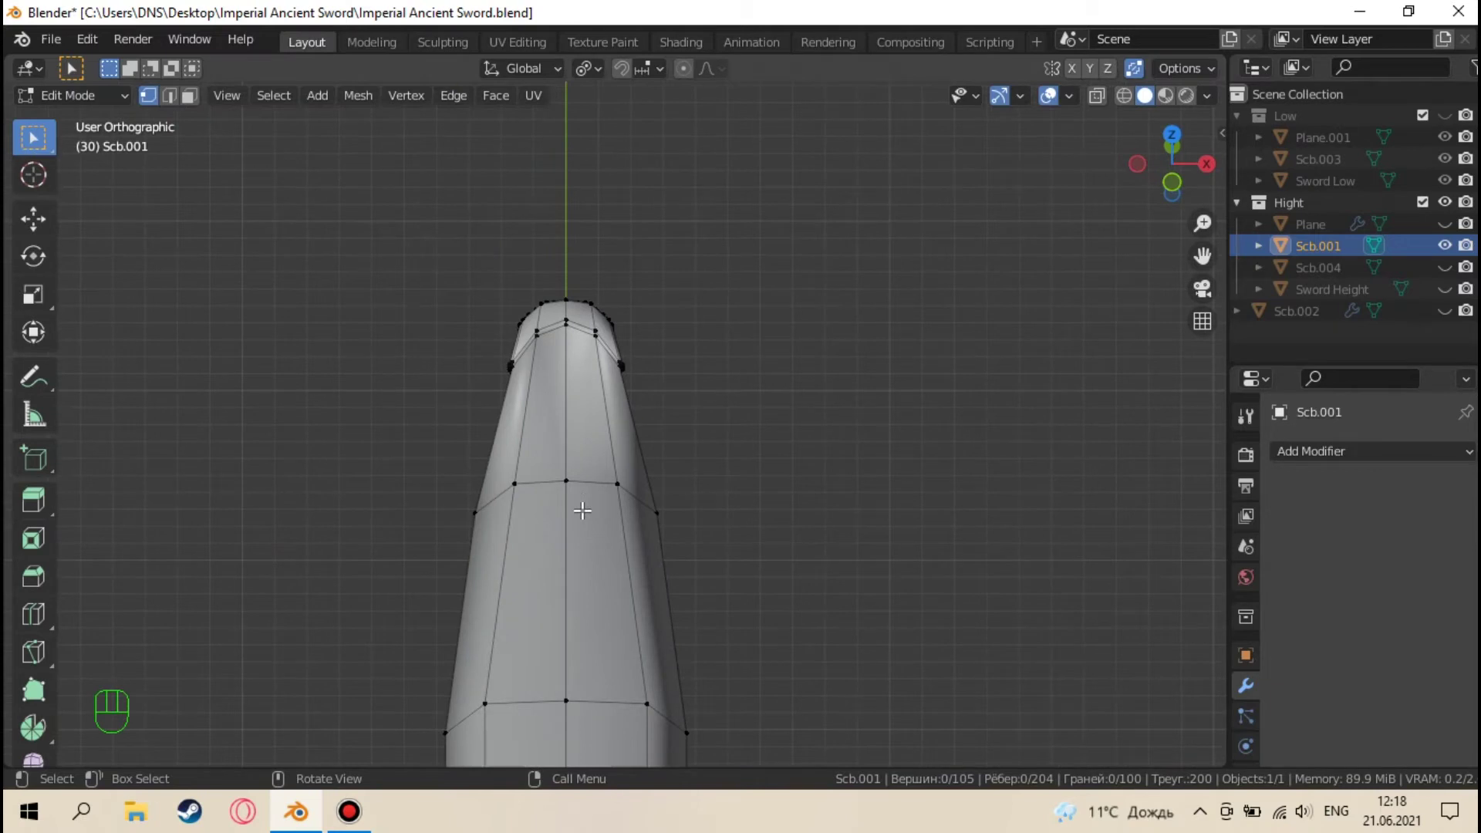
# Separate a band of faces near the blade tip into a new object, Scb.005, from top view
pyautogui.press('KP_7')
pyautogui.press('alt+z')
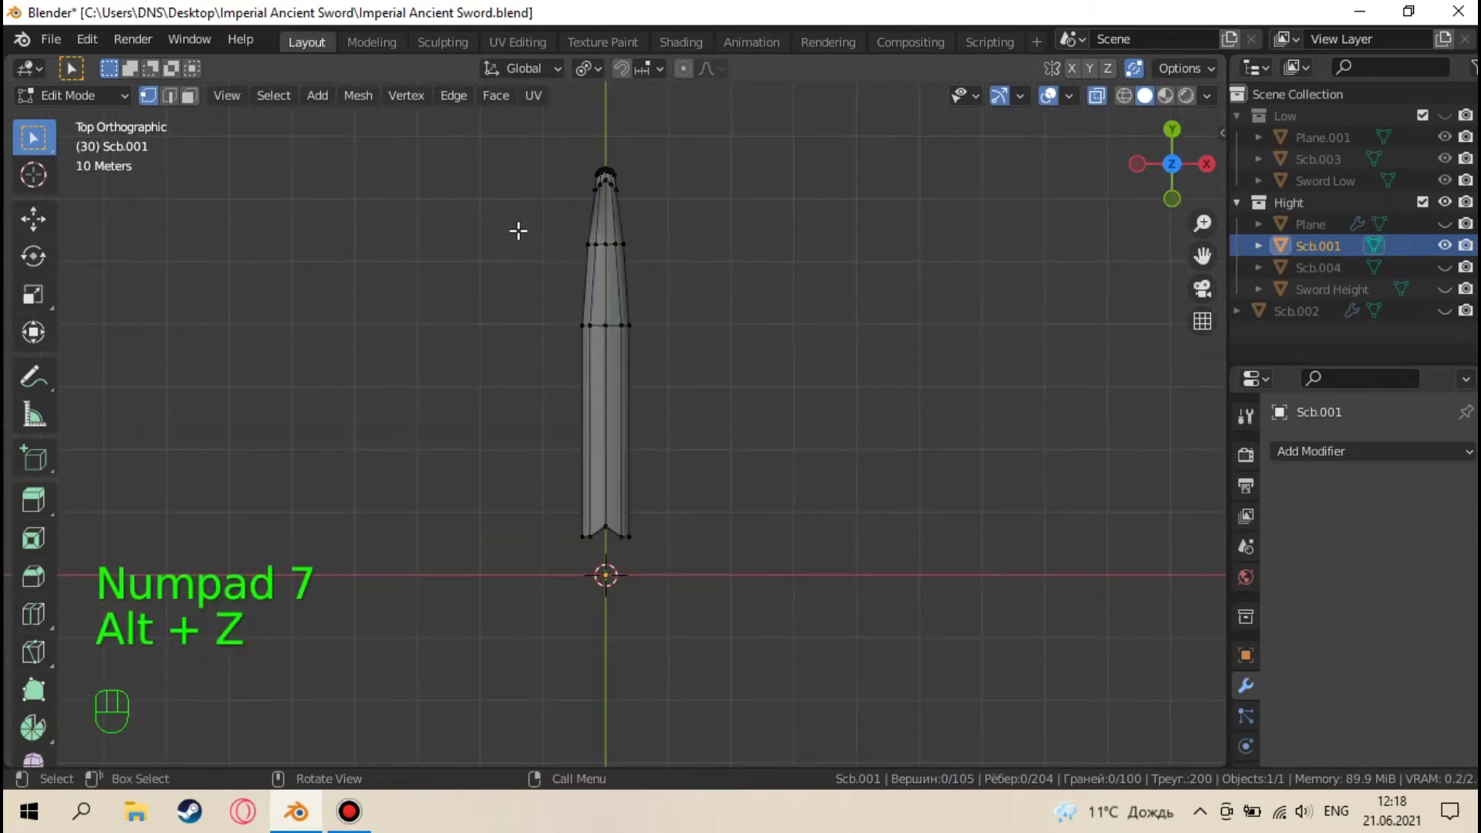
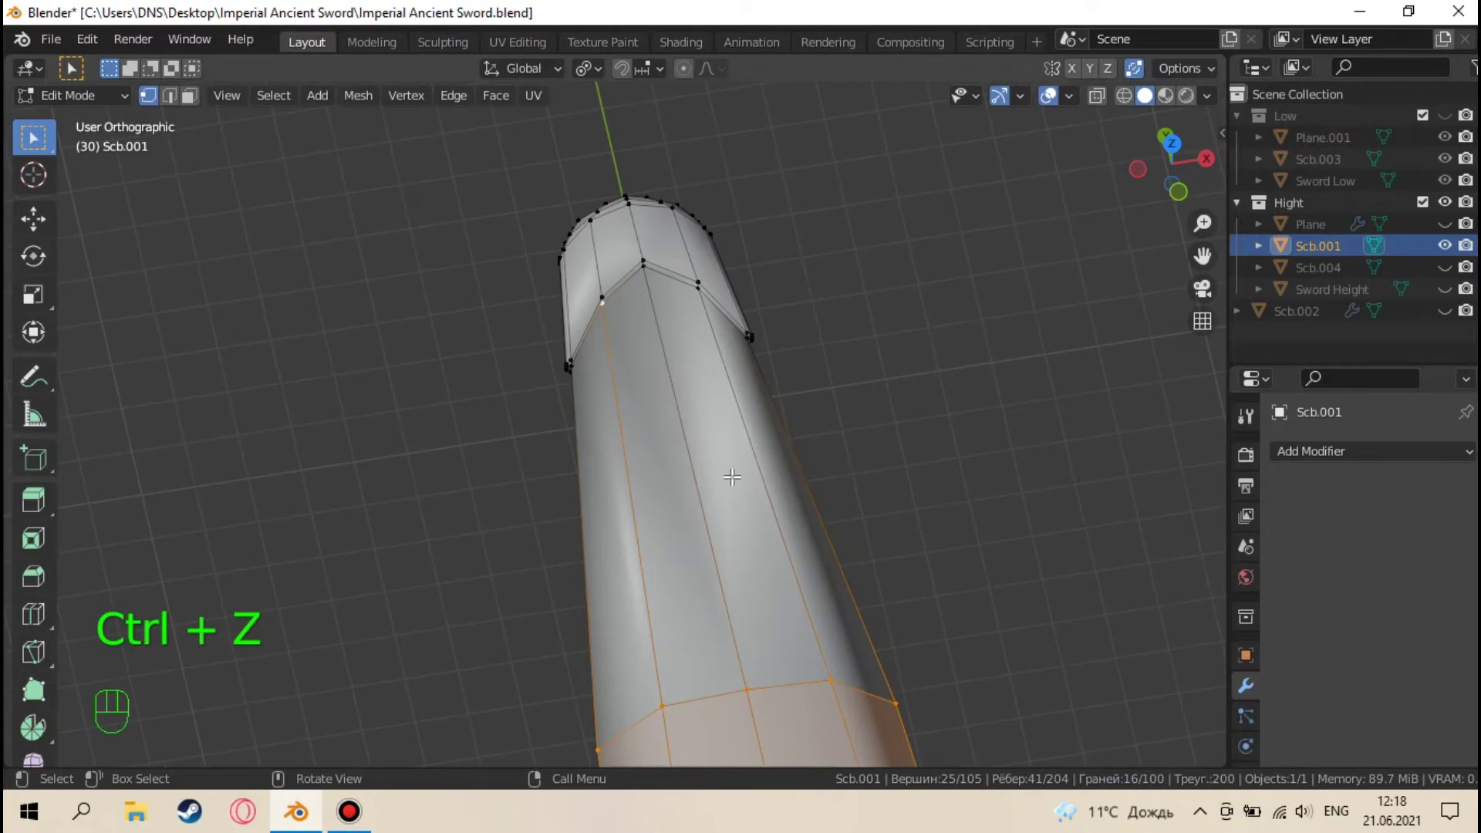
pyautogui.press('3')
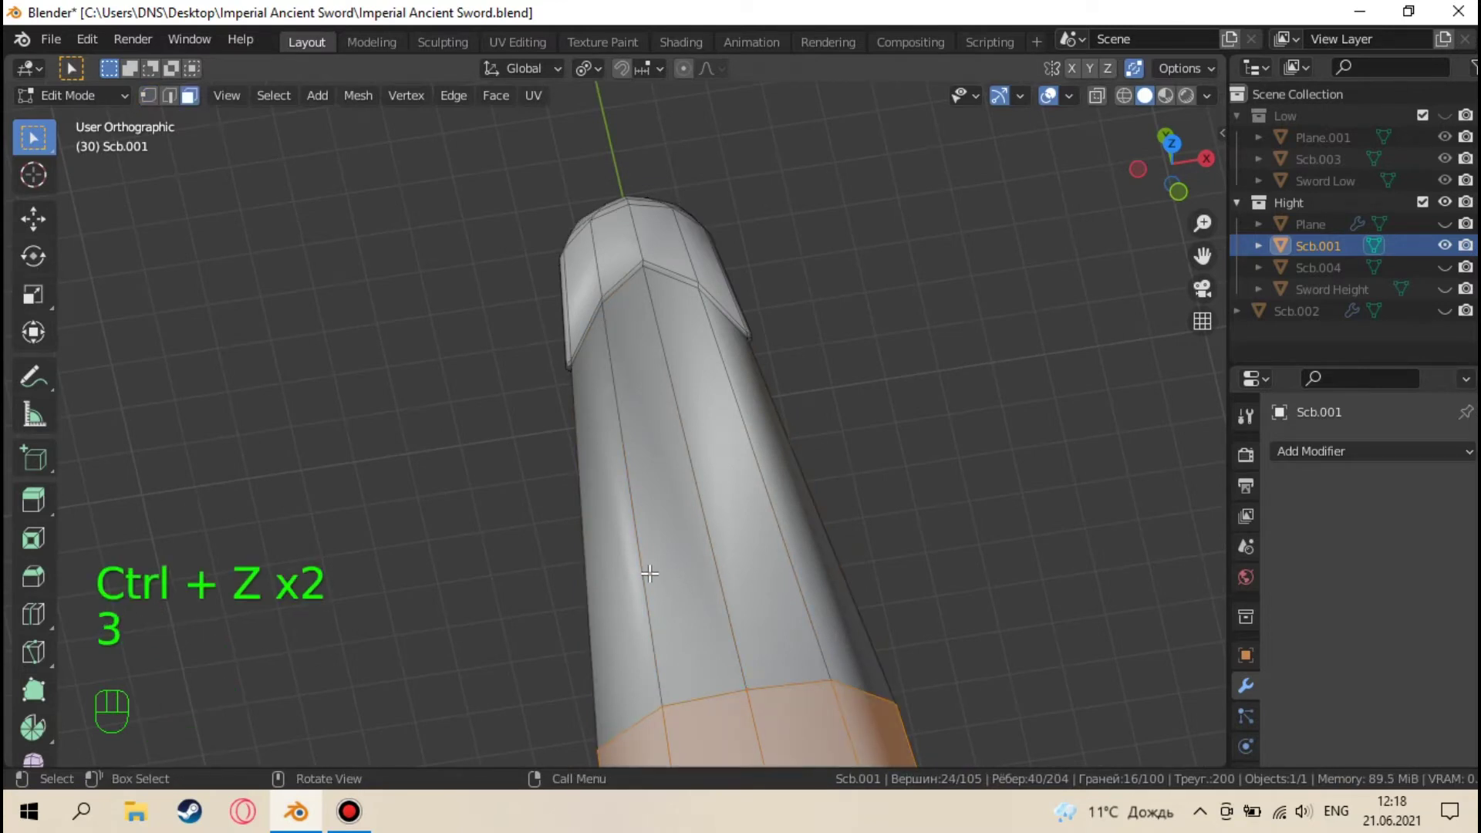
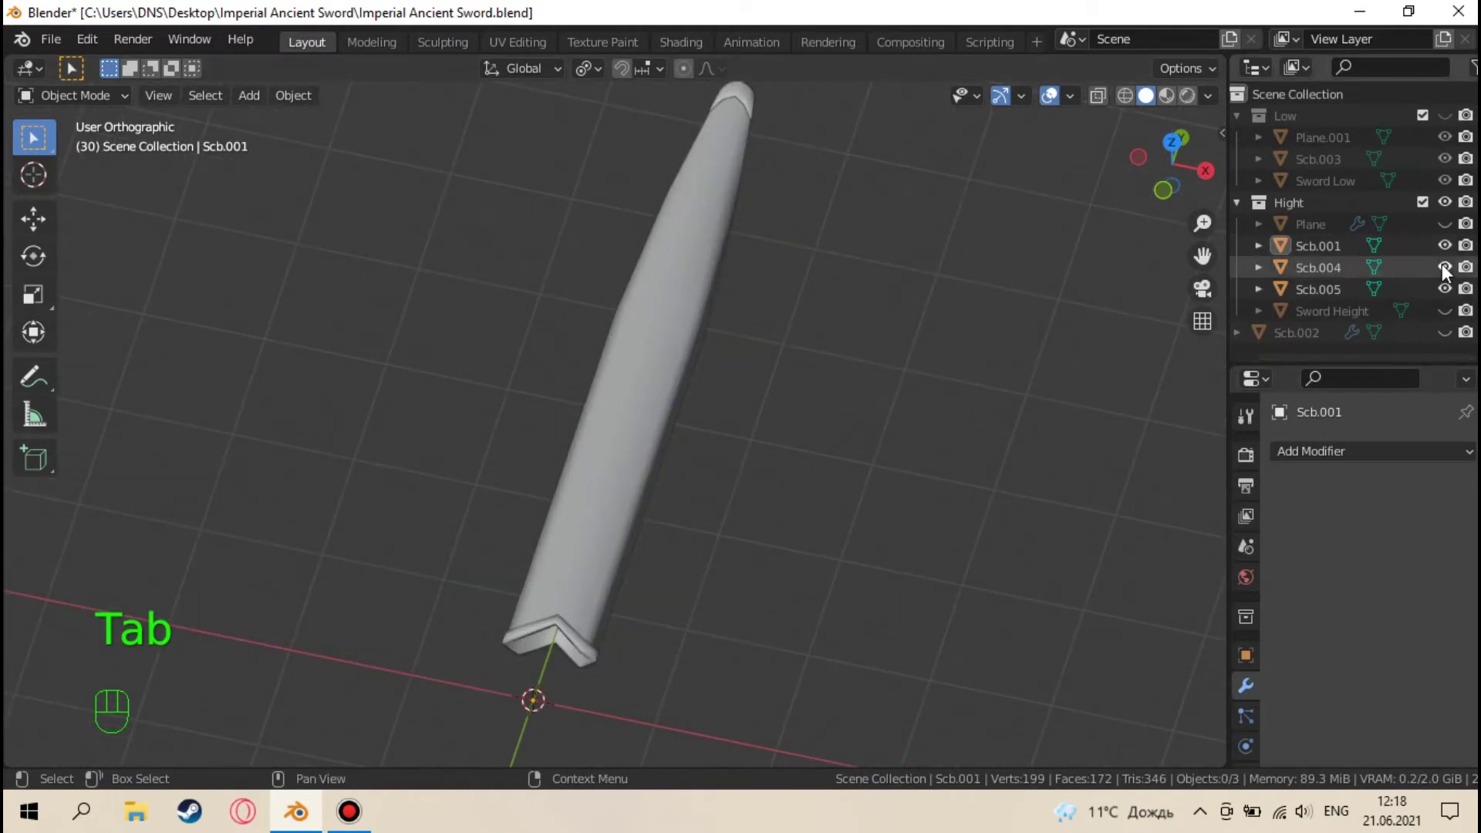
# Hide Plane in the Outliner and undo the last selection changes while looking along the blade
pyautogui.click(1449, 270)
pyautogui.click(1449, 270)
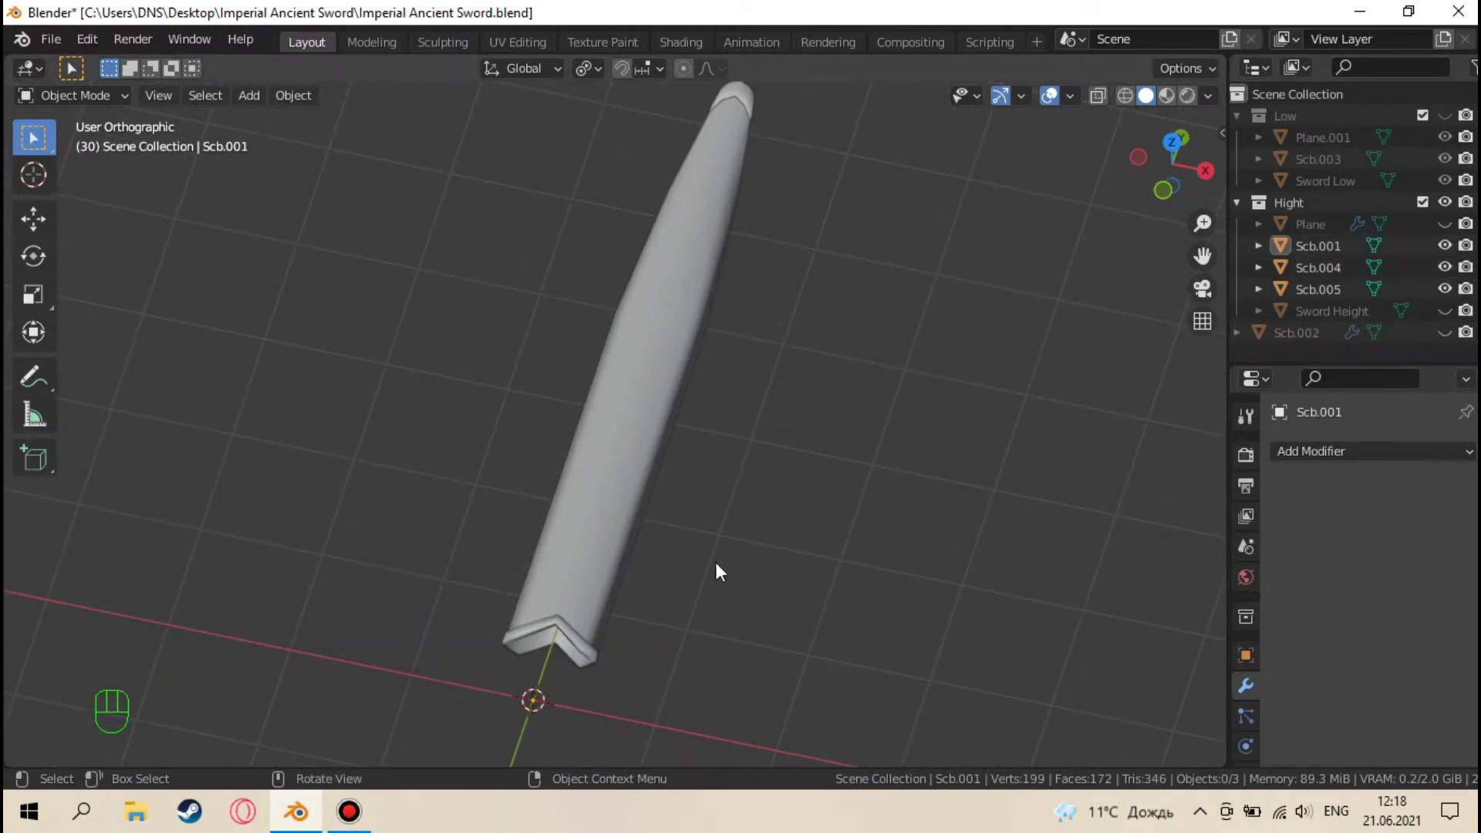
pyautogui.moveTo(703, 506); pyautogui.dragTo(493, 376)
pyautogui.moveTo(851, 409); pyautogui.dragTo(785, 420)
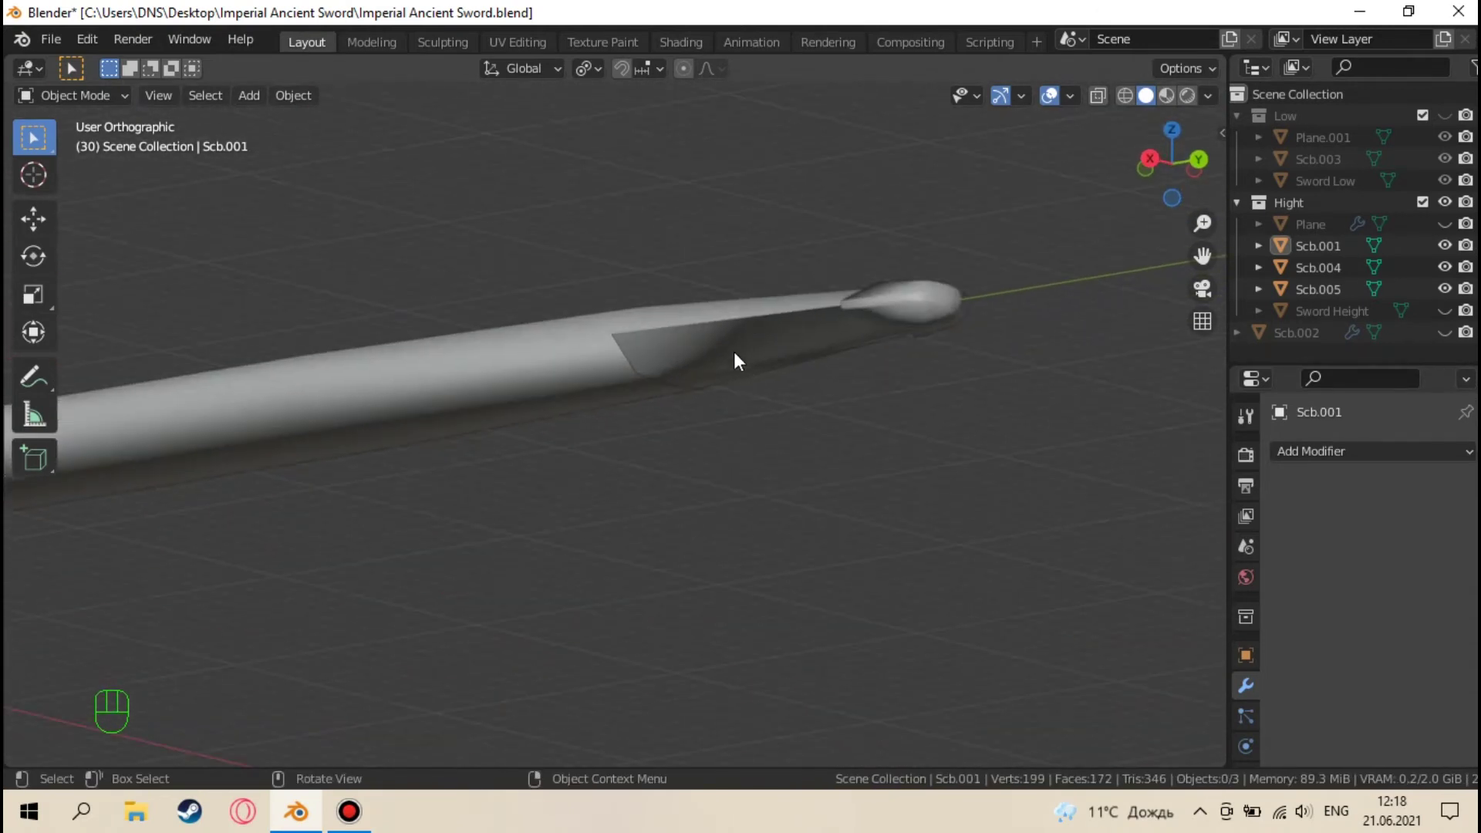
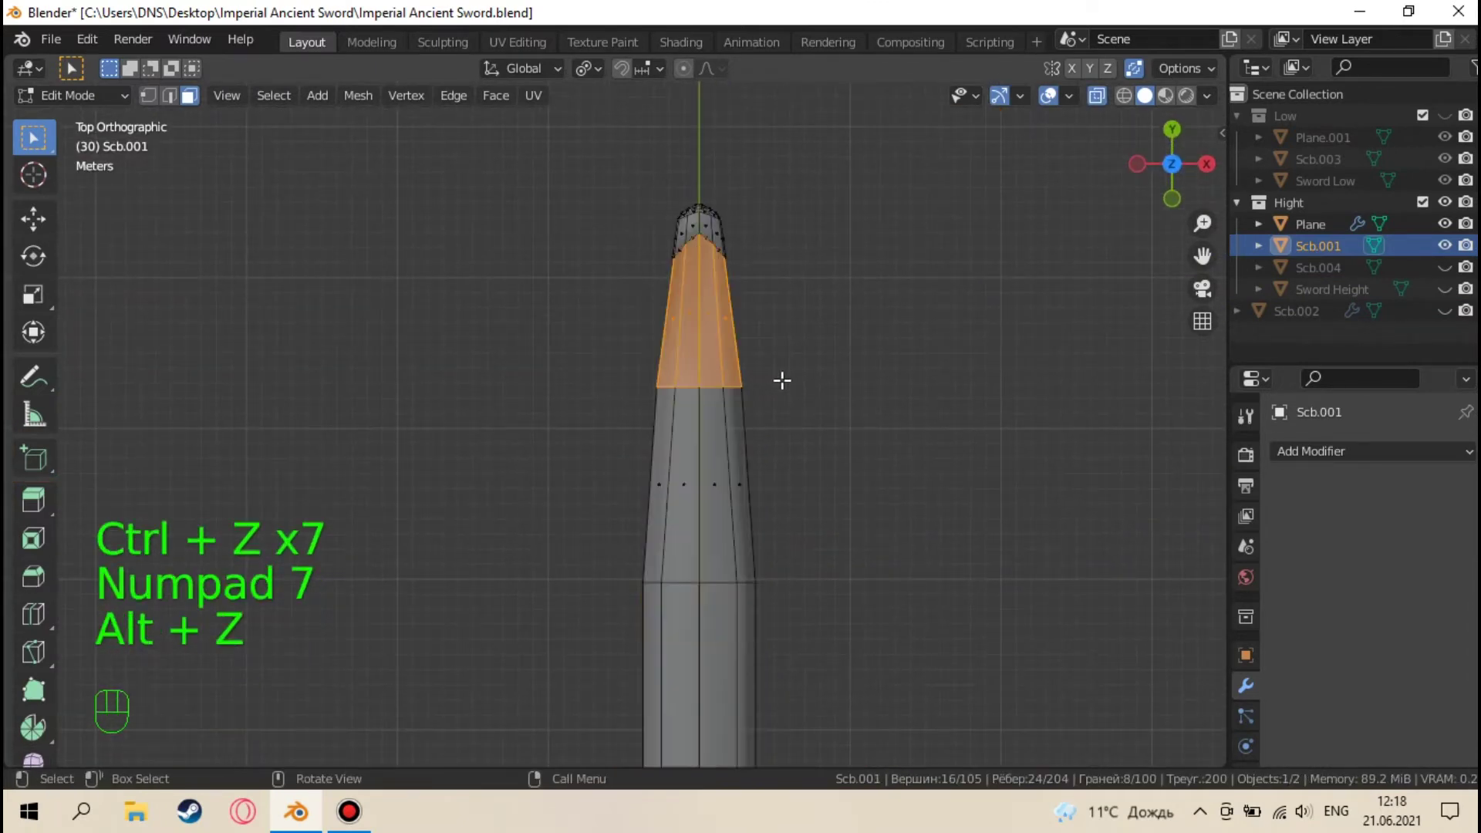
pyautogui.press('ctrl+z')
pyautogui.press('ctrl+z')
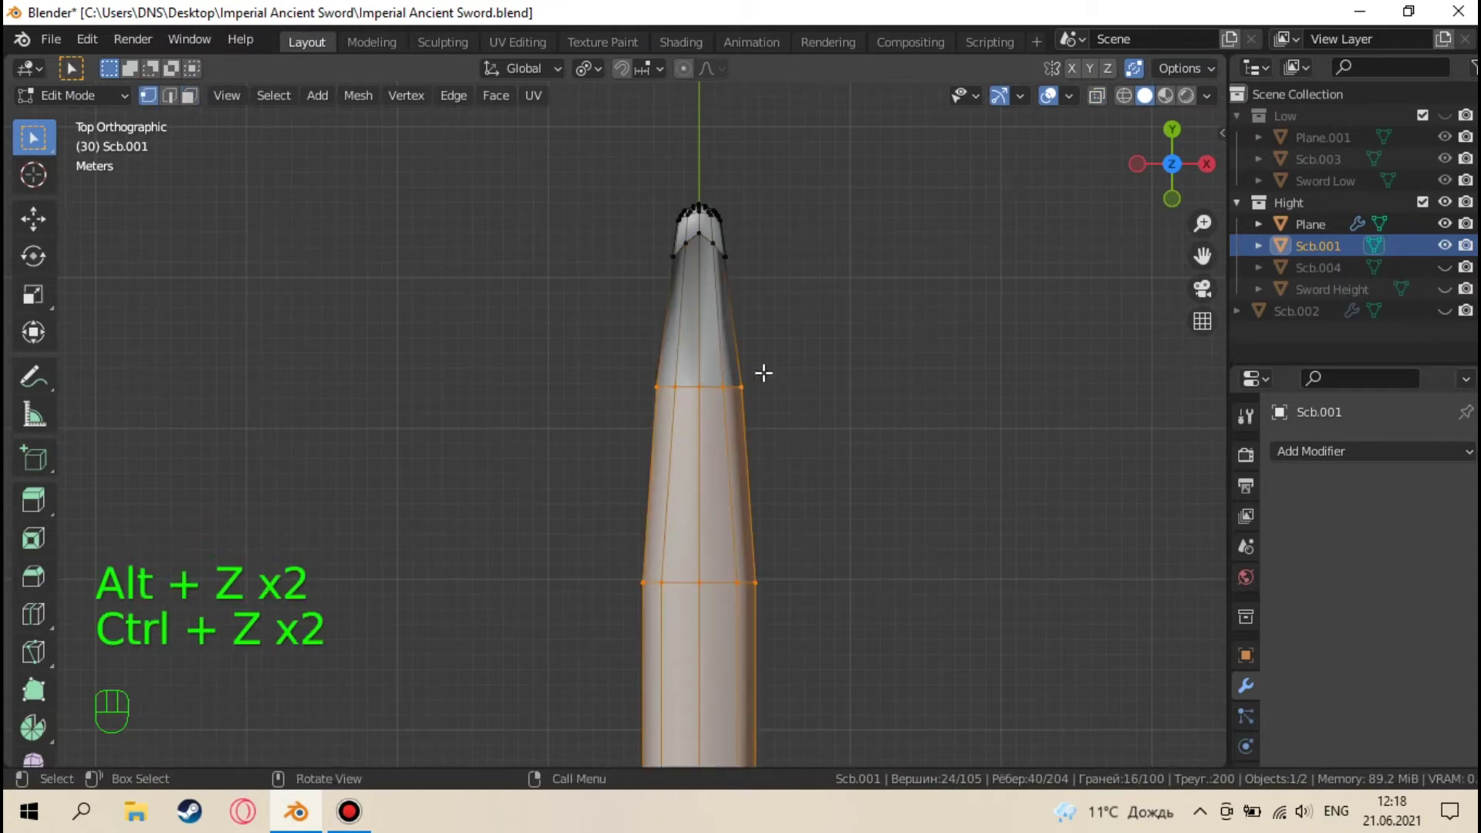
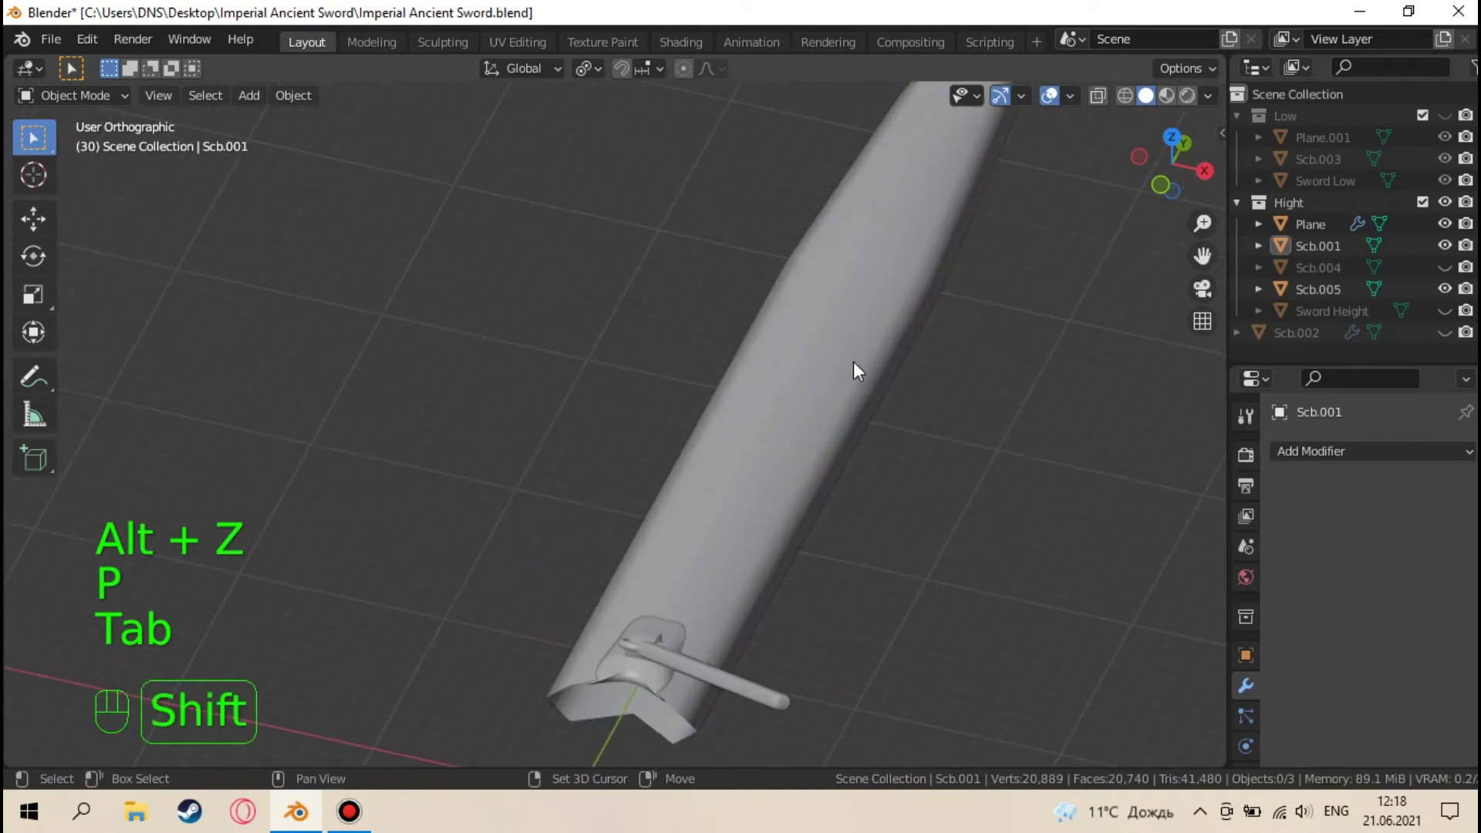
# Make the split-off piece Scb.005 the active object after orbiting around it
pyautogui.moveTo(802, 377); pyautogui.dragTo(613, 558)
pyautogui.moveTo(688, 458); pyautogui.dragTo(584, 560)
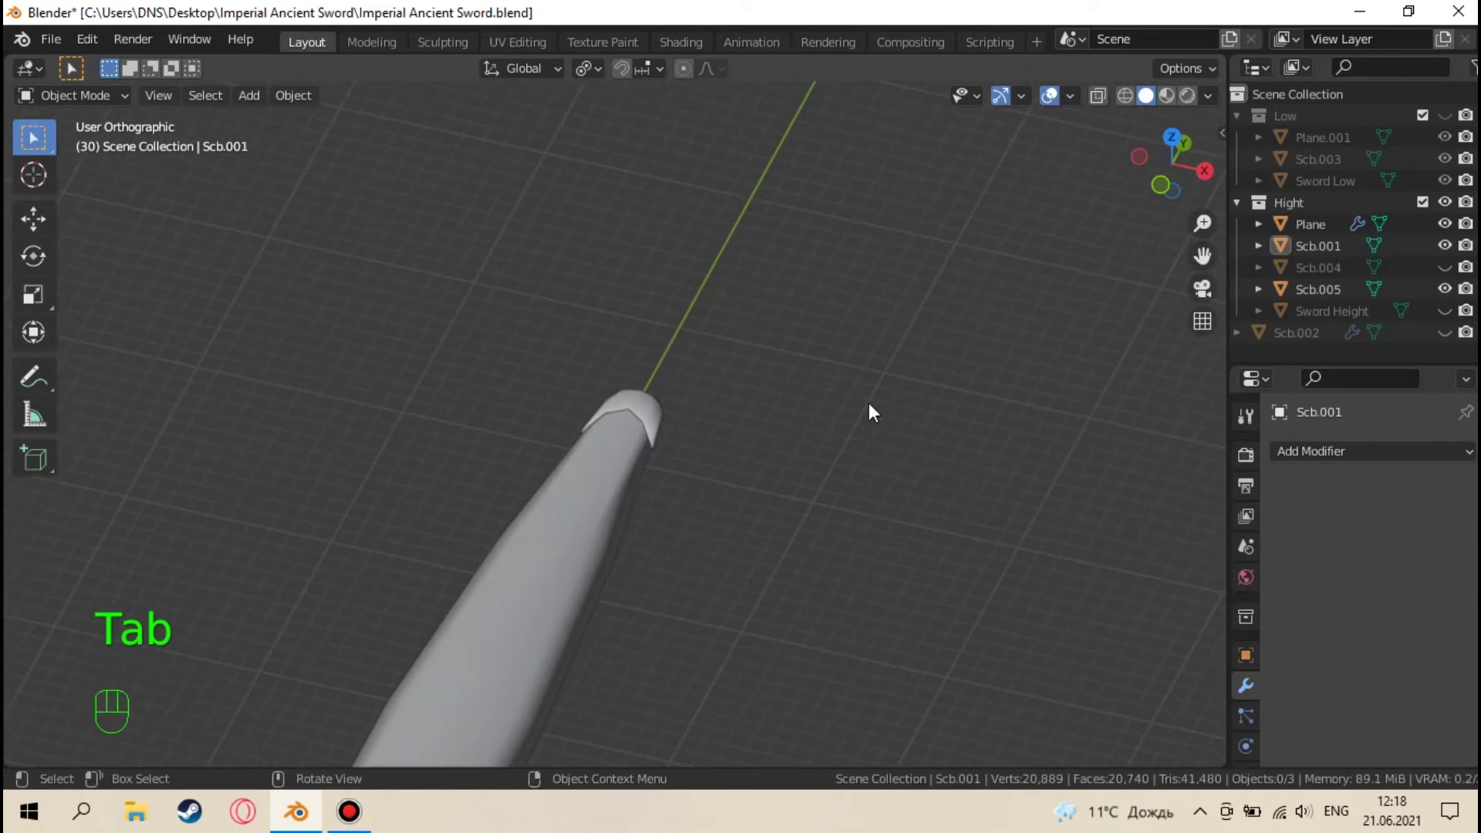
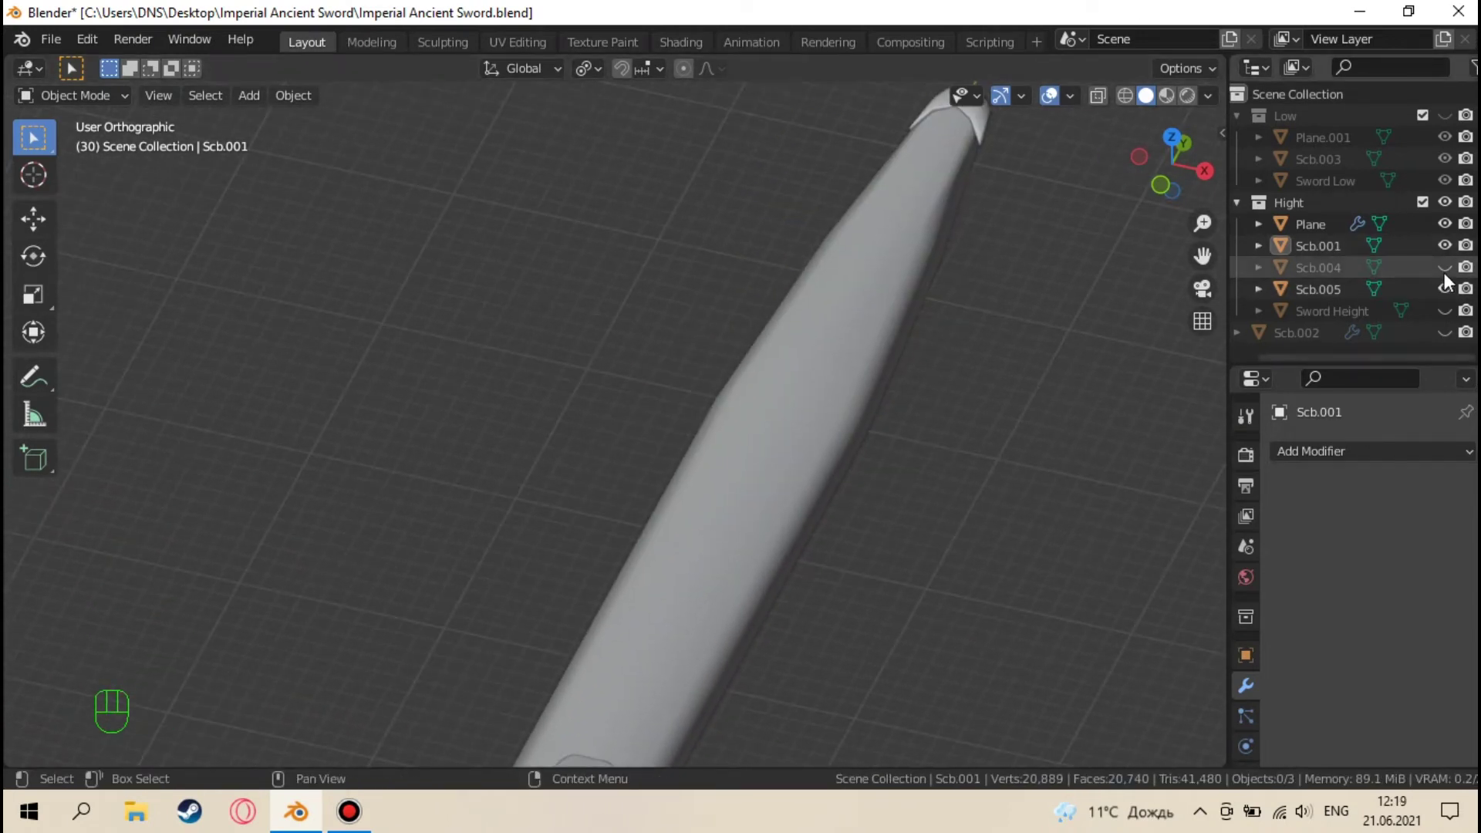
pyautogui.middleClick(767, 385)
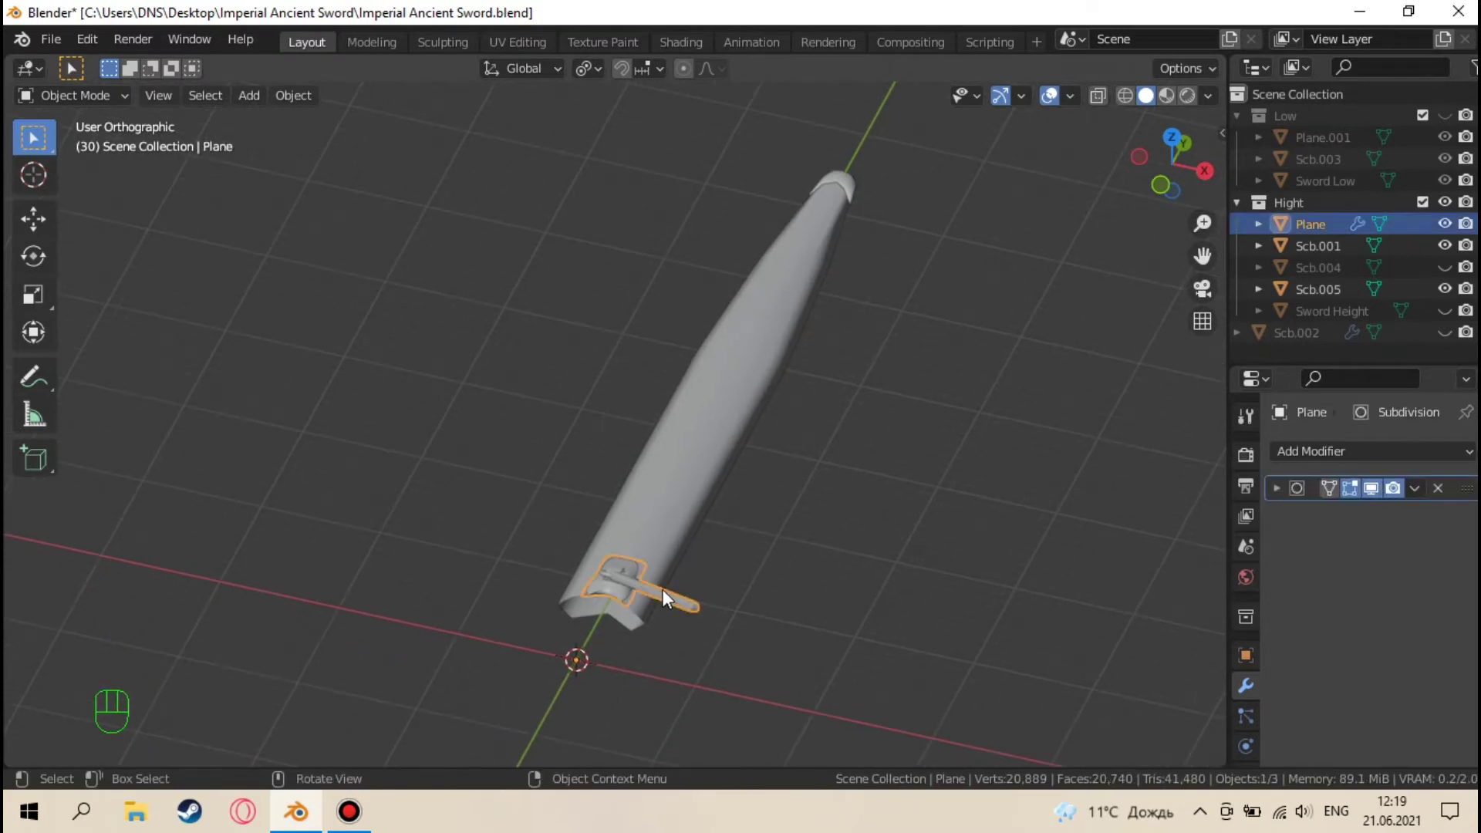
pyautogui.click(1449, 227)
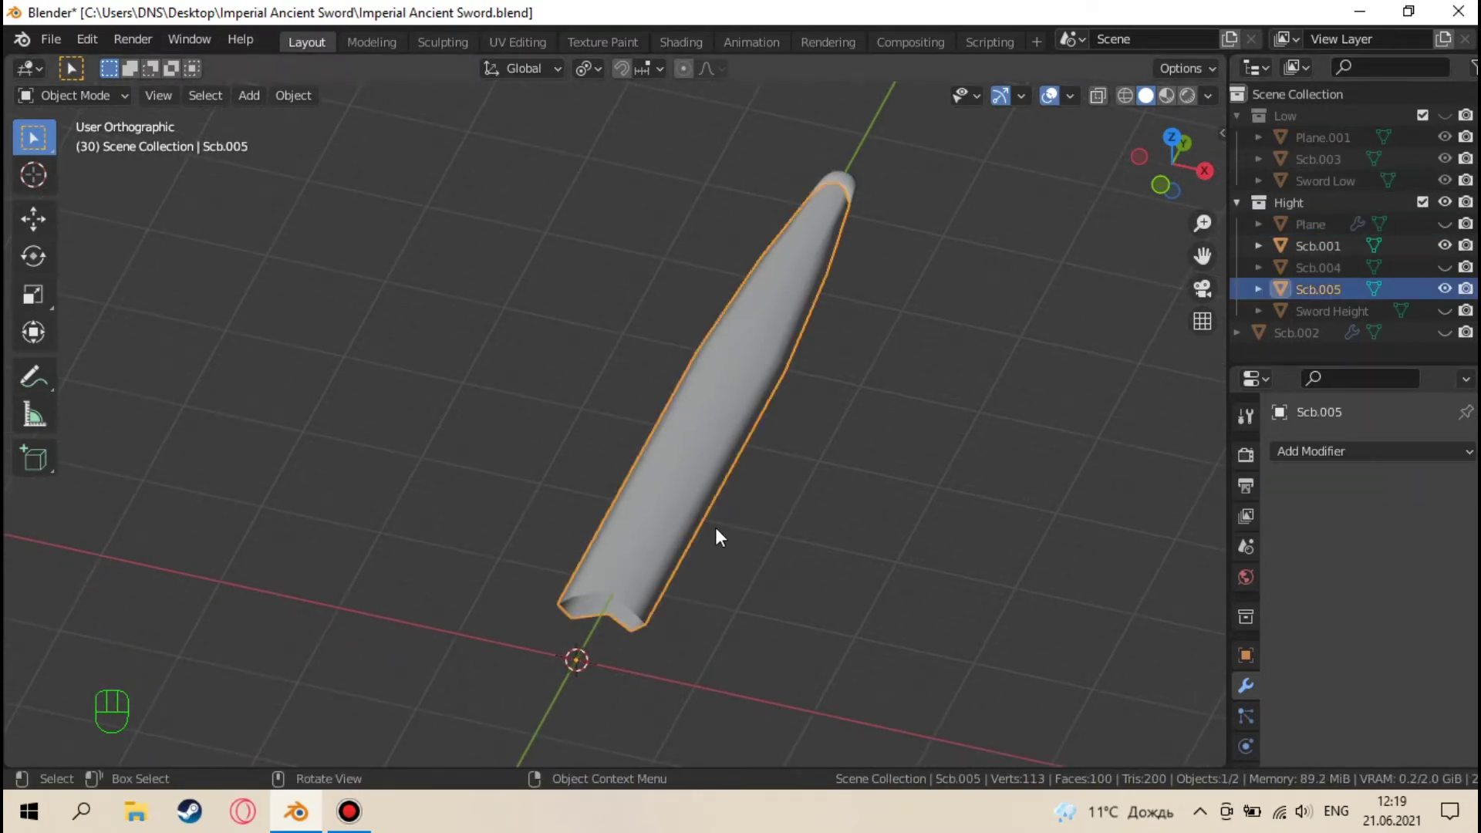
# Add a level-2 Subdivision Surface modifier to Scb.005 and zoom in on its smoothed edge
pyautogui.middleClick(772, 408)
pyautogui.moveTo(1345, 456); pyautogui.dragTo(1079, 339)
pyautogui.click(1452, 559)
pyautogui.moveTo(992, 450); pyautogui.dragTo(896, 568)
pyautogui.moveTo(732, 451); pyautogui.dragTo(758, 407)
pyautogui.moveTo(794, 413); pyautogui.dragTo(763, 433)
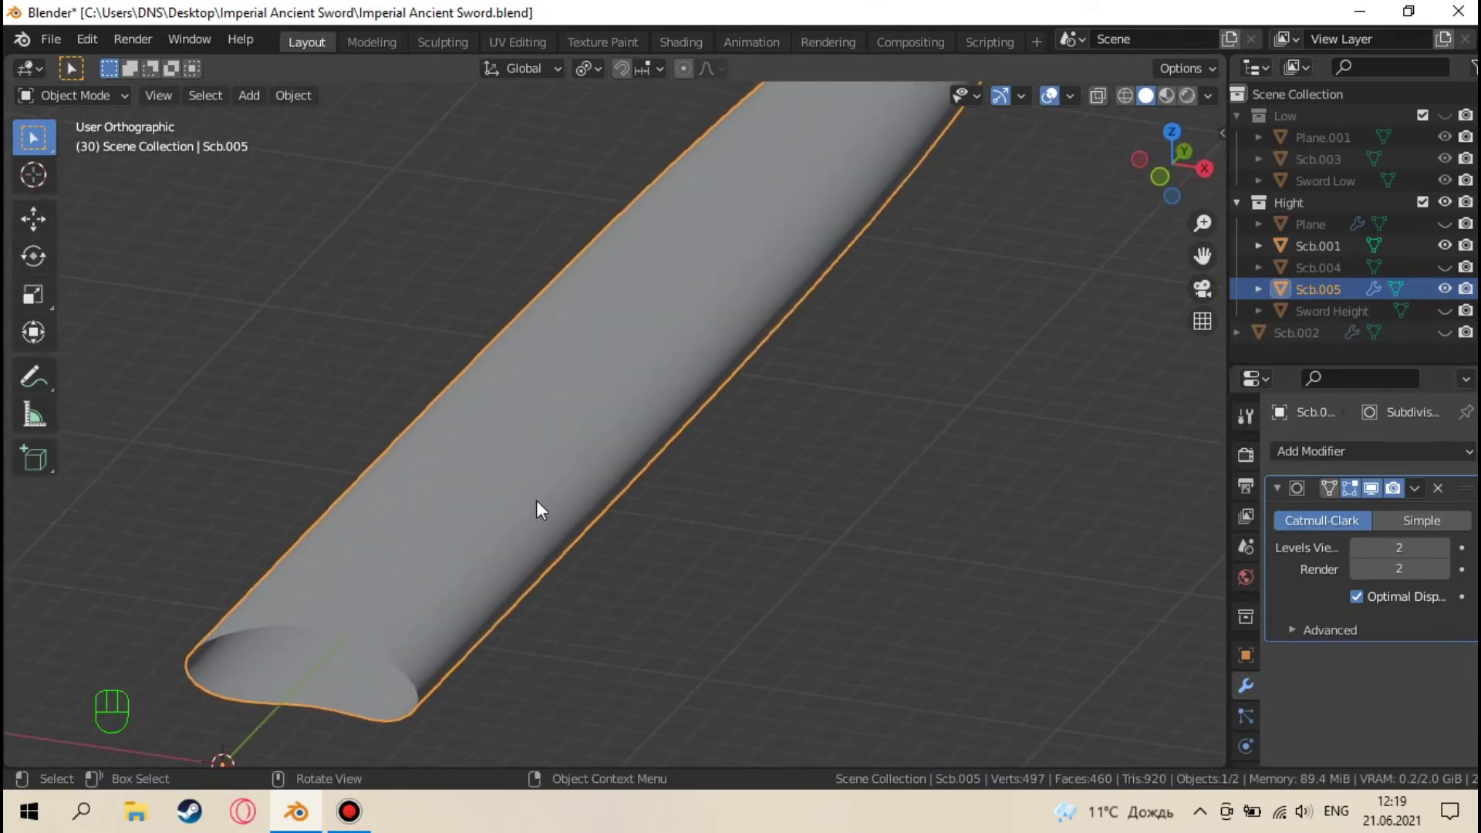
# Add support edge loops (Ctrl+R) near Scb.005's edges and cross-section to keep them sharp
pyautogui.press('ctrl+r')
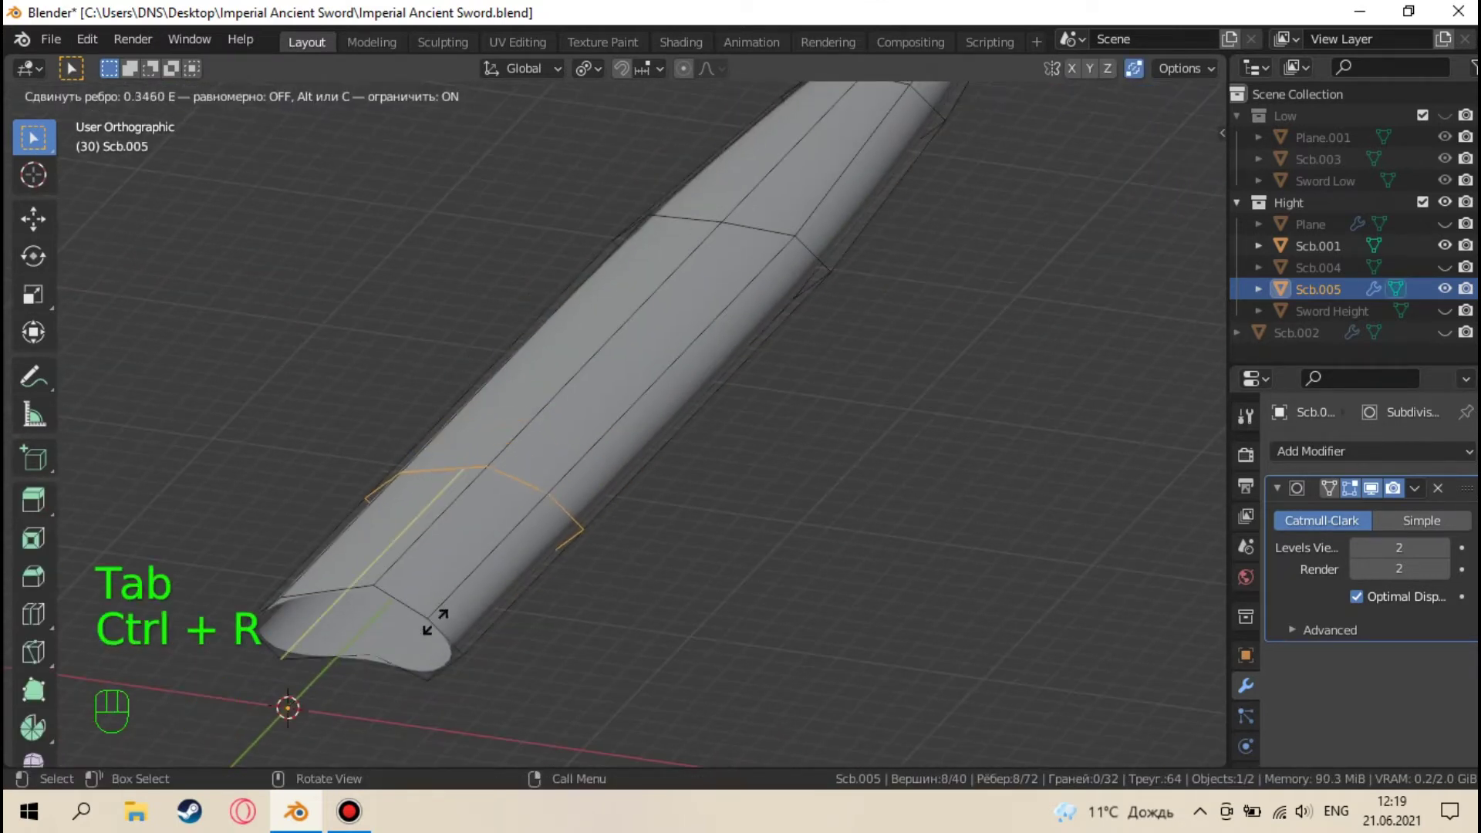
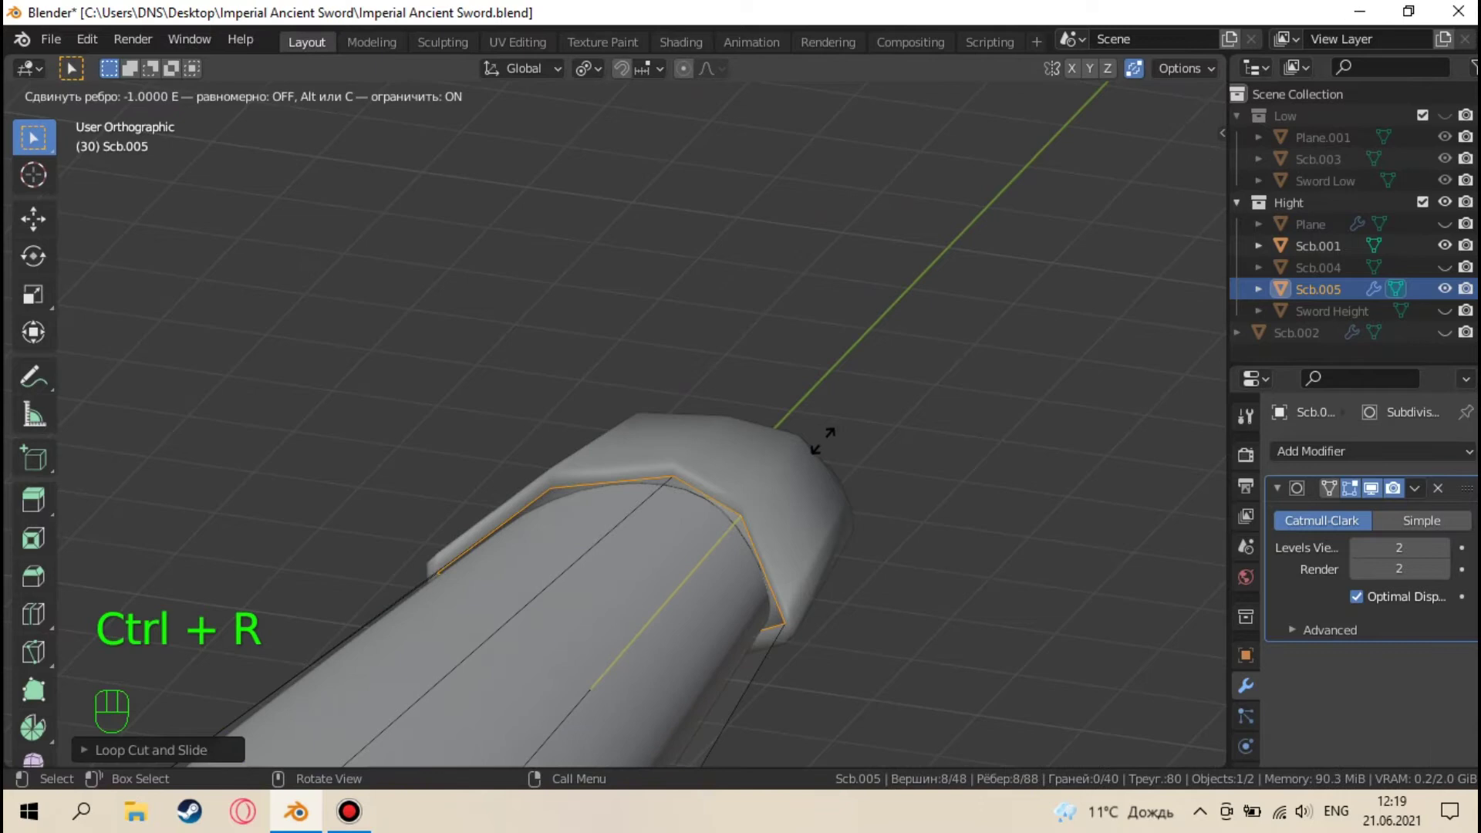
pyautogui.press('ctrl+z')
pyautogui.click(1145, 68)
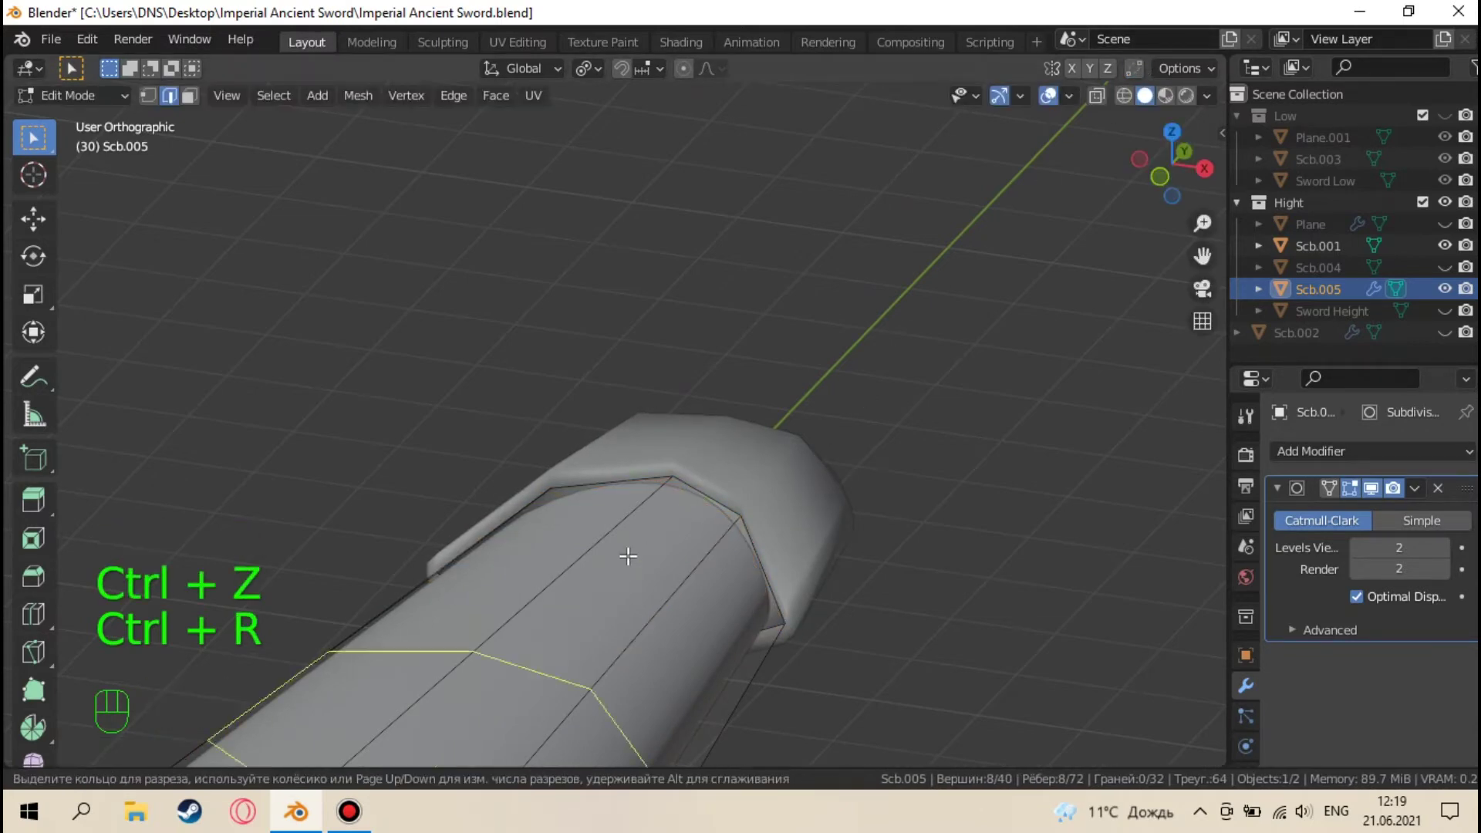
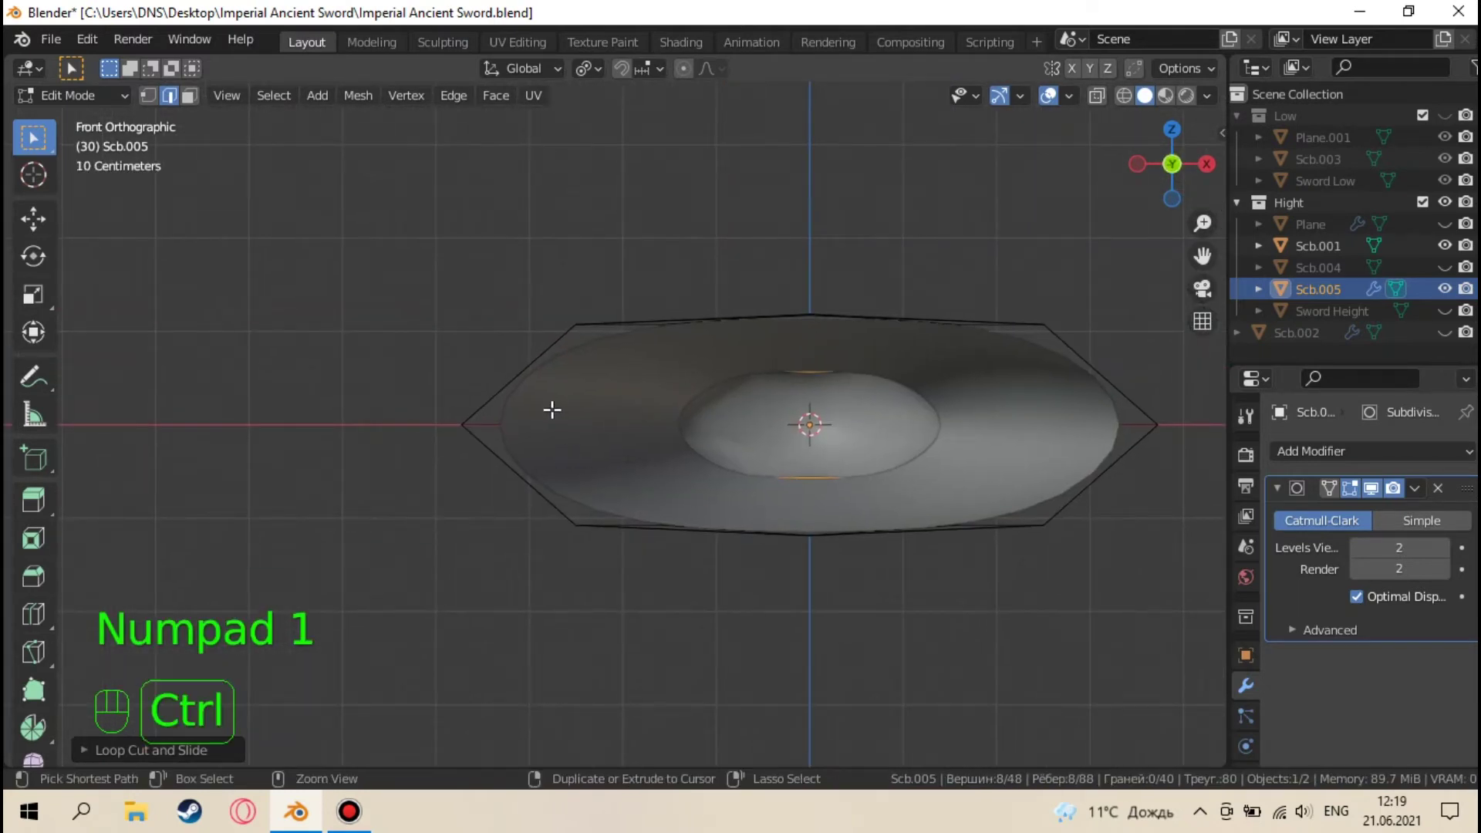
pyautogui.press('ctrl+r')
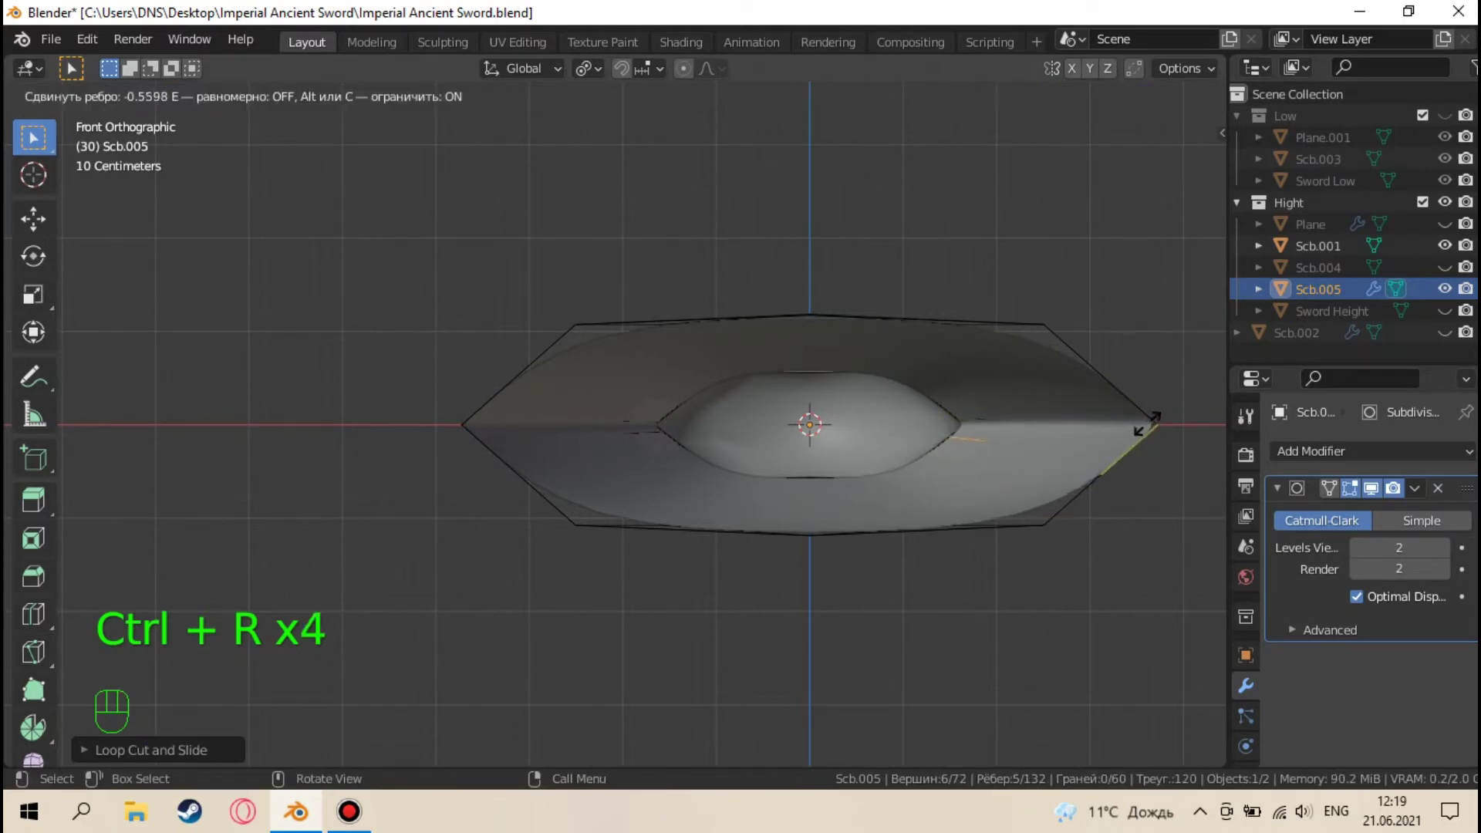
pyautogui.press('ctrl+r')
pyautogui.press('ctrl+z')
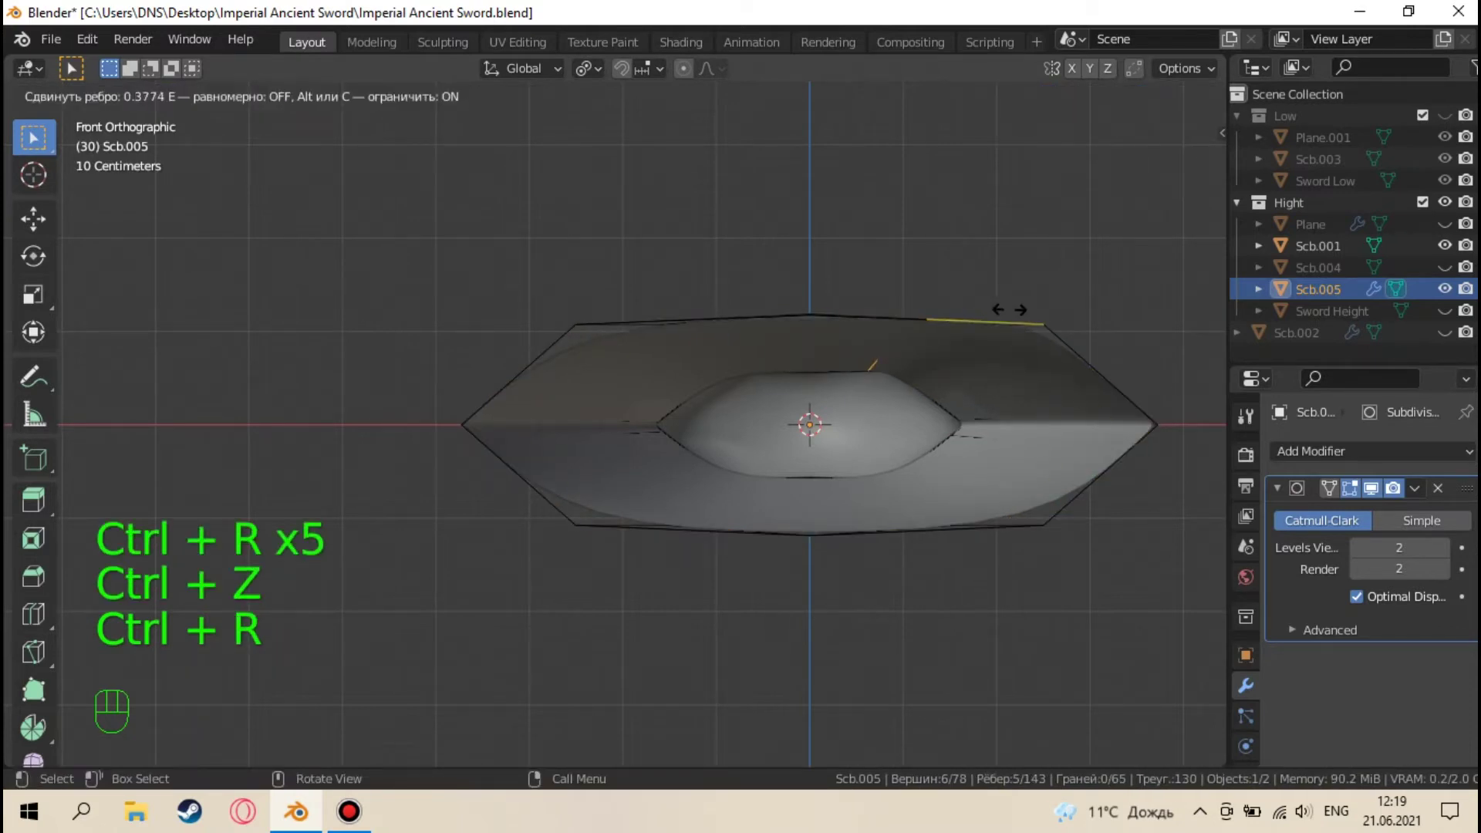
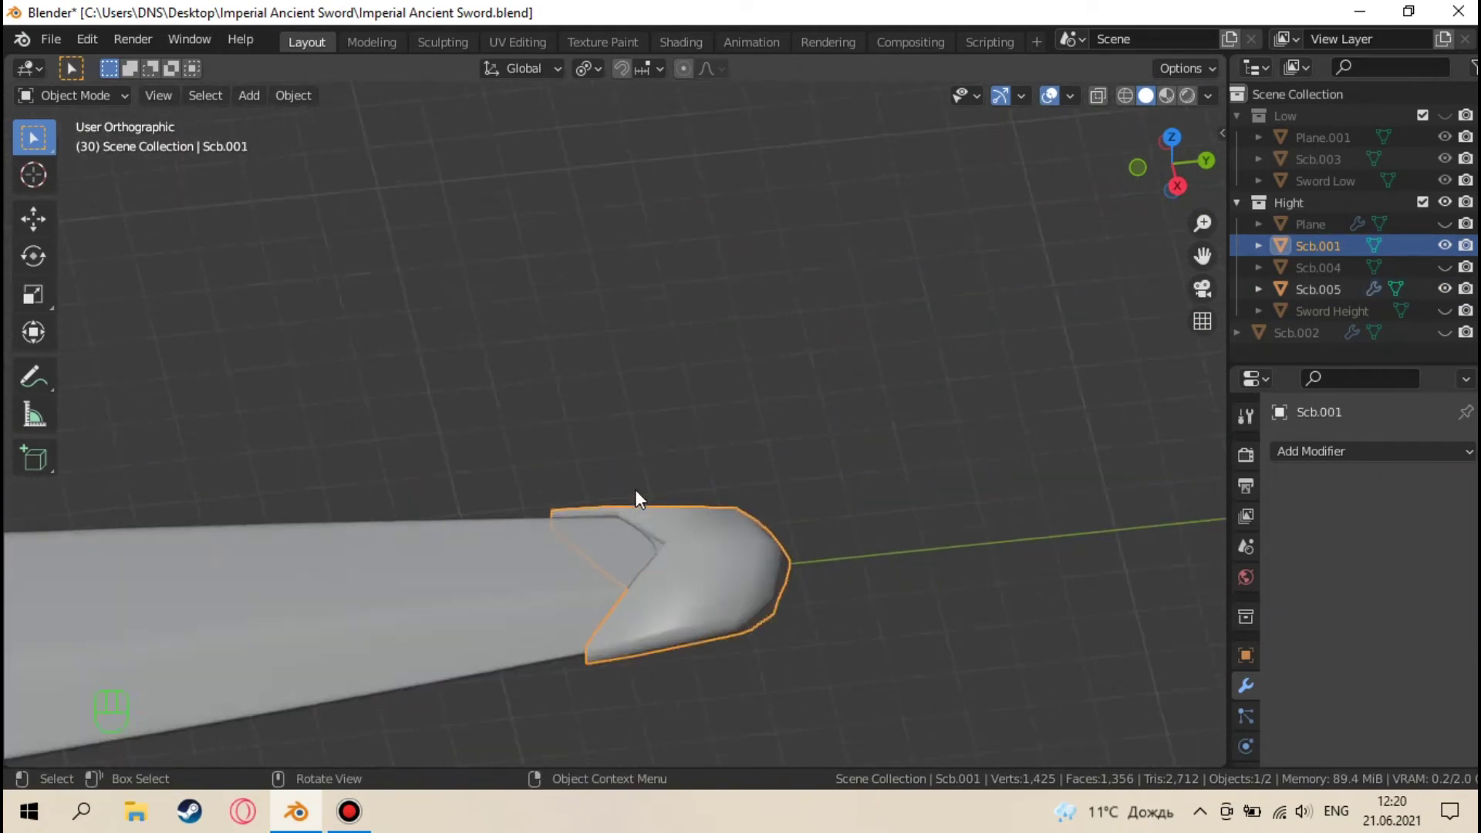
# Add an edge loop tight against Scb.005's pointed tip so the point stays crisp under subdivision
pyautogui.moveTo(778, 527); pyautogui.dragTo(725, 417)
pyautogui.moveTo(757, 498); pyautogui.dragTo(821, 503)
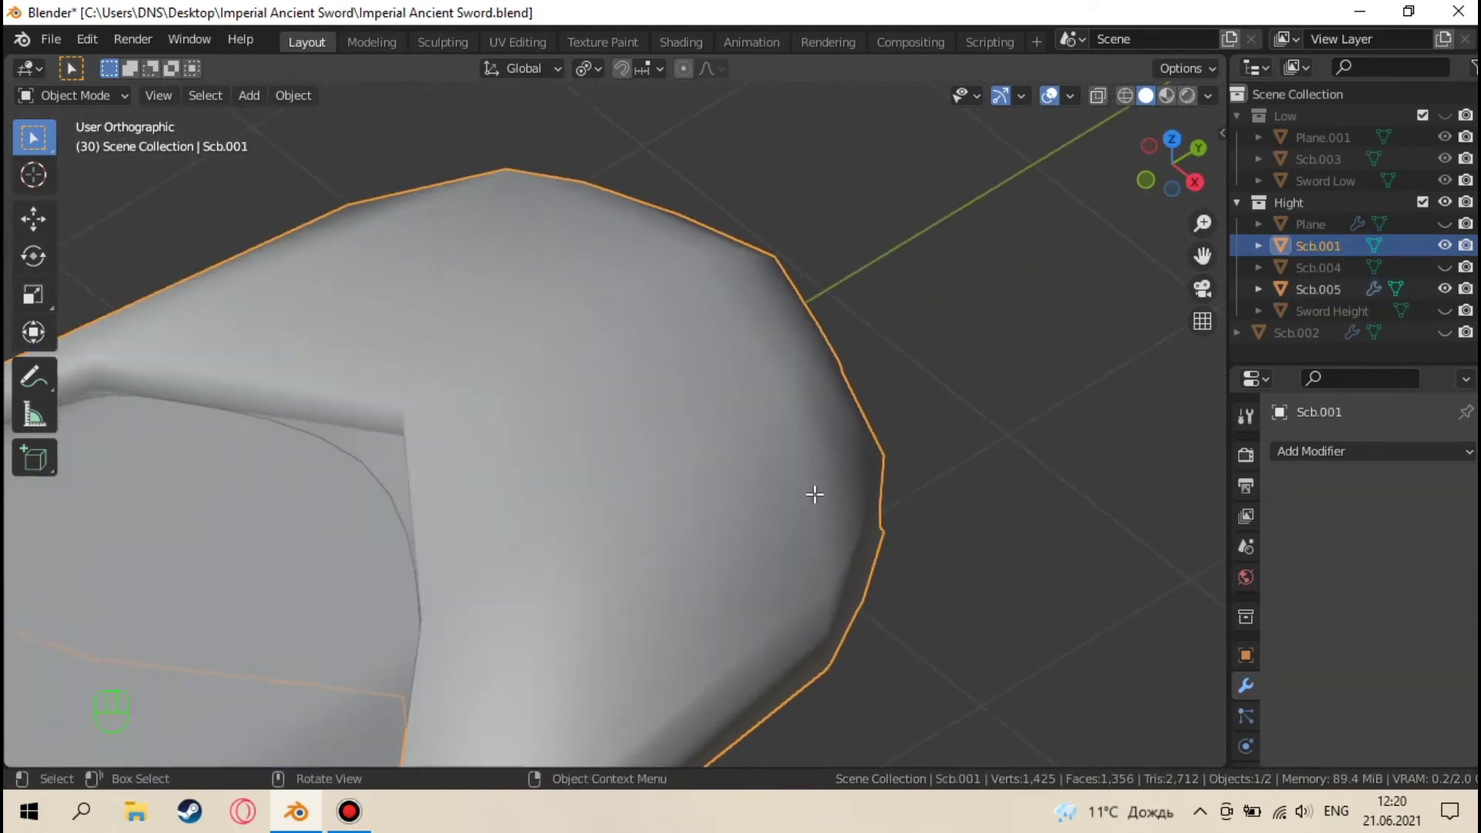
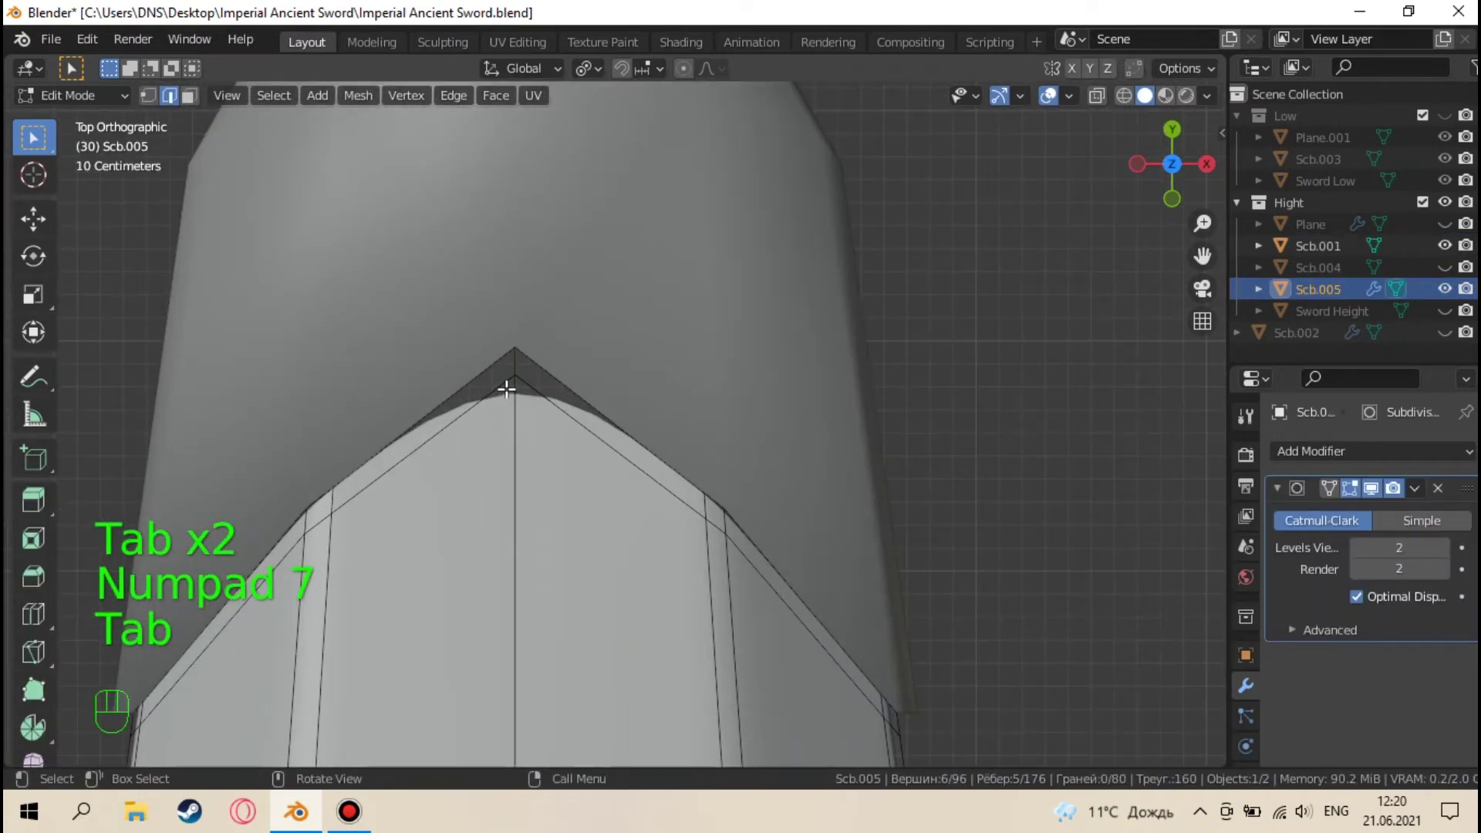
pyautogui.press('ctrl+r')
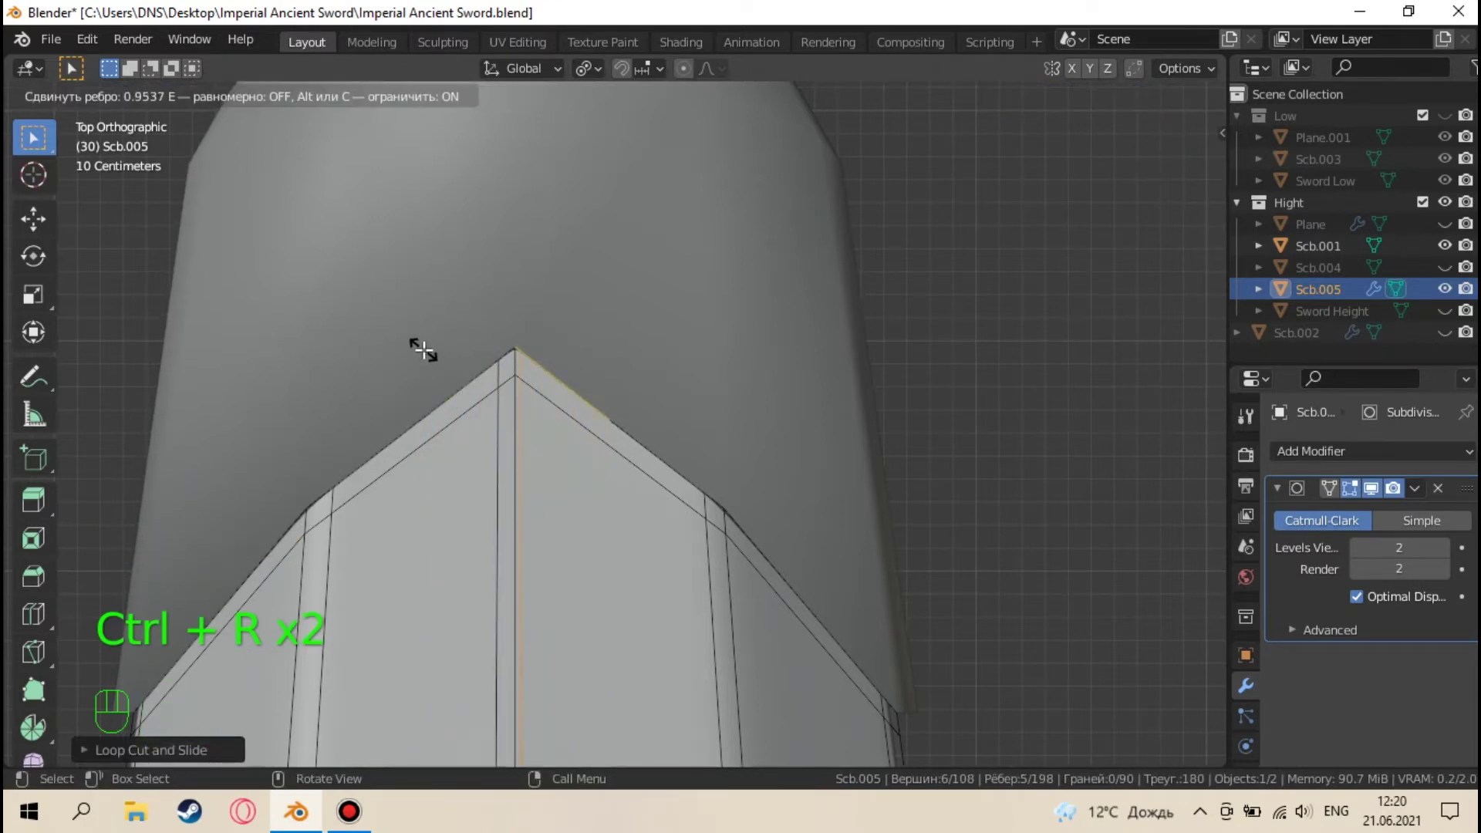
pyautogui.press('g')
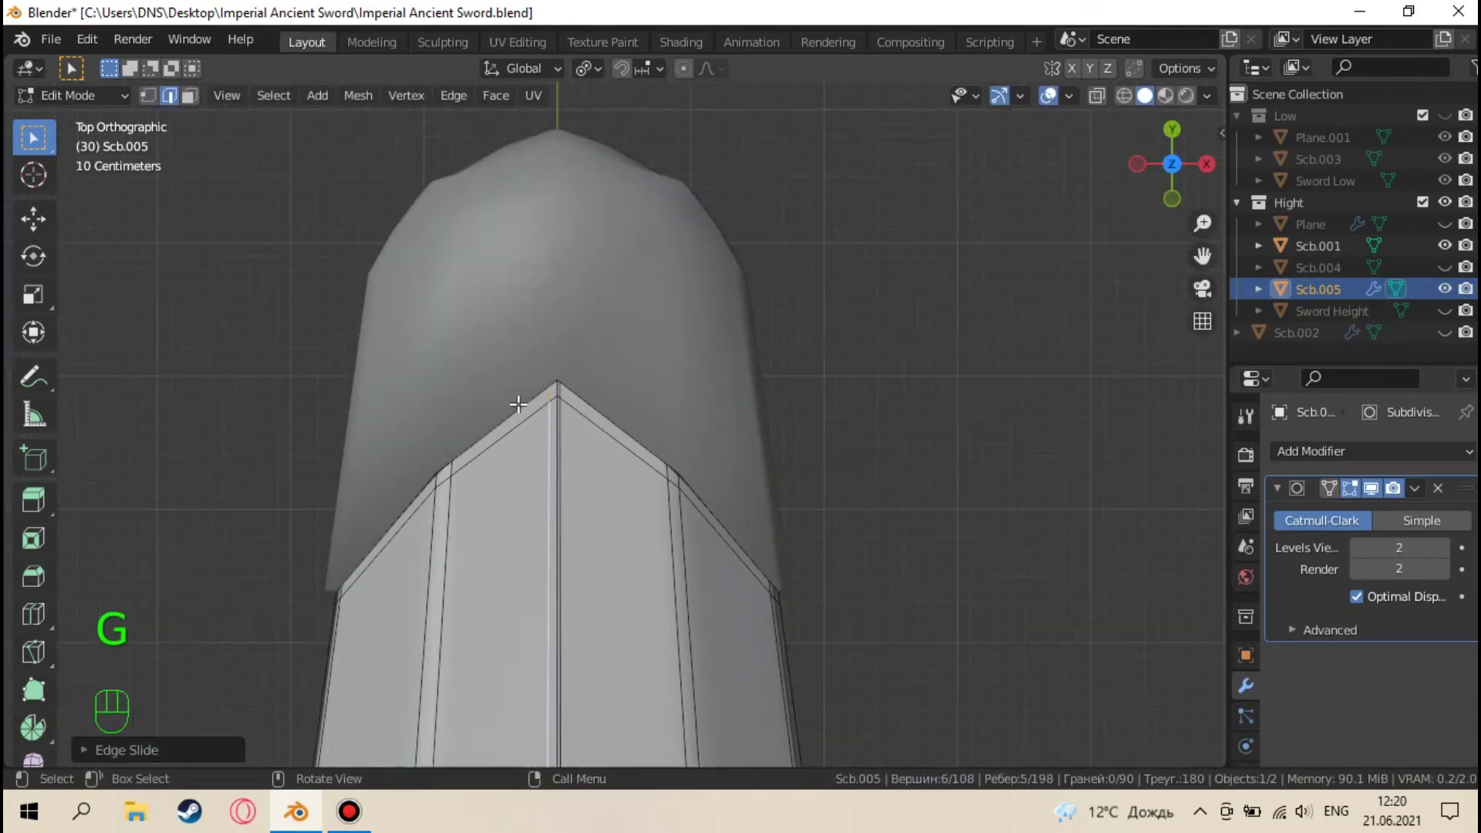
# Return to Object Mode and inspect the smoothed tip with nothing selected
pyautogui.press('Tab')
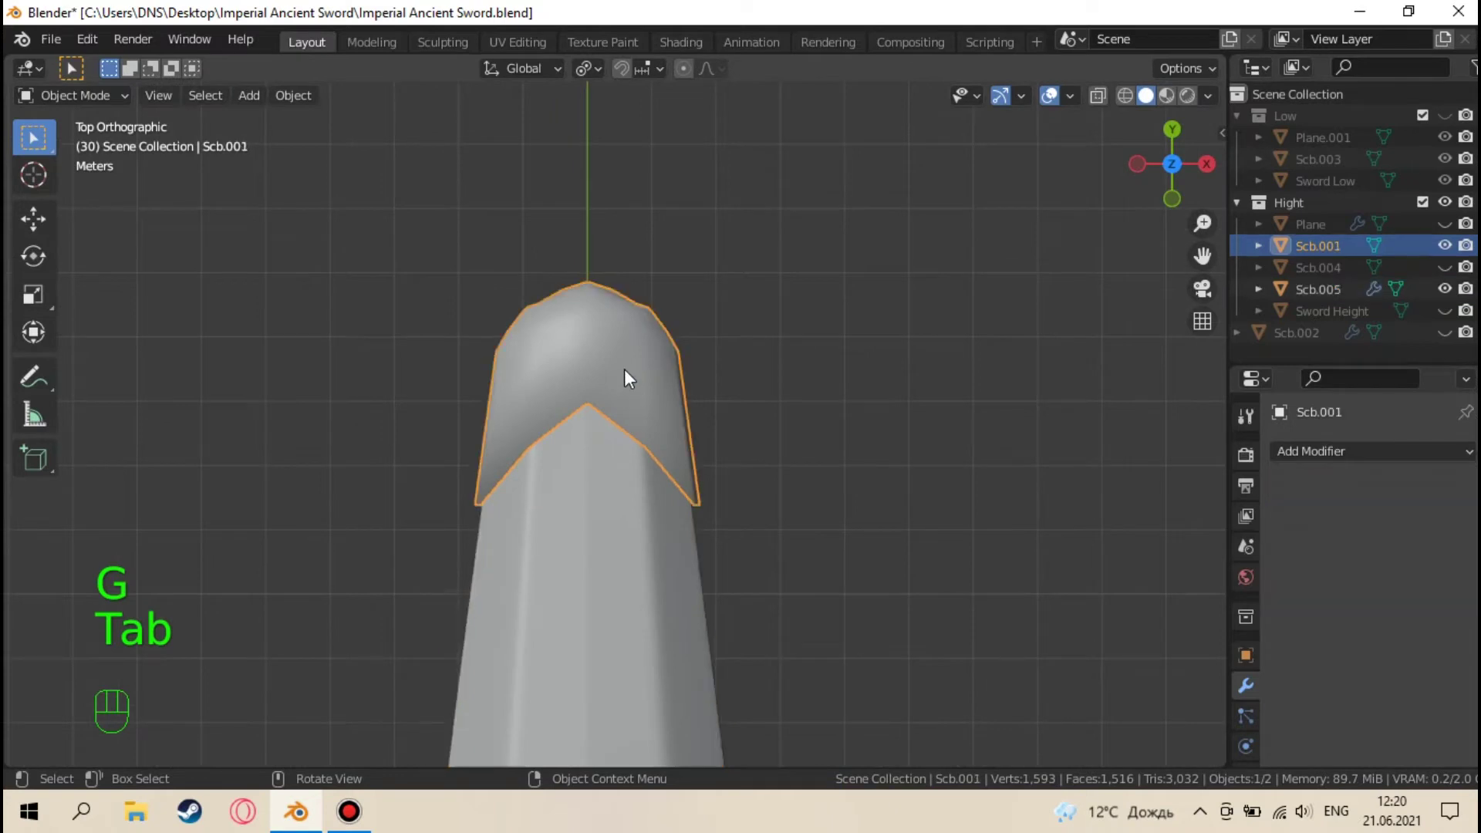
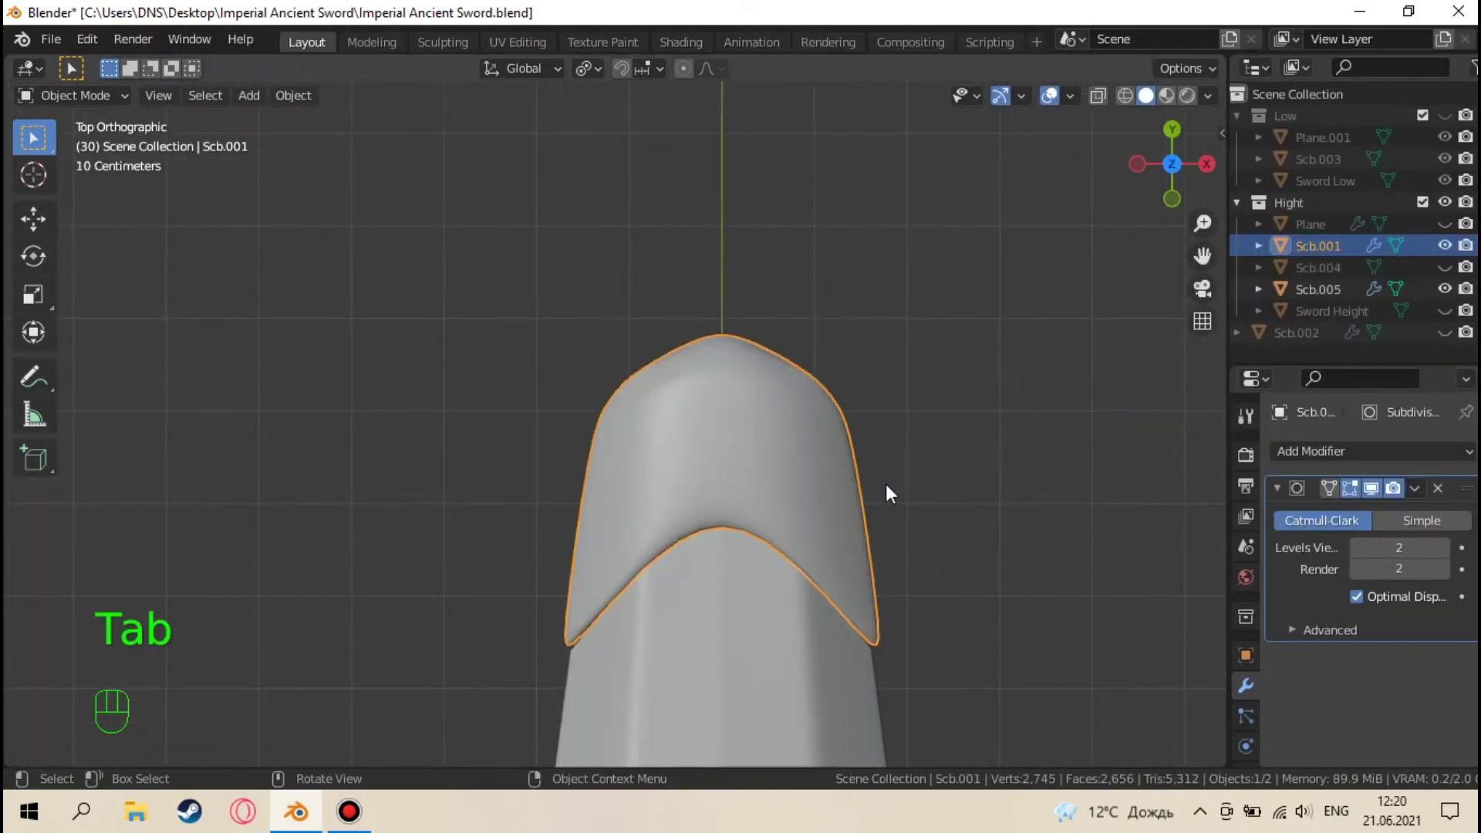
pyautogui.click(924, 503)
pyautogui.moveTo(894, 480); pyautogui.dragTo(732, 313)
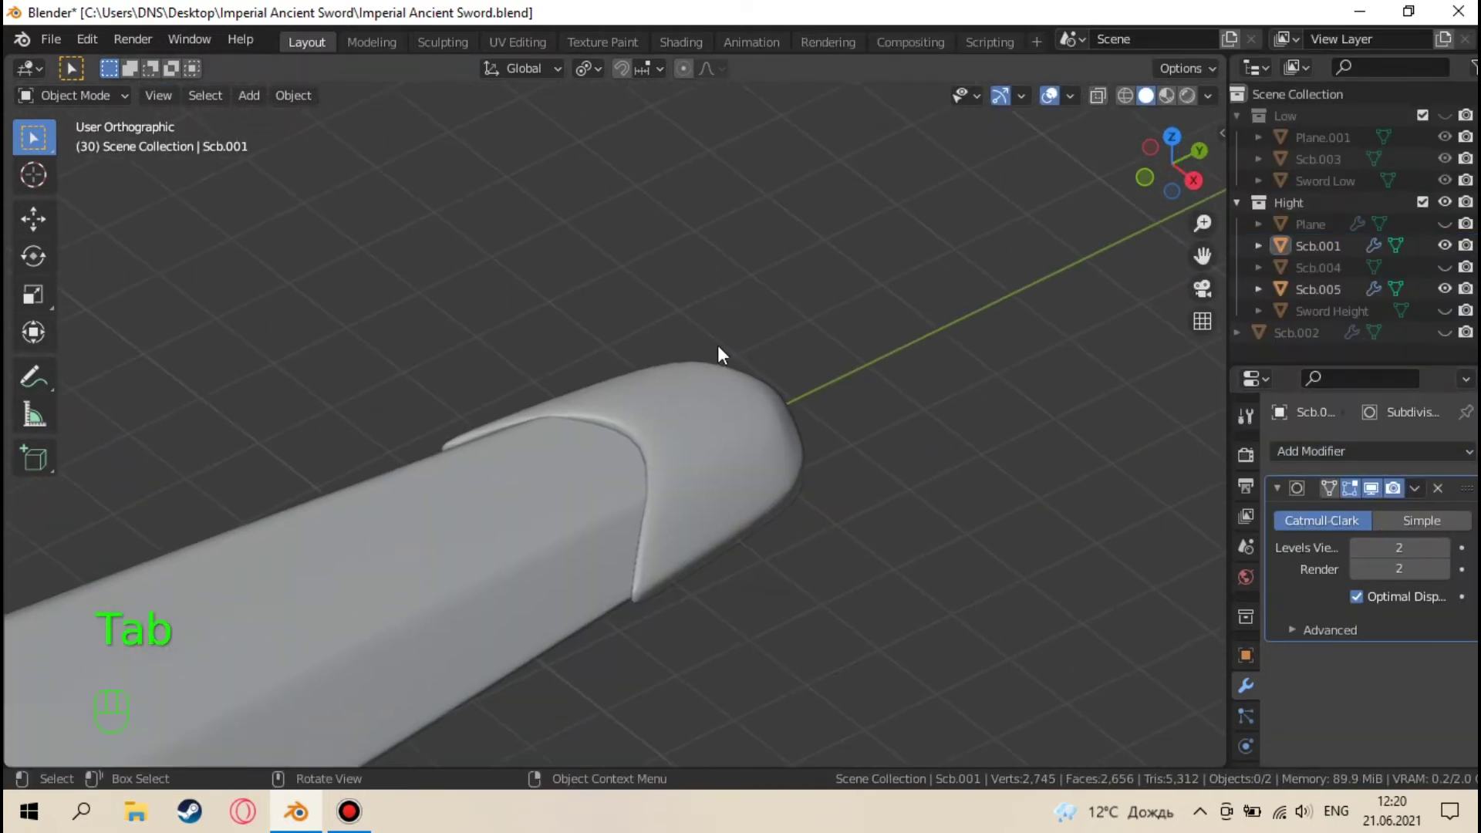
pyautogui.press('Tab')
pyautogui.press('Tab')
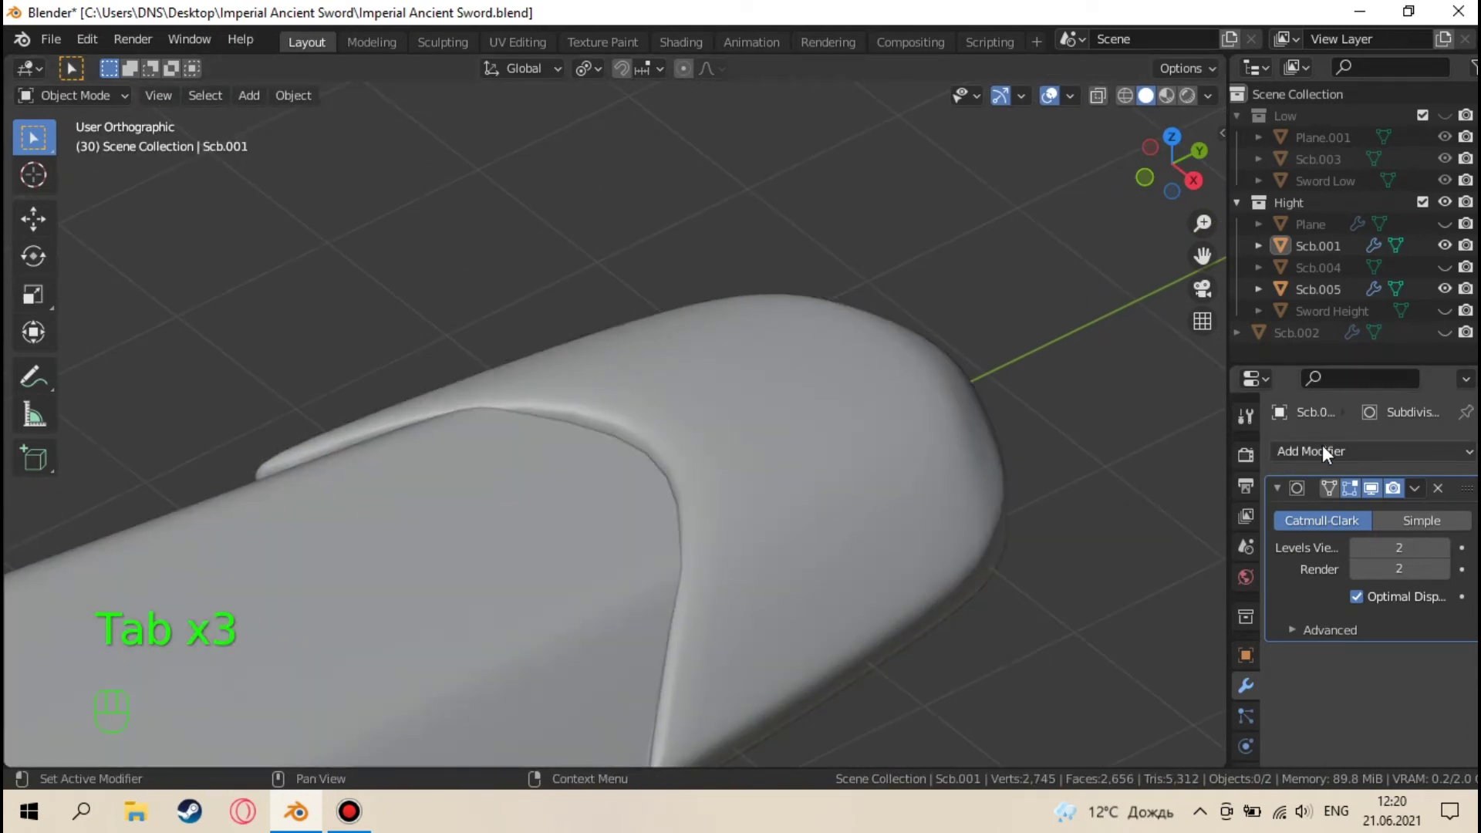
# Give Scb.001 a Subdivision modifier plus a two-segment Bevel modifier limited by 30° angle
pyautogui.moveTo(1326, 455); pyautogui.dragTo(1098, 182)
pyautogui.moveTo(1466, 636); pyautogui.dragTo(1455, 481)
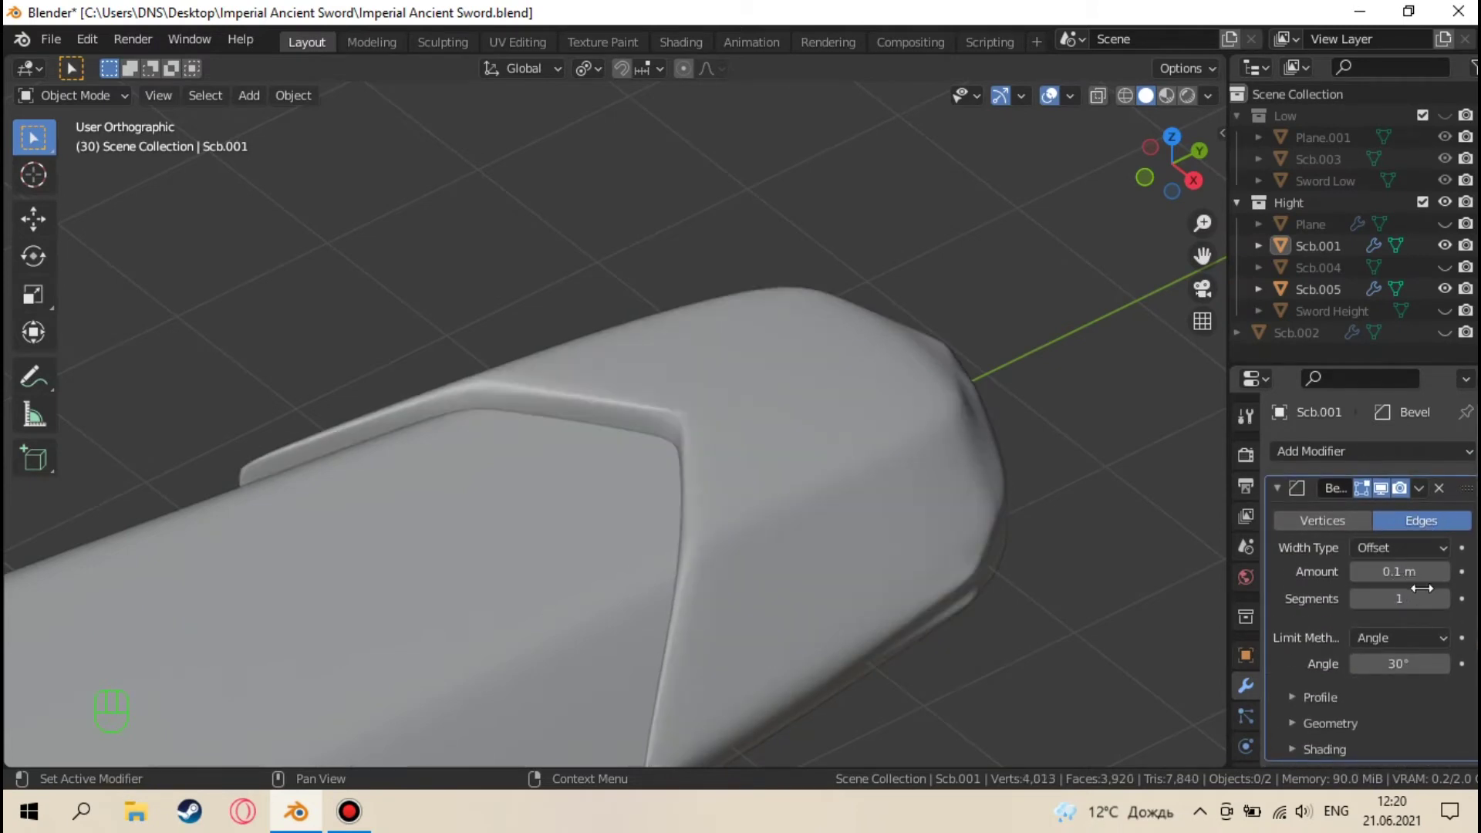
pyautogui.click(1449, 604)
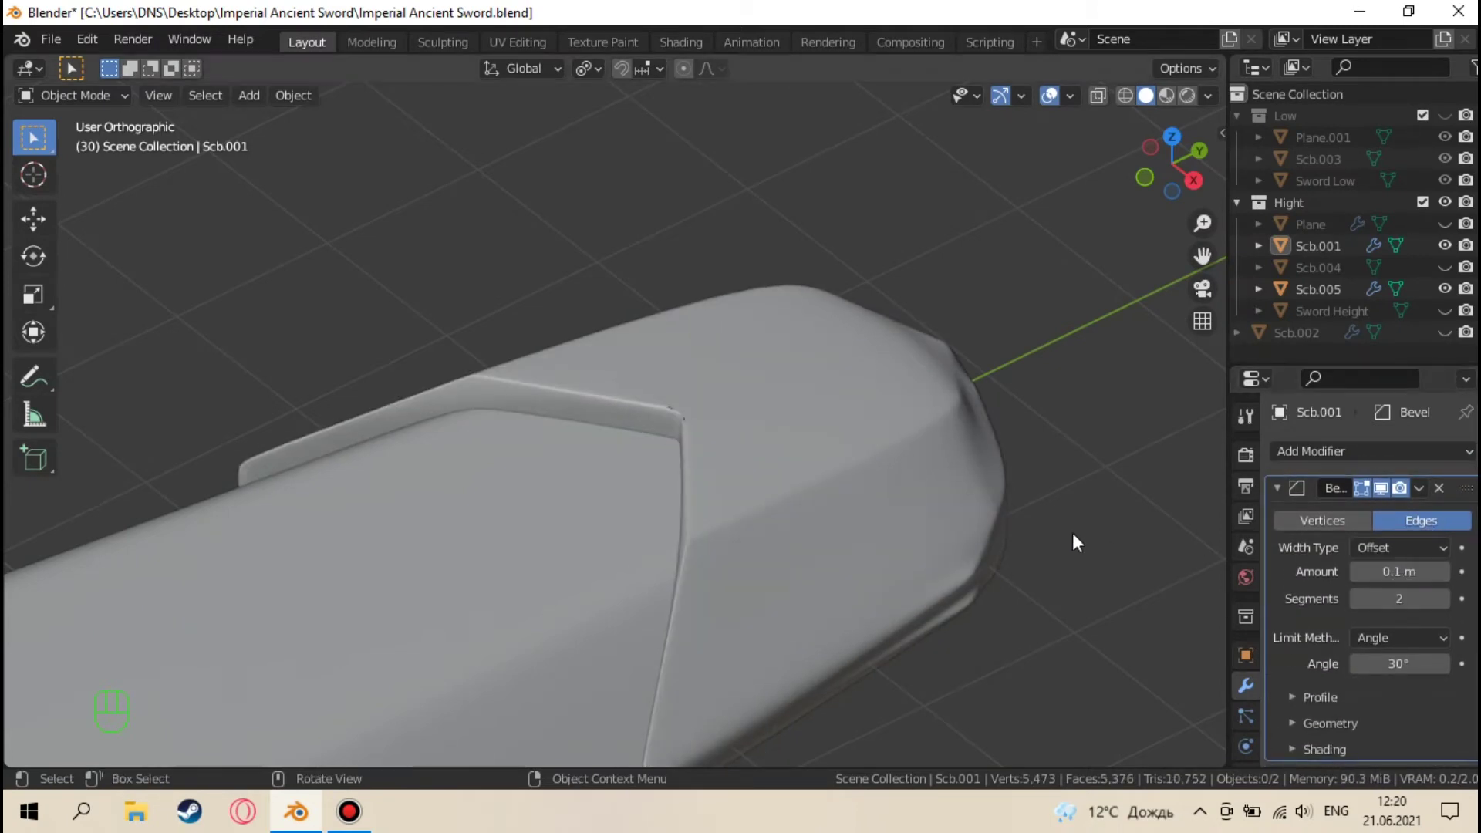
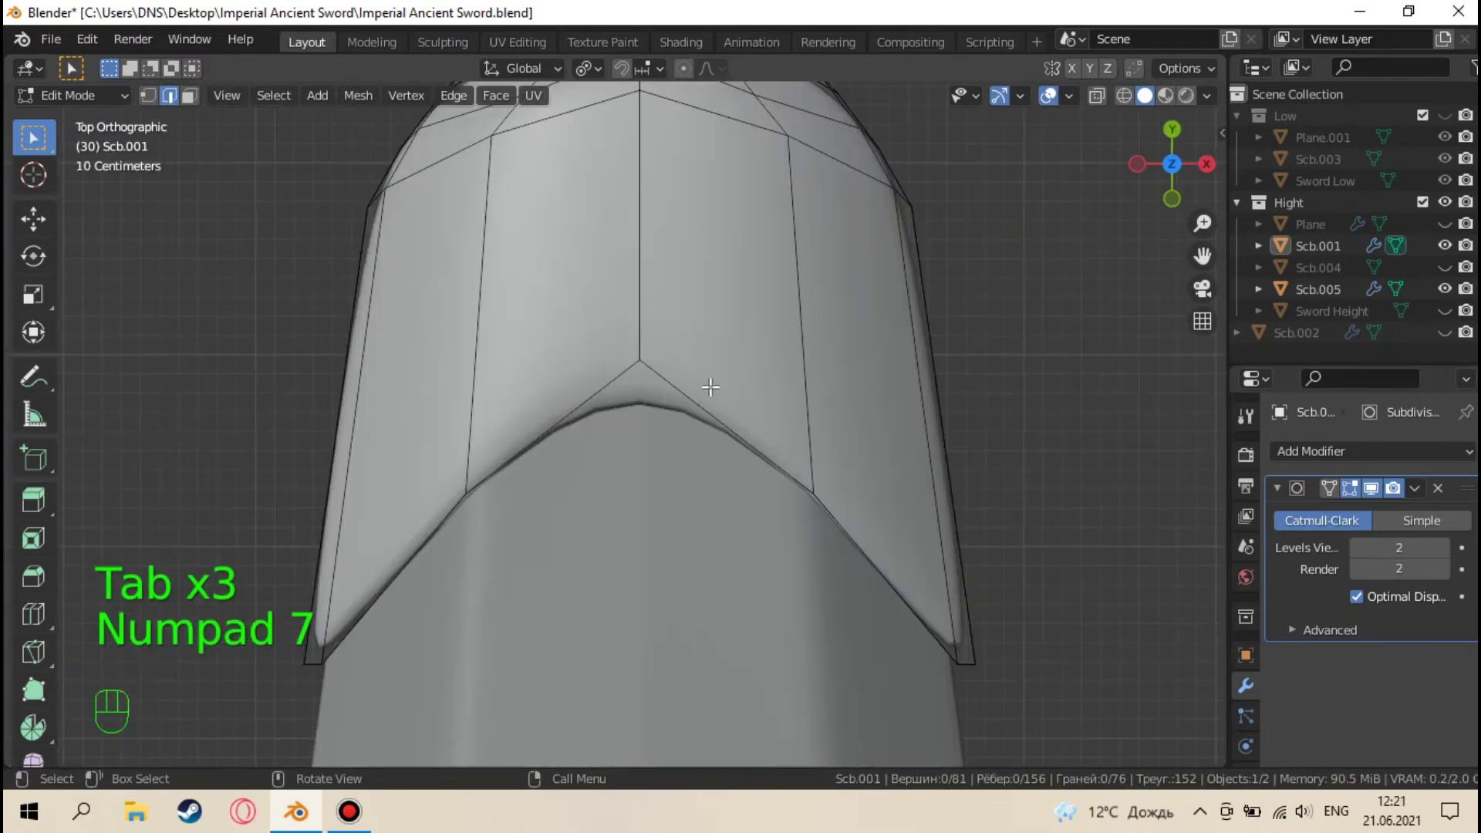
# Add a loop cut around the notch and slide/move tip vertices of Scb.001 into a tighter shape
pyautogui.press('ctrl+r')
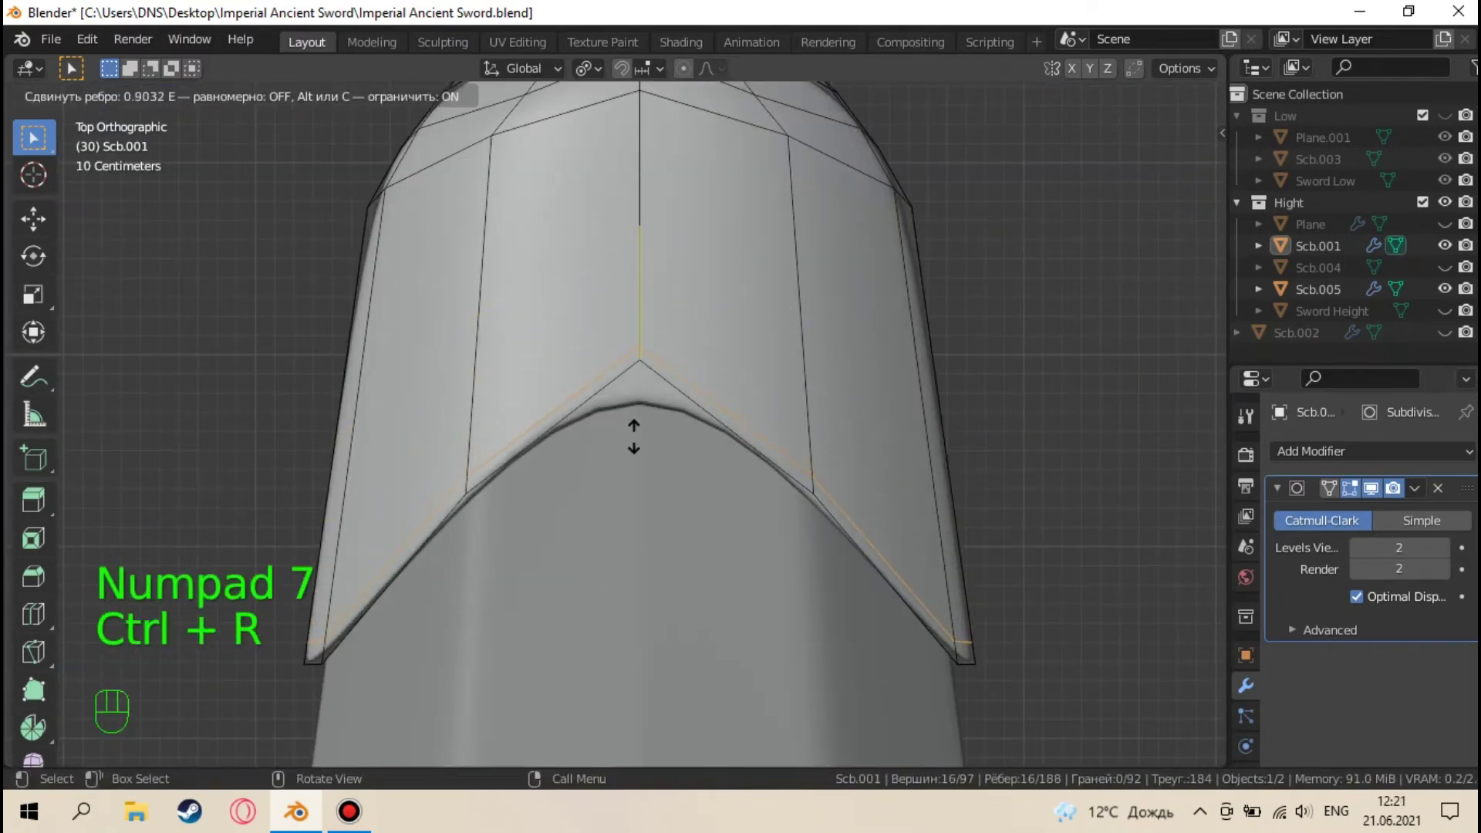
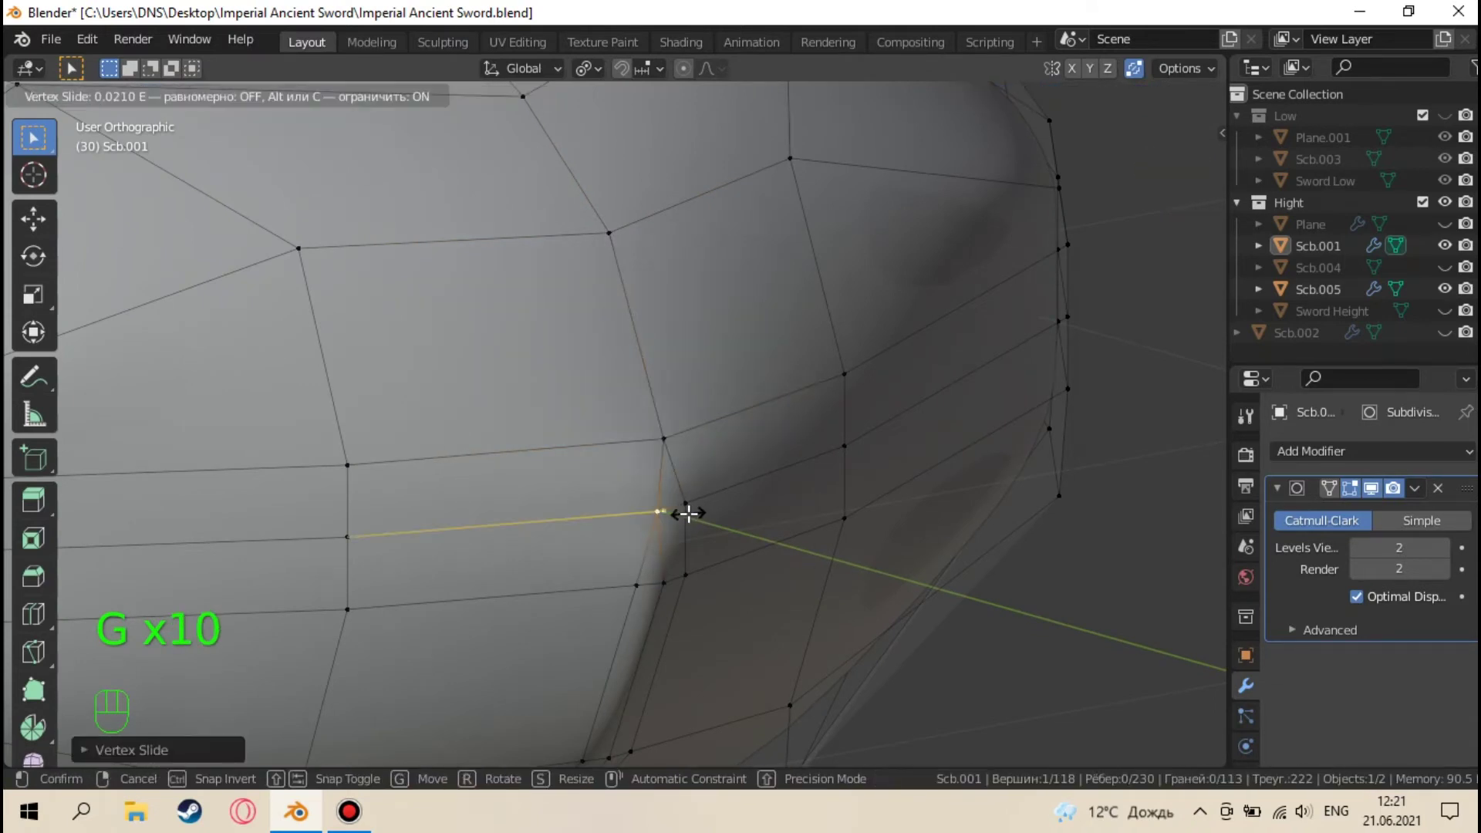
pyautogui.press('ctrl+x')
pyautogui.press('ctrl+z')
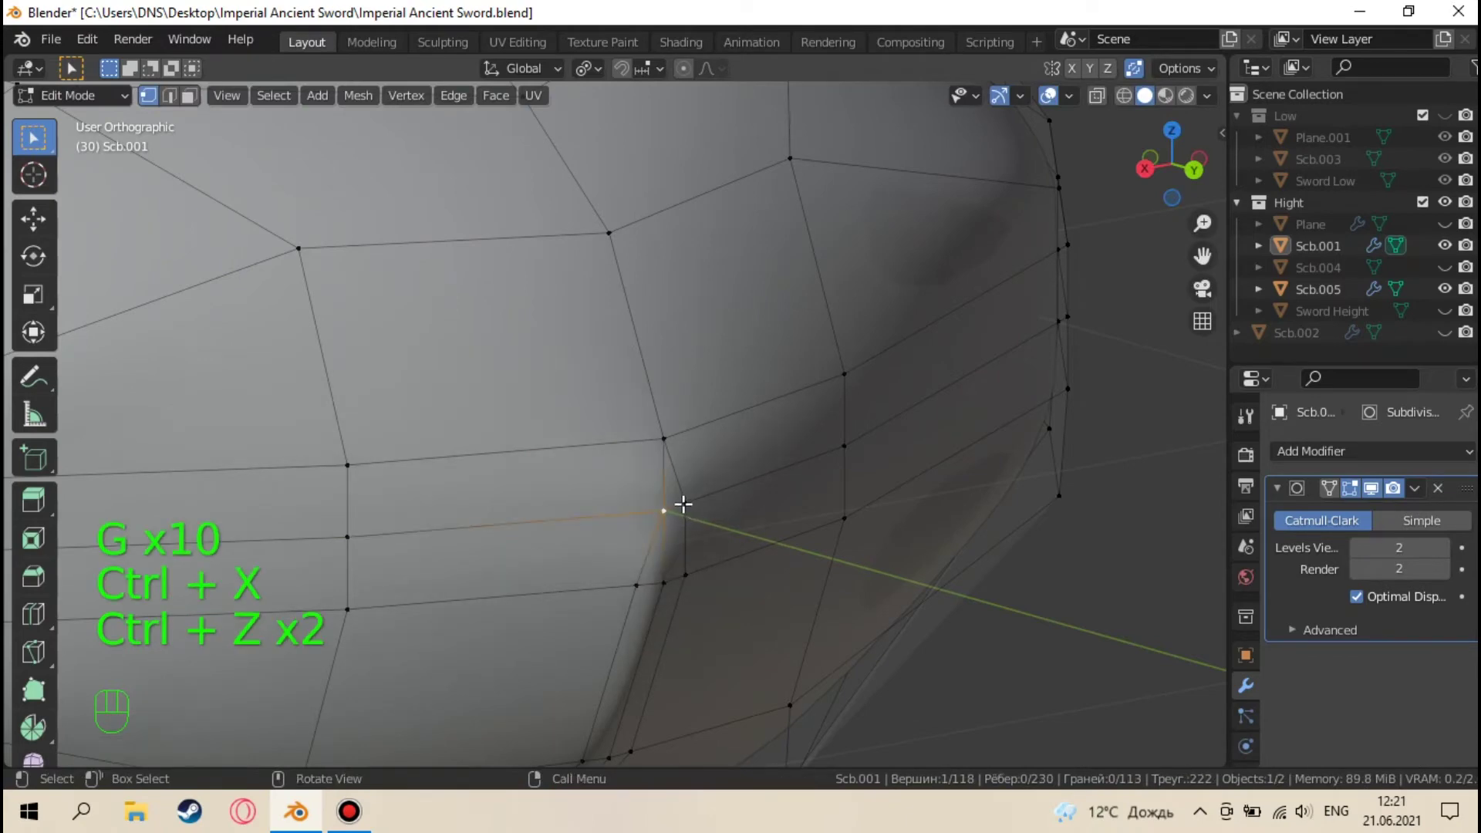
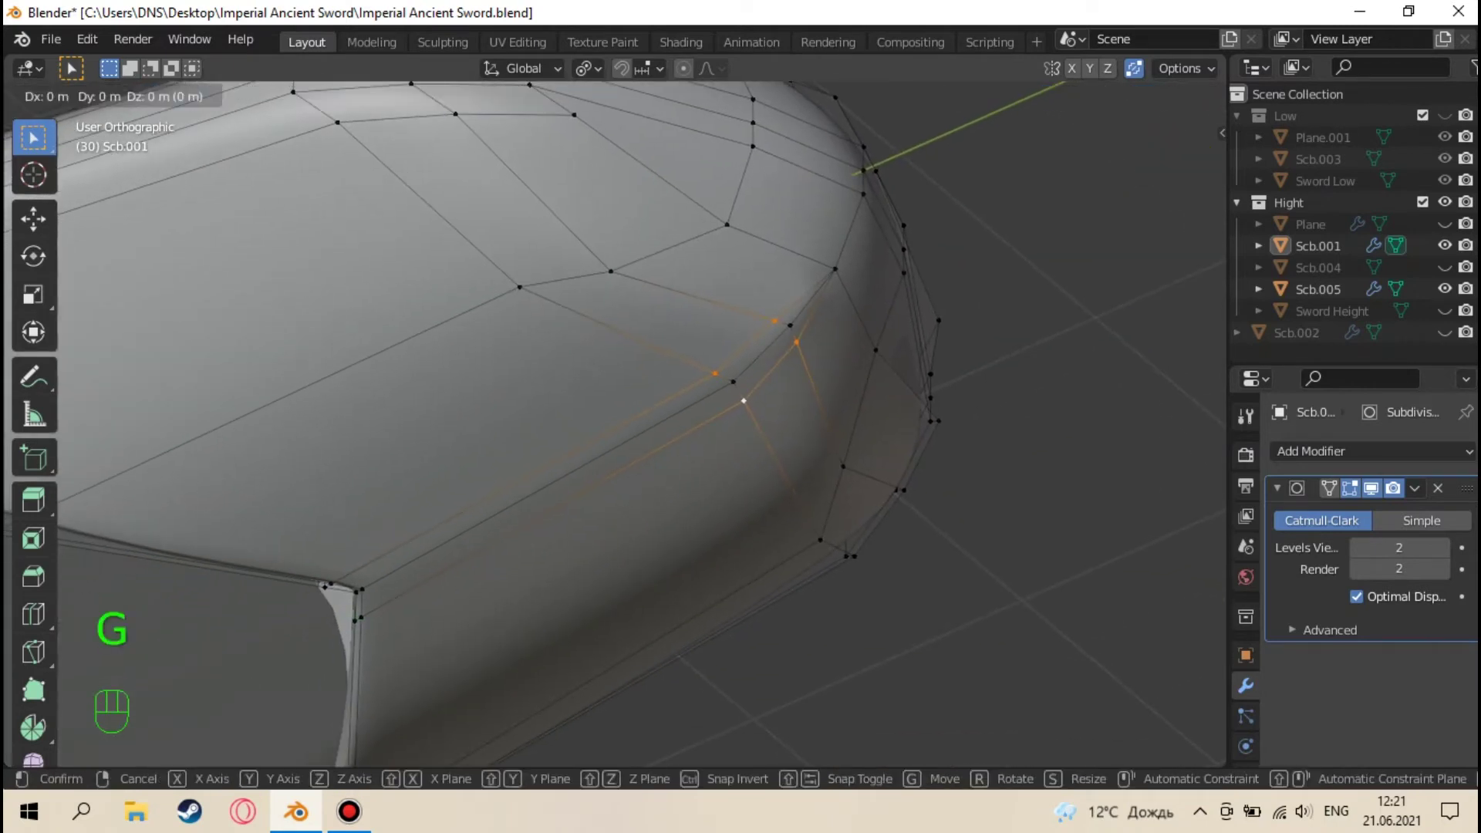
pyautogui.press('ctrl+z')
pyautogui.press('g')
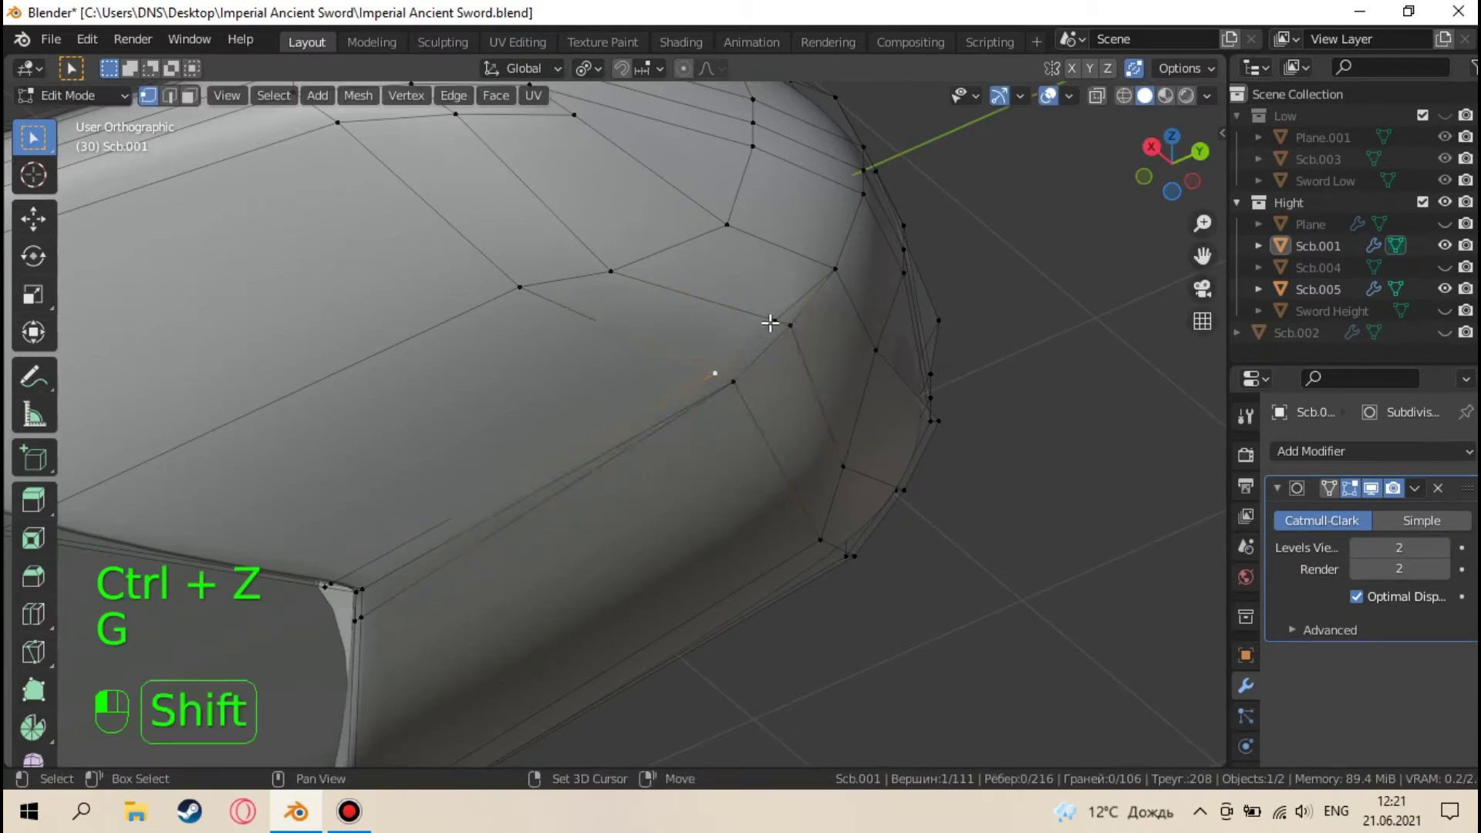
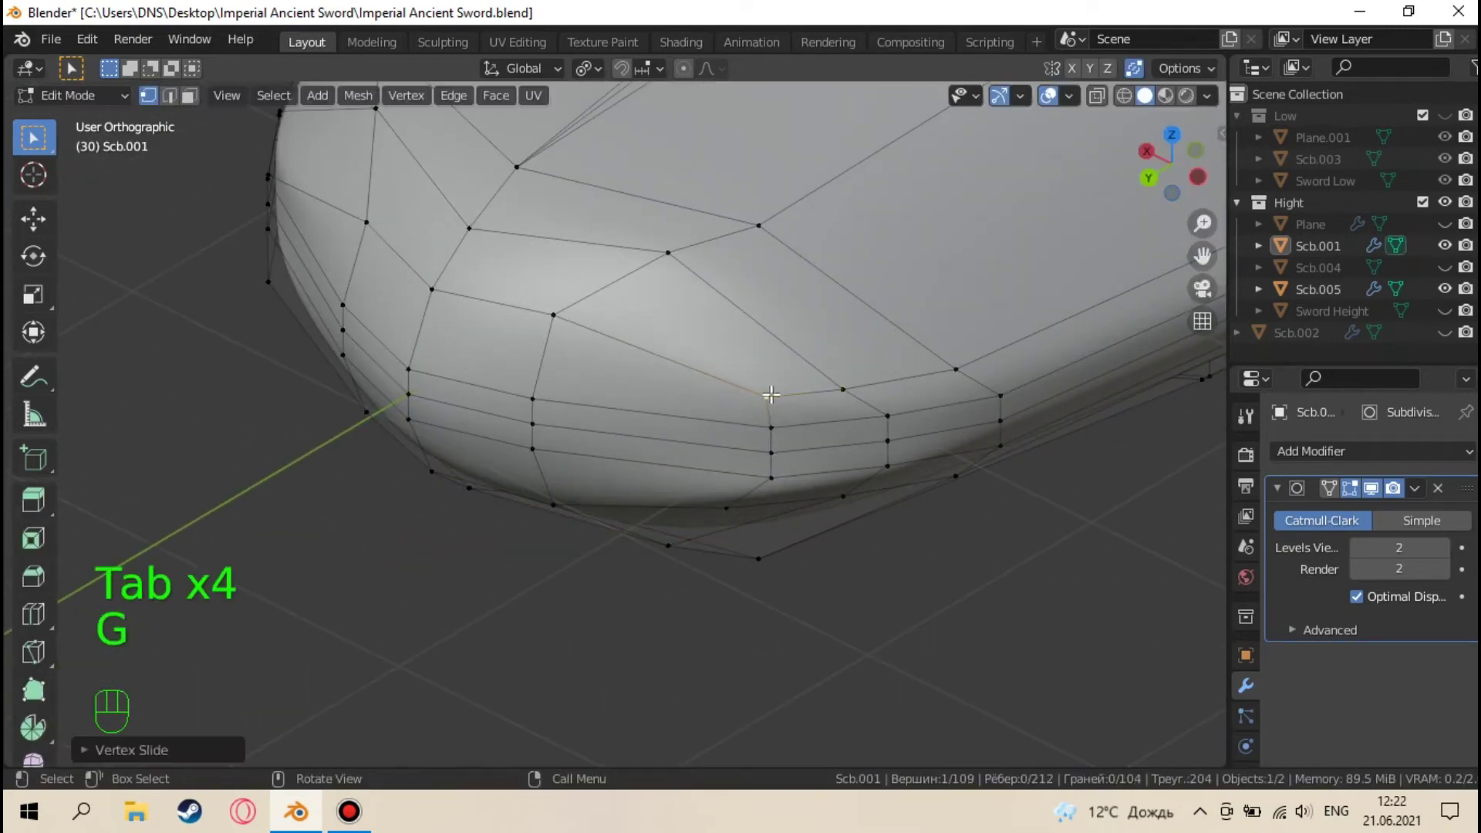
# Slide the tip corner vertices of Scb.001, checking the underside between edits
pyautogui.press('Tab')
pyautogui.moveTo(677, 385); pyautogui.dragTo(618, 318)
pyautogui.press('Tab')
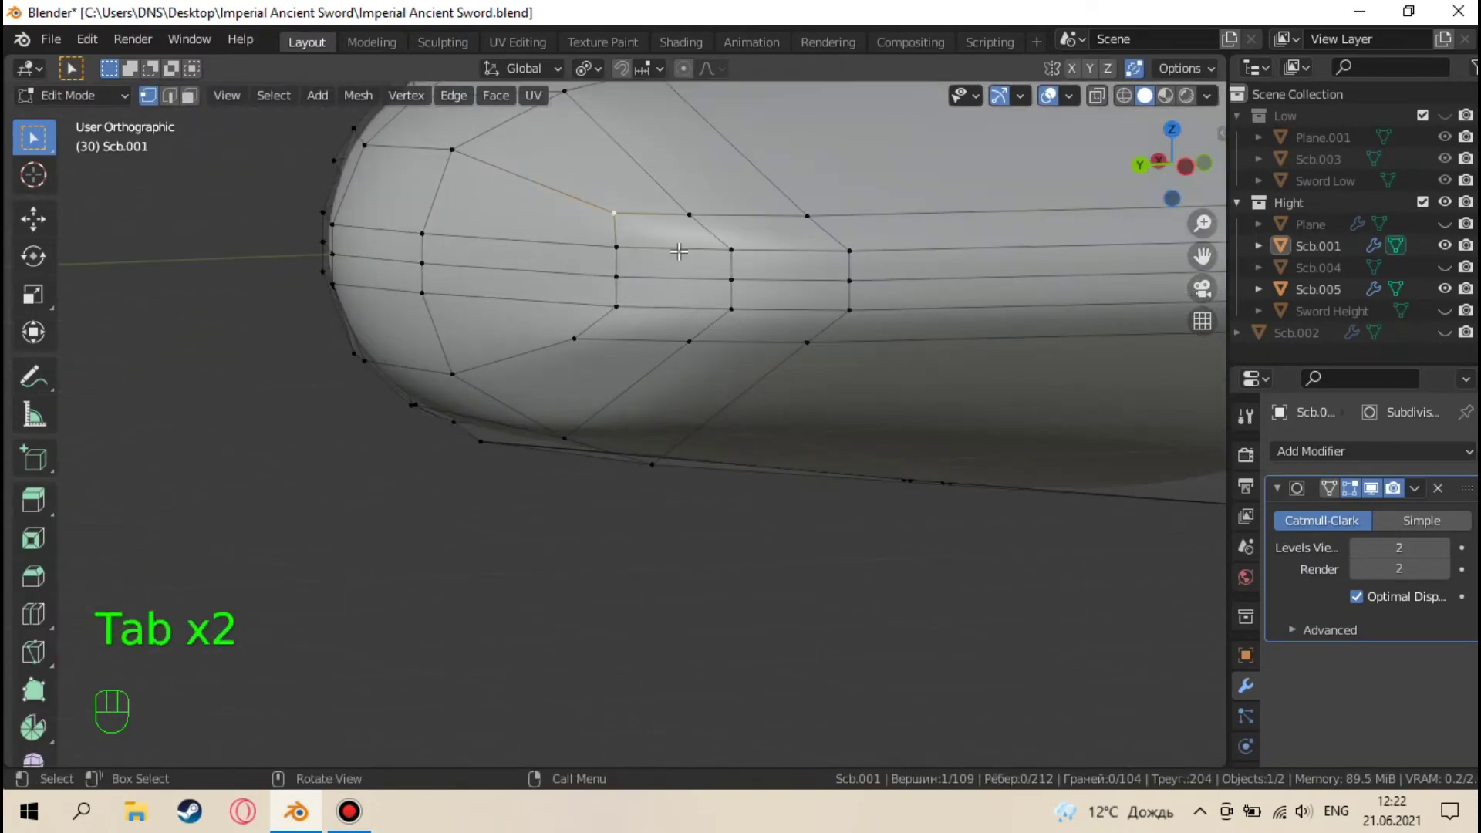
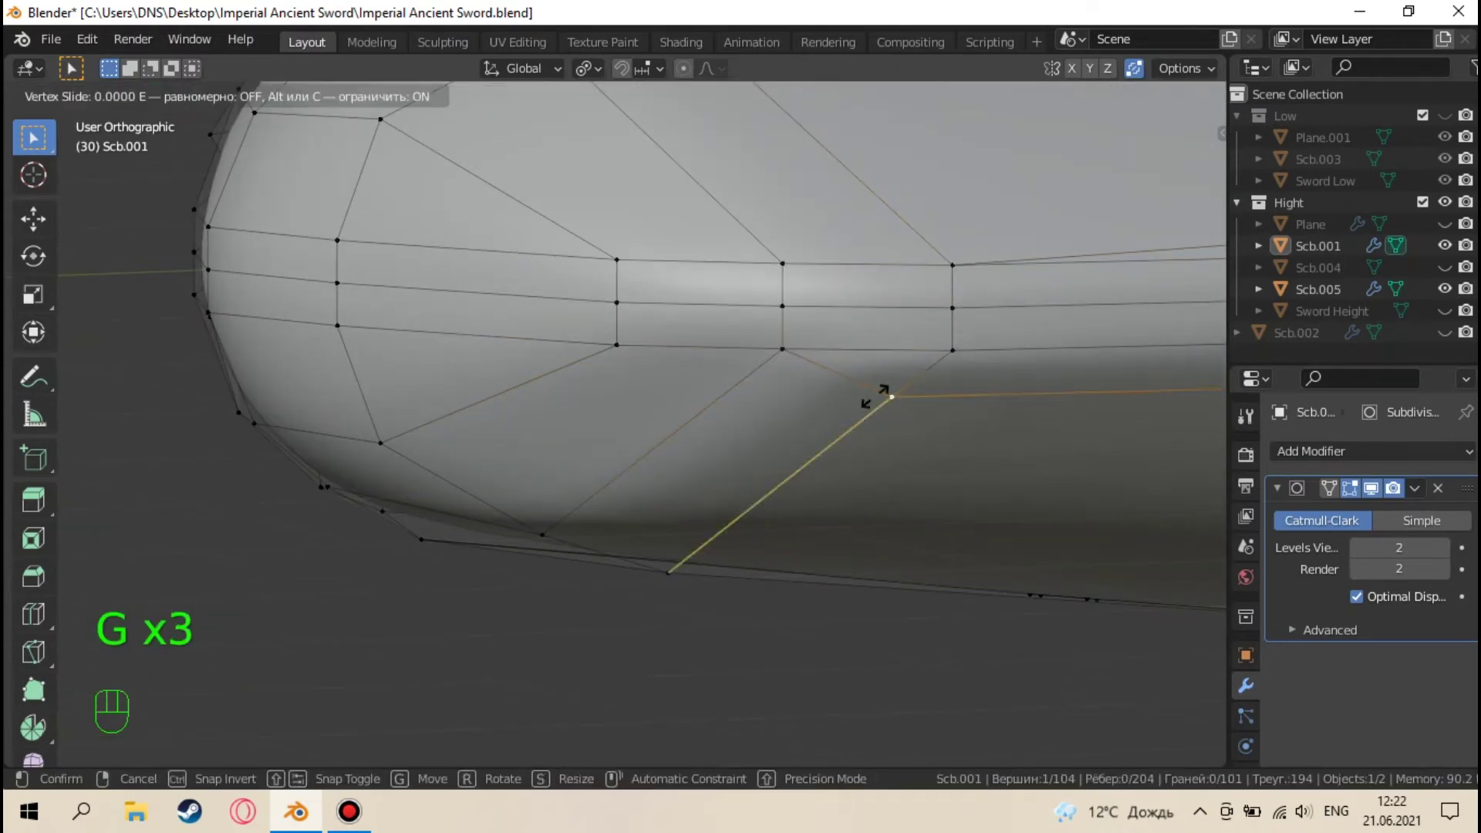
pyautogui.press('Tab')
pyautogui.moveTo(777, 380); pyautogui.dragTo(899, 495)
pyautogui.press('Tab')
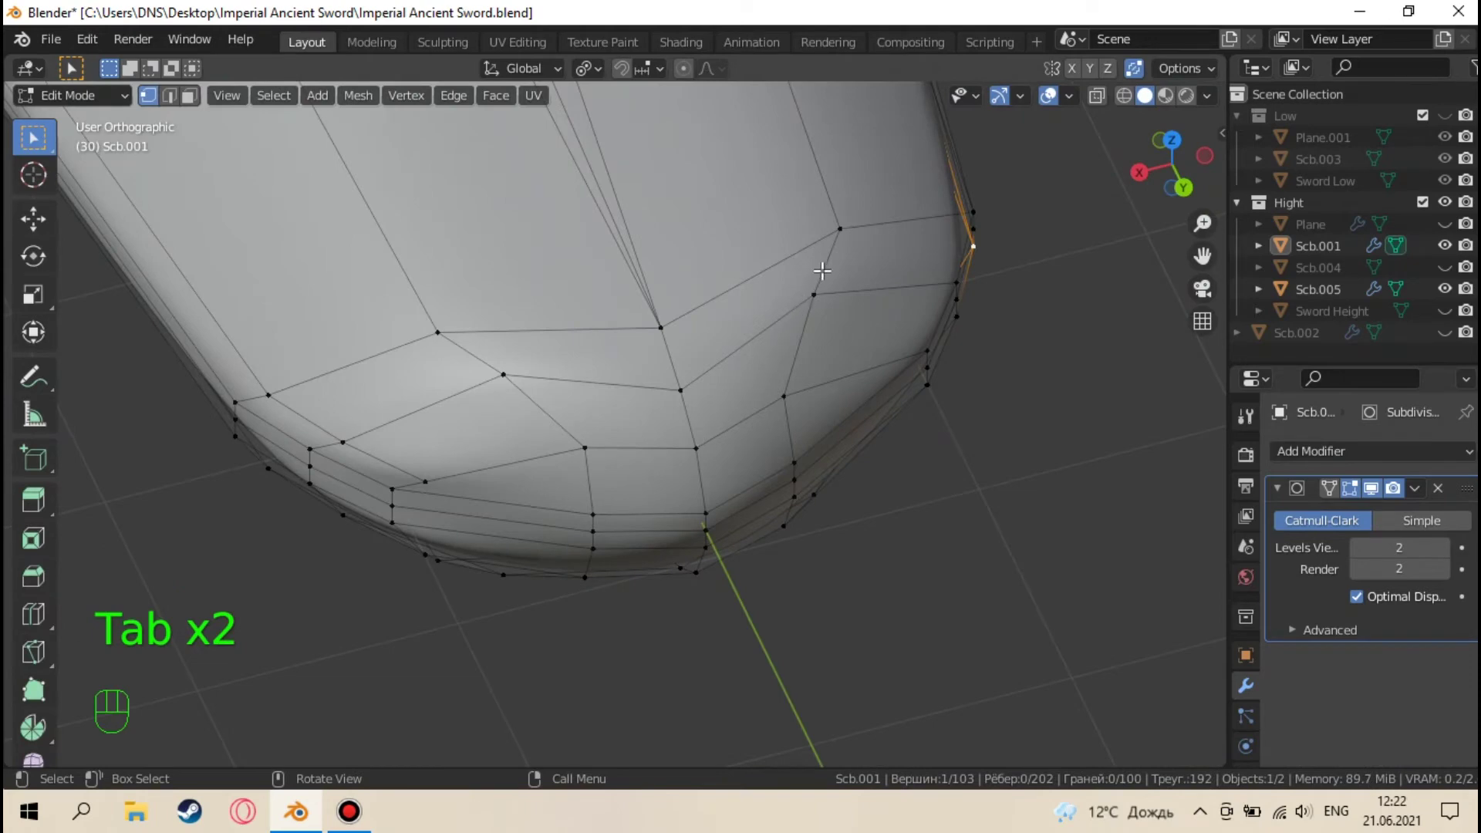
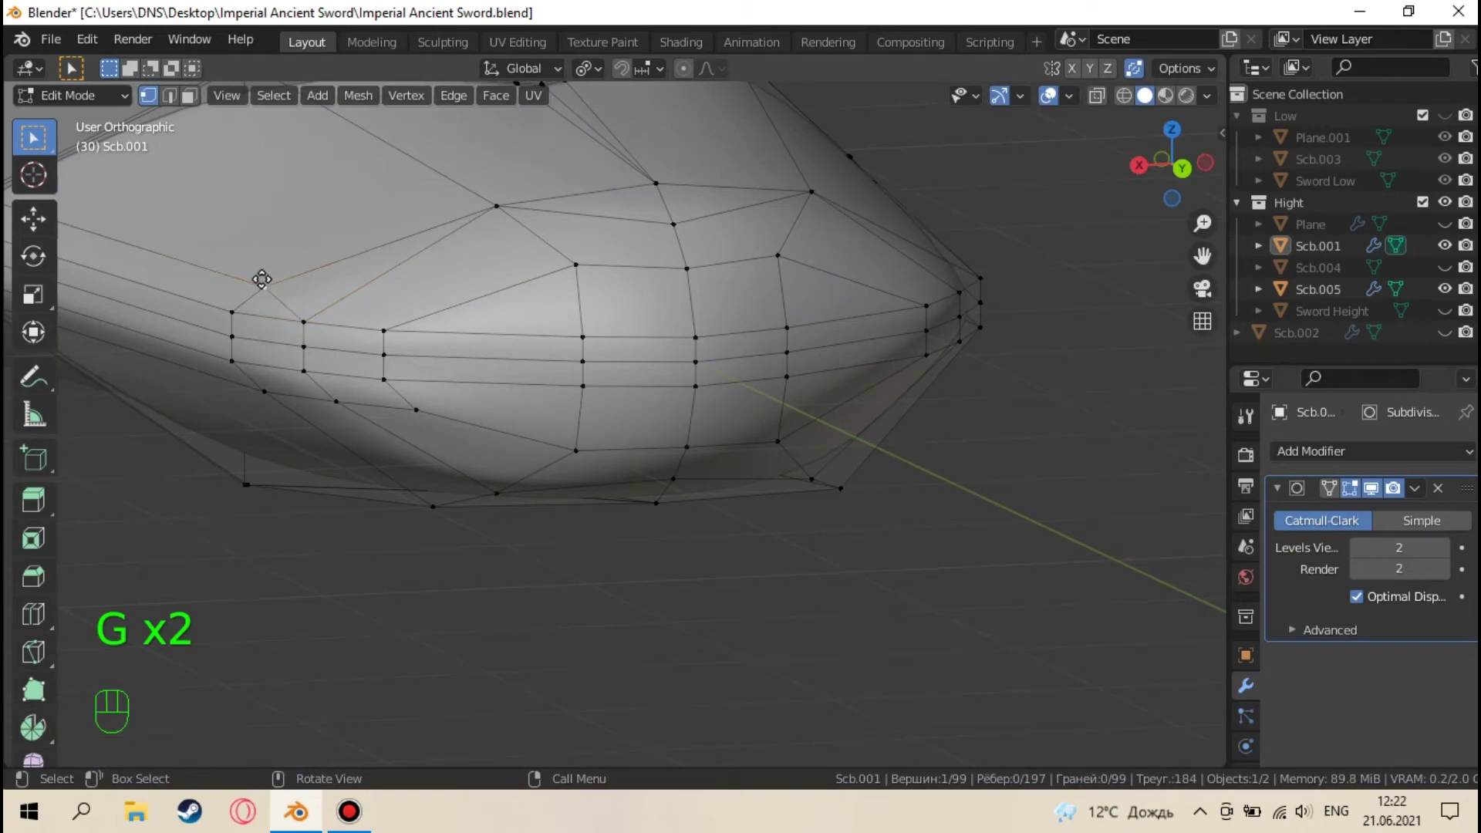
# Merge the blade-tip vertices down to 90 and inspect the tapered tip from above
pyautogui.press('Tab')
pyautogui.moveTo(488, 368); pyautogui.dragTo(516, 245)
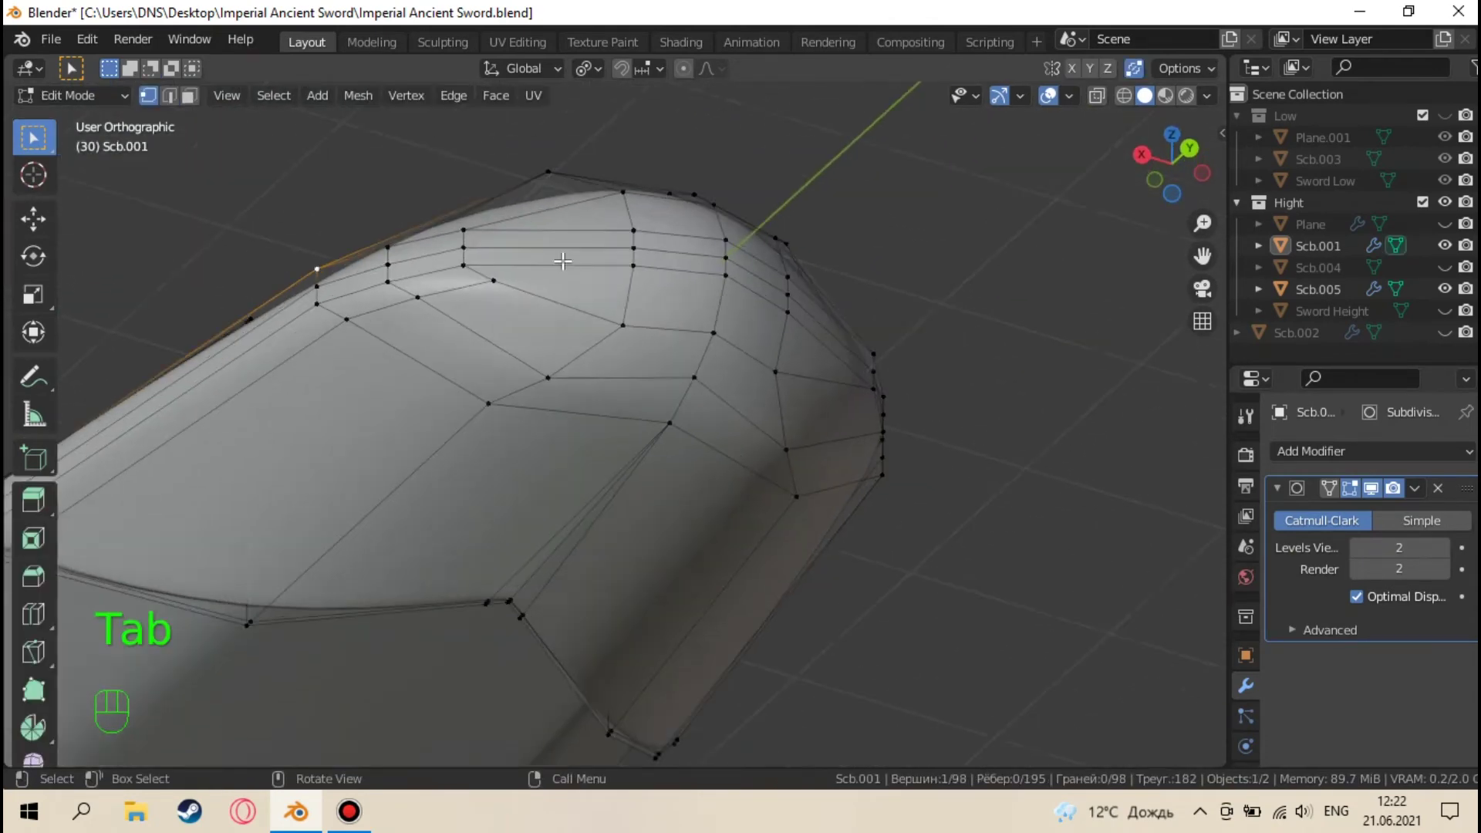
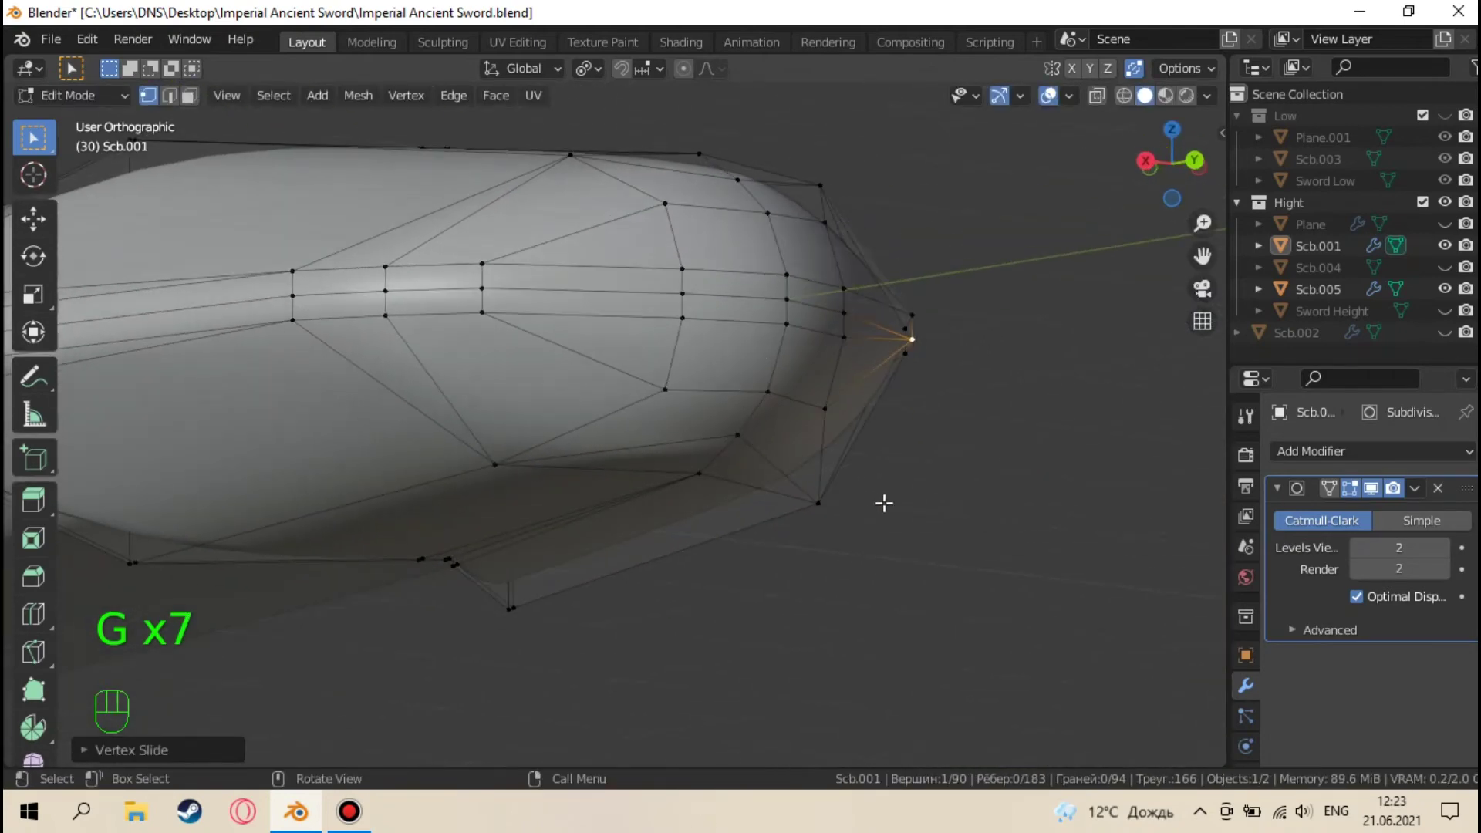
pyautogui.press('Tab')
pyautogui.moveTo(893, 489); pyautogui.dragTo(826, 447)
pyautogui.press('Tab')
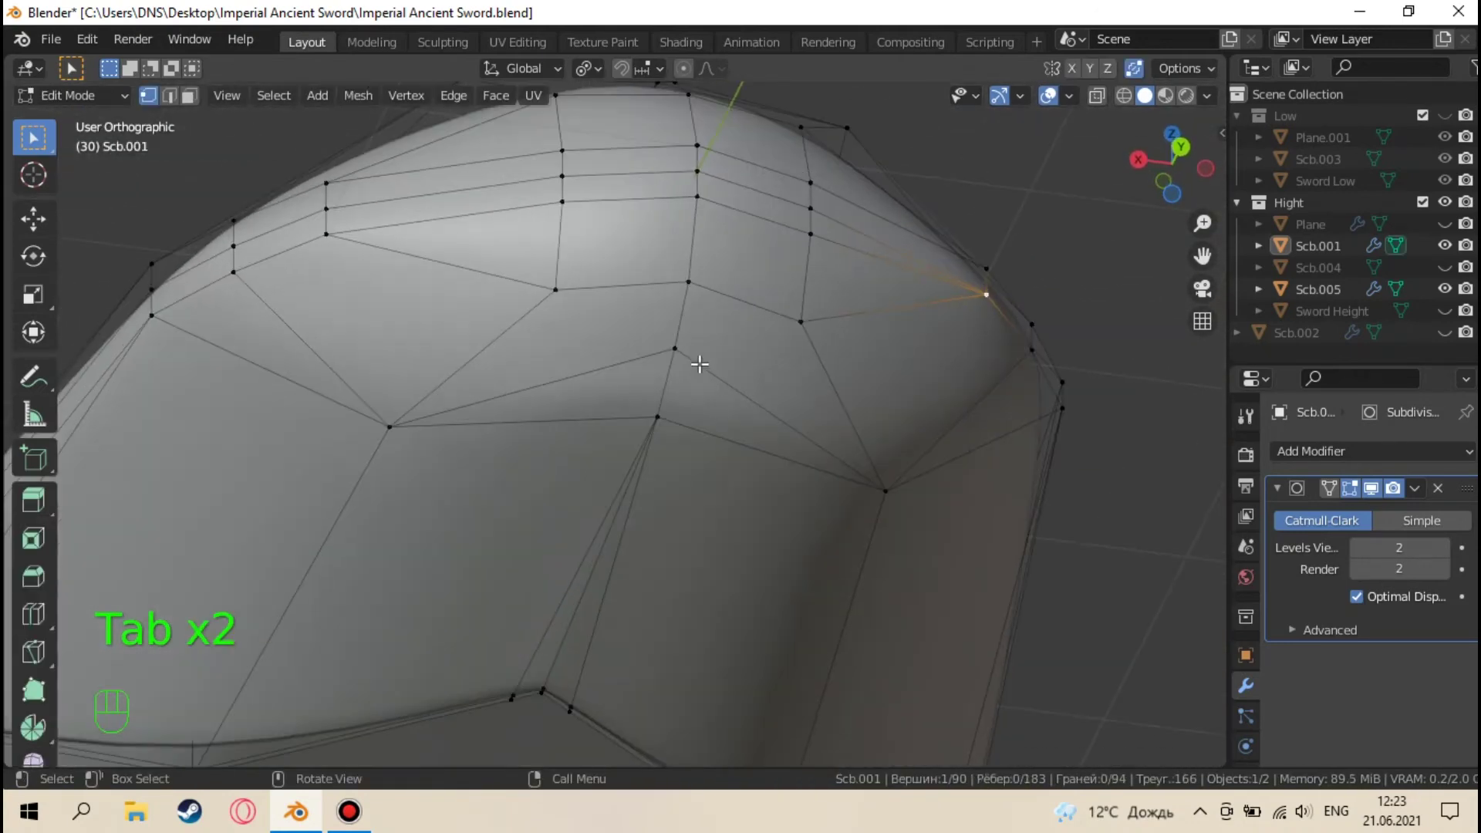
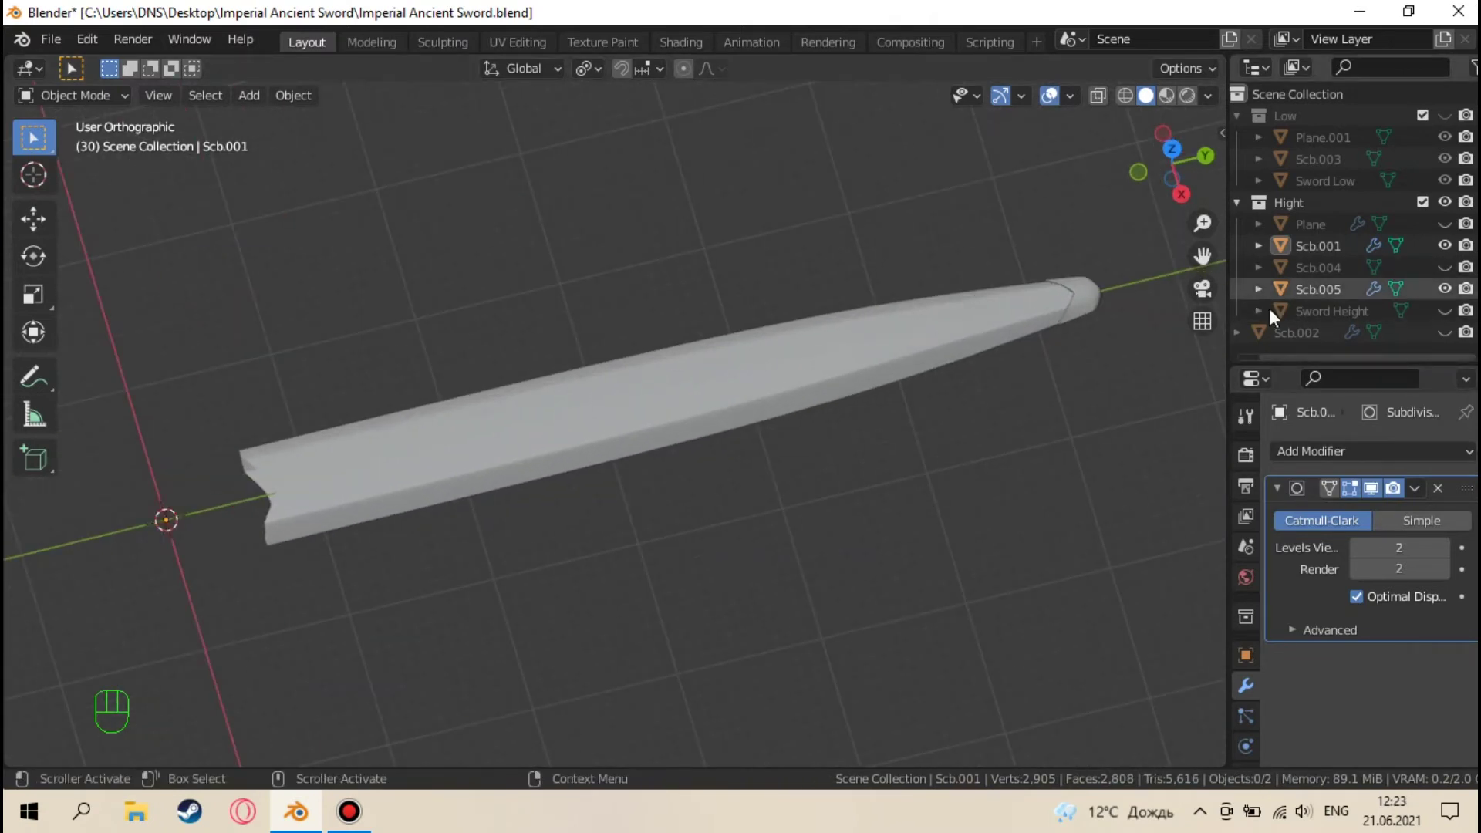
# Select the guard piece Scb.004 in the Outliner and orbit around it
pyautogui.click(1454, 275)
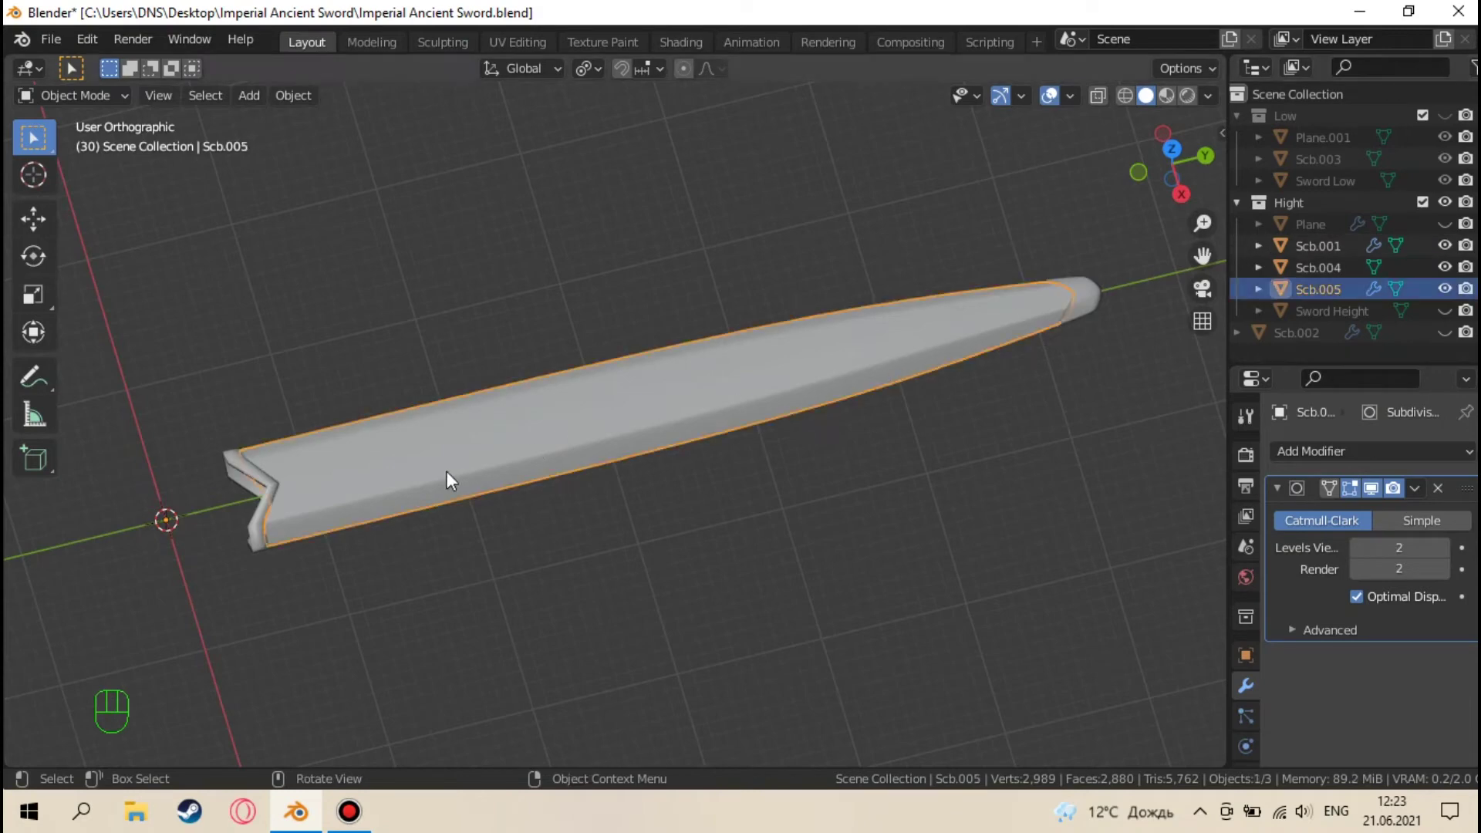
pyautogui.moveTo(418, 484); pyautogui.dragTo(833, 385)
pyautogui.click(1442, 292)
pyautogui.moveTo(667, 410); pyautogui.dragTo(639, 444)
pyautogui.moveTo(648, 409); pyautogui.dragTo(690, 398)
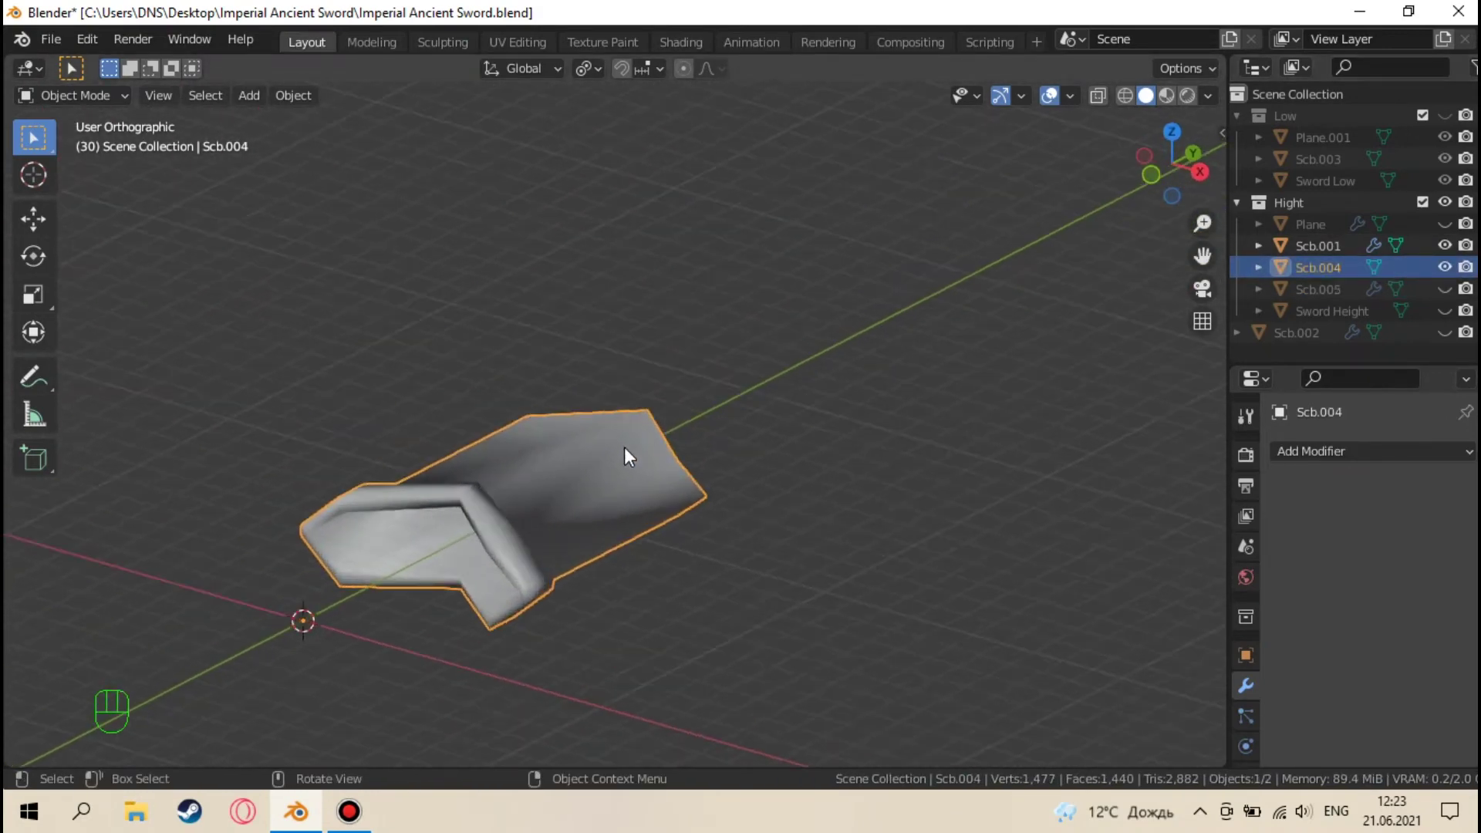
pyautogui.middleClick(634, 436)
# Give Scb.004 a two-segment Bevel modifier plus a Subdivision Surface at viewport level 2
pyautogui.moveTo(1299, 448); pyautogui.dragTo(1055, 124)
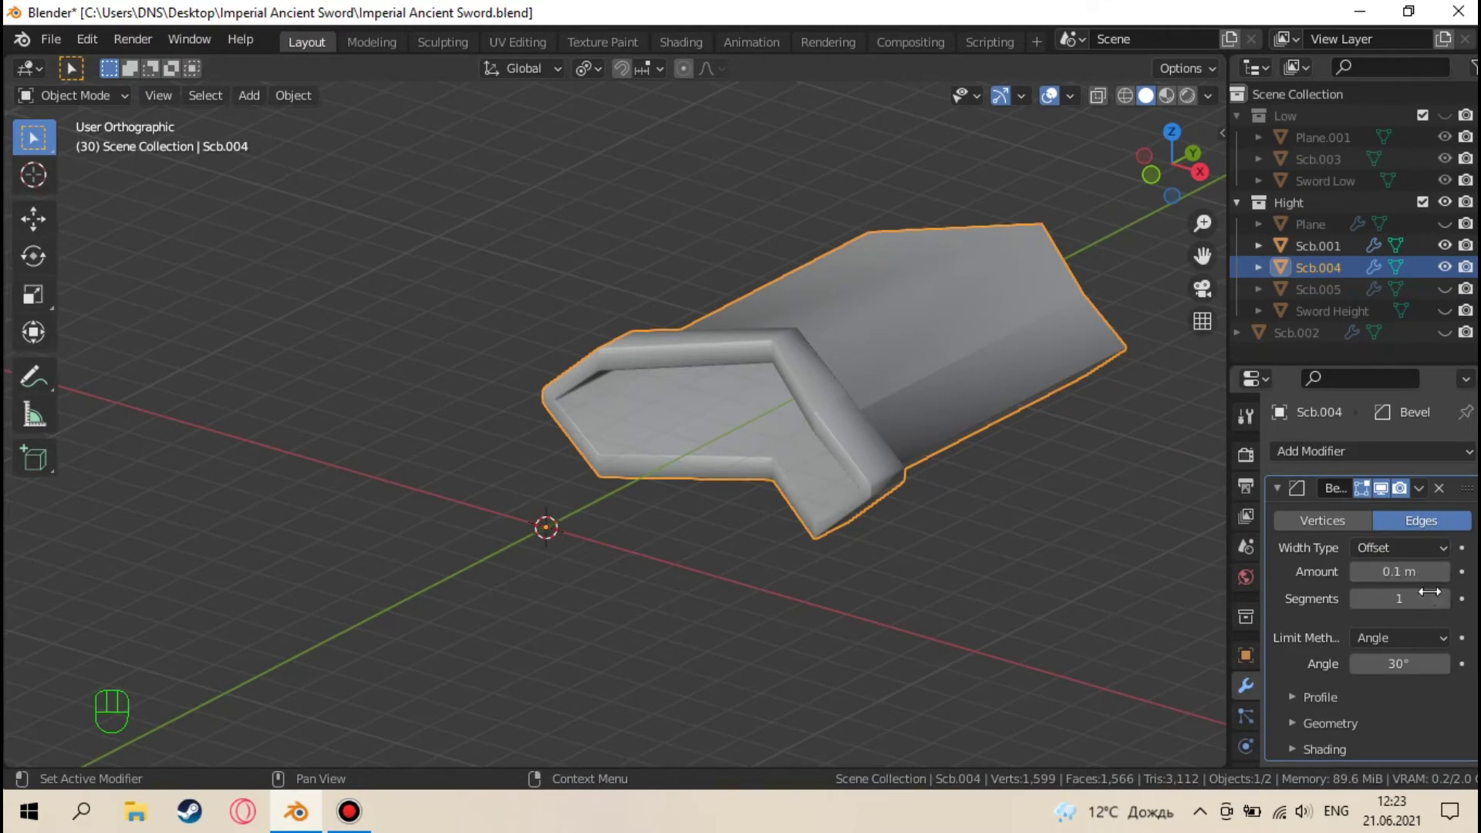
pyautogui.click(1452, 609)
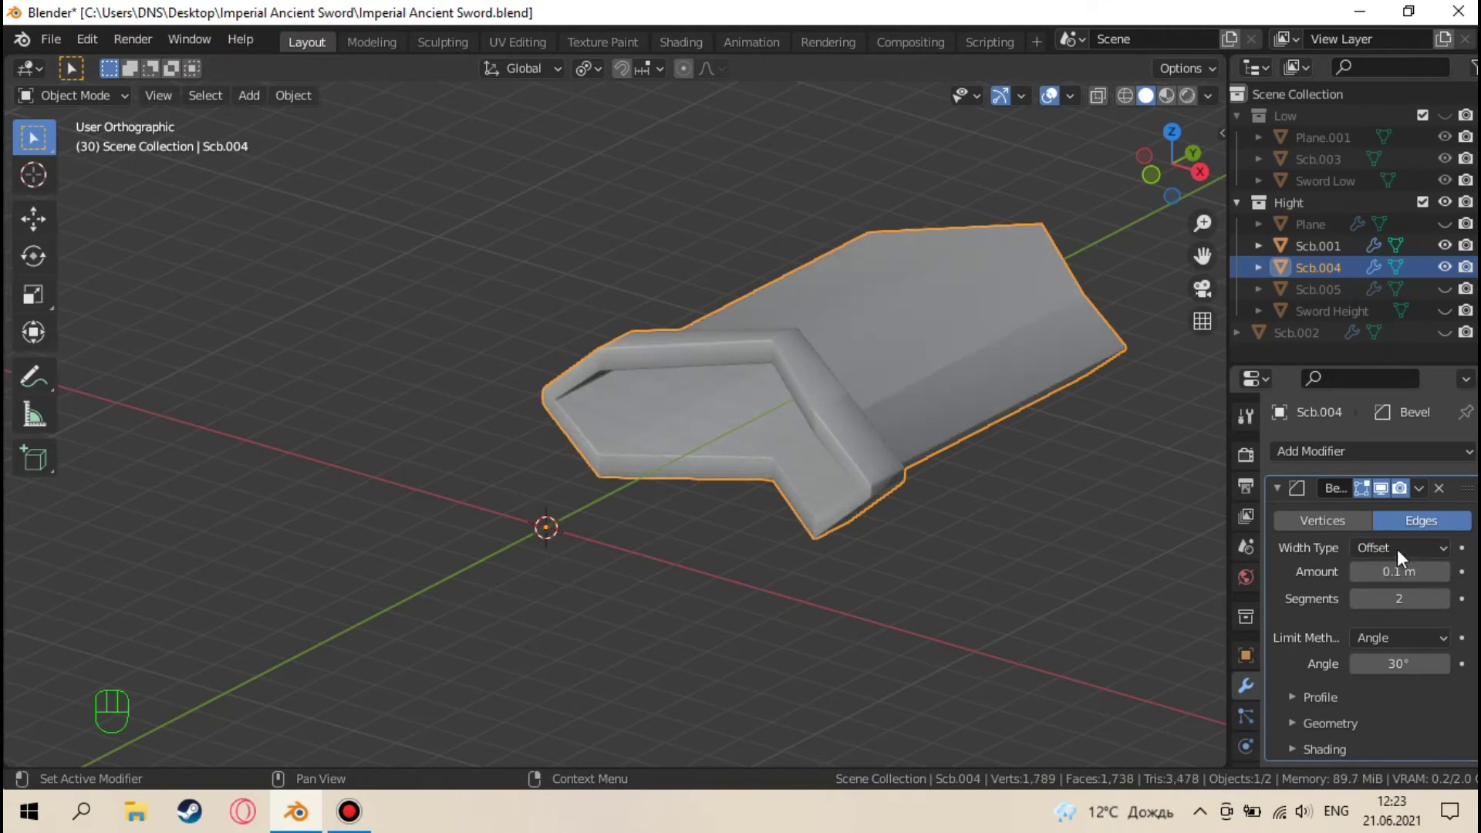
pyautogui.click(1280, 495)
pyautogui.moveTo(1319, 461); pyautogui.dragTo(1086, 337)
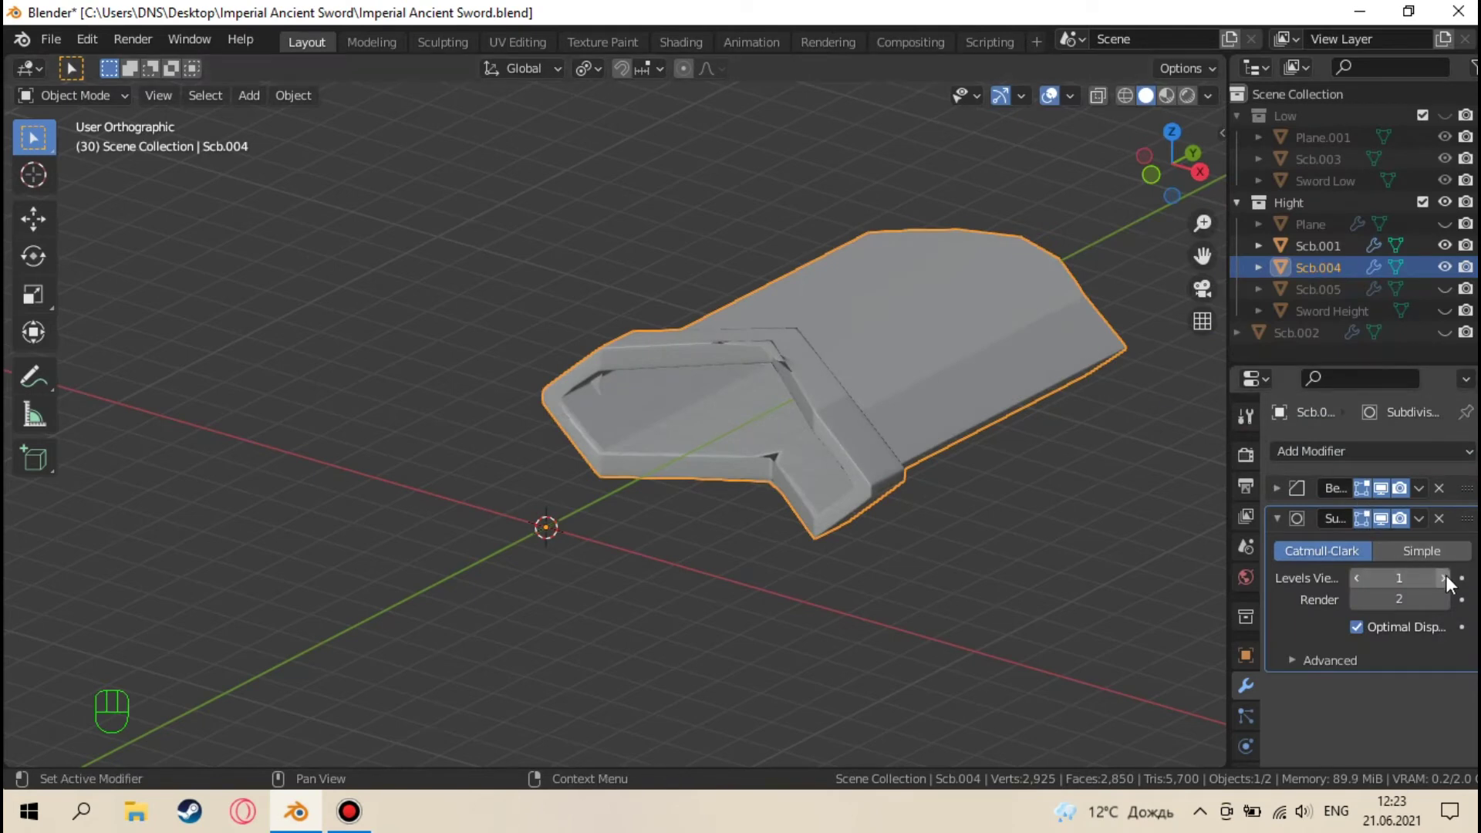
pyautogui.click(1454, 581)
pyautogui.moveTo(981, 481); pyautogui.dragTo(858, 506)
pyautogui.moveTo(766, 437); pyautogui.dragTo(779, 462)
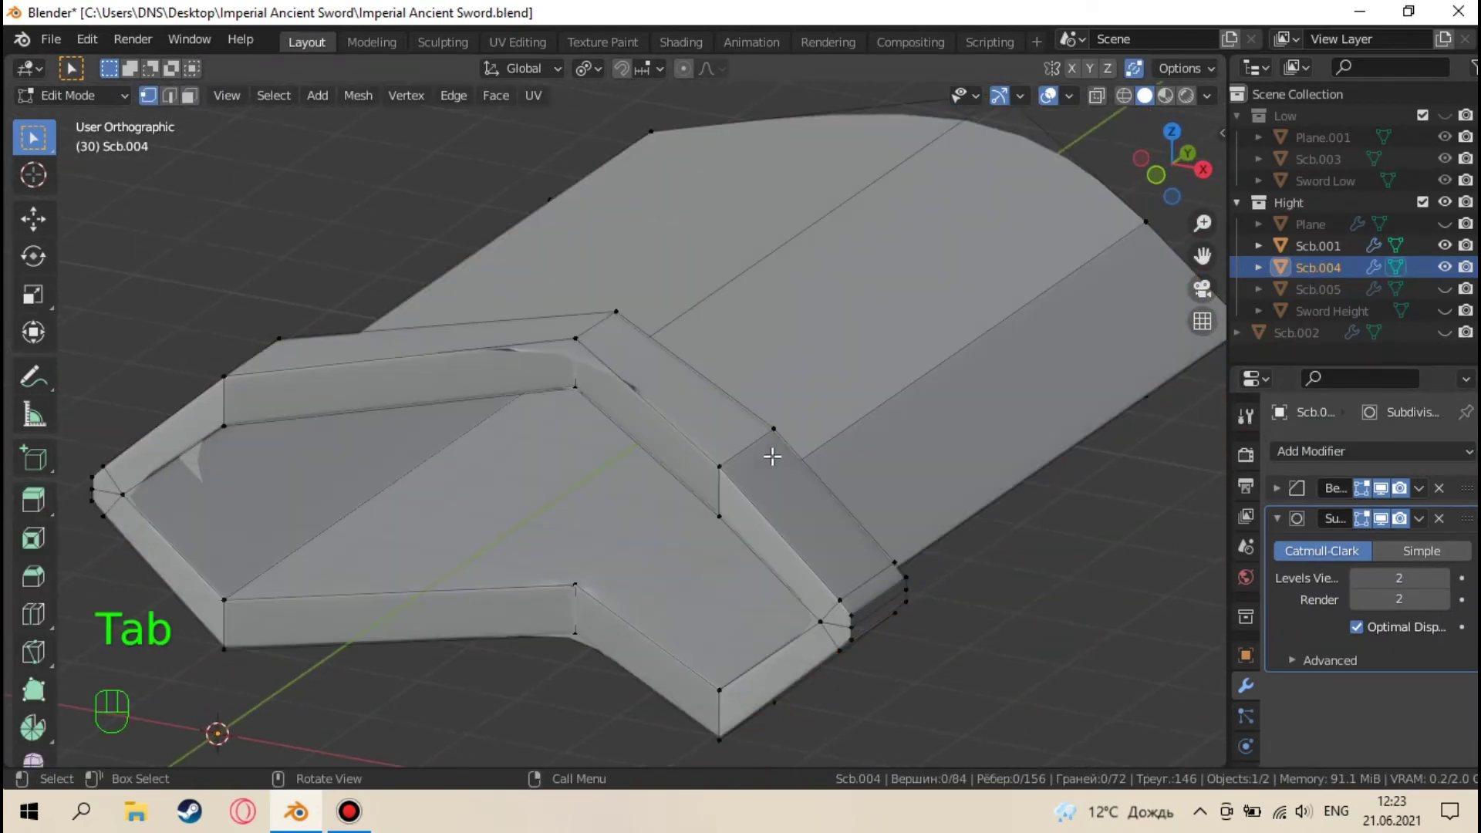
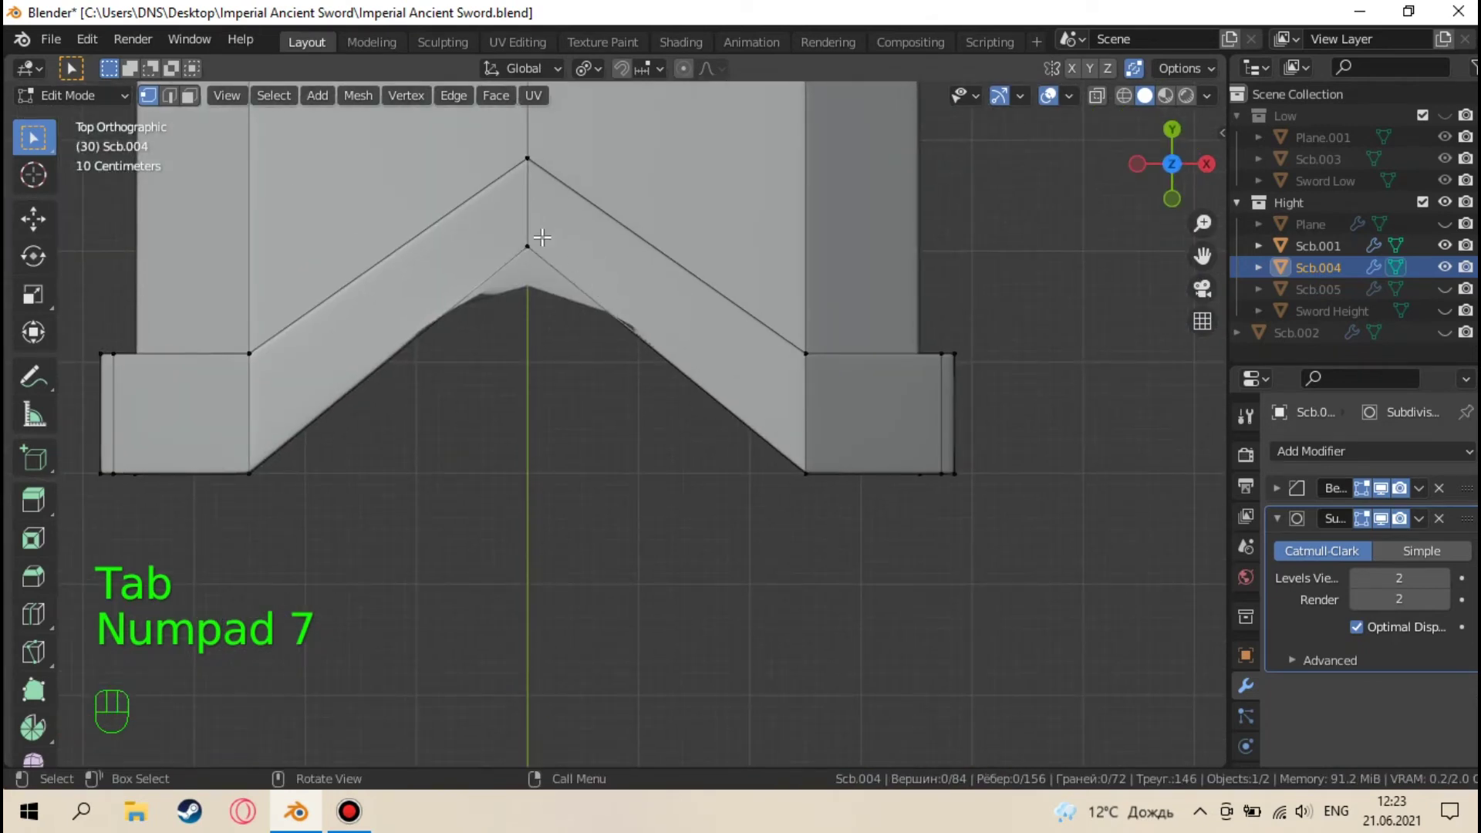
# Slide the V-notch edge loop into place and apply Scb.004's Bevel and Subdivision modifiers
pyautogui.press('ctrl+r')
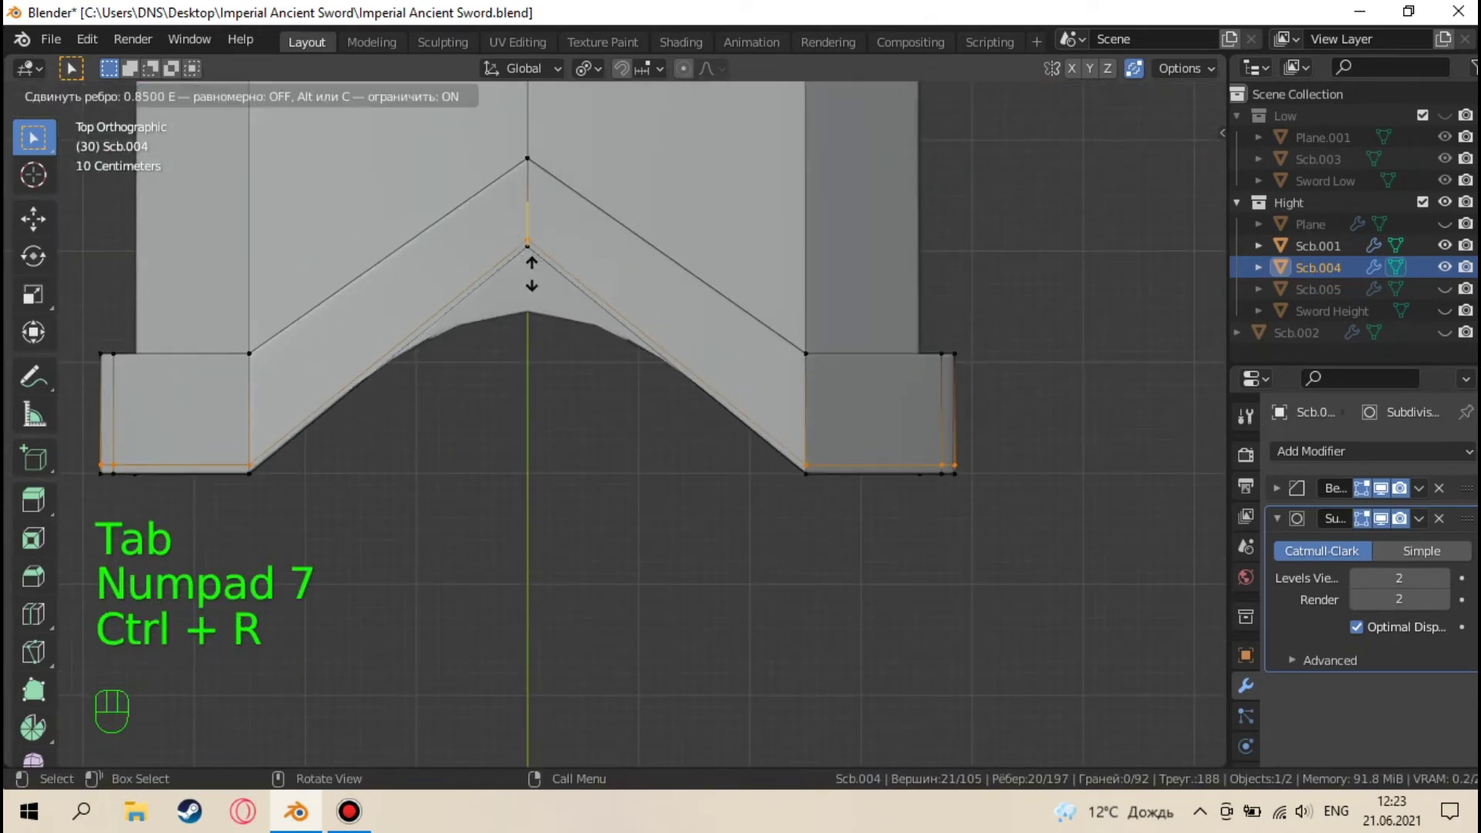
pyautogui.press('ctrl+z')
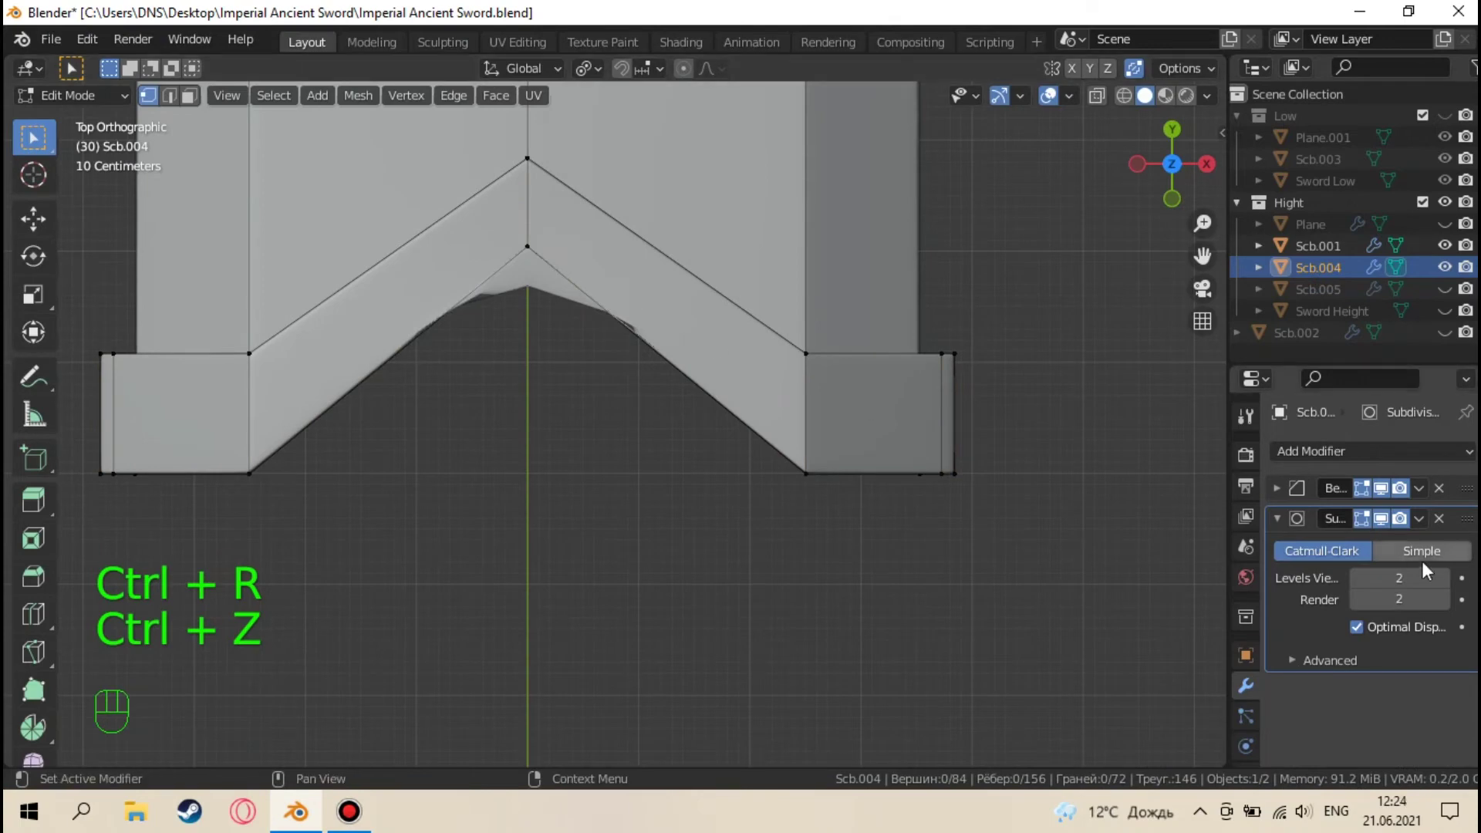
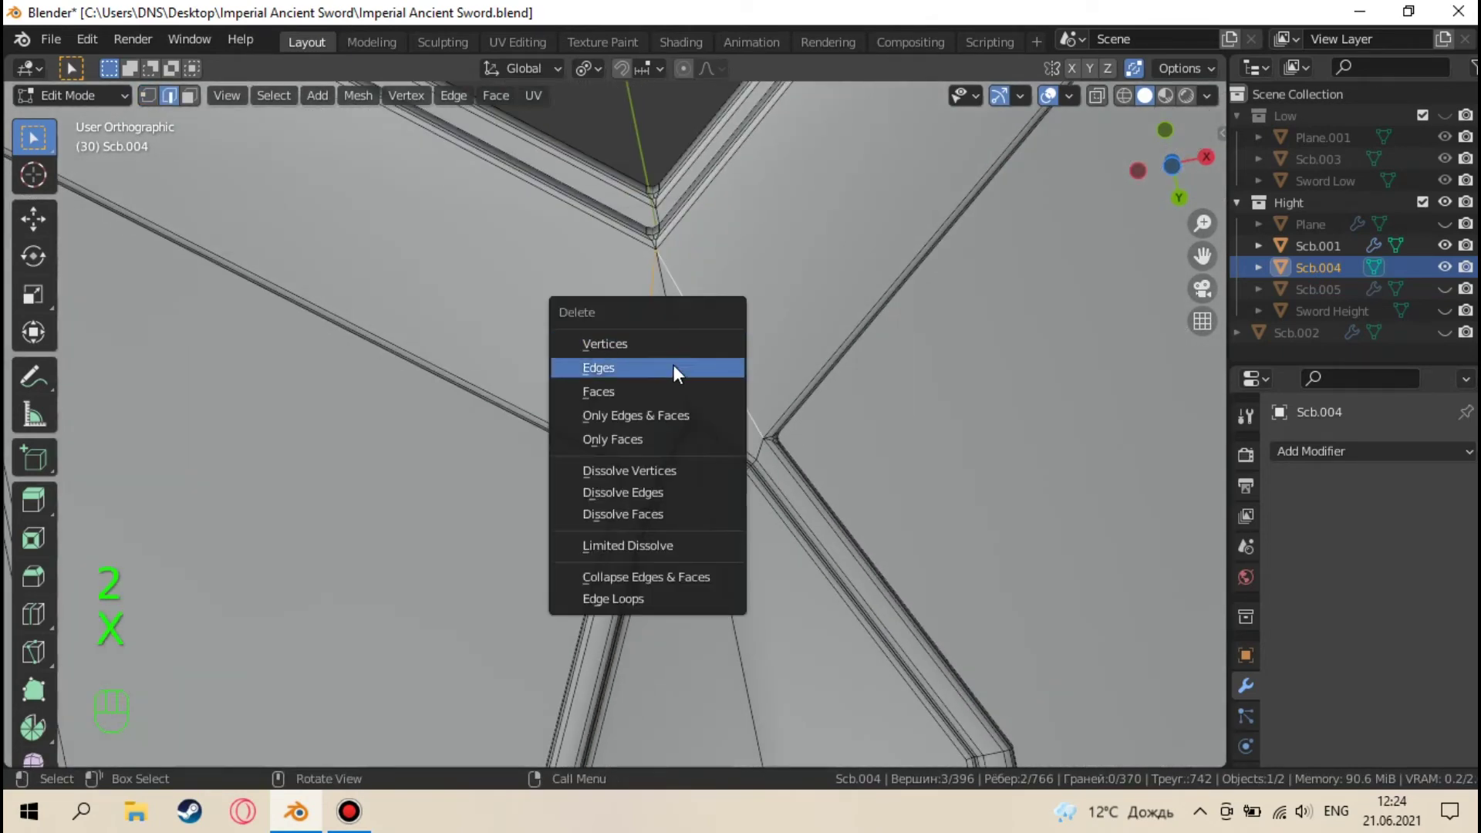
# Dissolve the stray edge at the inner corner of the guard mesh Scb.004
pyautogui.press('Tab')
pyautogui.moveTo(691, 359); pyautogui.dragTo(651, 213)
pyautogui.press('ctrl+z')
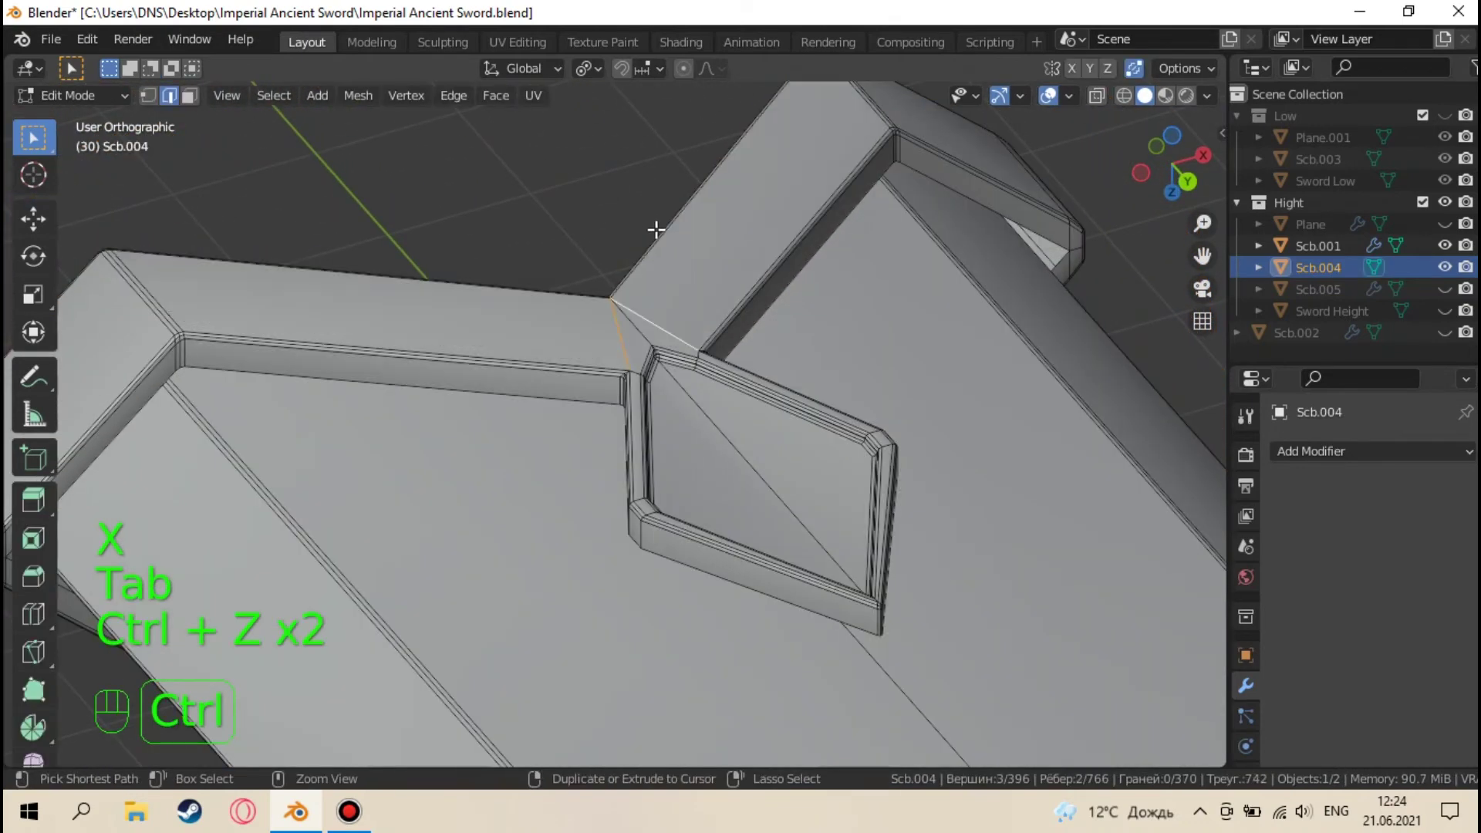
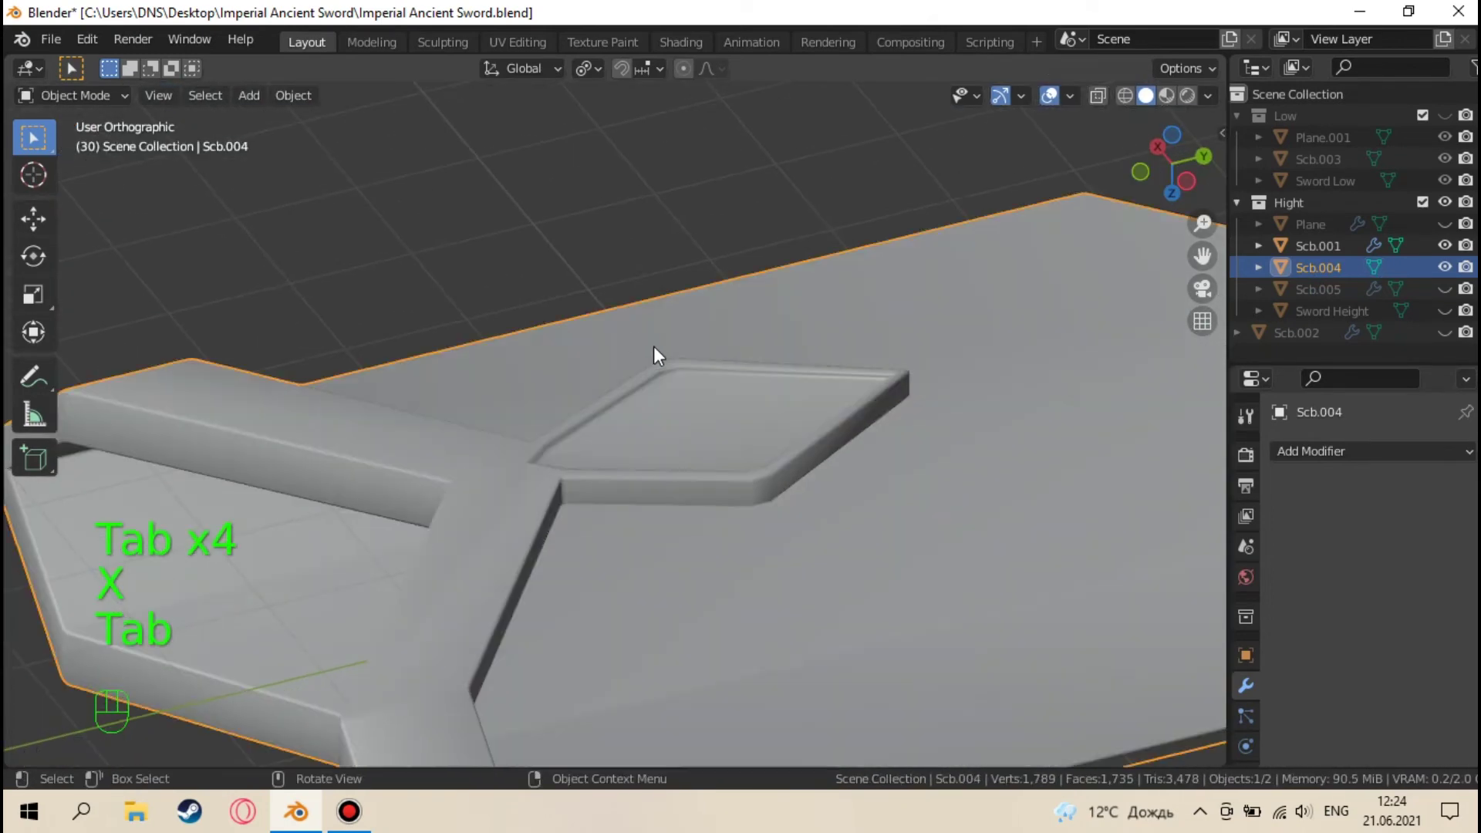
# Return to Object Mode and orbit to Top view to check the corner shading is smooth
pyautogui.moveTo(615, 388); pyautogui.dragTo(326, 341)
pyautogui.moveTo(580, 354); pyautogui.dragTo(633, 564)
pyautogui.press('KP_7')
pyautogui.press('shift+KP_7')
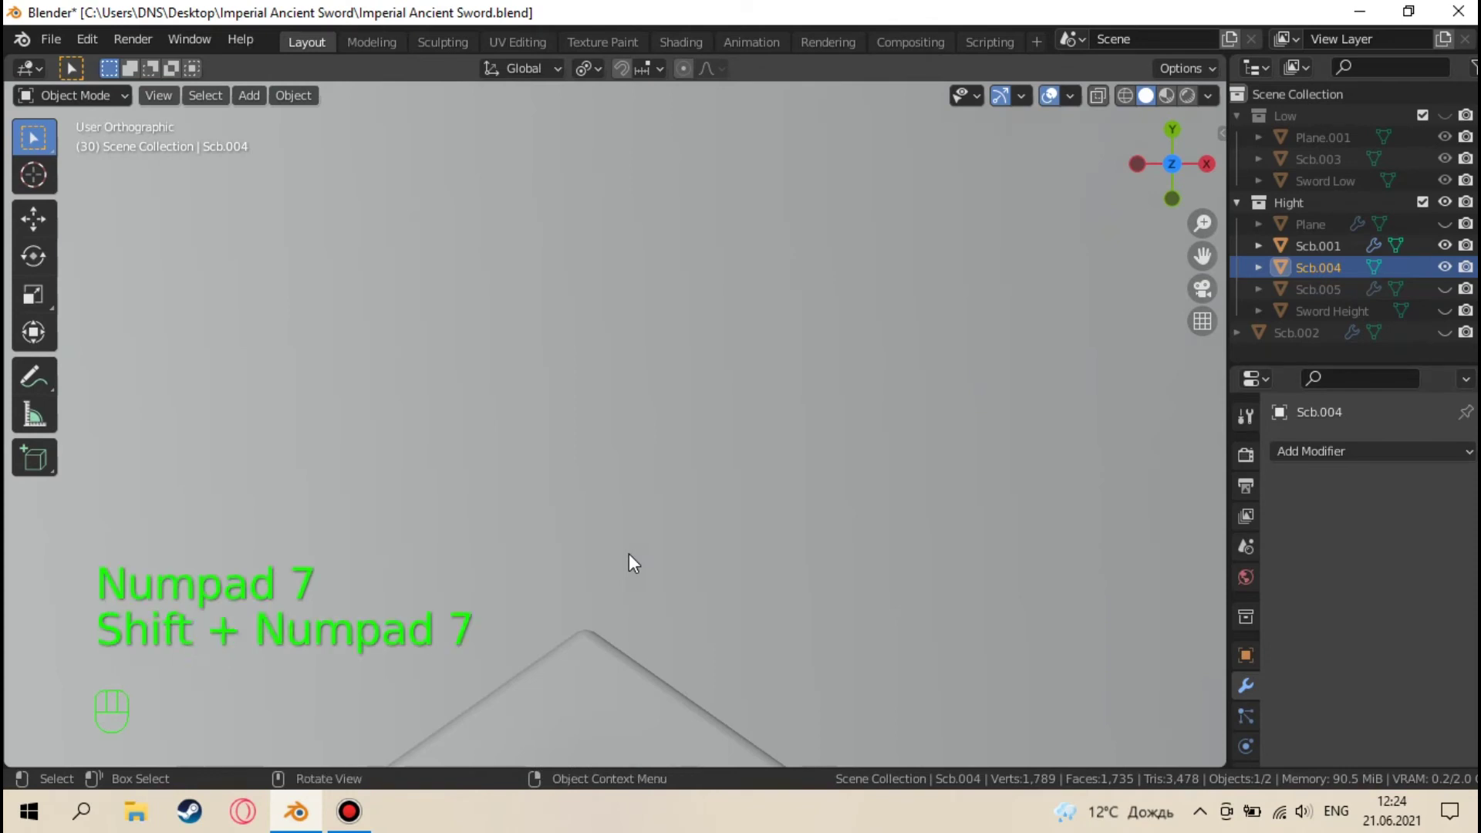
# From Bottom view, move the groove edges under the guard so they meet cleanly
pyautogui.press('ctrl+KP_7')
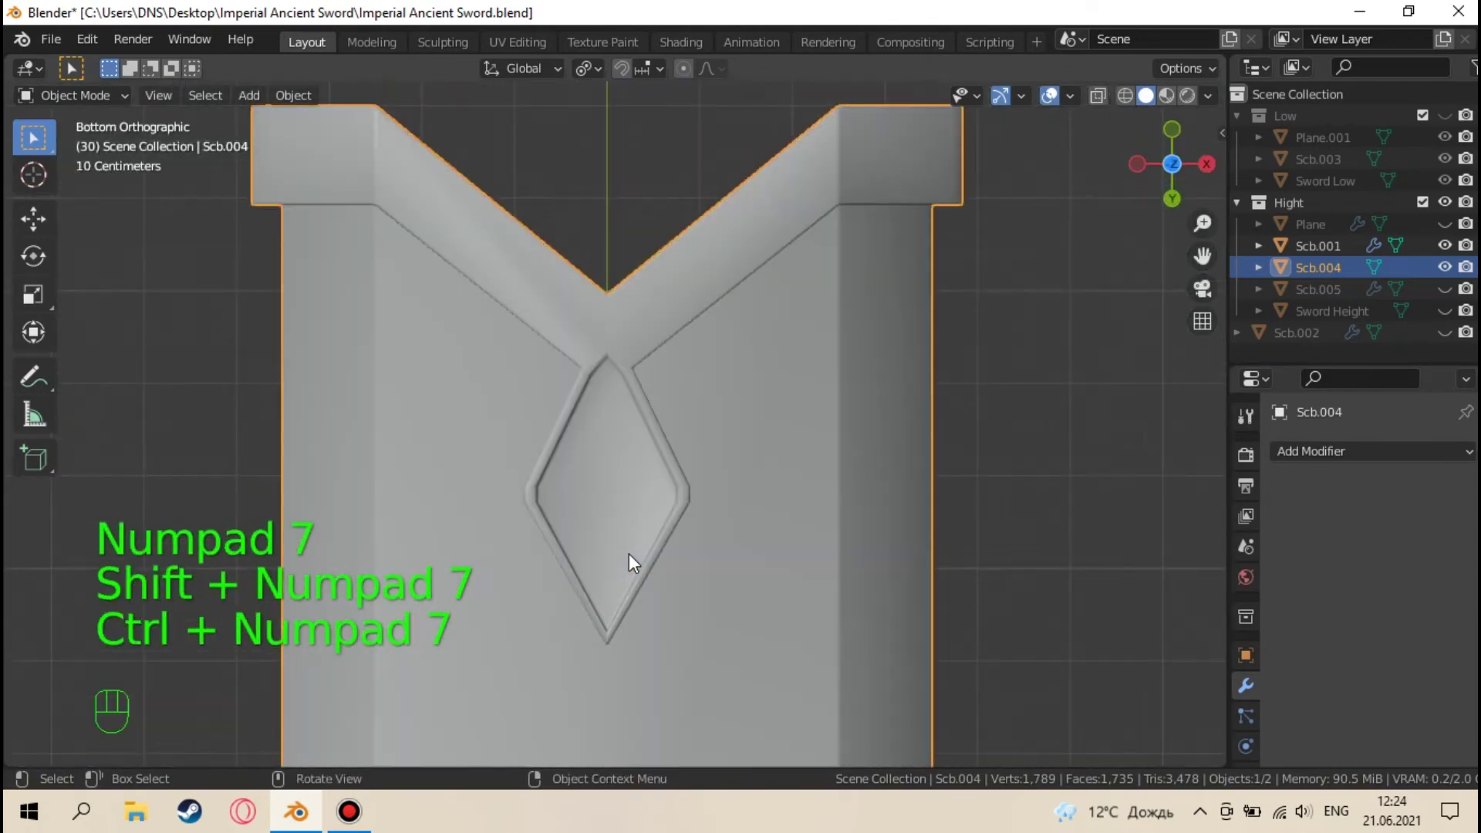
pyautogui.middleClick(649, 465)
pyautogui.press('Tab')
pyautogui.press('1')
pyautogui.press('alt+z')
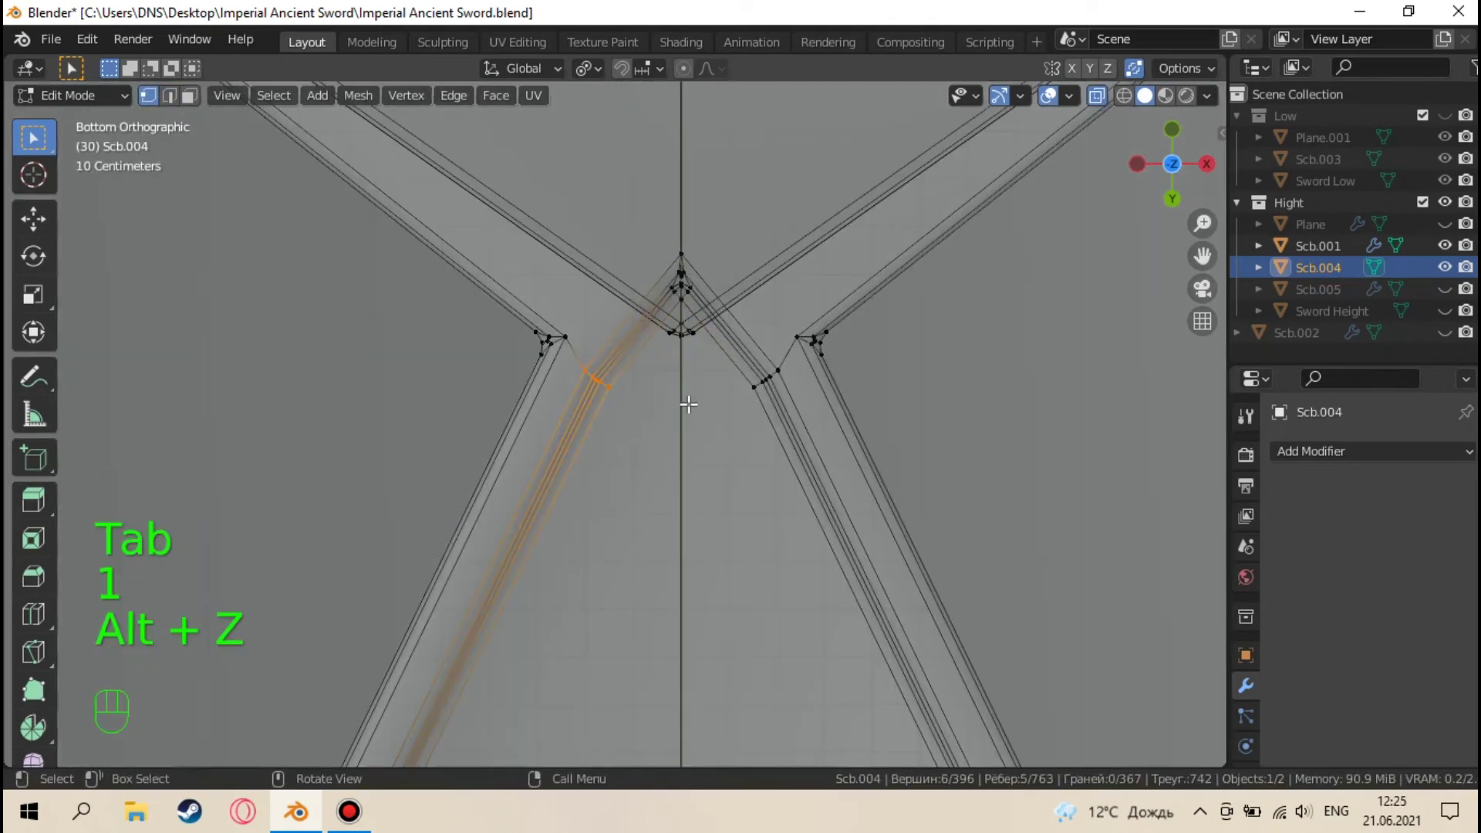
pyautogui.press('g')
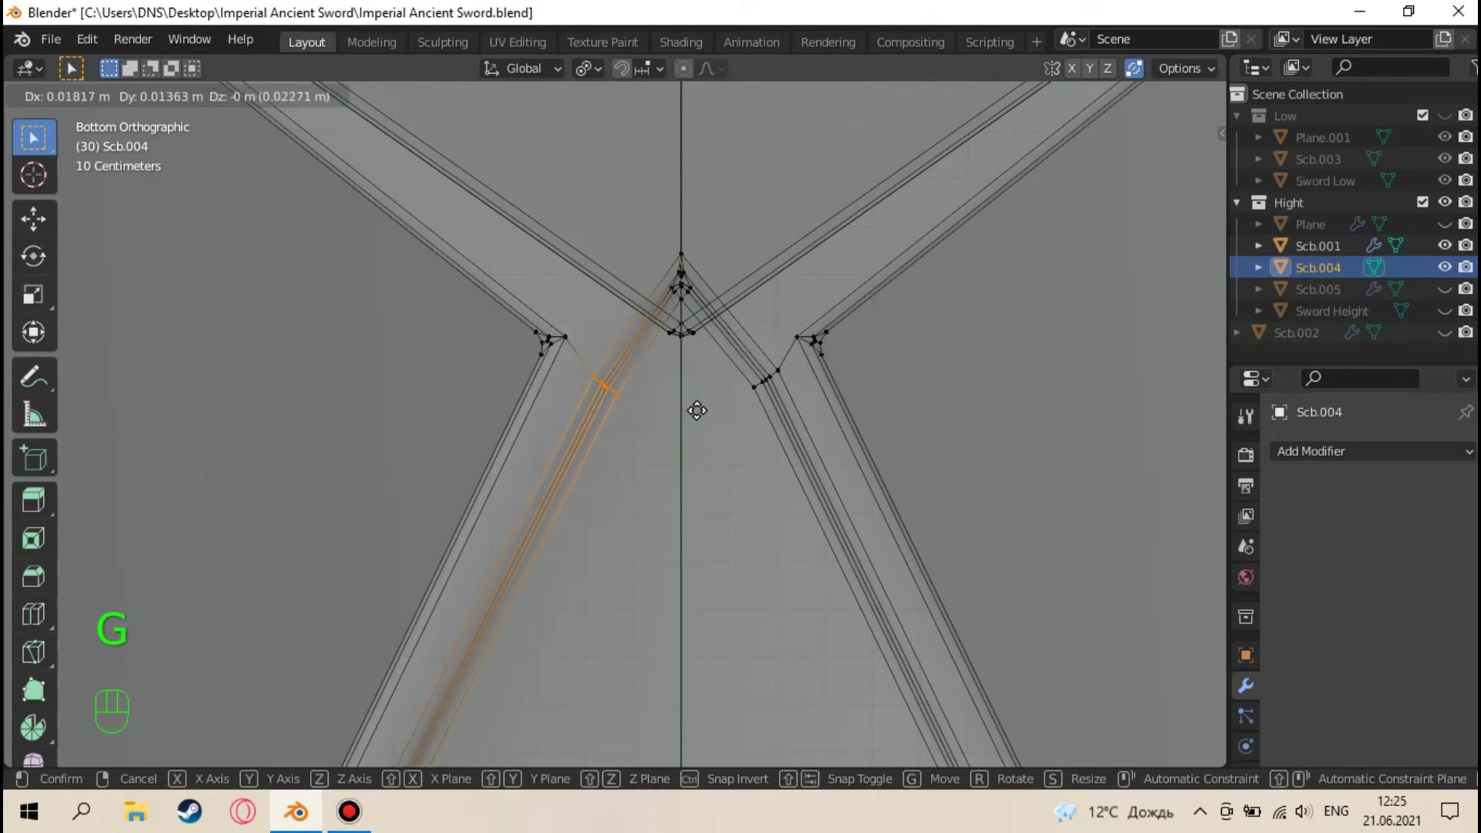
pyautogui.press('ctrl+z')
pyautogui.press('g')
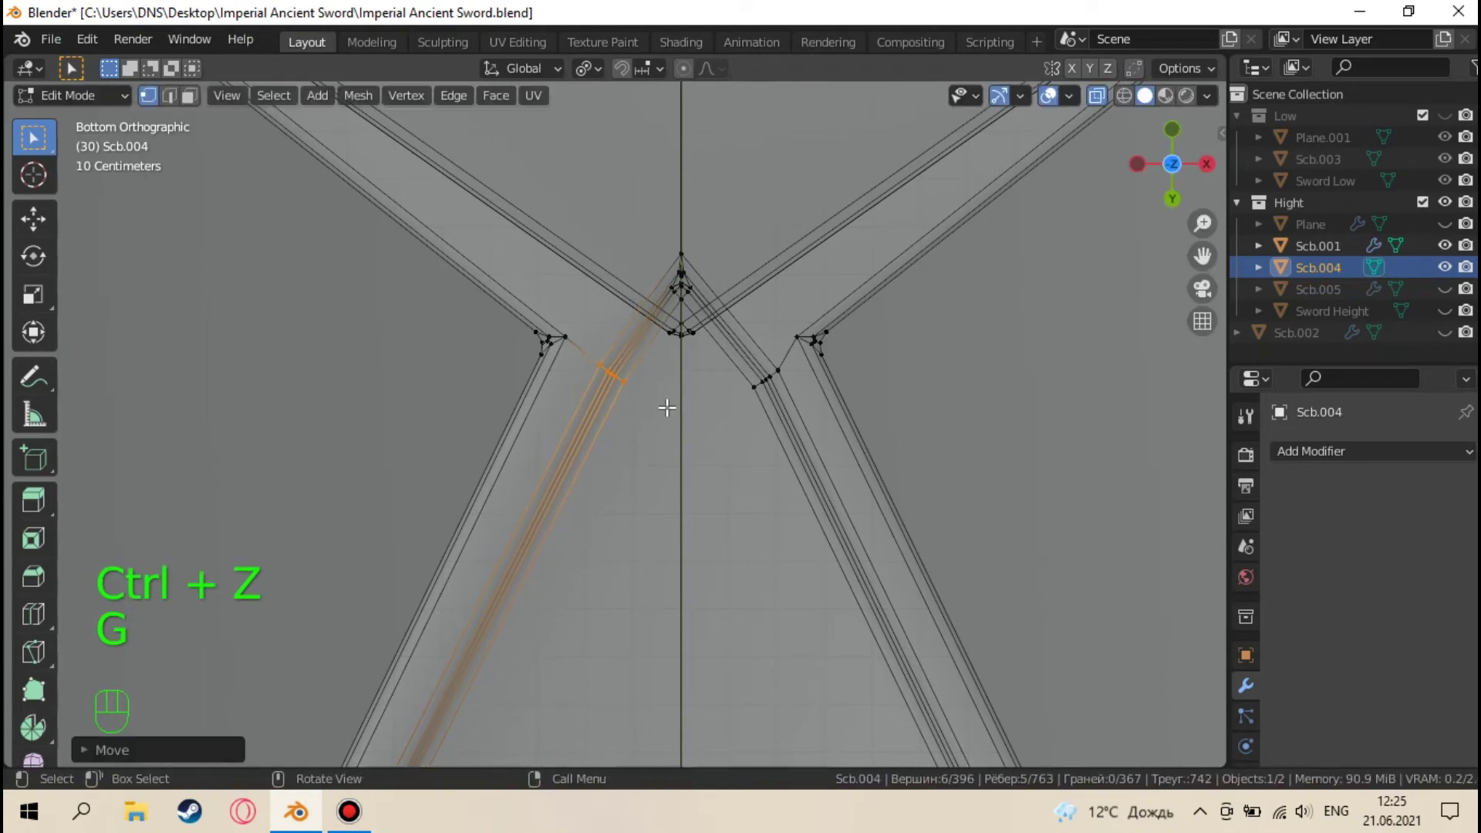
pyautogui.press('alt+z')
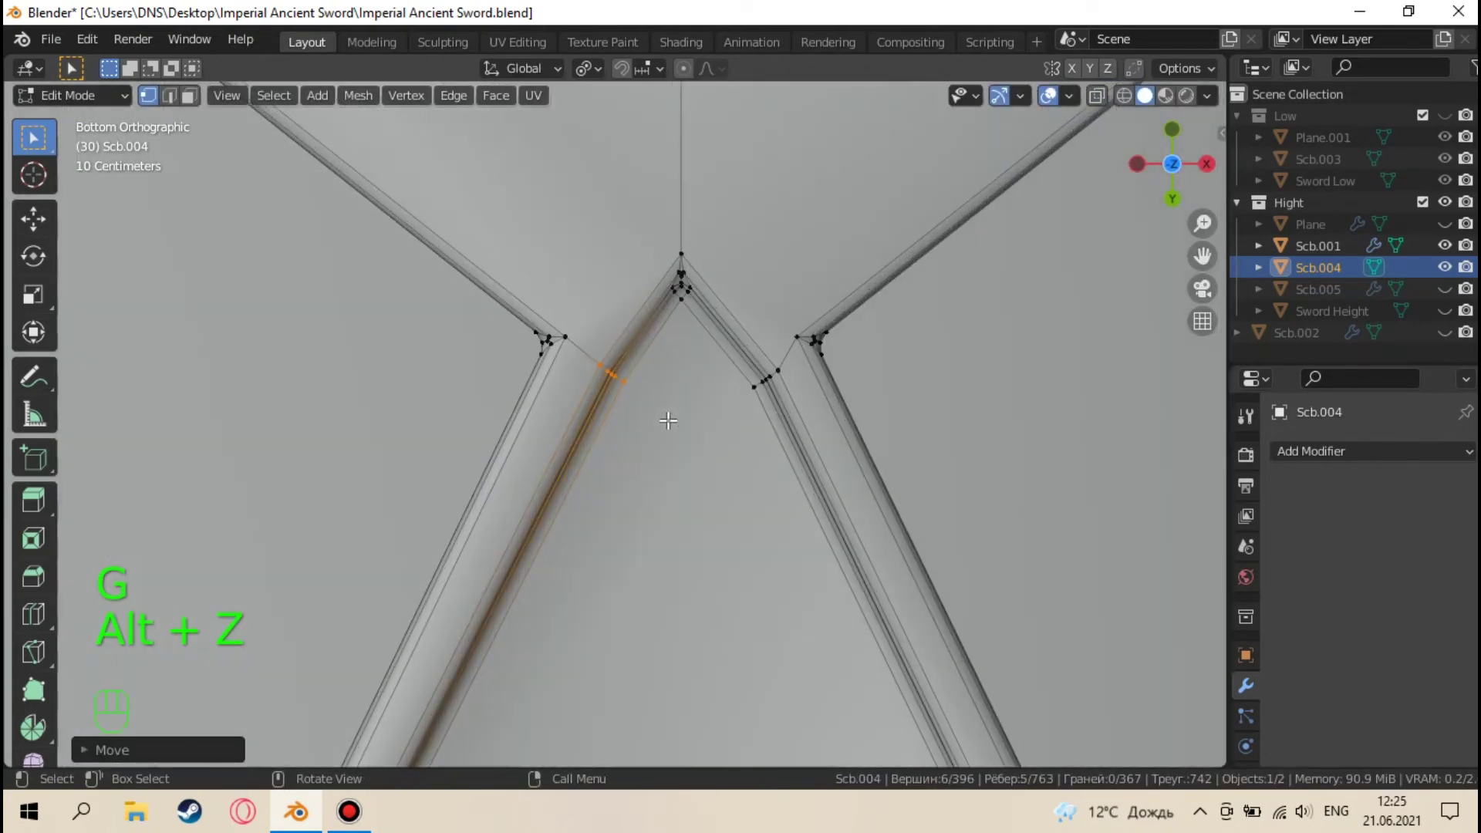
# Nudge the groove vertex along X and slide another notch edge, checking the result in Object Mode
pyautogui.press('Tab')
pyautogui.press('Tab')
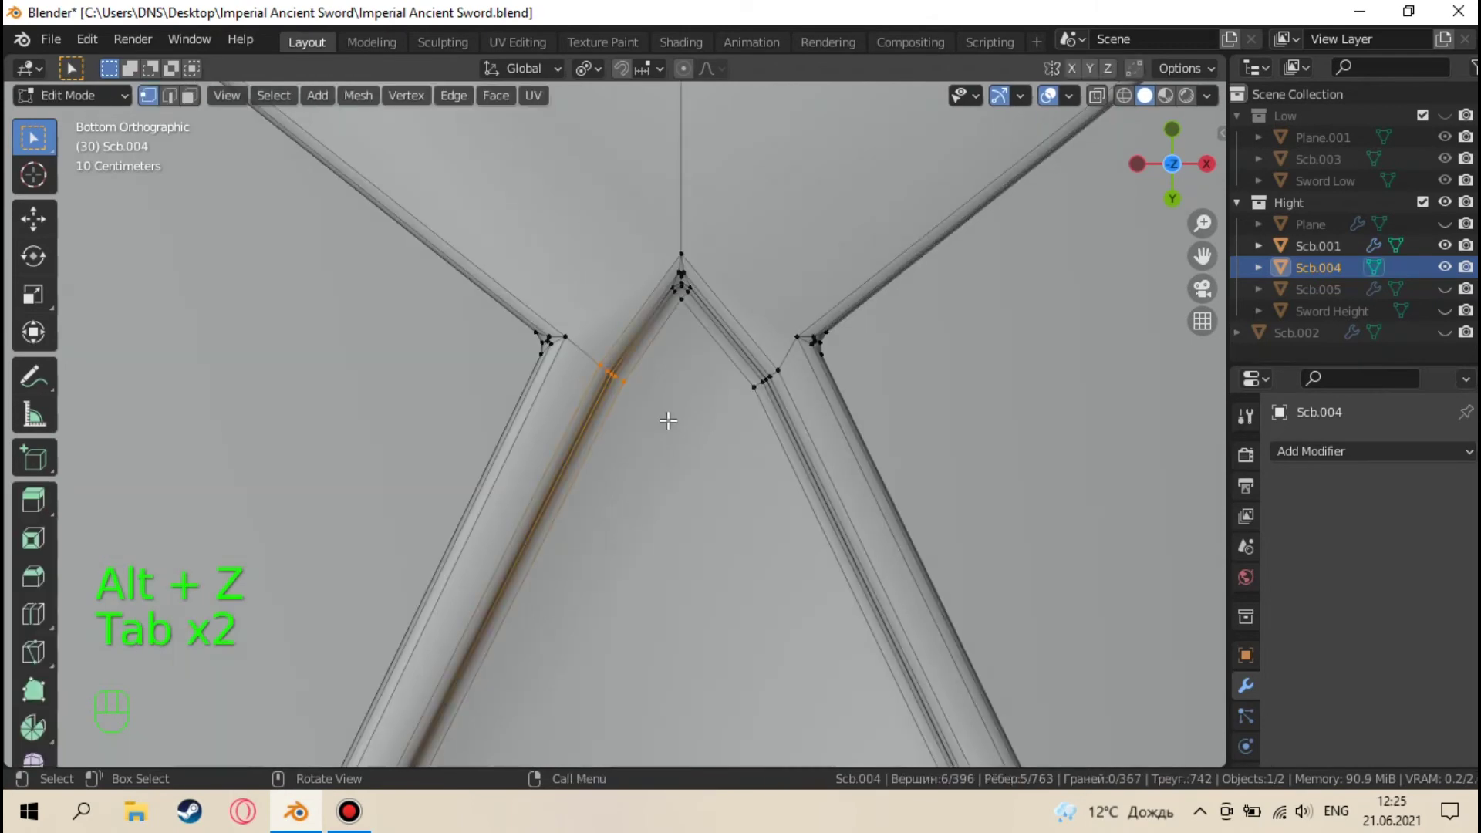
pyautogui.press('g')
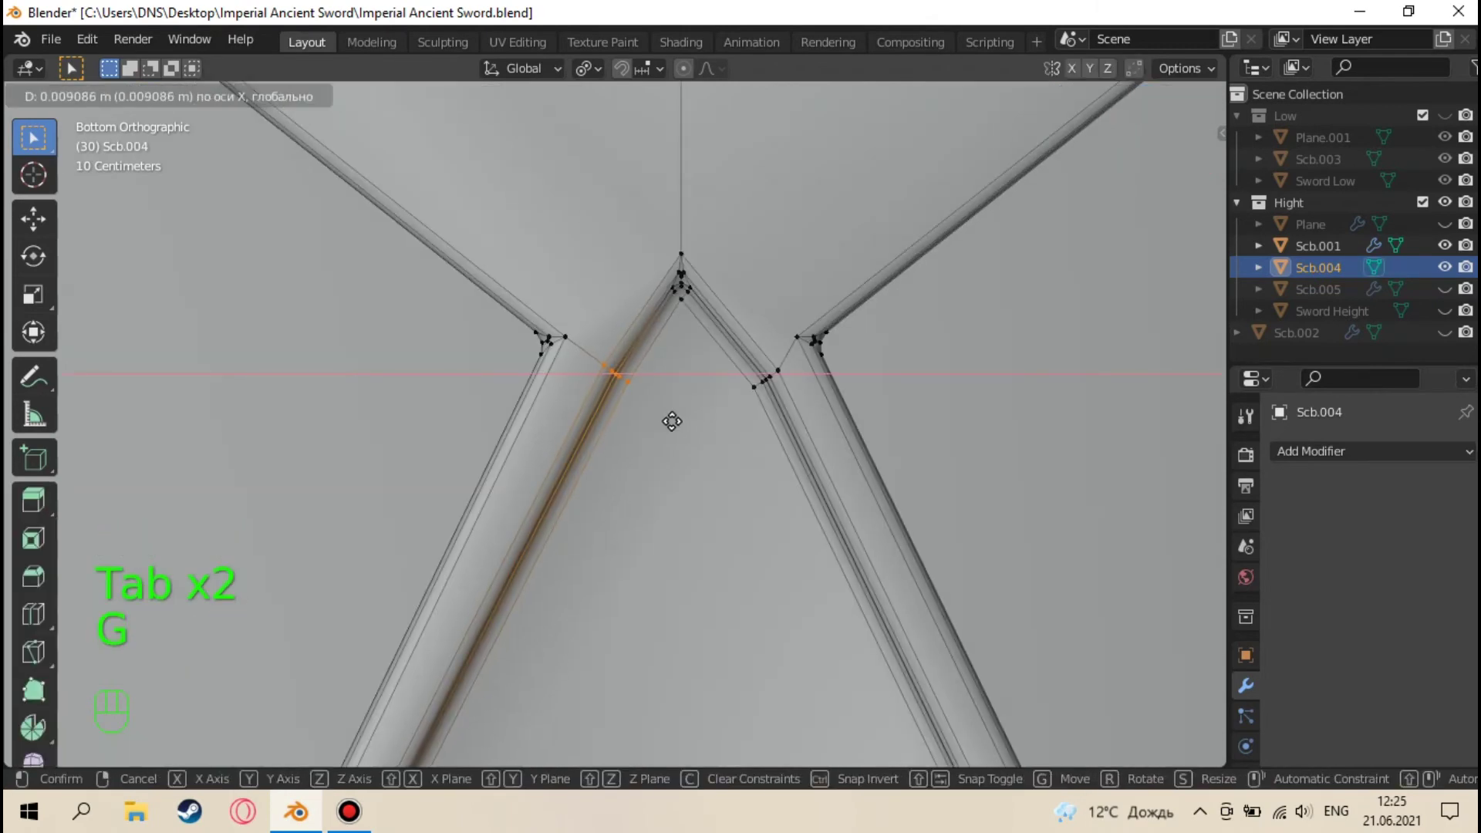
pyautogui.press('Tab')
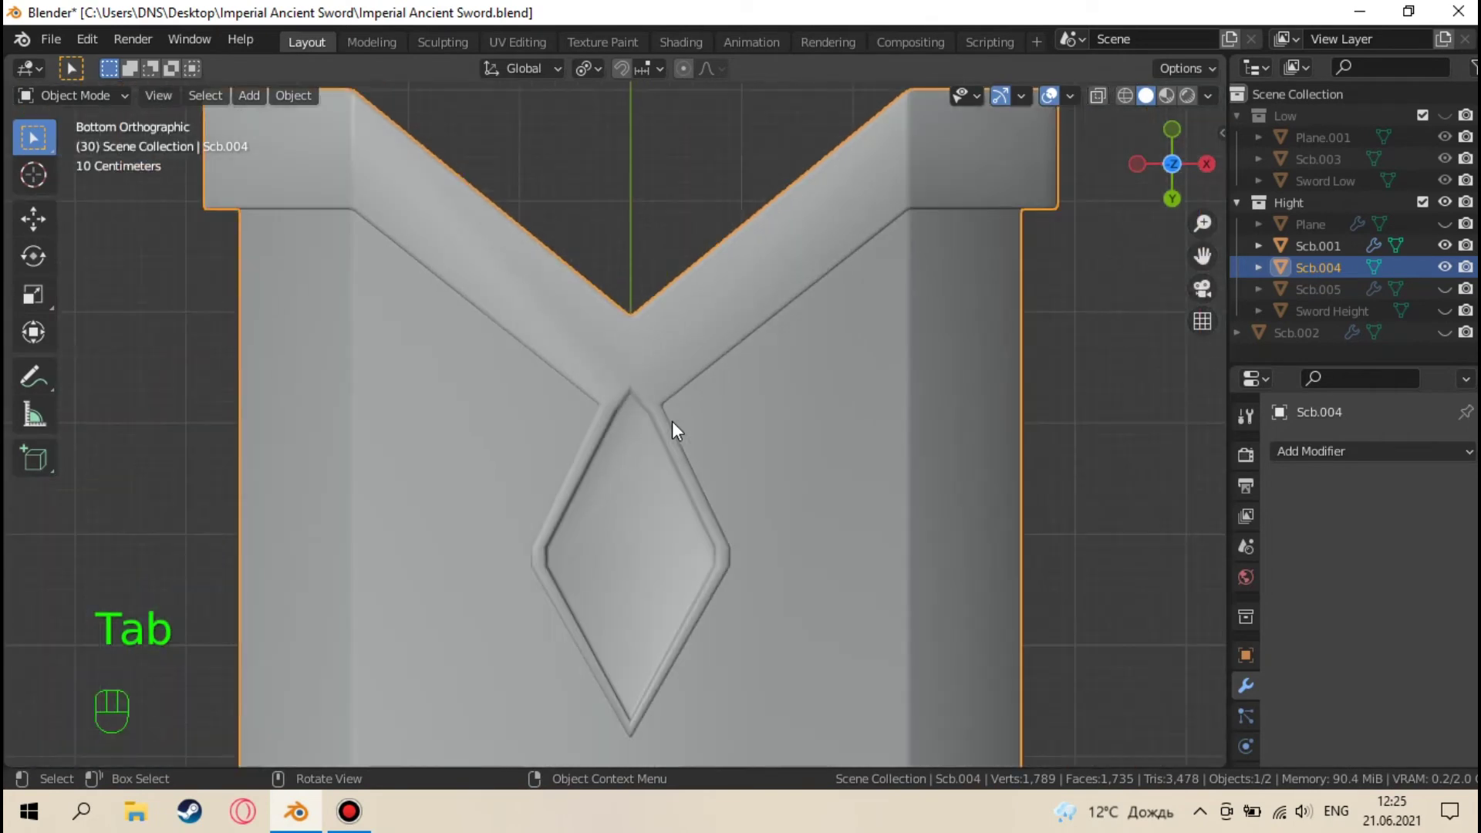
pyautogui.press('Tab')
pyautogui.press('alt+z')
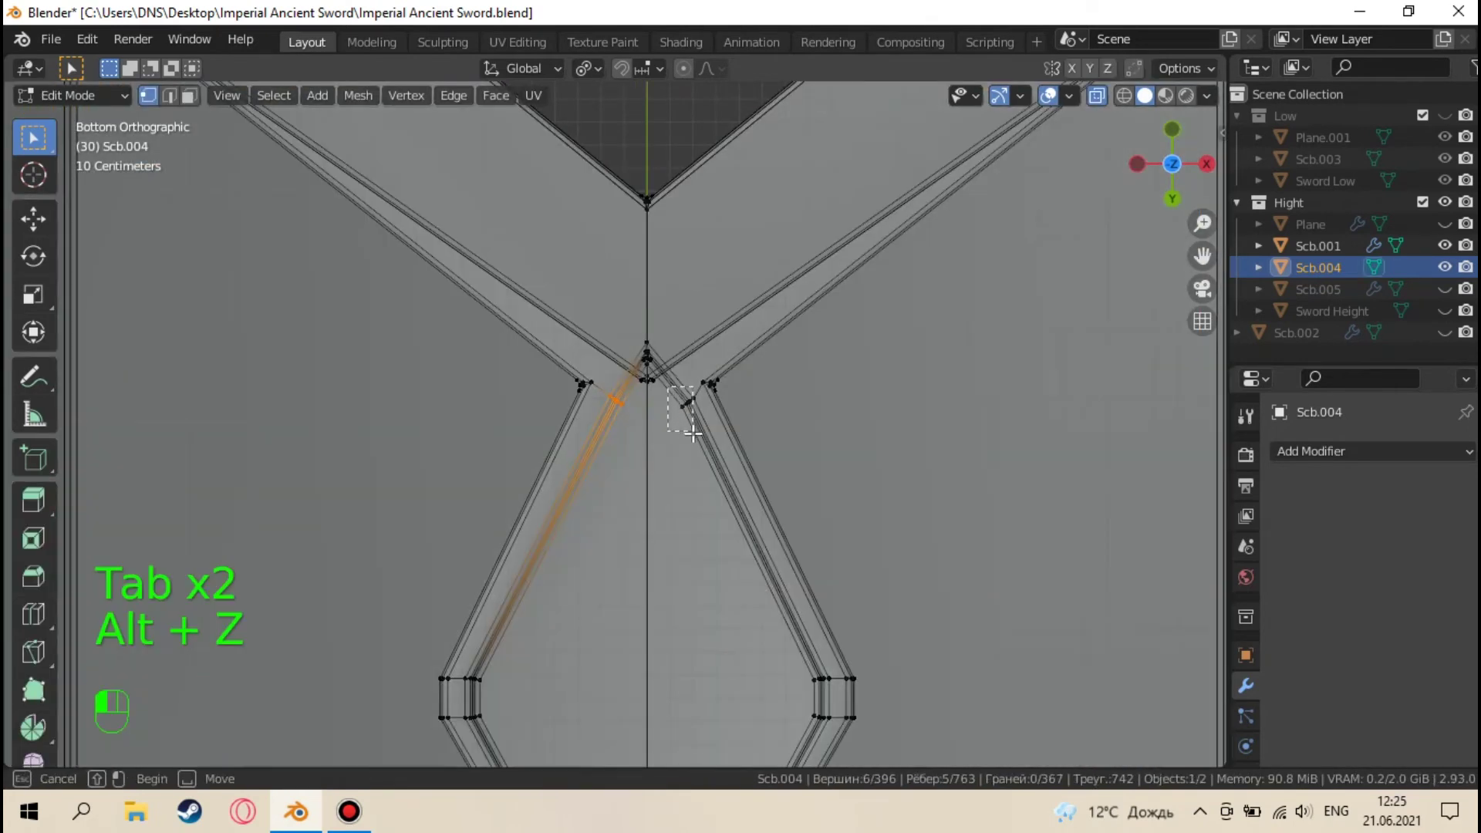
pyautogui.press('alt+z')
pyautogui.press('g')
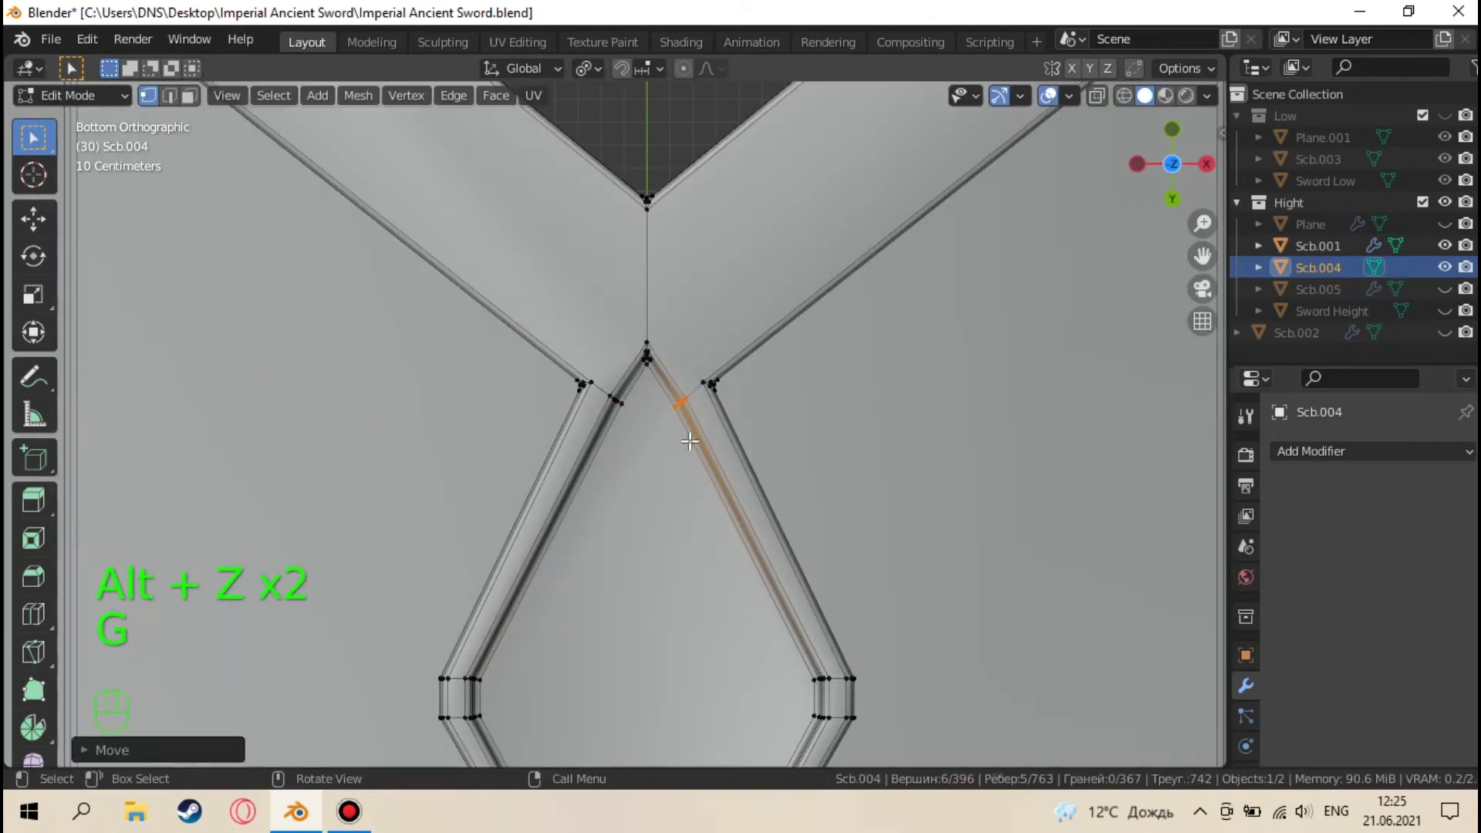
pyautogui.press('Tab')
# Make all Hight-collection parts visible again, including Plane and Sword Height
pyautogui.click(1082, 483)
pyautogui.moveTo(879, 520); pyautogui.dragTo(749, 404)
pyautogui.click(1450, 299)
pyautogui.click(1455, 319)
pyautogui.click(1452, 230)
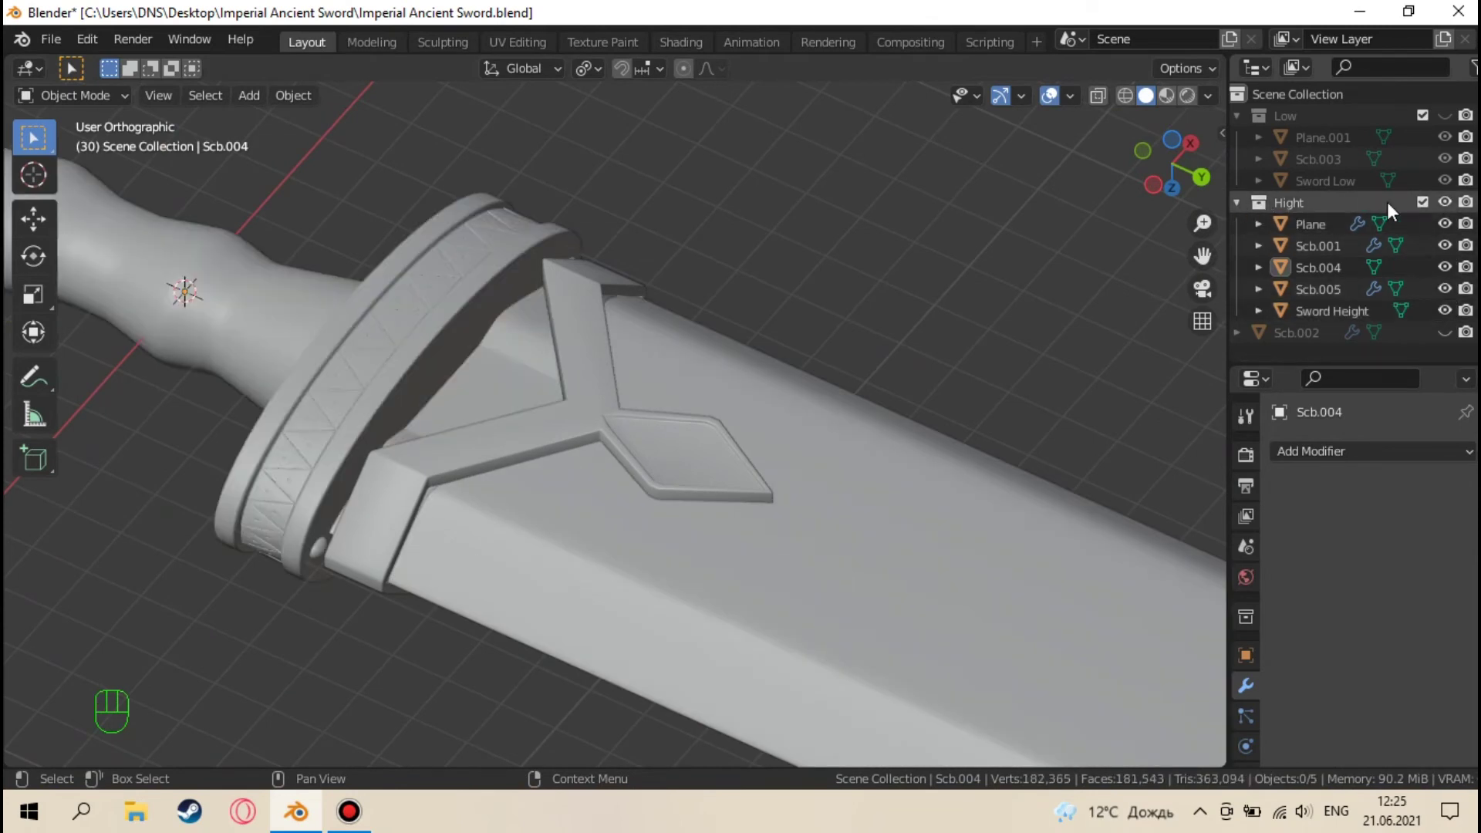
# Hide the Hight collection, show Plane.001 and Scb.003, and select Scb.003 for editing
pyautogui.click(1457, 207)
pyautogui.click(1451, 143)
pyautogui.click(1452, 124)
pyautogui.click(1451, 143)
pyautogui.click(1458, 183)
pyautogui.moveTo(688, 447); pyautogui.dragTo(841, 401)
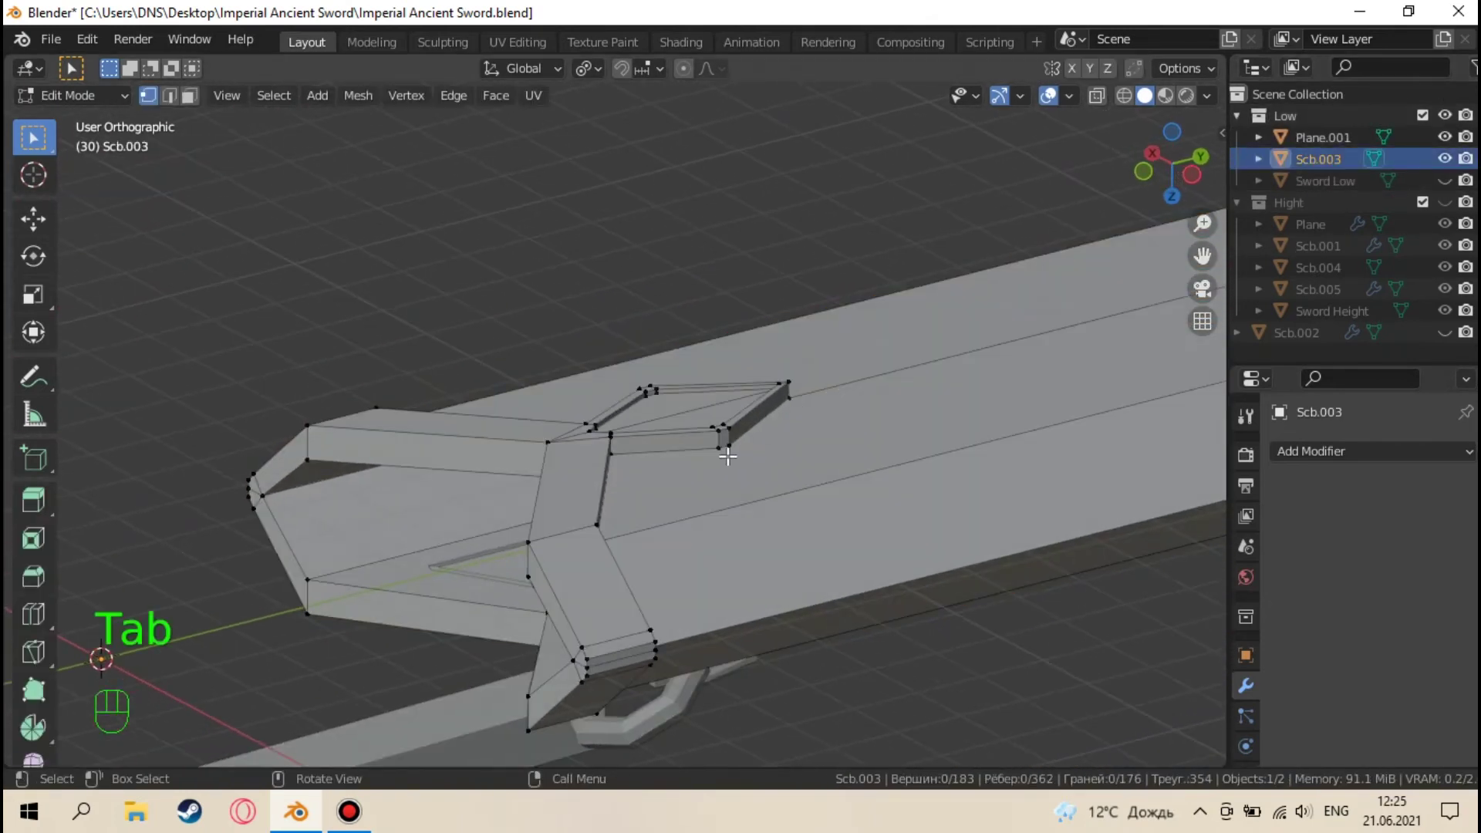
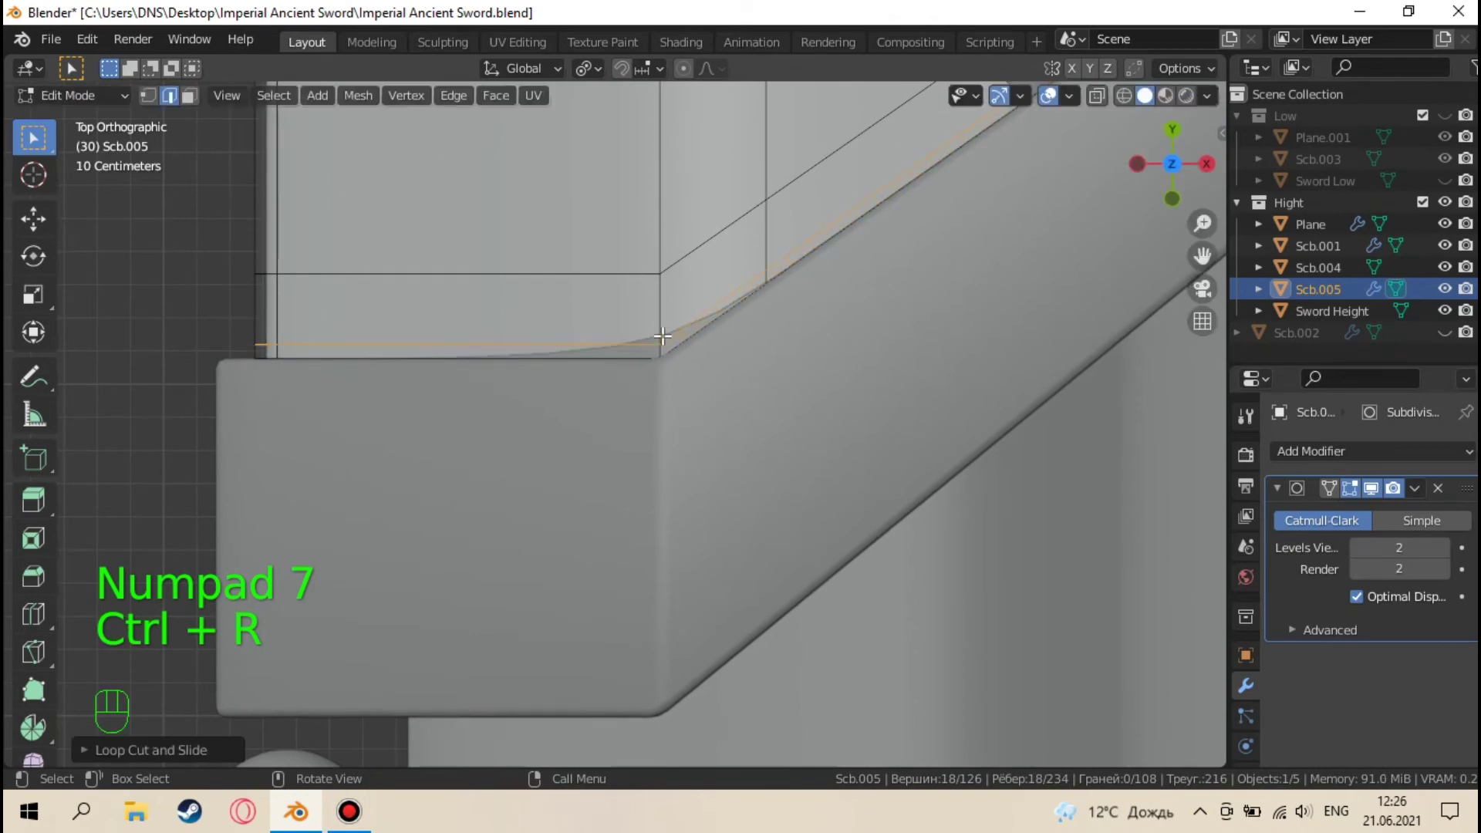
# Slide Scb.005's corner edges toward the rims, undoing missteps, and start a new edge loop near the tip
pyautogui.press('ctrl+z')
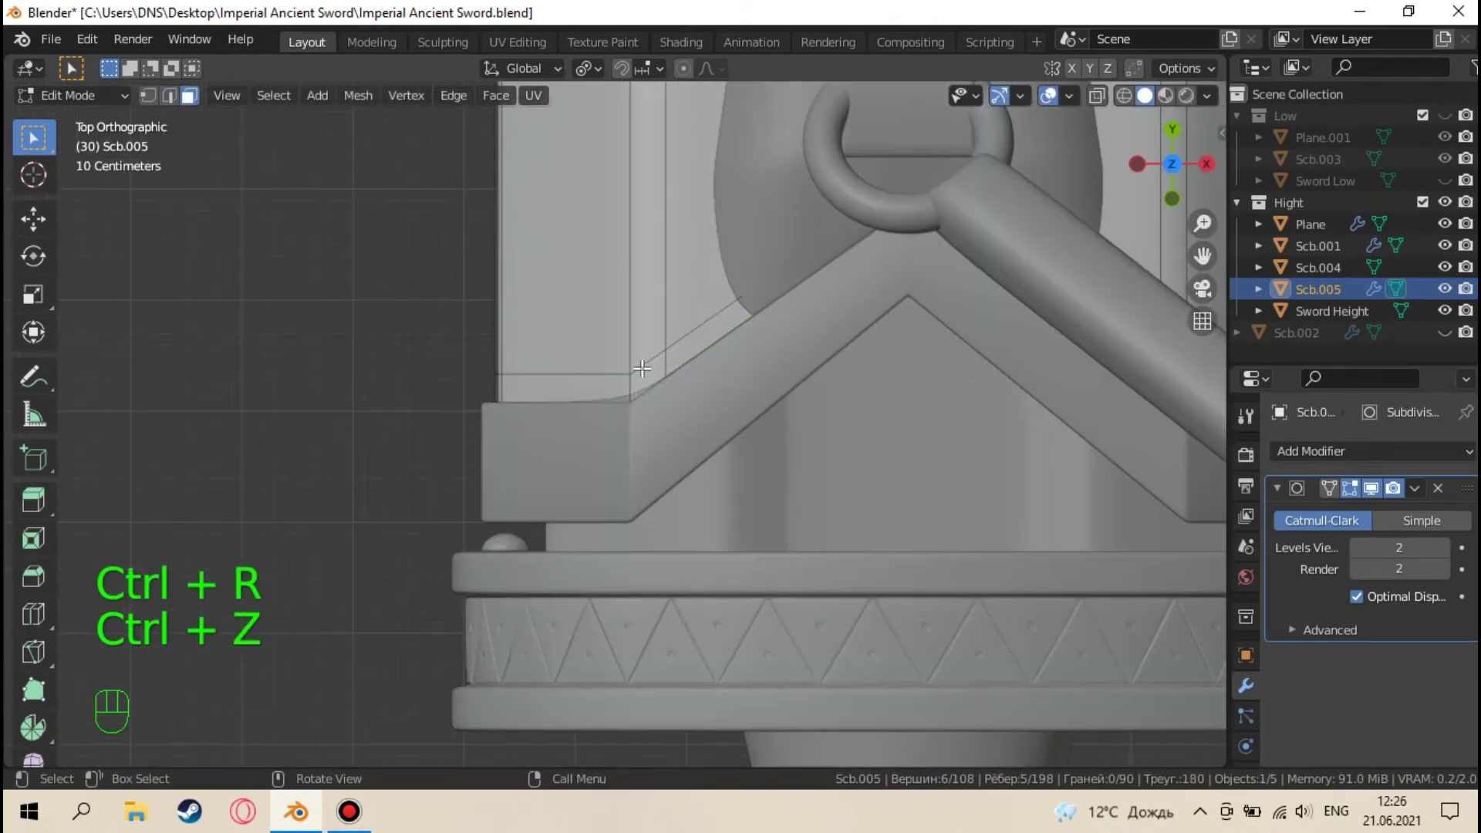
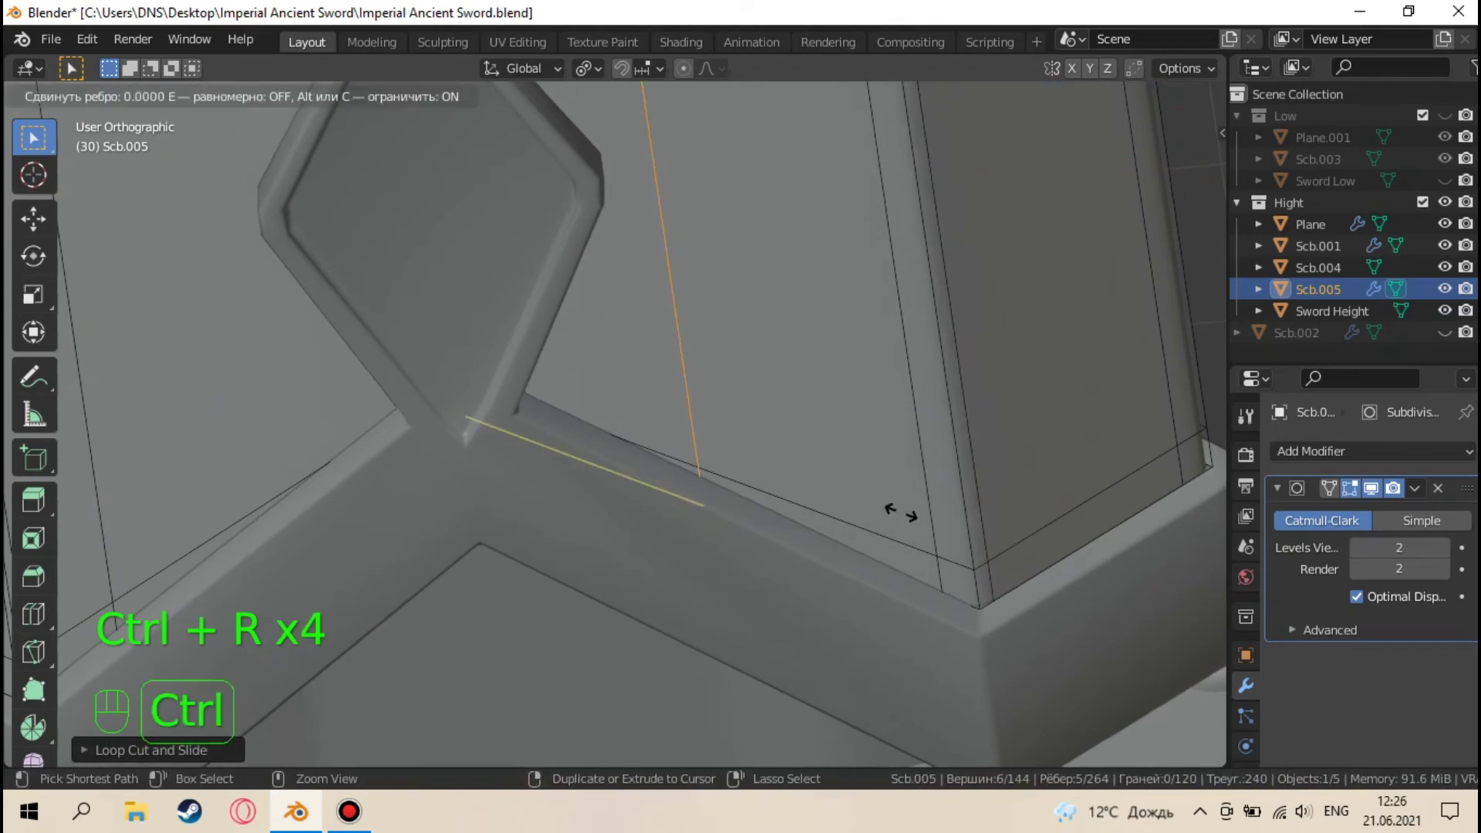
pyautogui.press('ctrl+z')
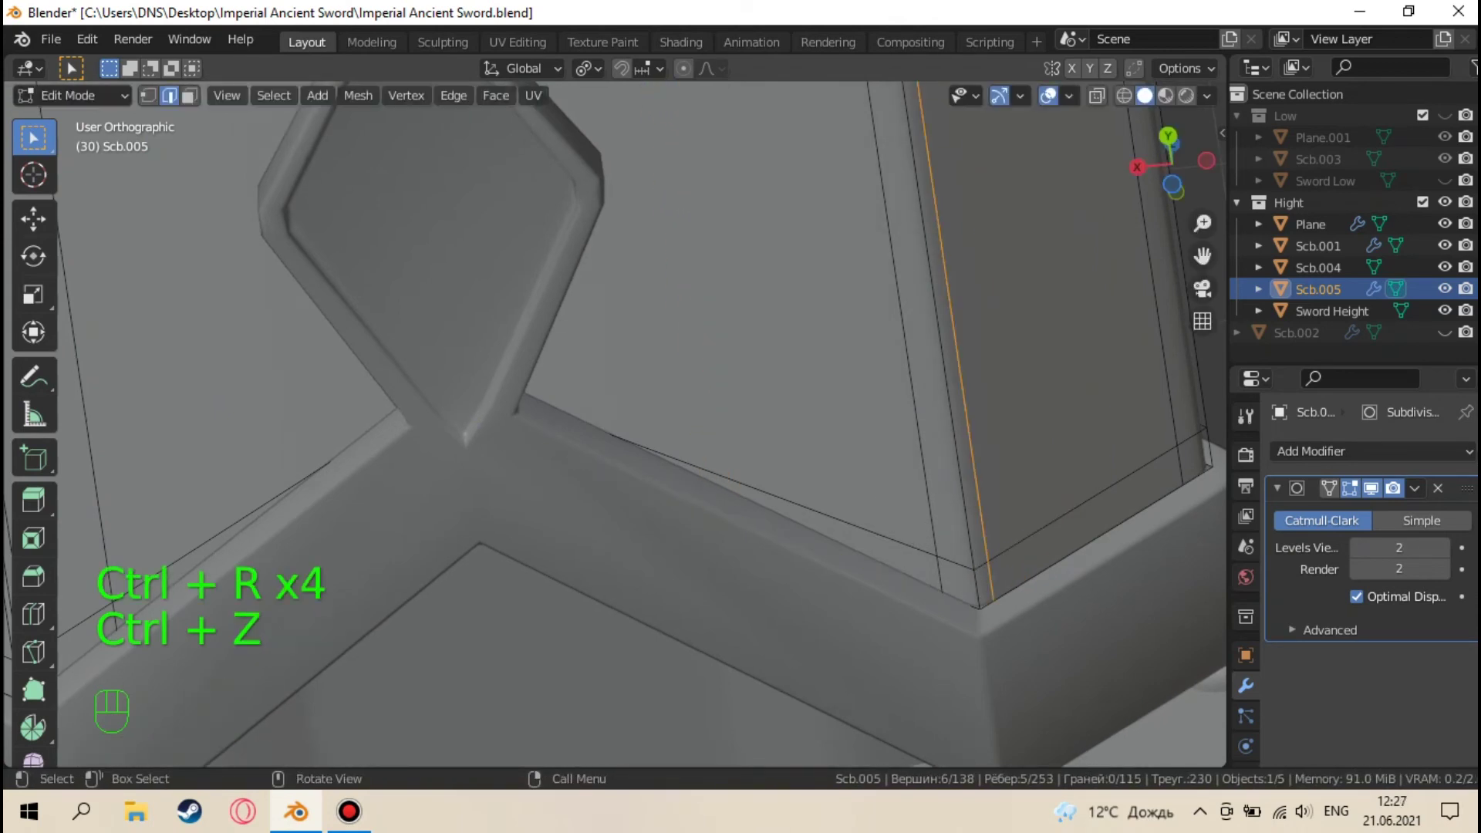
pyautogui.press('ctrl+z')
pyautogui.press('ctrl+r')
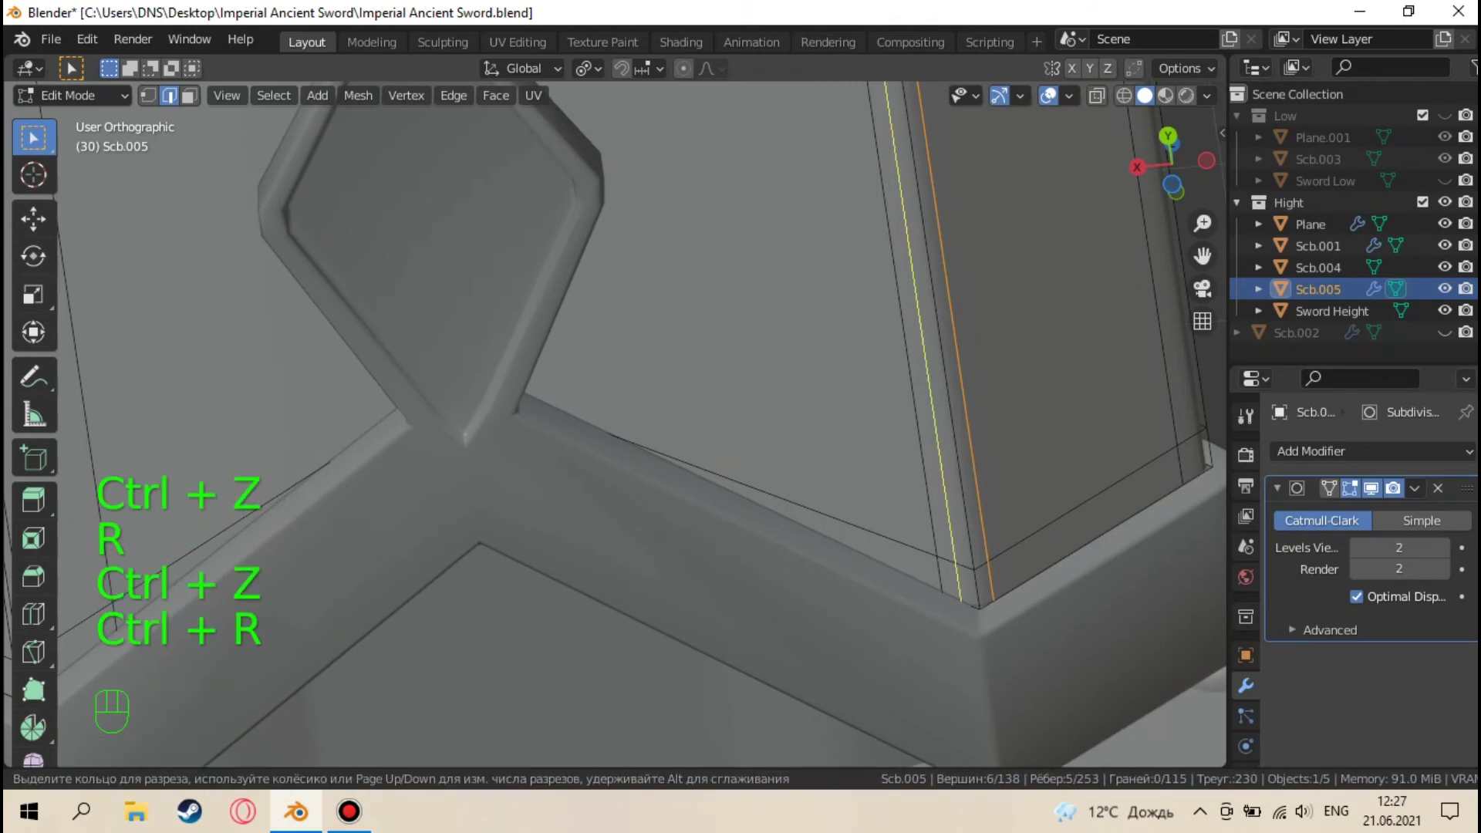
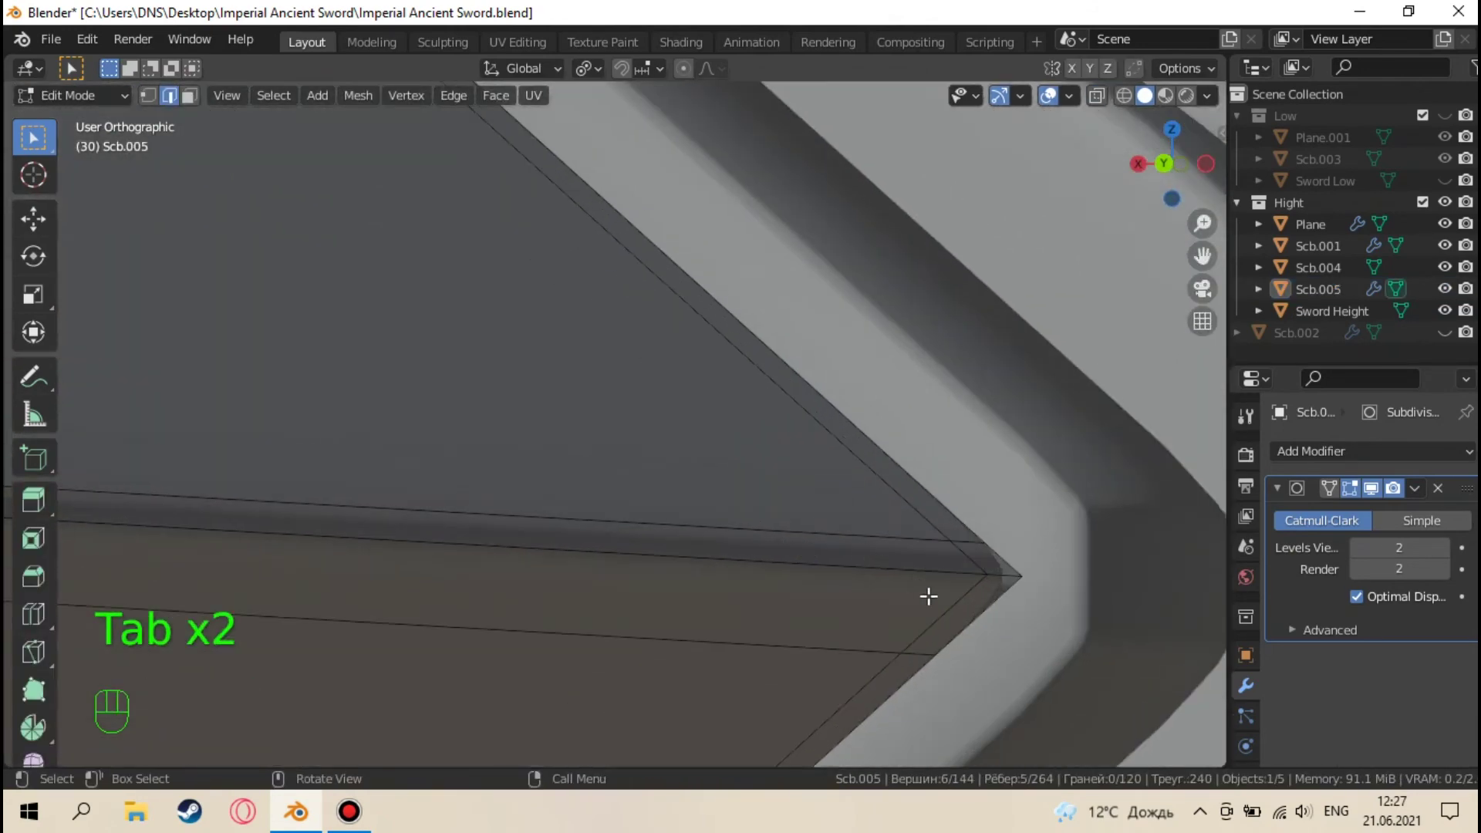
pyautogui.press('ctrl+r')
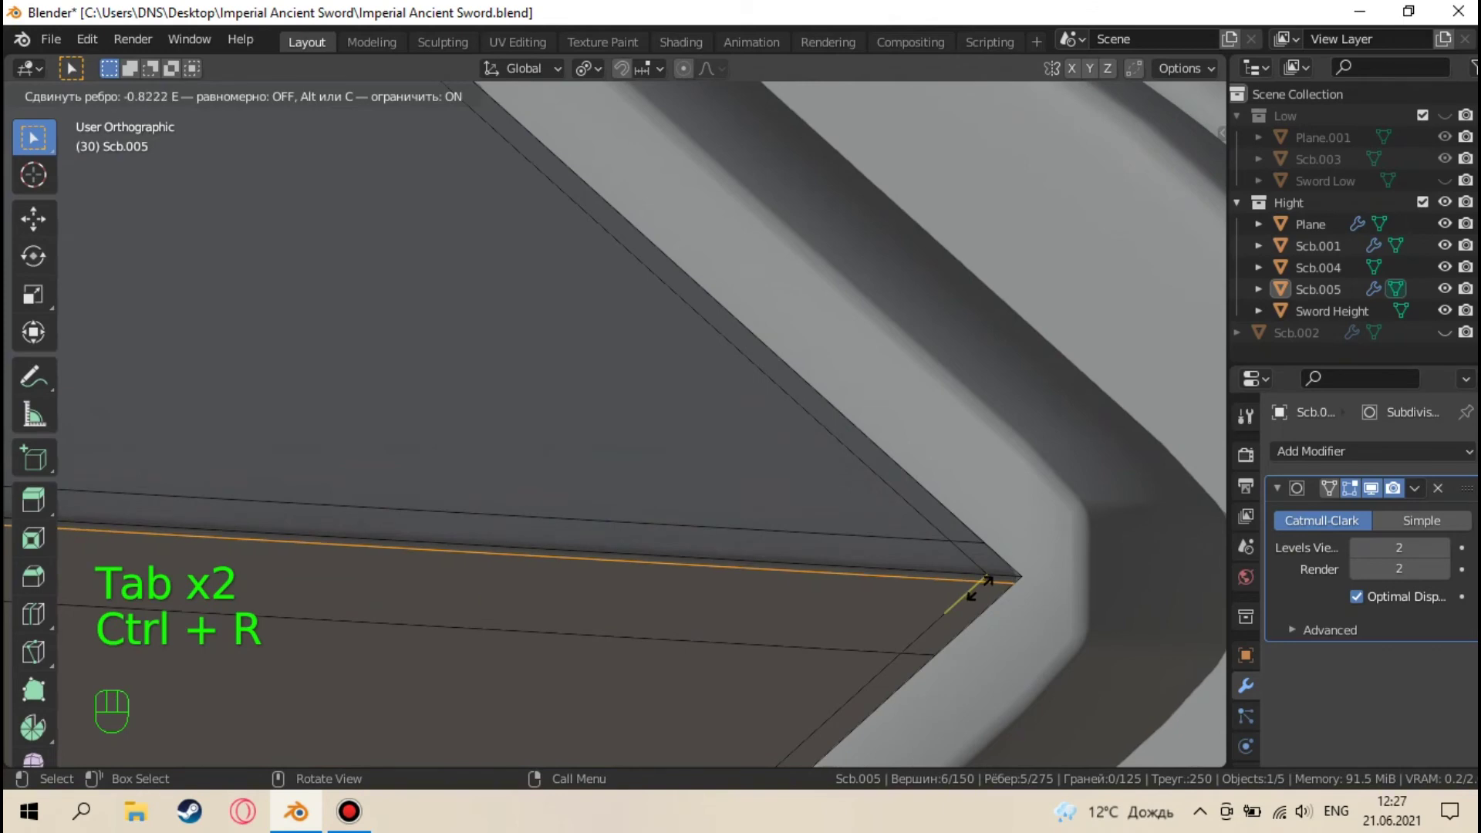
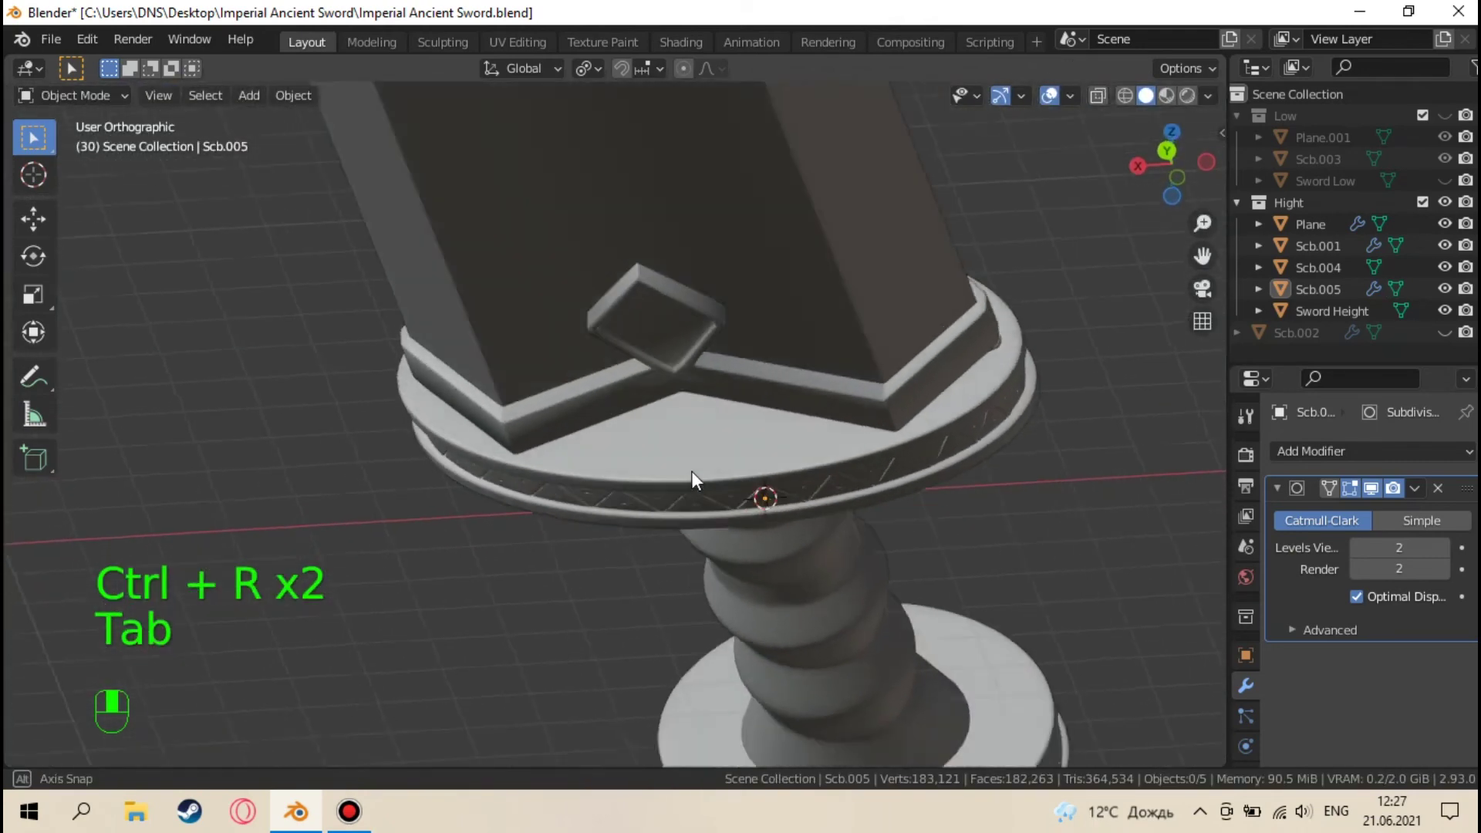
# Inspect the blade and guard, then hide the Hight collection and show the Low parts
pyautogui.moveTo(725, 597); pyautogui.dragTo(1078, 345)
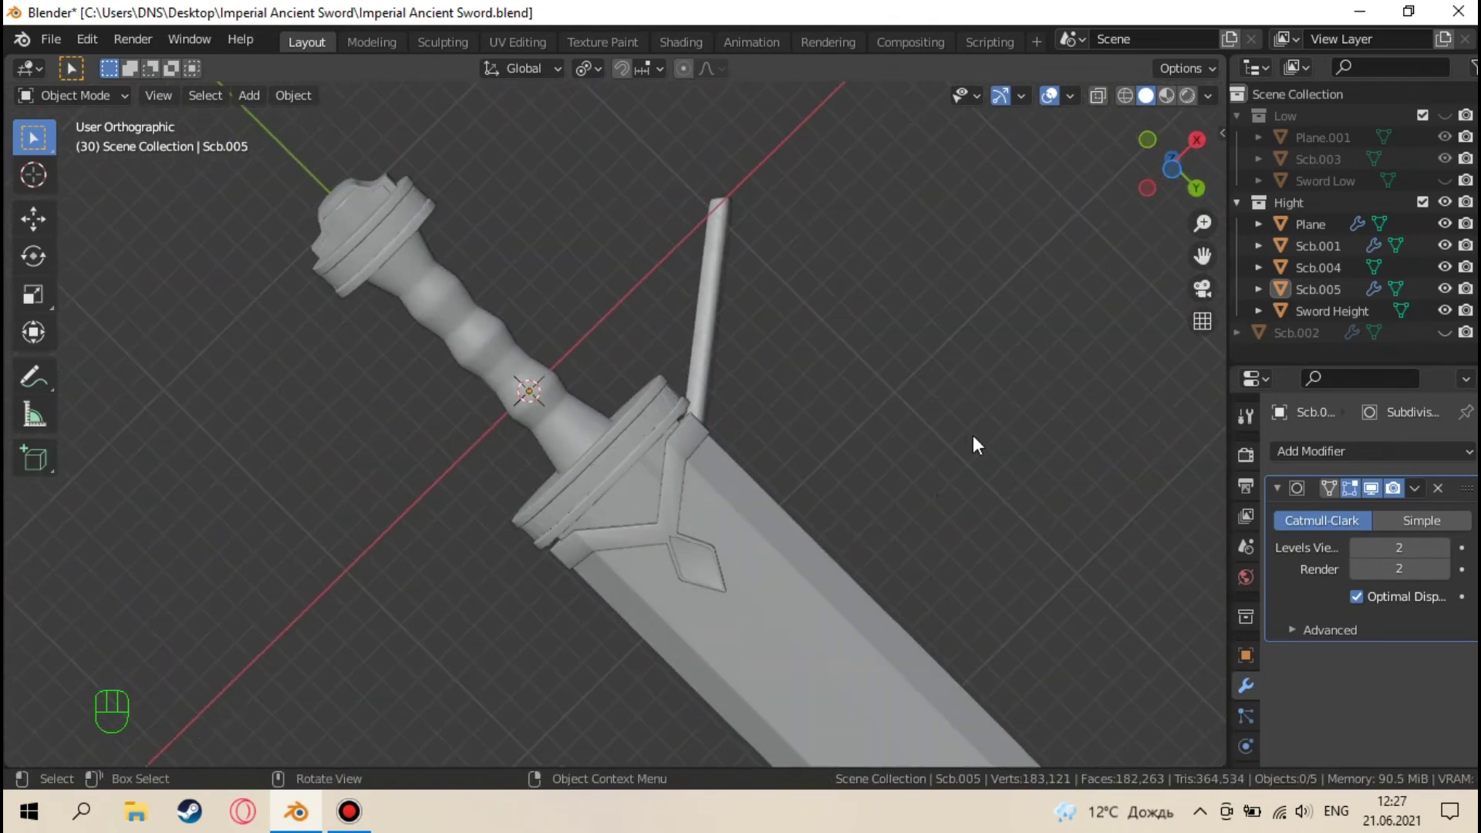
pyautogui.moveTo(943, 489); pyautogui.dragTo(704, 426)
pyautogui.moveTo(677, 539); pyautogui.dragTo(875, 466)
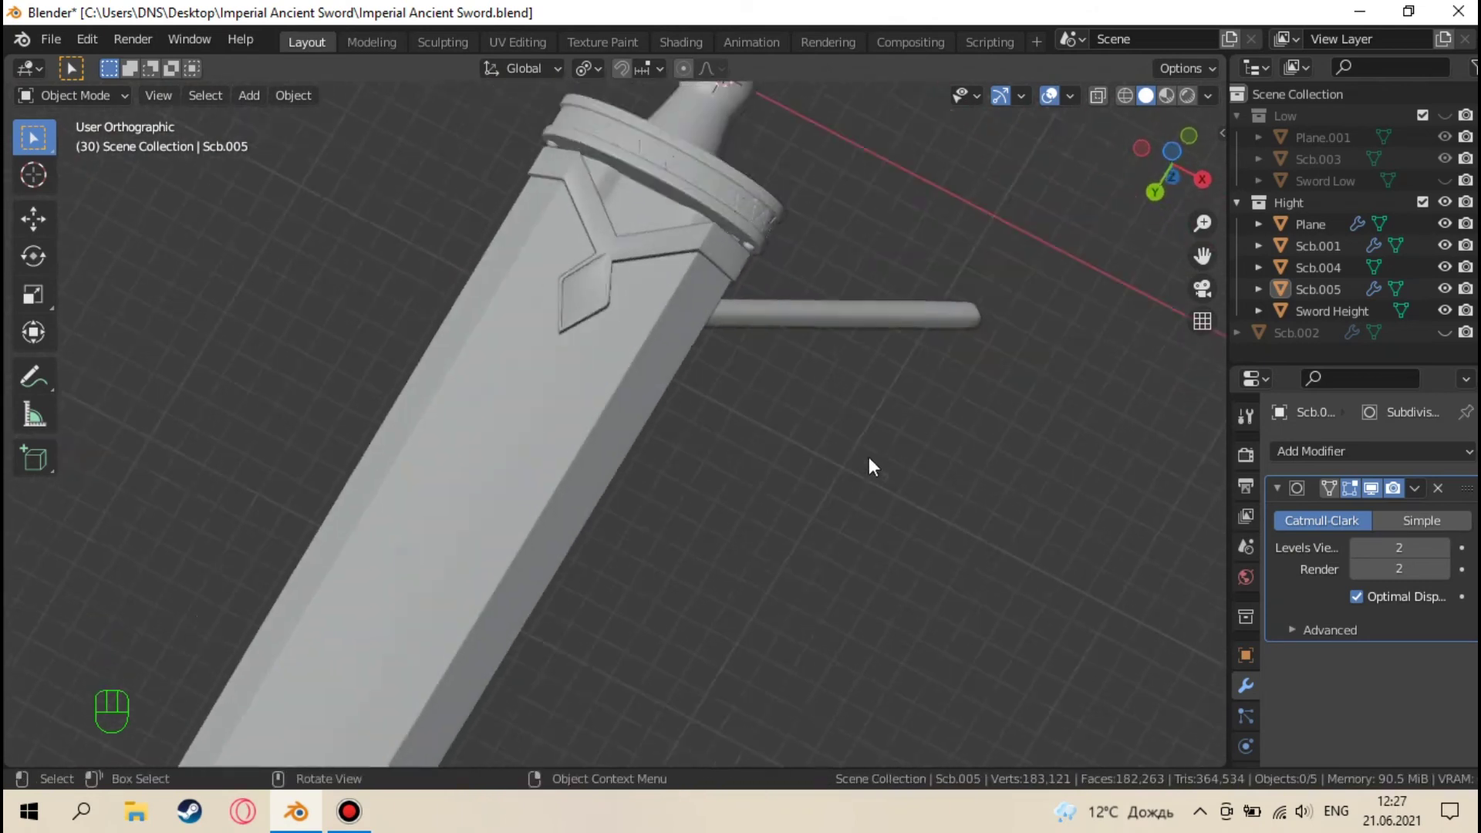
pyautogui.moveTo(689, 515); pyautogui.dragTo(983, 524)
pyautogui.click(1448, 121)
pyautogui.click(1453, 206)
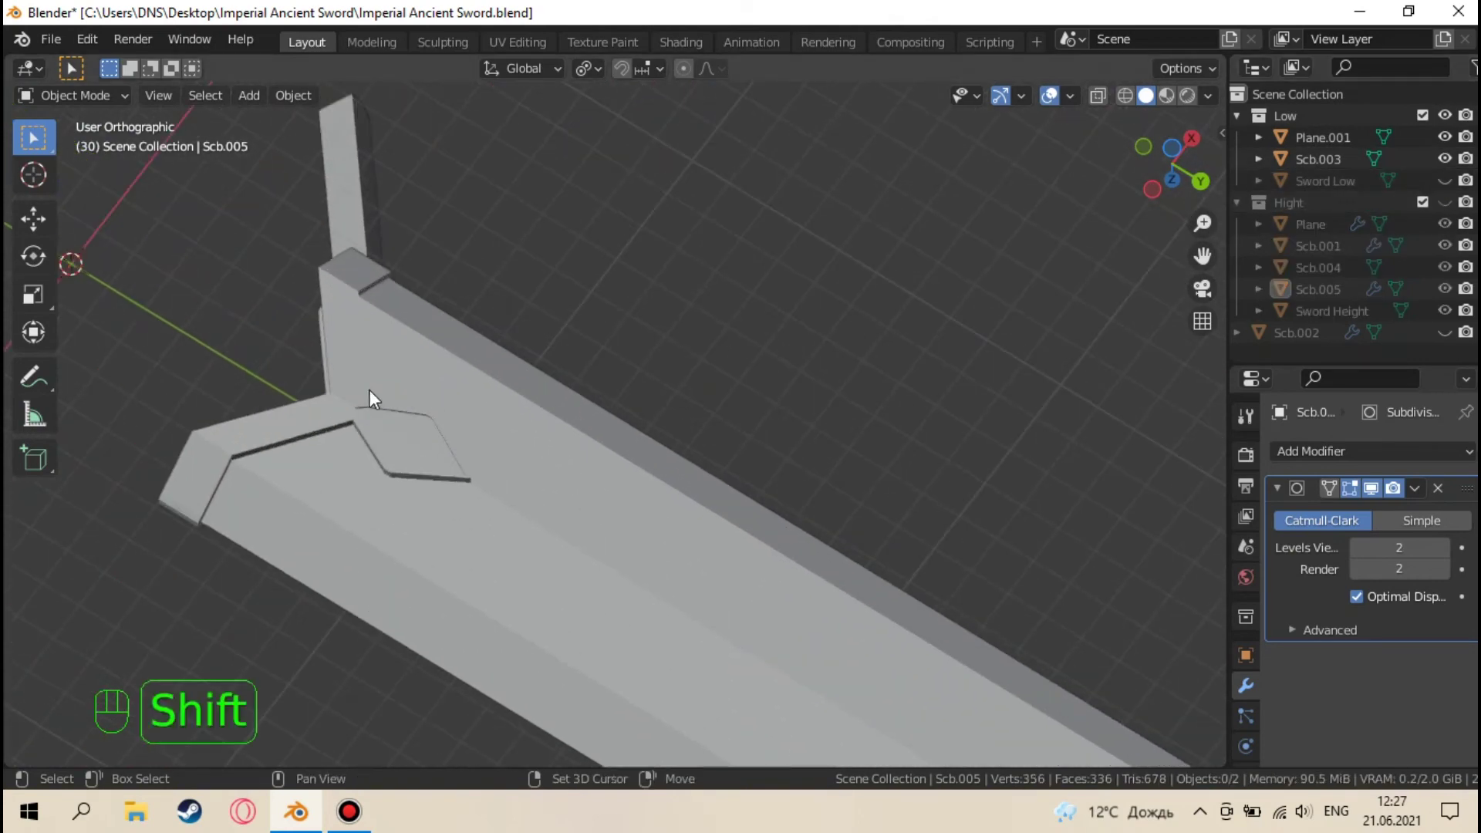
# Select Scb.003 in the Outliner and inspect it from several angles in Object Mode
pyautogui.moveTo(490, 375); pyautogui.dragTo(648, 388)
pyautogui.moveTo(679, 430); pyautogui.dragTo(804, 355)
pyautogui.middleClick(839, 343)
pyautogui.moveTo(629, 398); pyautogui.dragTo(483, 491)
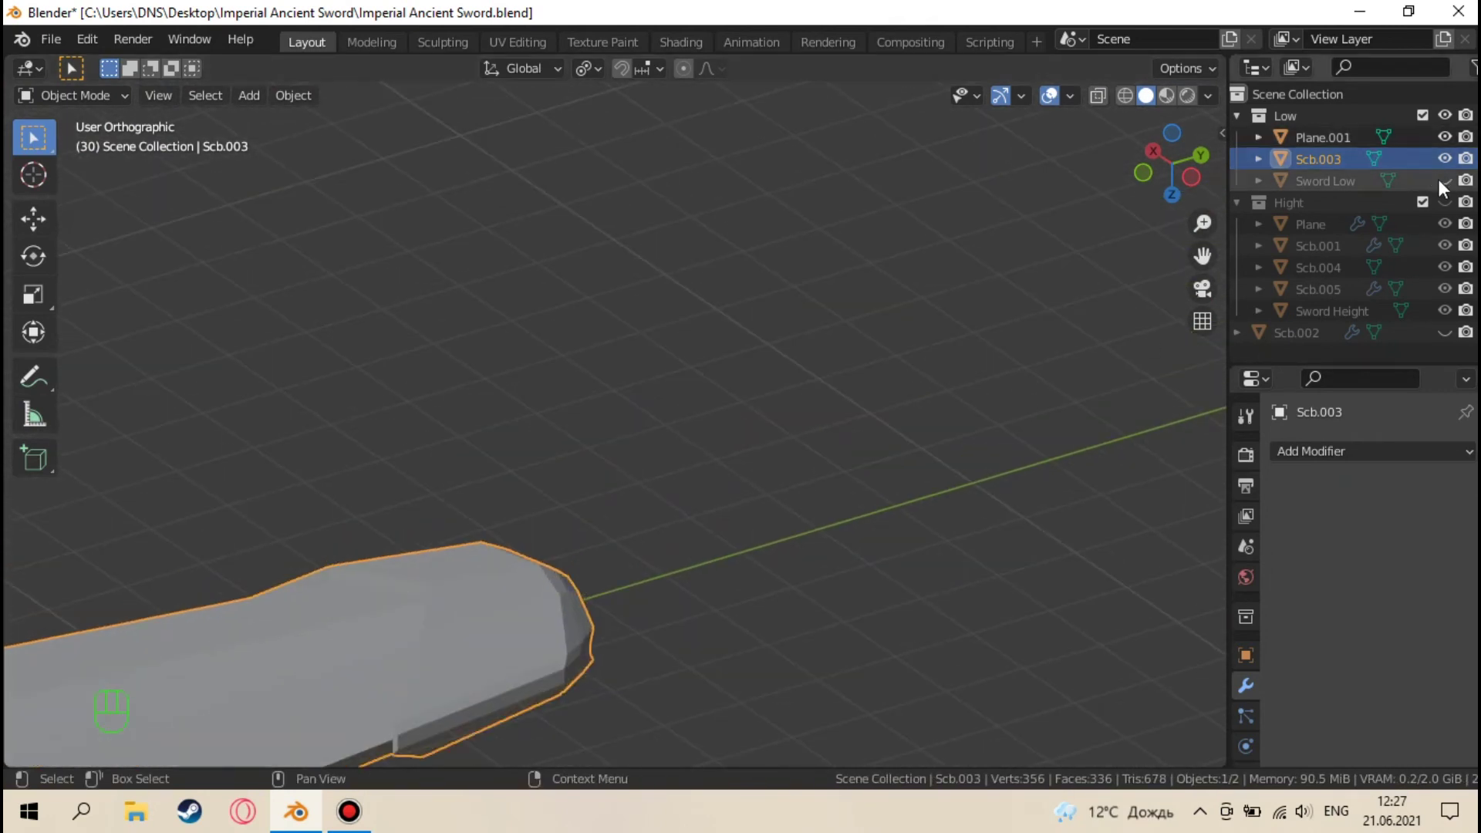
pyautogui.click(1450, 212)
pyautogui.moveTo(680, 420); pyautogui.dragTo(723, 375)
pyautogui.middleClick(717, 393)
pyautogui.moveTo(668, 383); pyautogui.dragTo(715, 484)
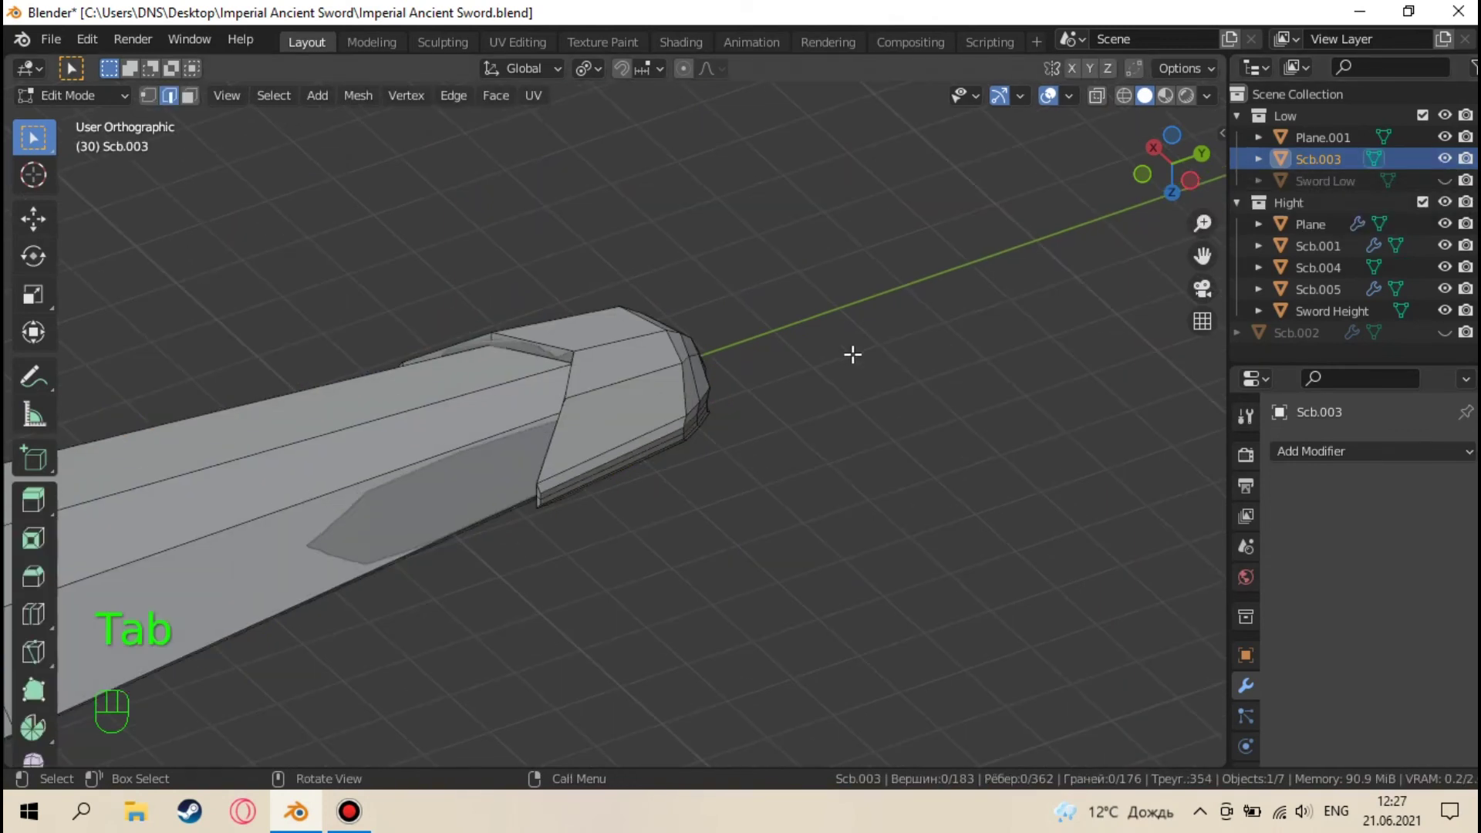
pyautogui.press('Tab')
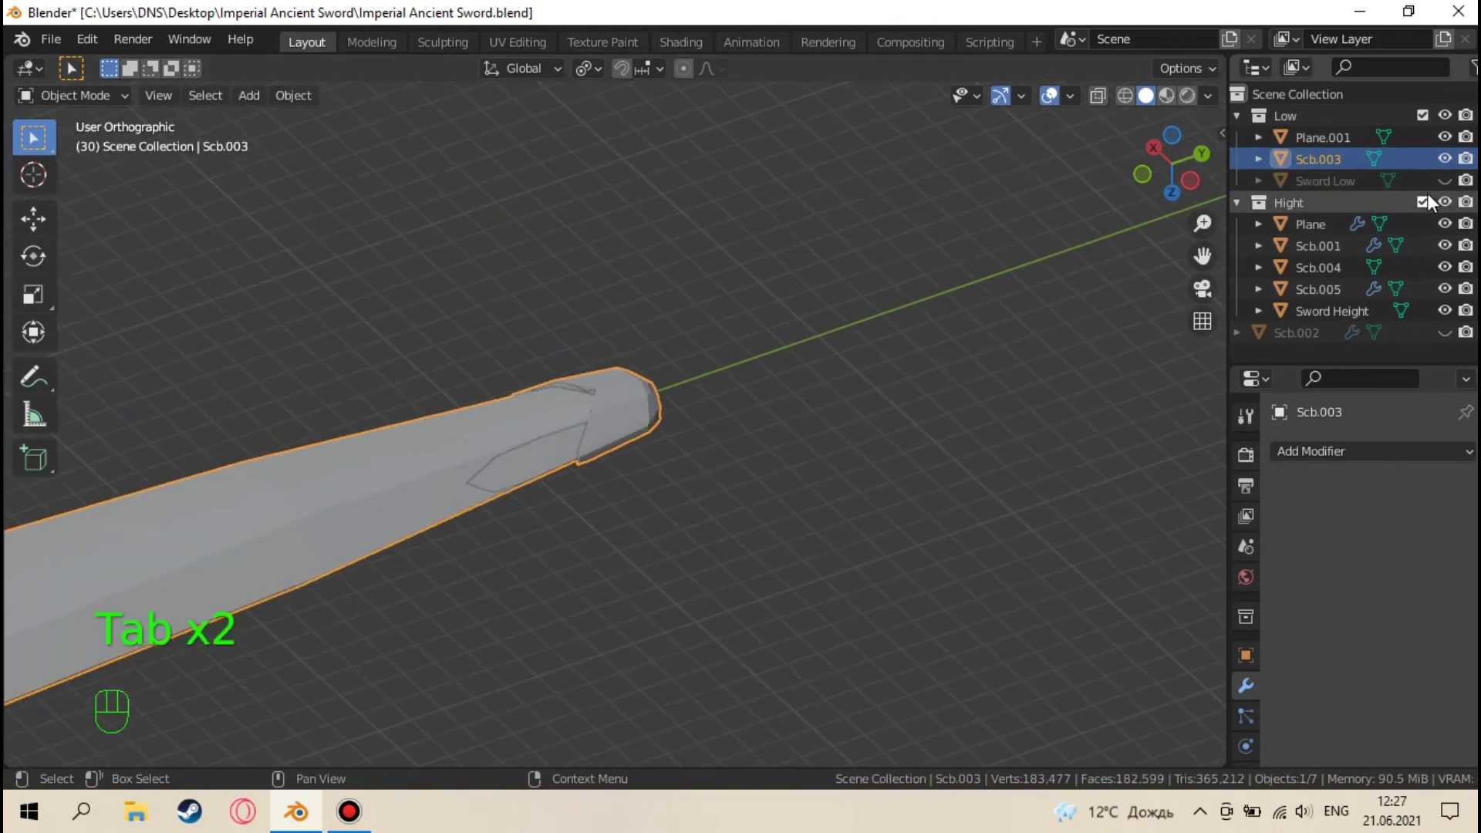
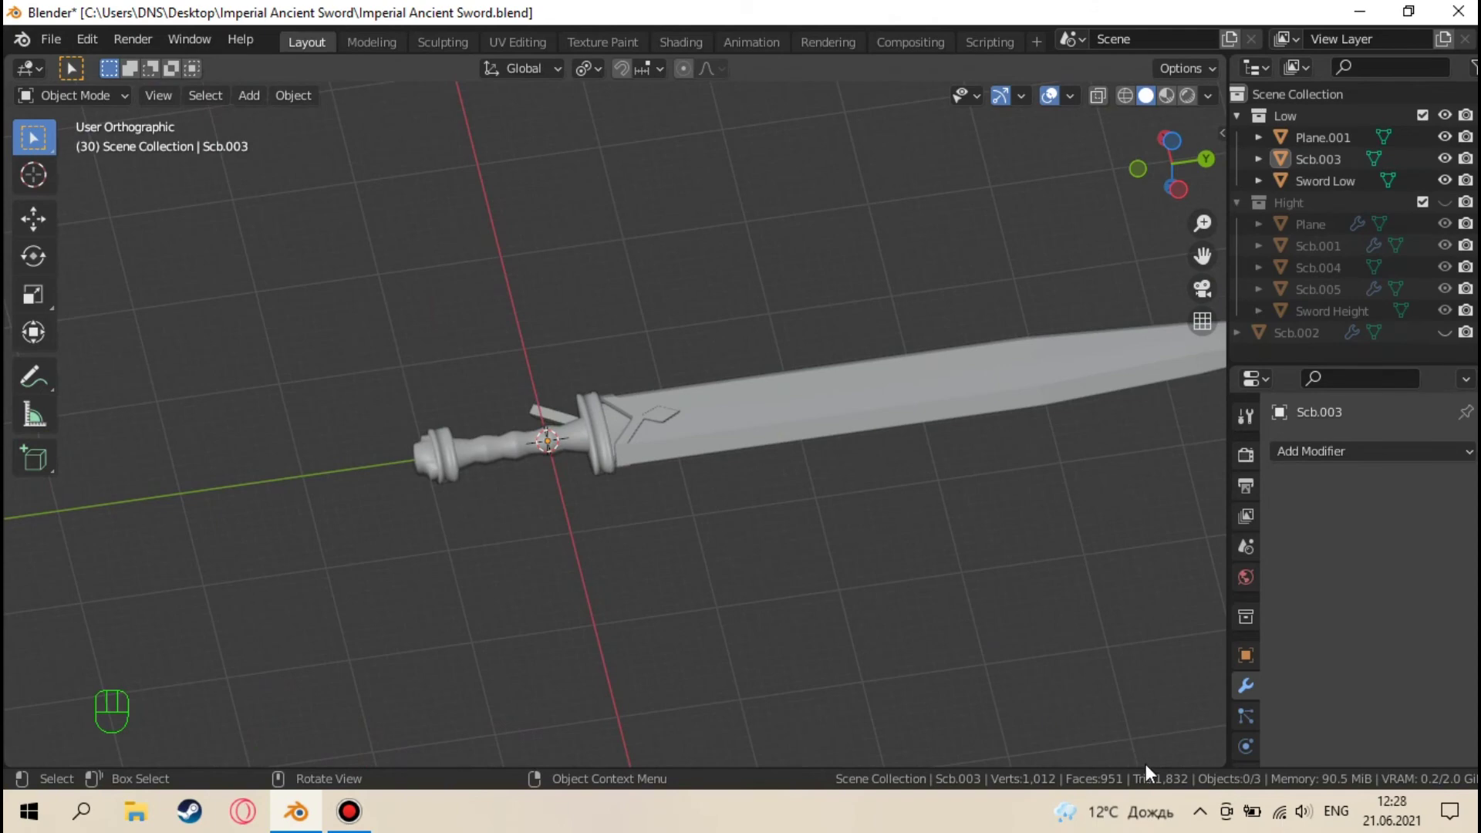
# Frame the low-poly sword and orbit in toward the guard to inspect it
pyautogui.moveTo(825, 561); pyautogui.dragTo(782, 585)
pyautogui.moveTo(543, 559); pyautogui.dragTo(616, 523)
pyautogui.moveTo(679, 479); pyautogui.dragTo(718, 409)
pyautogui.click(716, 529)
pyautogui.press('KP_Decimal')
pyautogui.moveTo(596, 464); pyautogui.dragTo(1111, 483)
pyautogui.moveTo(959, 481); pyautogui.dragTo(842, 329)
pyautogui.moveTo(819, 335); pyautogui.dragTo(815, 501)
pyautogui.click(709, 357)
pyautogui.moveTo(696, 347); pyautogui.dragTo(790, 402)
pyautogui.moveTo(787, 397); pyautogui.dragTo(737, 425)
# Select Sword Low and set its origin from the object context menu
pyautogui.click(913, 301)
pyautogui.moveTo(885, 332); pyautogui.dragTo(997, 579)
pyautogui.moveTo(830, 499); pyautogui.dragTo(561, 406)
pyautogui.middleClick(590, 398)
pyautogui.click(742, 460)
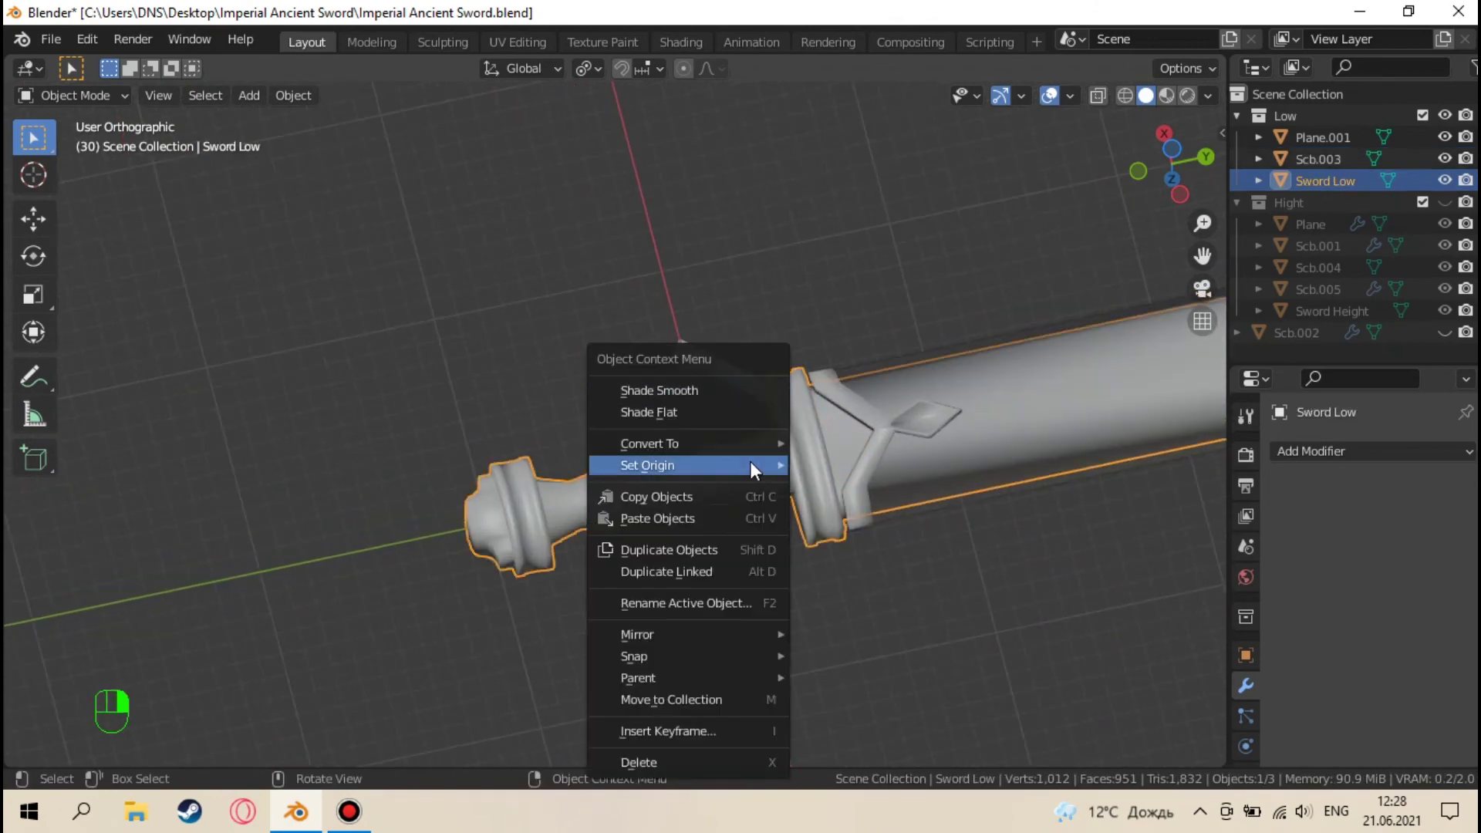
pyautogui.moveTo(1131, 514); pyautogui.dragTo(763, 503)
pyautogui.click(700, 439)
# Select Plane.001 together with Scb.003 ready to join them into Scb Low
pyautogui.moveTo(707, 334); pyautogui.dragTo(670, 266)
pyautogui.click(554, 433)
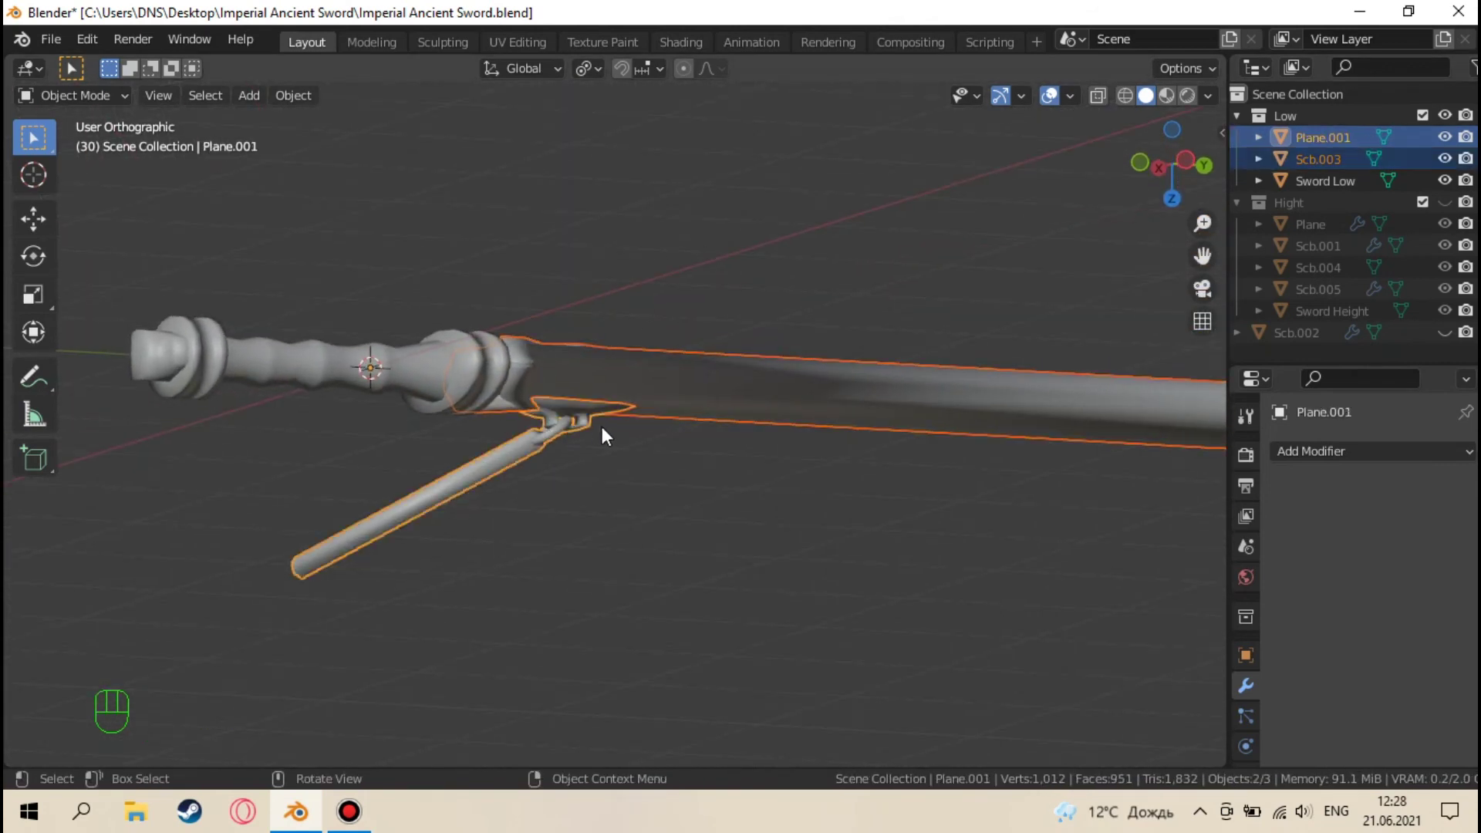
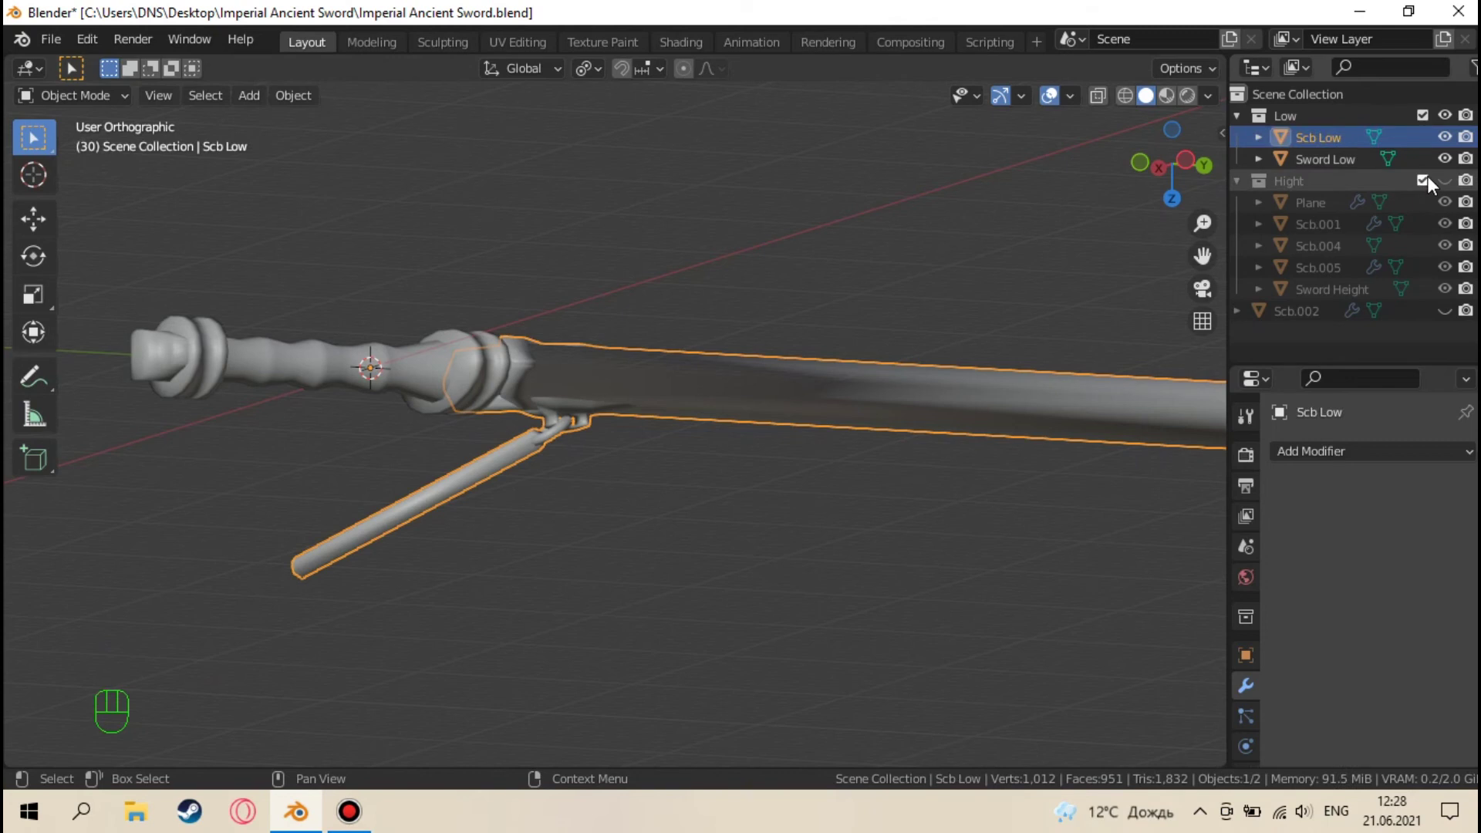
# Show the Hight collection, hide Low, and apply the Subdivision modifiers on Scb.001 and Scb.004
pyautogui.click(1449, 117)
pyautogui.click(1451, 190)
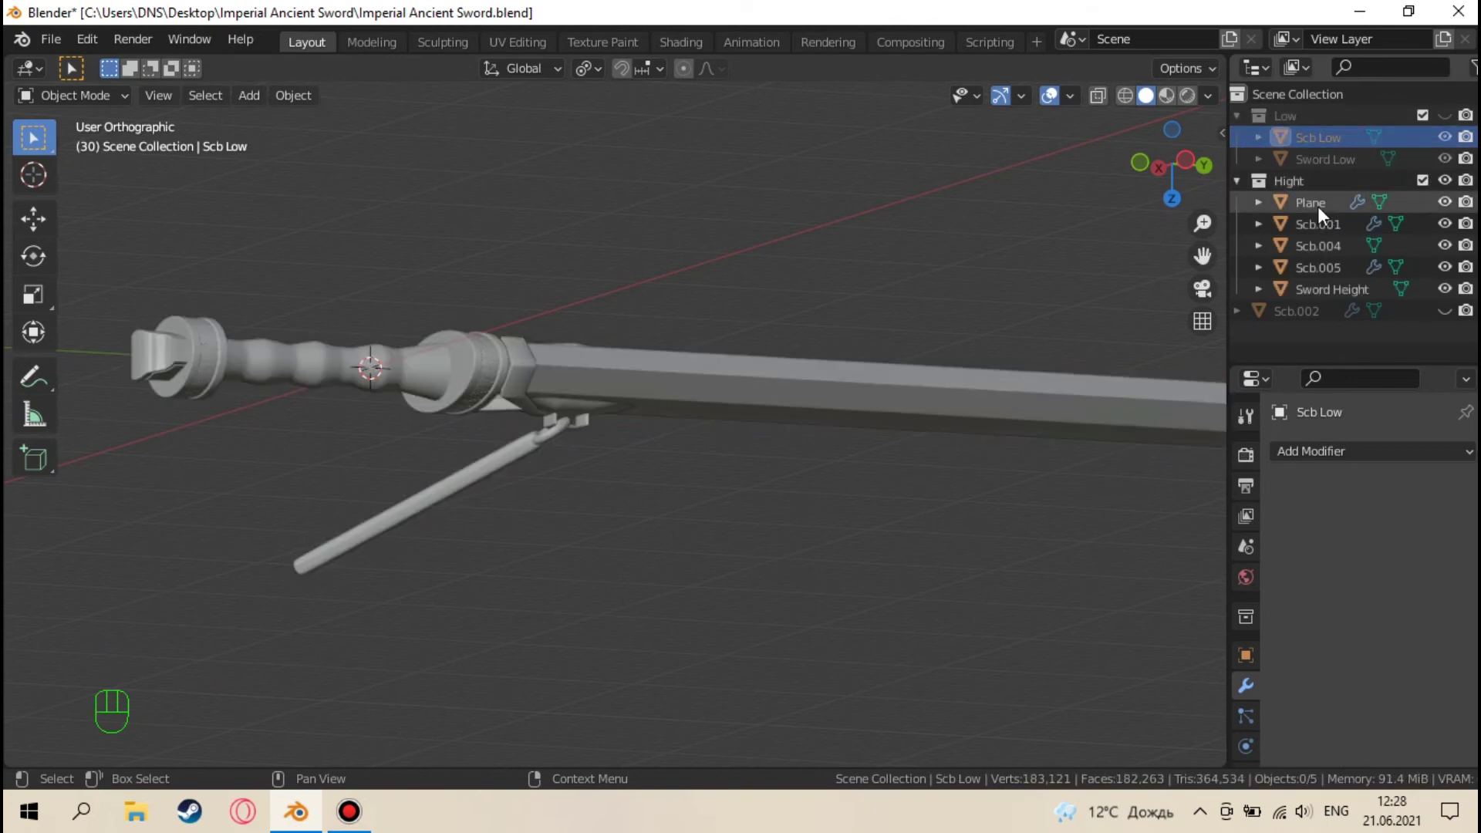
pyautogui.click(1325, 215)
pyautogui.moveTo(1426, 499); pyautogui.dragTo(1358, 294)
pyautogui.click(1347, 220)
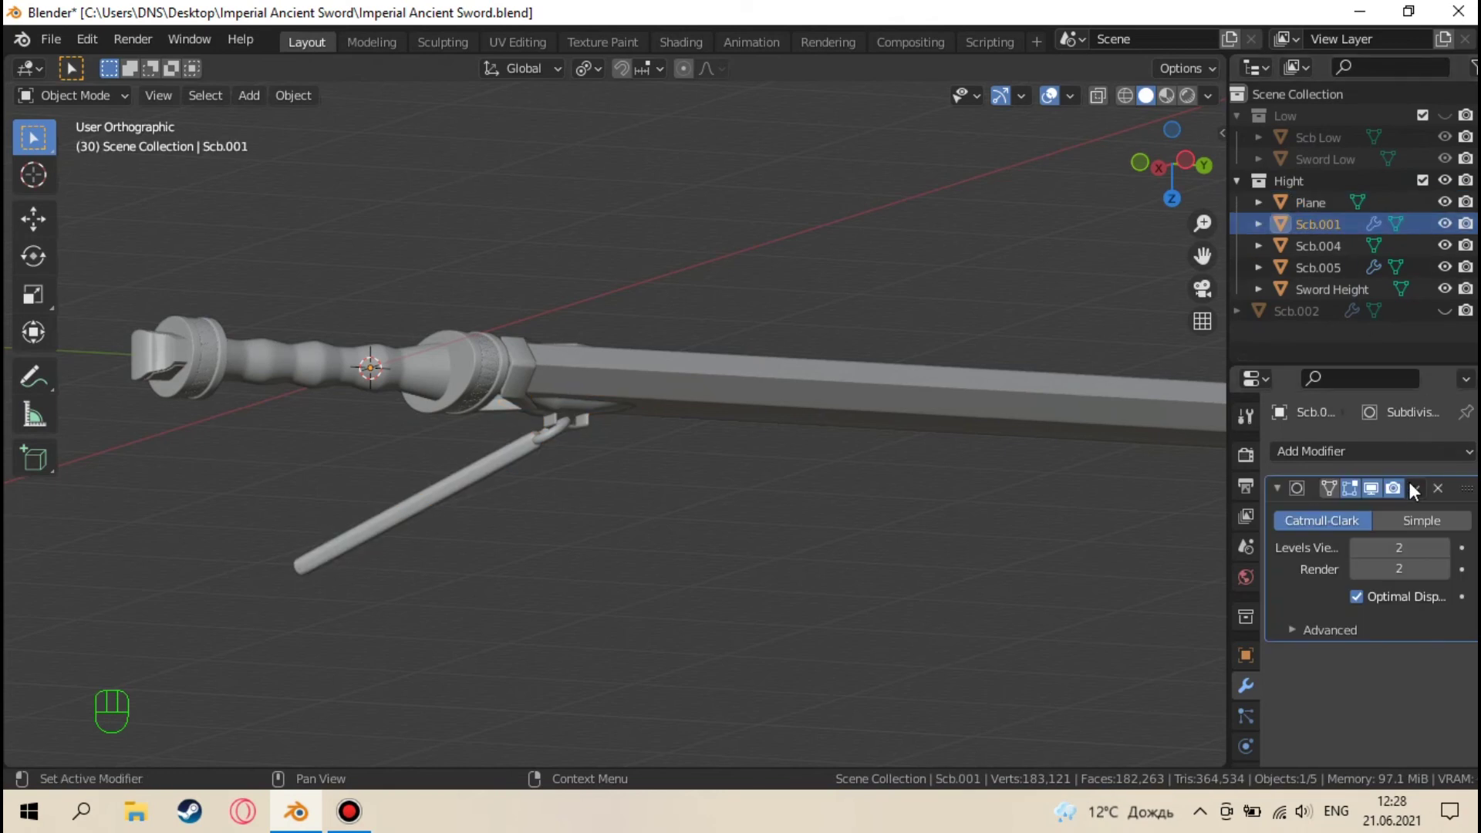
pyautogui.moveTo(1415, 490); pyautogui.dragTo(1344, 377)
pyautogui.click(1326, 247)
pyautogui.moveTo(954, 409); pyautogui.dragTo(1100, 374)
pyautogui.click(1302, 274)
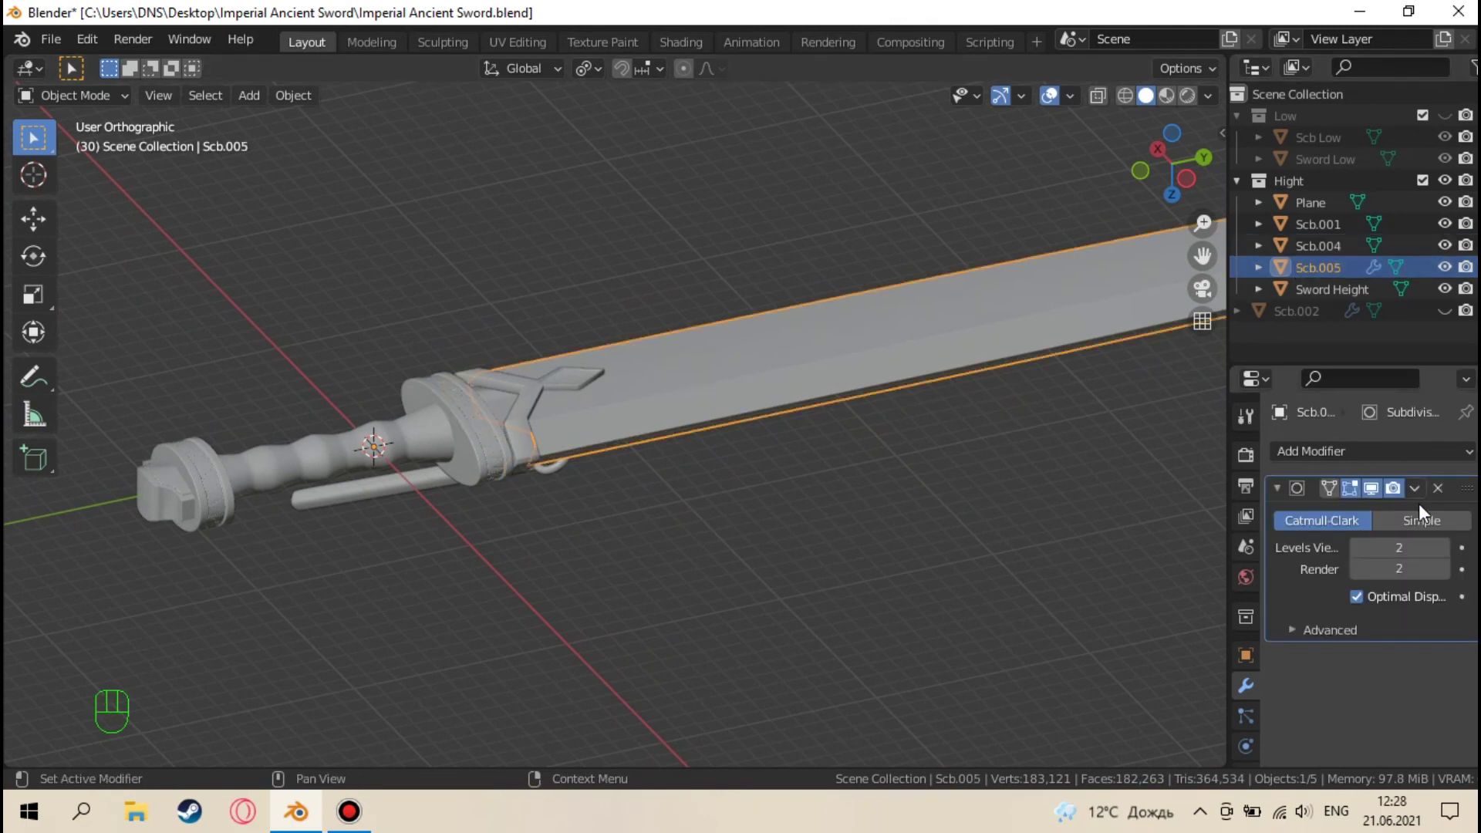
# Join Plane, Scb.001, Scb.004 and Scb.005 into one high-poly Plane mesh
pyautogui.moveTo(1418, 500); pyautogui.dragTo(1367, 433)
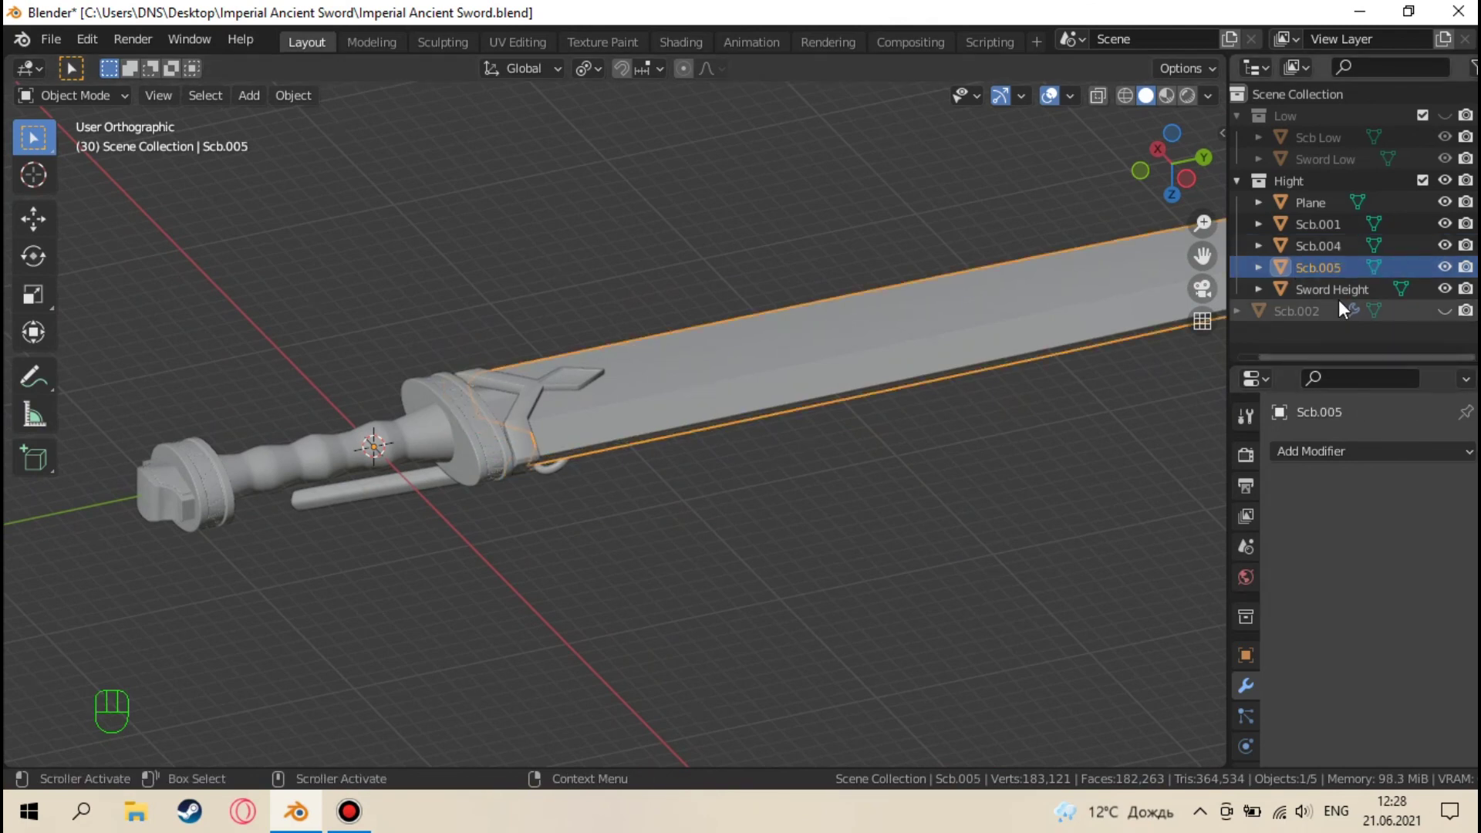
pyautogui.click(1317, 217)
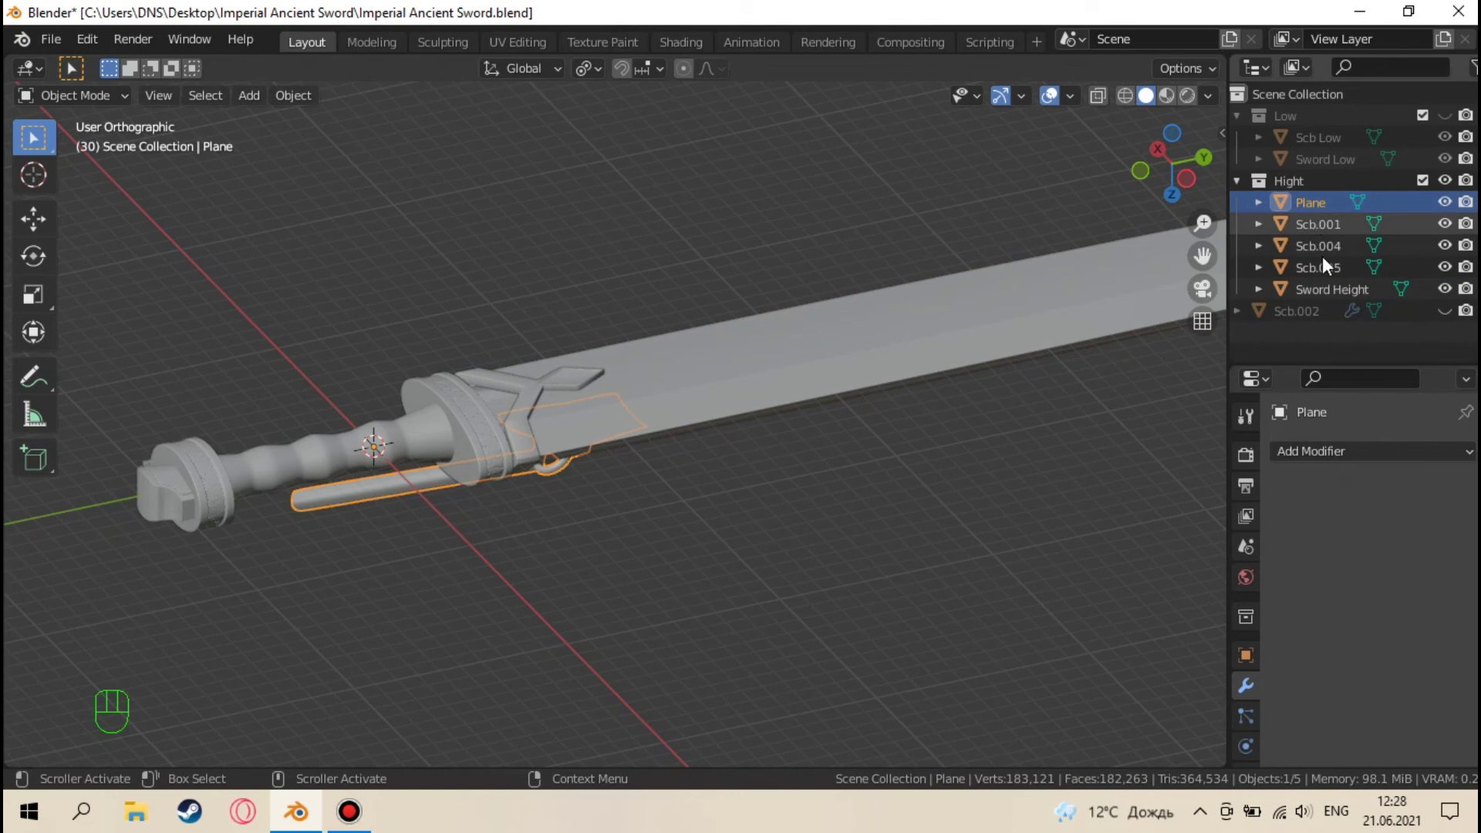
pyautogui.click(1328, 276)
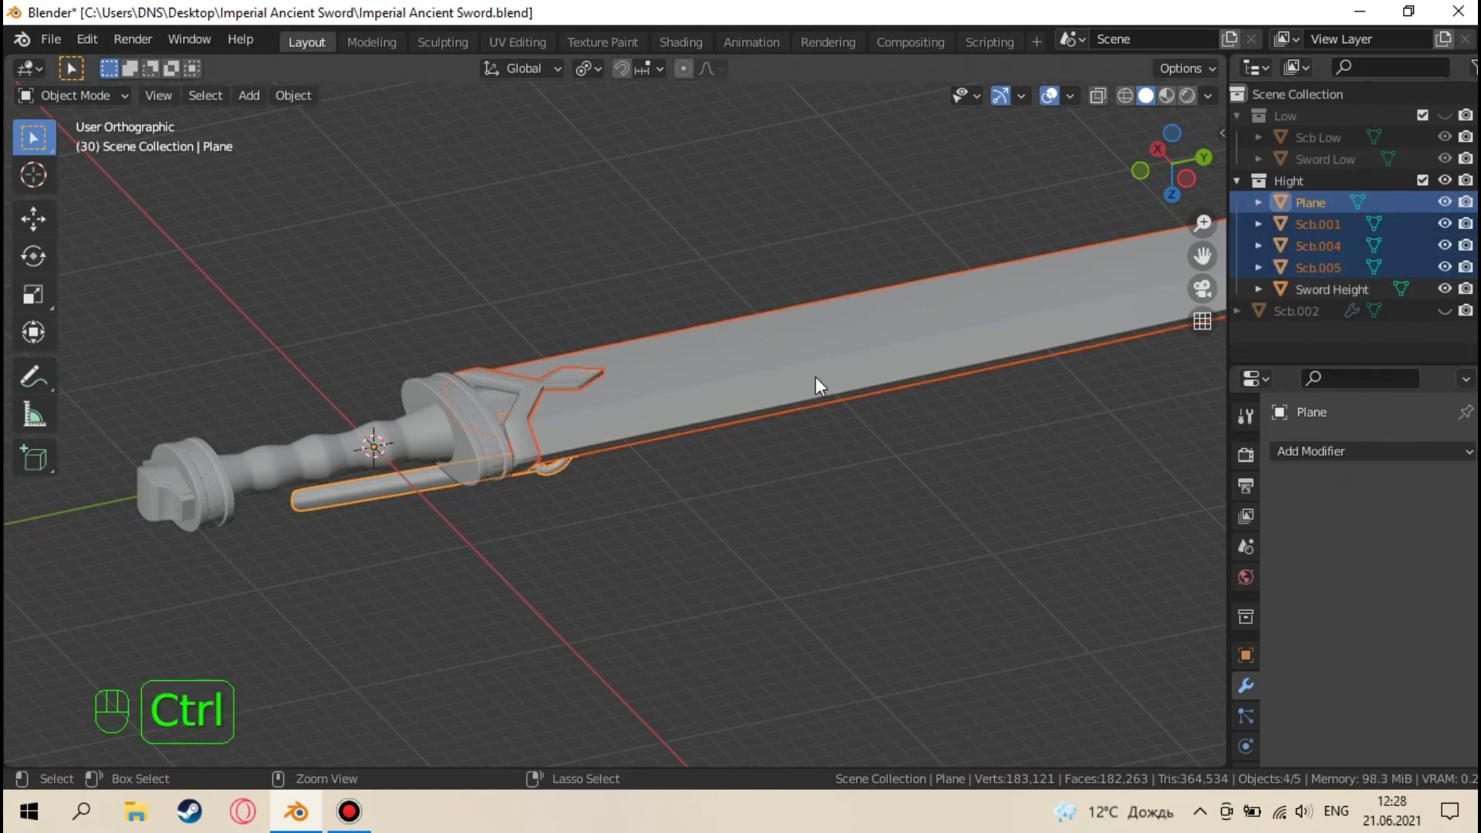
pyautogui.click(839, 460)
# Delete the leftover Scb.002 object and hide the Hight collection
pyautogui.moveTo(840, 462); pyautogui.dragTo(828, 201)
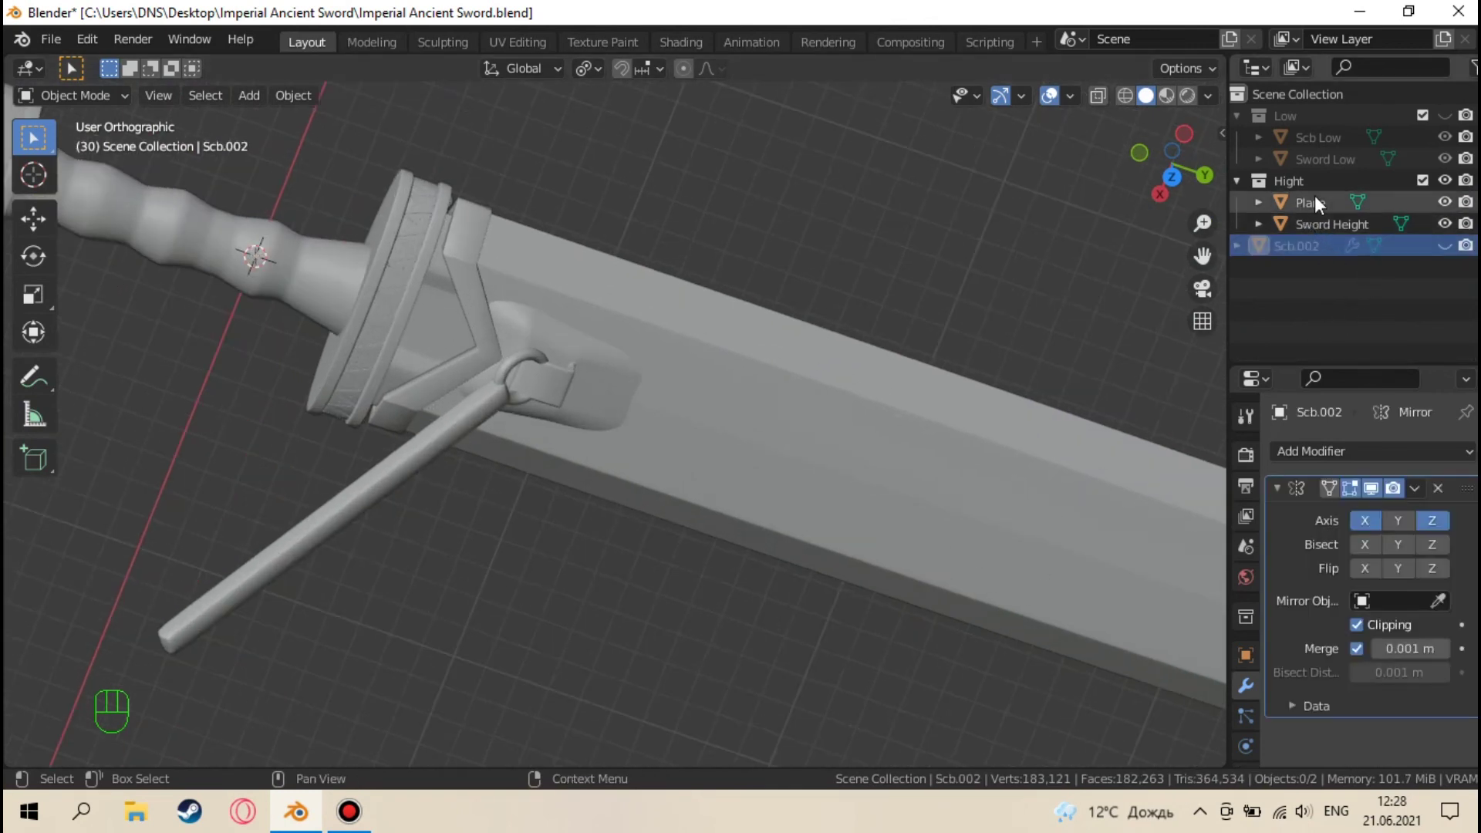
pyautogui.click(1454, 186)
pyautogui.click(1456, 255)
pyautogui.moveTo(802, 626); pyautogui.dragTo(877, 710)
pyautogui.click(695, 375)
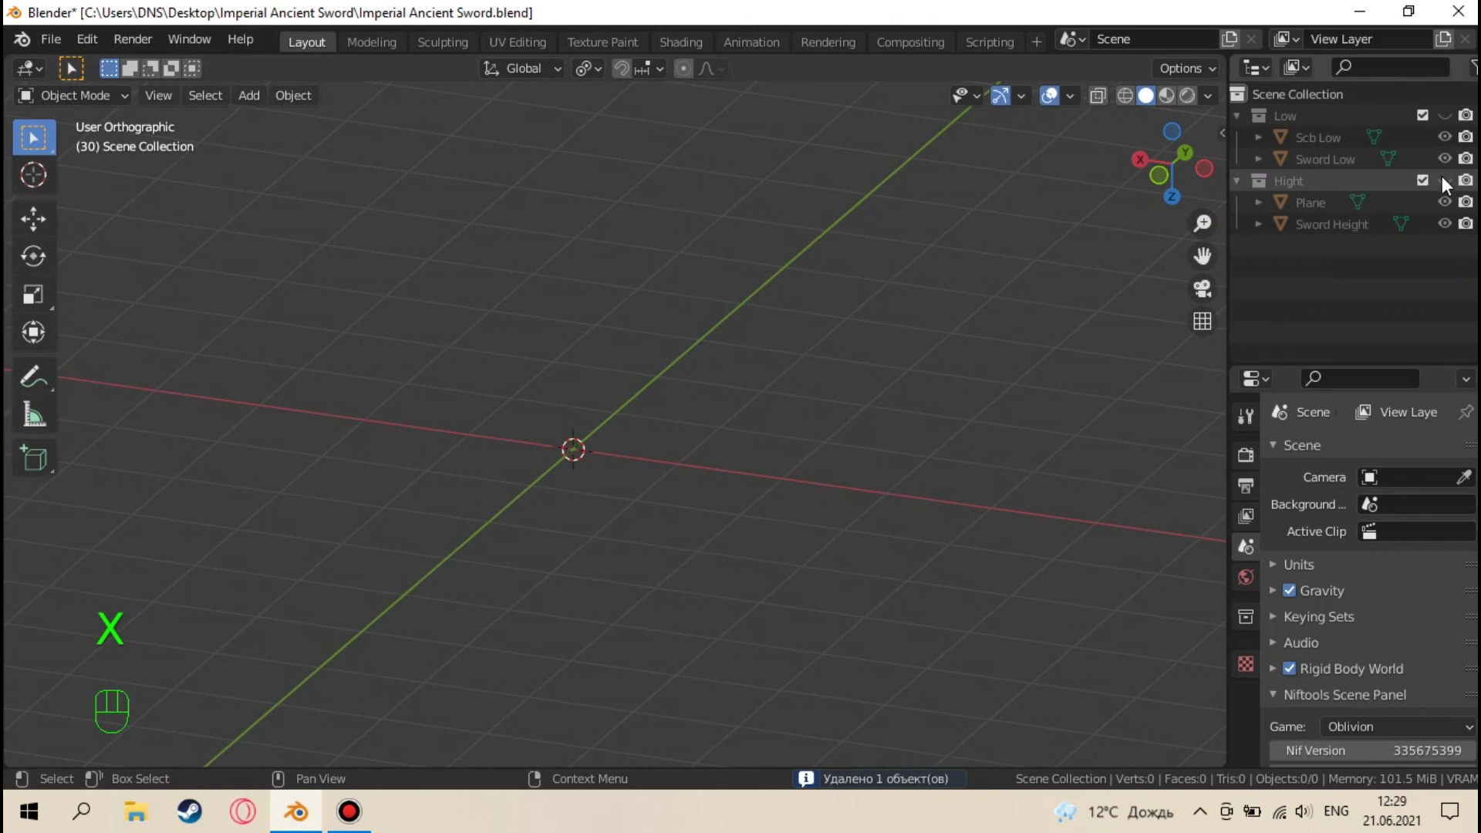
# Show the Hight collection and select the joined Plane mesh
pyautogui.click(1453, 188)
pyautogui.click(1448, 126)
pyautogui.click(781, 407)
pyautogui.moveTo(775, 444); pyautogui.dragTo(730, 588)
pyautogui.middleClick(749, 531)
pyautogui.click(1457, 119)
pyautogui.moveTo(749, 380); pyautogui.dragTo(726, 458)
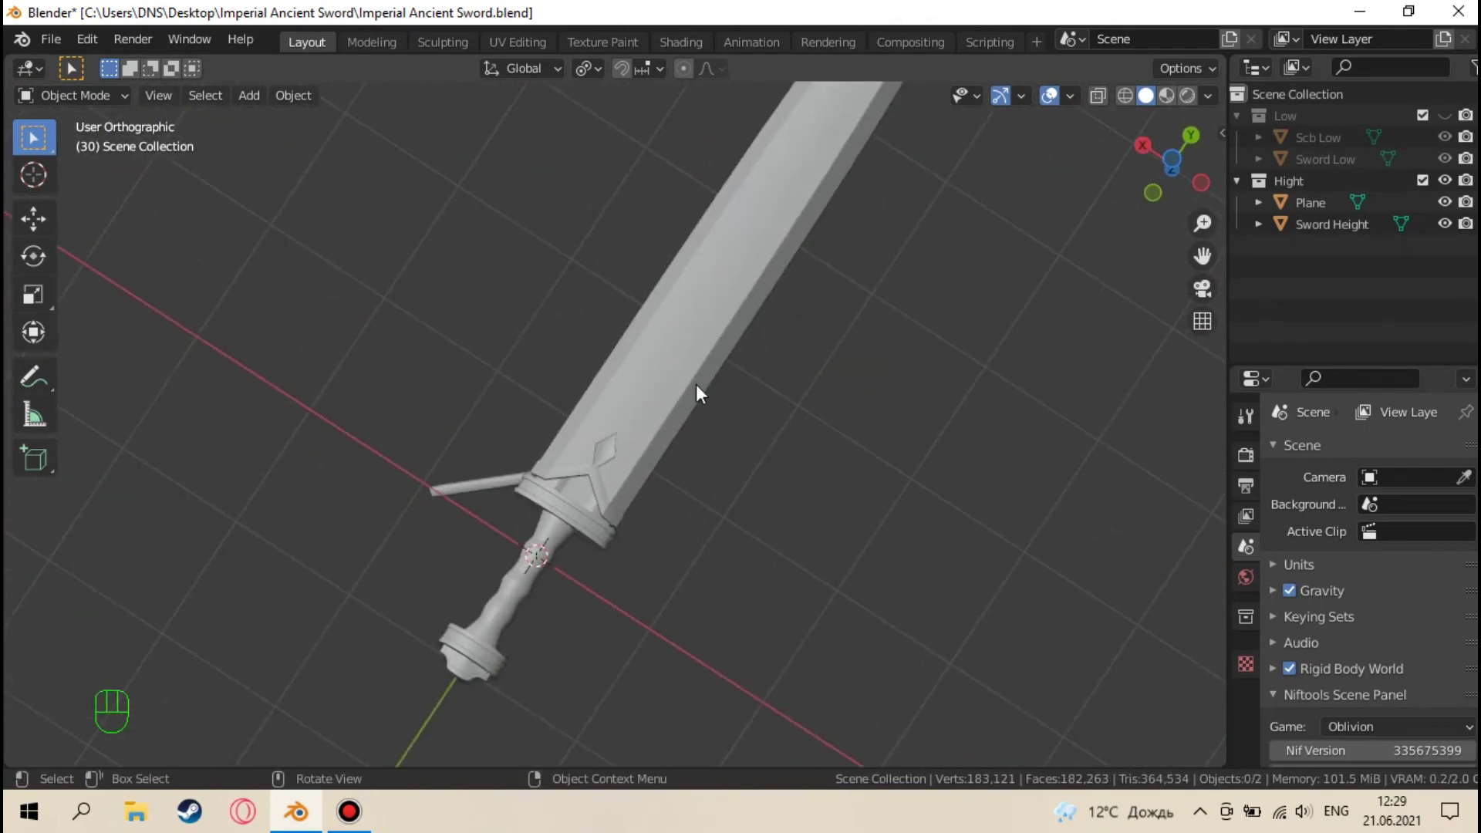
pyautogui.click(678, 362)
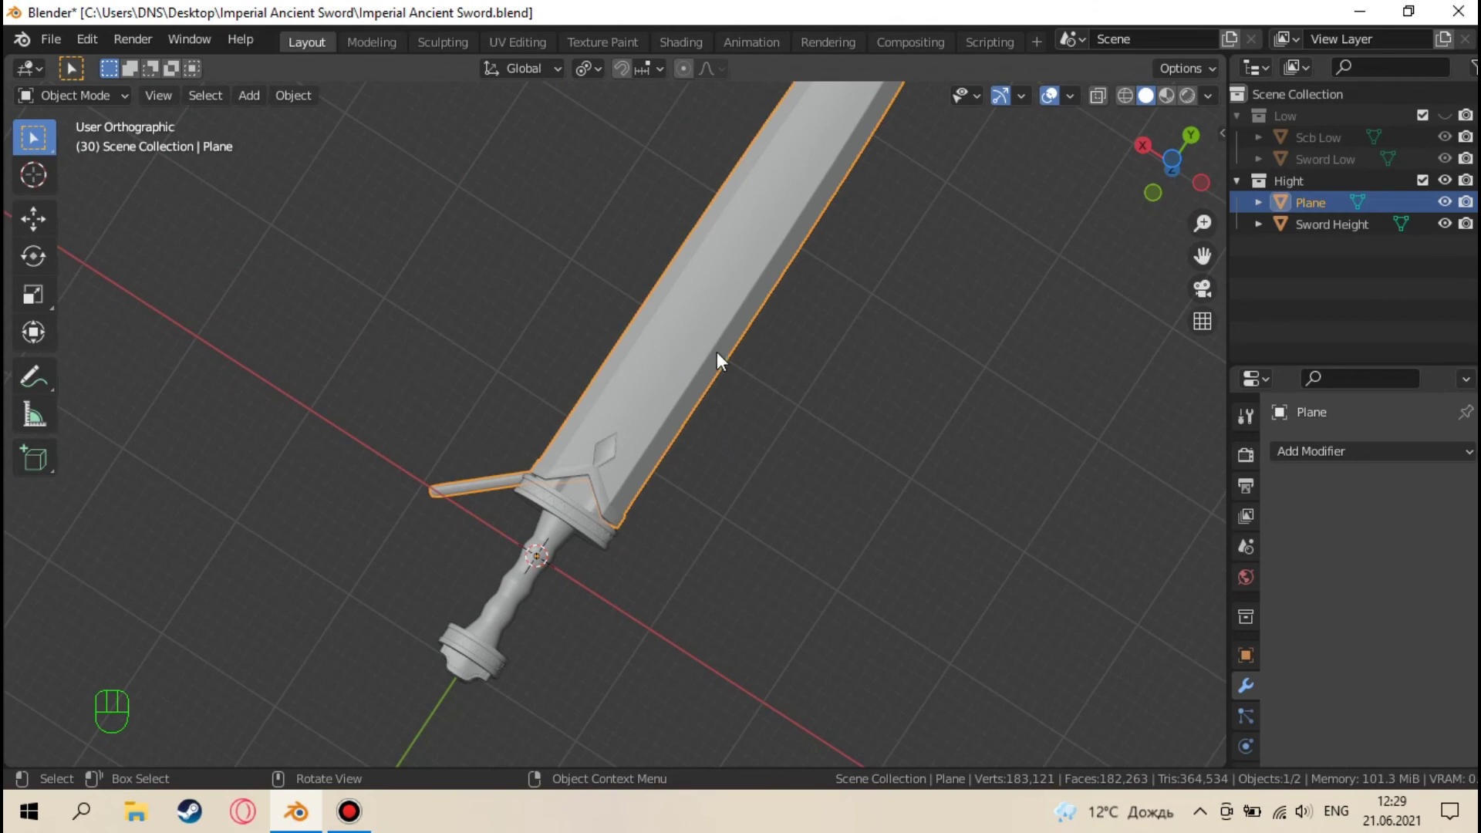
# Orbit and zoom around the guard ring to inspect the joined high-poly mesh
pyautogui.click(789, 437)
pyautogui.moveTo(743, 449); pyautogui.dragTo(779, 390)
pyautogui.moveTo(780, 395); pyautogui.dragTo(721, 484)
pyautogui.moveTo(755, 316); pyautogui.dragTo(713, 367)
pyautogui.moveTo(689, 442); pyautogui.dragTo(715, 384)
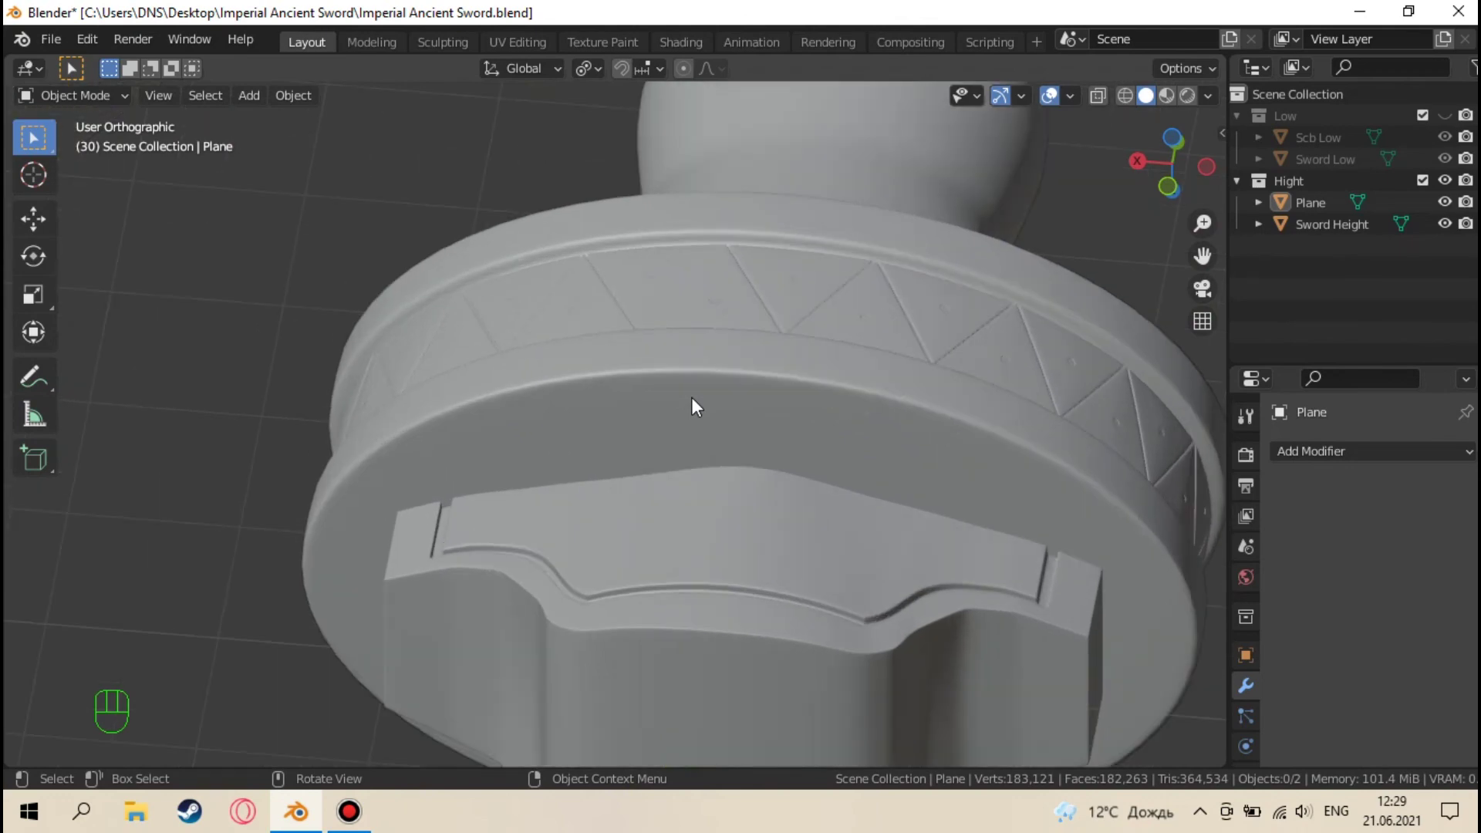
pyautogui.moveTo(699, 403); pyautogui.dragTo(396, 492)
pyautogui.moveTo(634, 493); pyautogui.dragTo(453, 396)
pyautogui.moveTo(841, 489); pyautogui.dragTo(657, 348)
pyautogui.moveTo(653, 361); pyautogui.dragTo(750, 457)
# Check along the blade, then hide the high-poly mesh and show Scb Low by itself
pyautogui.click(759, 466)
pyautogui.moveTo(743, 356); pyautogui.dragTo(636, 262)
pyautogui.middleClick(735, 328)
pyautogui.moveTo(651, 284); pyautogui.dragTo(980, 401)
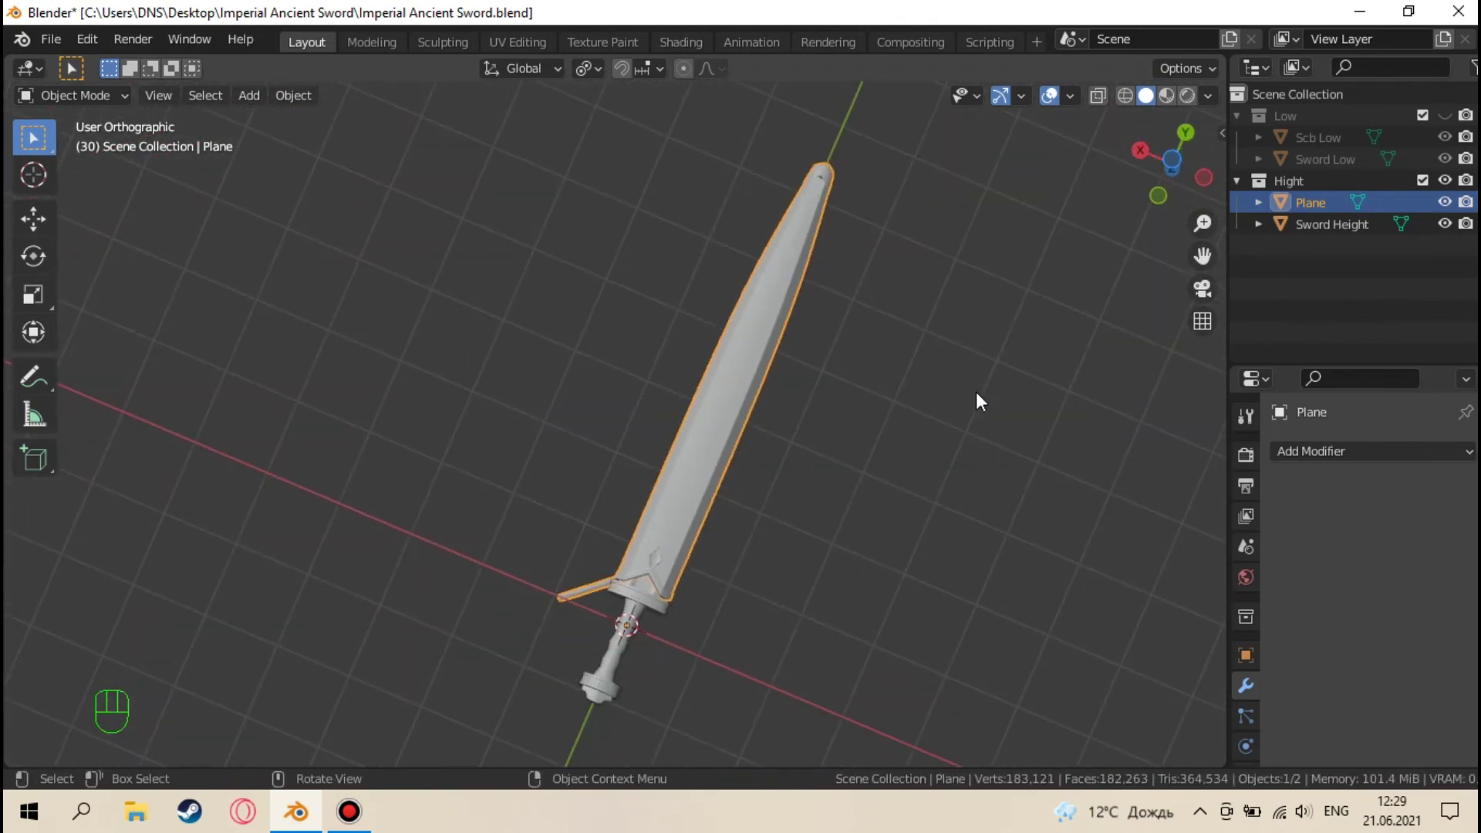
pyautogui.click(983, 398)
pyautogui.moveTo(983, 398); pyautogui.dragTo(825, 280)
pyautogui.middleClick(756, 383)
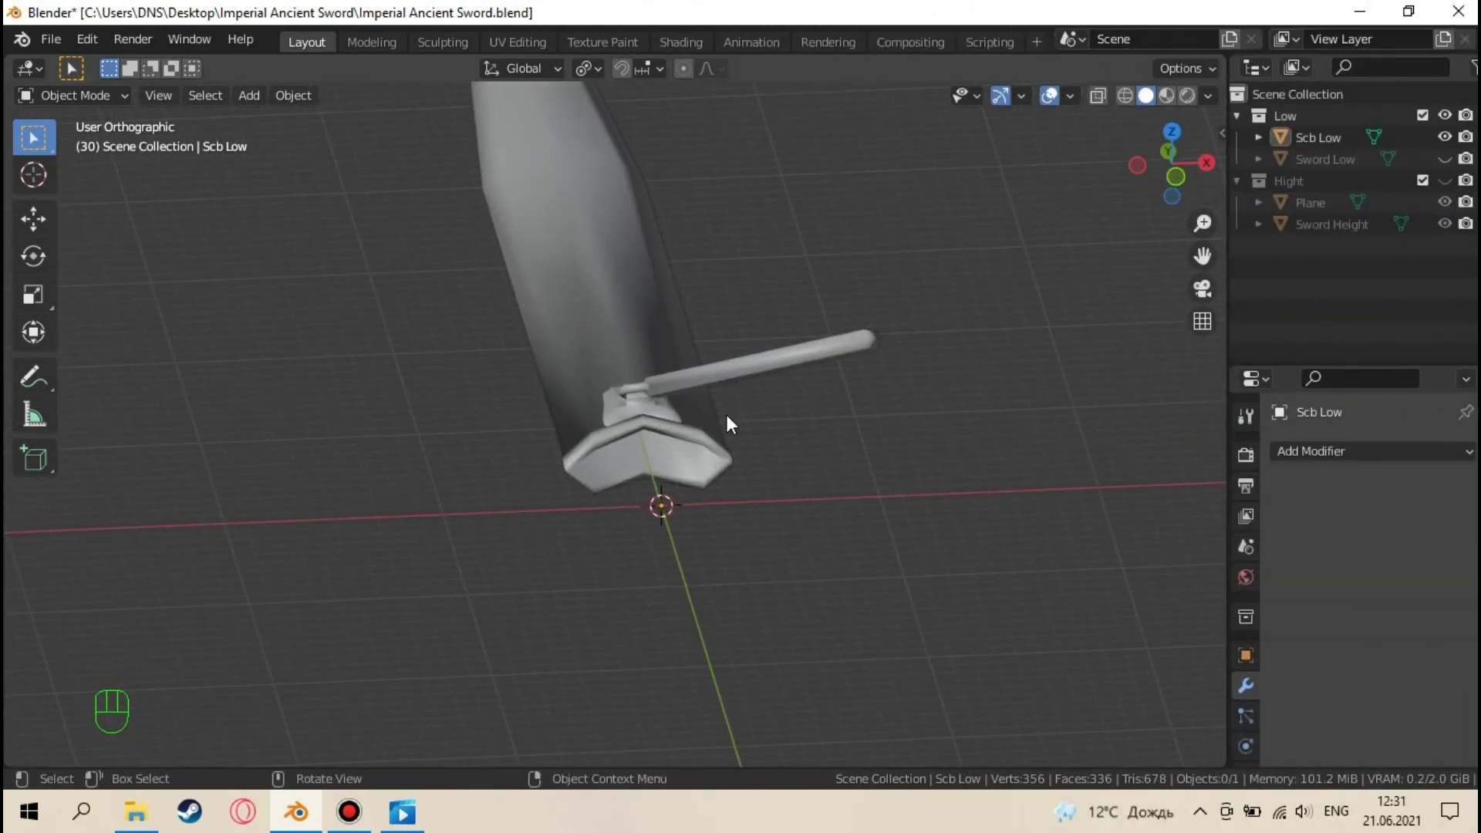